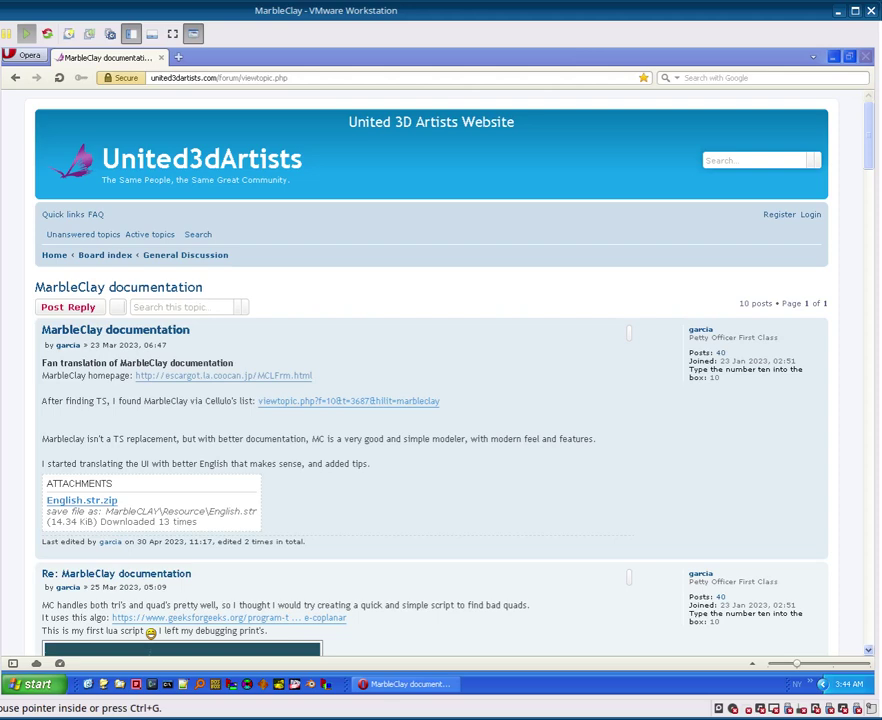
Step: Browse the MarbleClay homepage and download list from the forum thread, then close the browser
{"action": "left_click", "coordinate": [39, 336]}
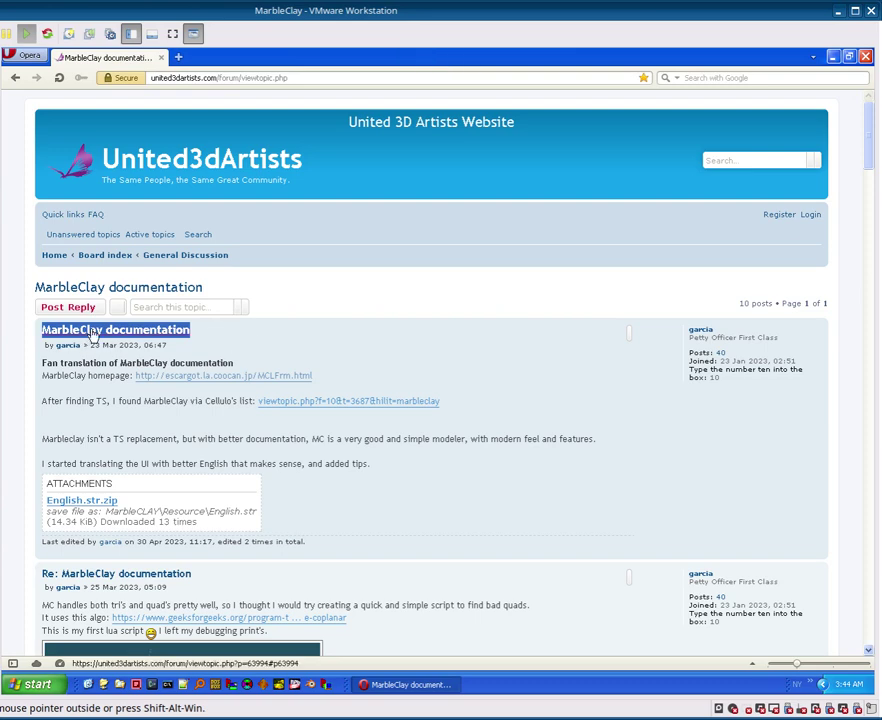
{"action": "scroll", "scroll_direction": "down", "scroll_amount": 3}
{"action": "middle_click", "coordinate": [286, 296]}
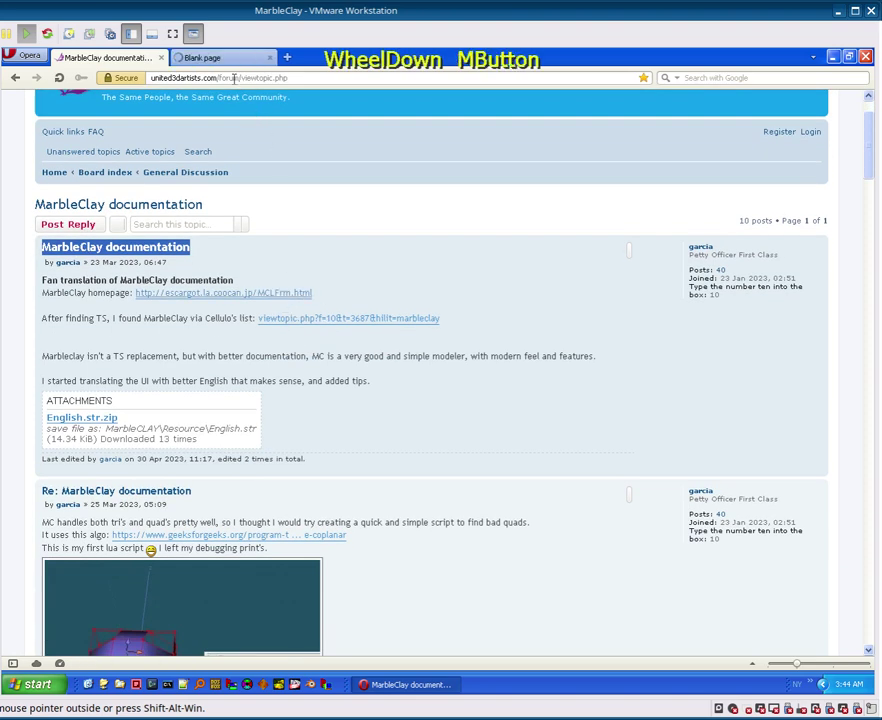
{"action": "left_click", "coordinate": [226, 54]}
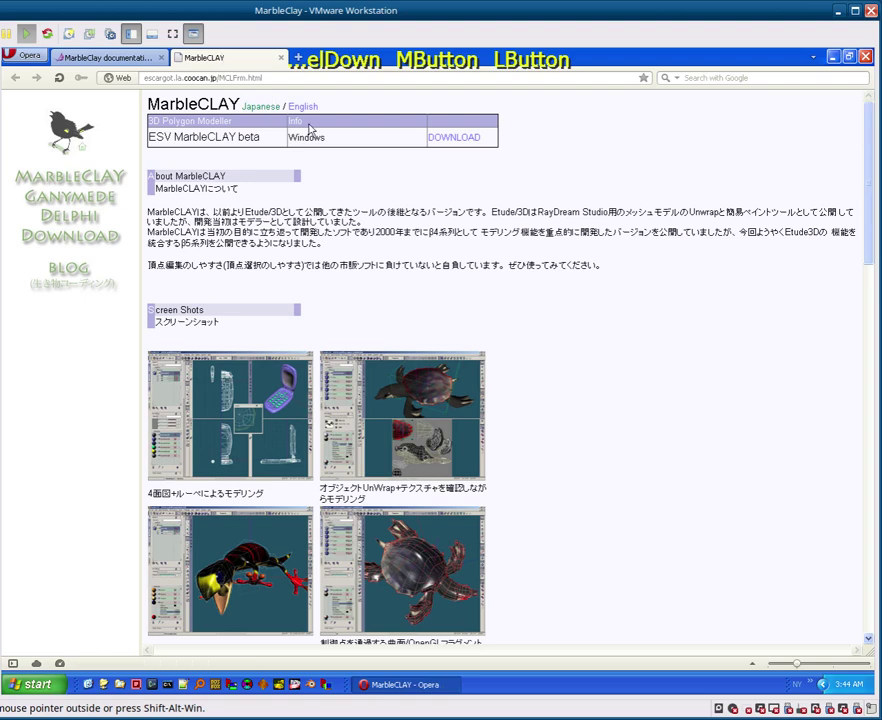
{"action": "key", "text": "2"}
{"action": "left_click", "coordinate": [253, 137]}
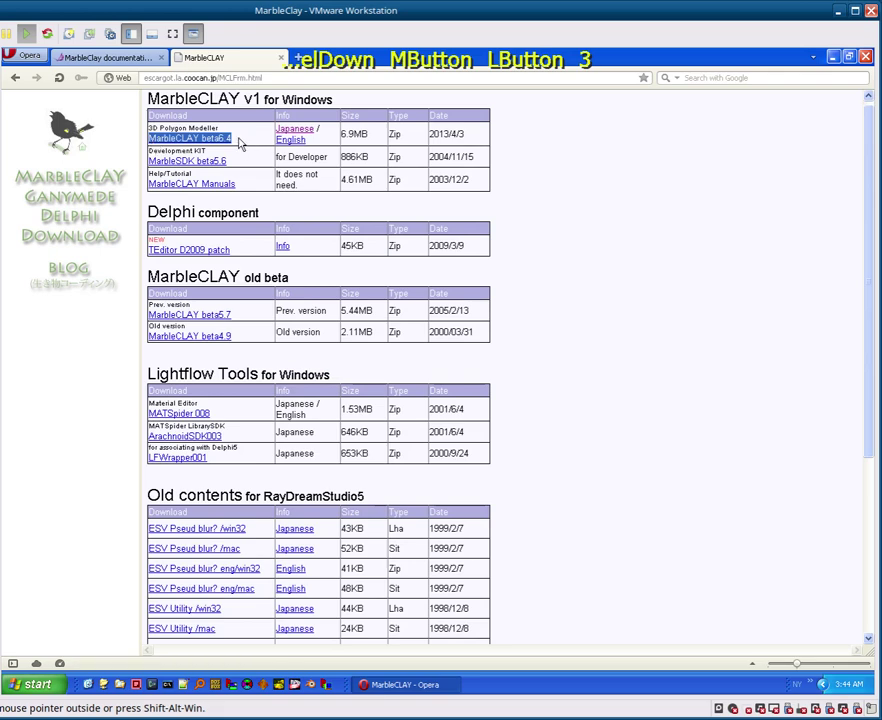
{"action": "left_click", "coordinate": [517, 148]}
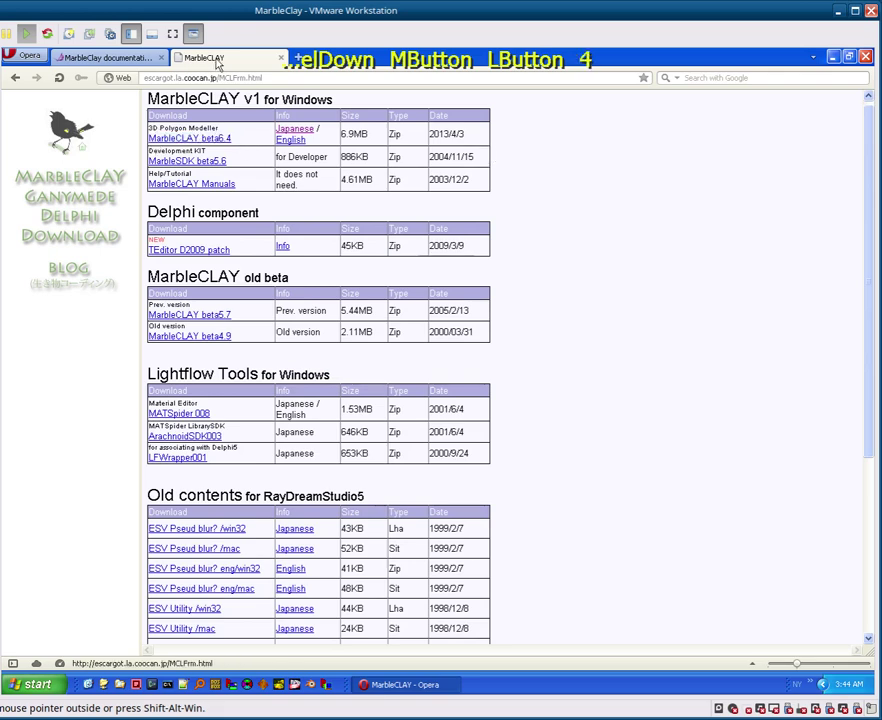
{"action": "middle_click", "coordinate": [221, 61]}
{"action": "scroll", "scroll_direction": "down", "scroll_amount": 3}
{"action": "scroll", "scroll_direction": "down", "scroll_amount": 3}
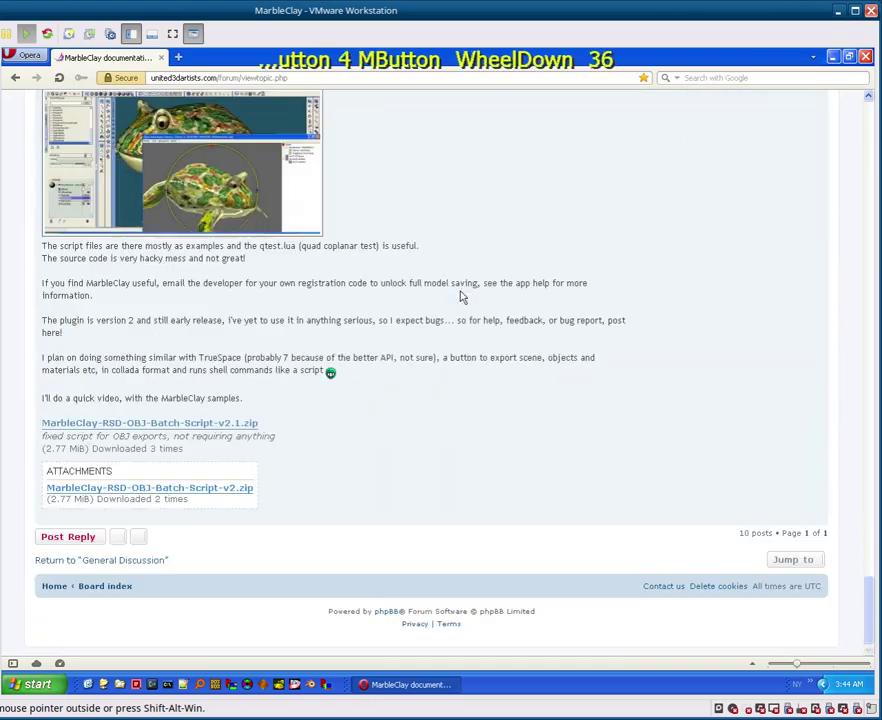
{"action": "scroll", "scroll_direction": "down", "scroll_amount": 3}
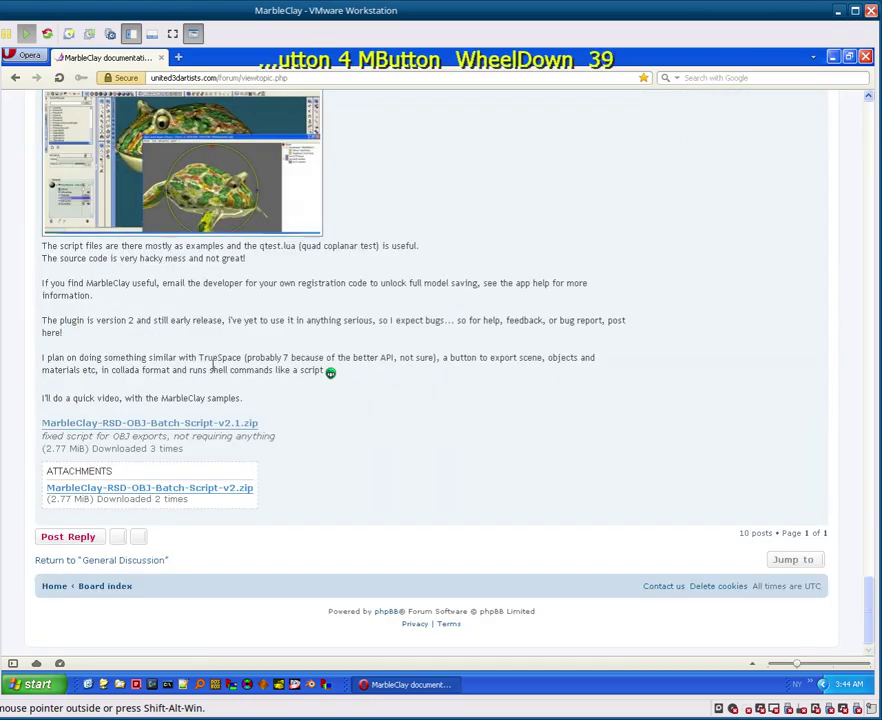
{"action": "left_click", "coordinate": [280, 413]}
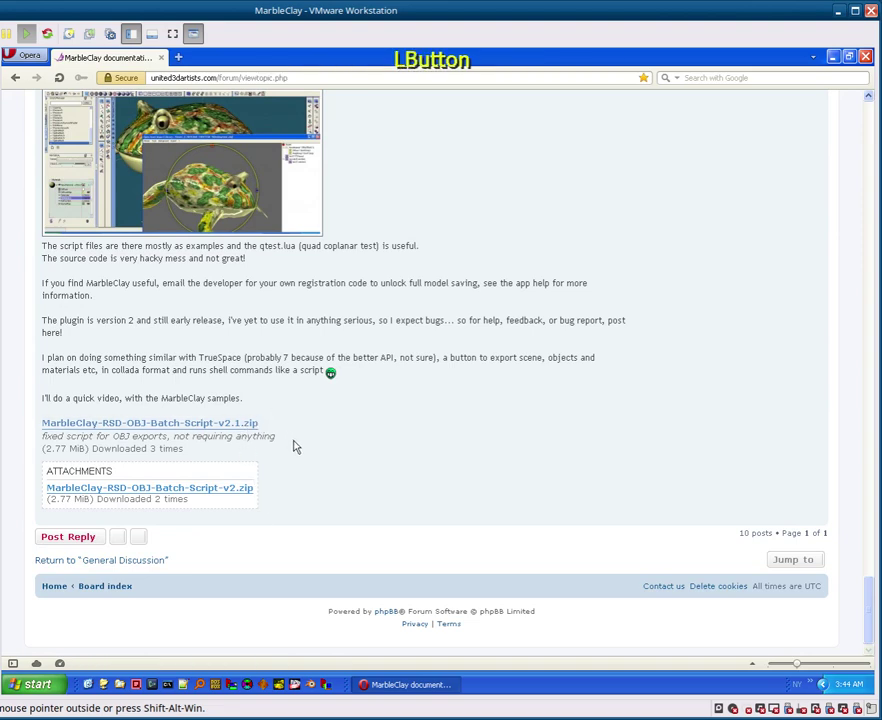
{"action": "scroll", "scroll_direction": "up", "scroll_amount": 3}
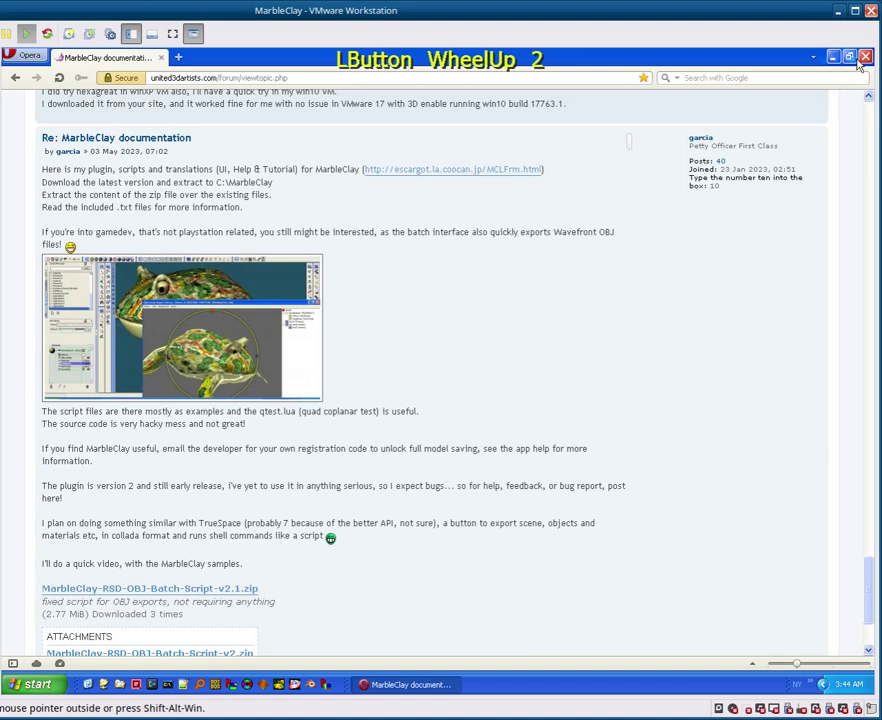
{"action": "left_click", "coordinate": [871, 63]}
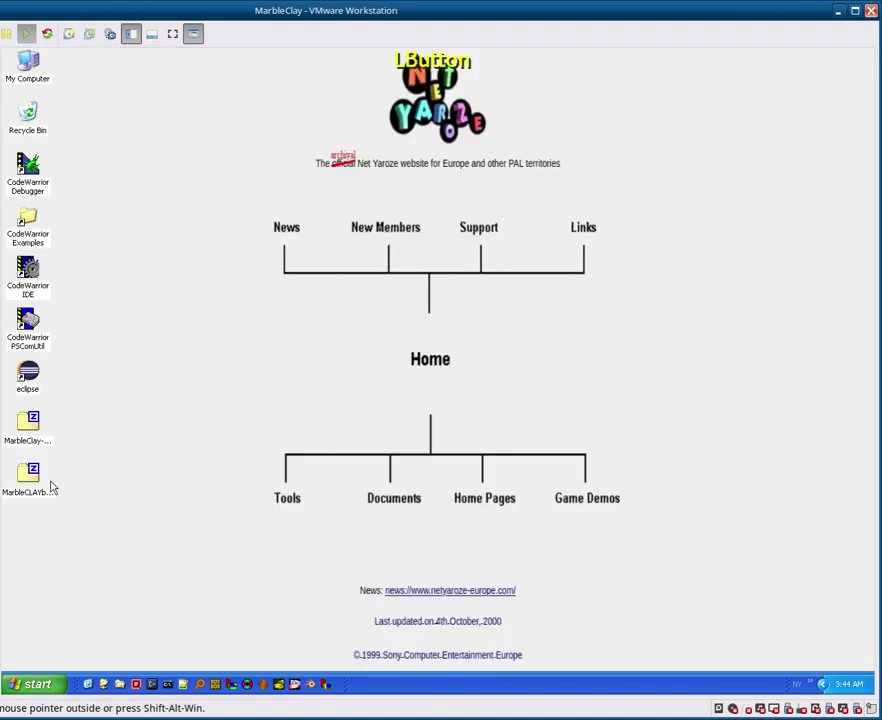
Step: Extract the MarbleCLAYb64 folder from MarbleCLAYb64-orig.zip onto drive C:\
{"action": "left_click", "coordinate": [41, 485]}
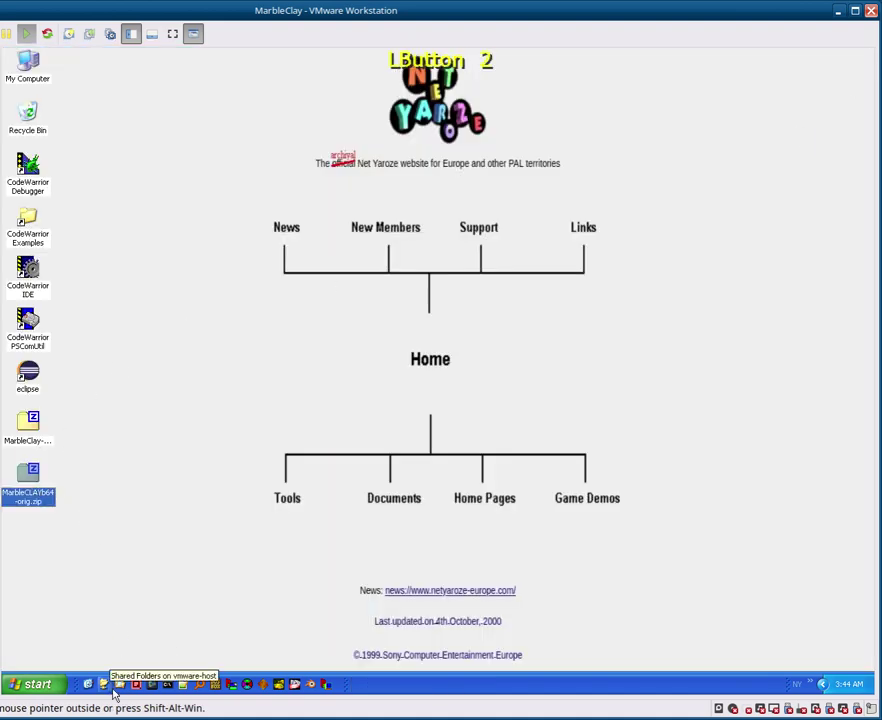
{"action": "left_click", "coordinate": [37, 494]}
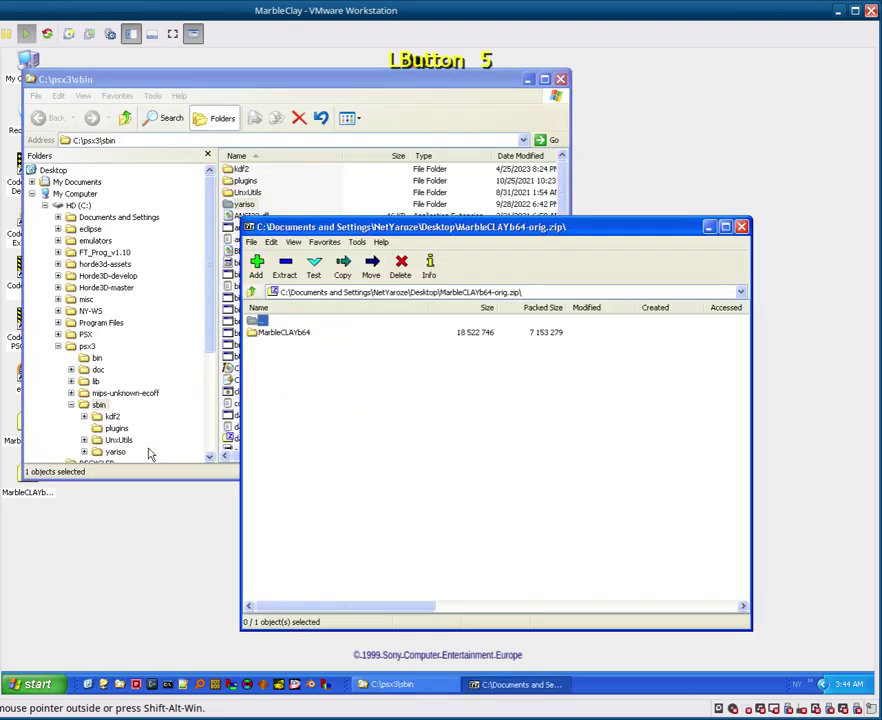
{"action": "left_click", "coordinate": [363, 229]}
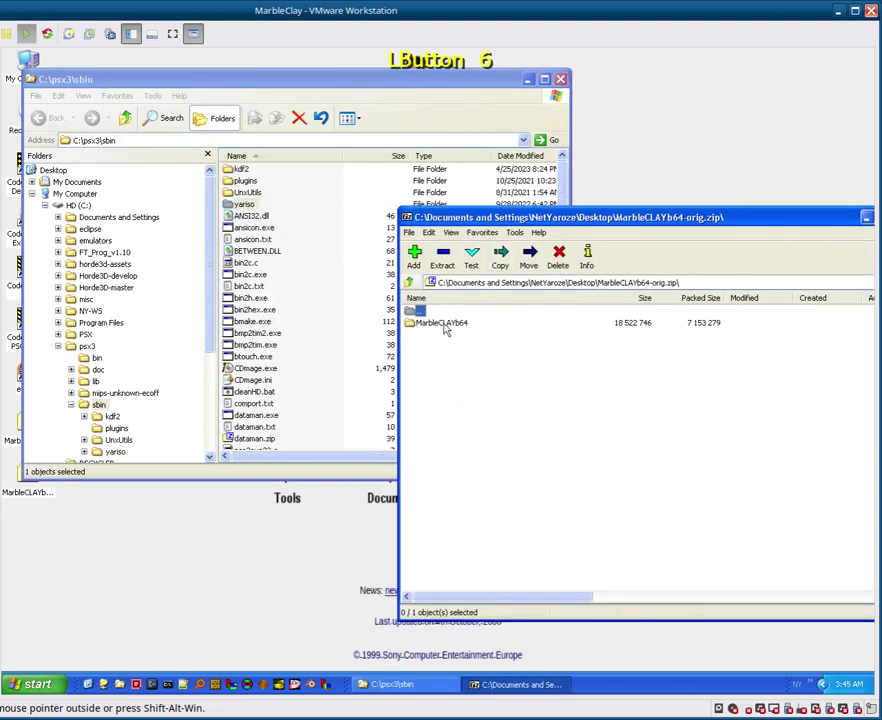
{"action": "left_click", "coordinate": [447, 327]}
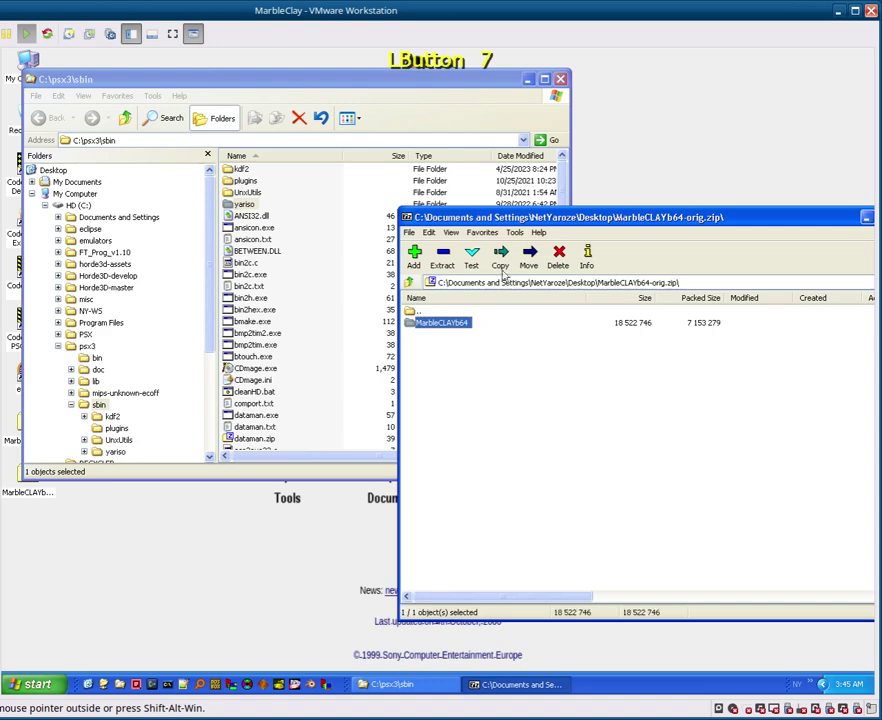
{"action": "left_click", "coordinate": [74, 209]}
{"action": "left_click", "coordinate": [647, 447]}
{"action": "left_click", "coordinate": [452, 329]}
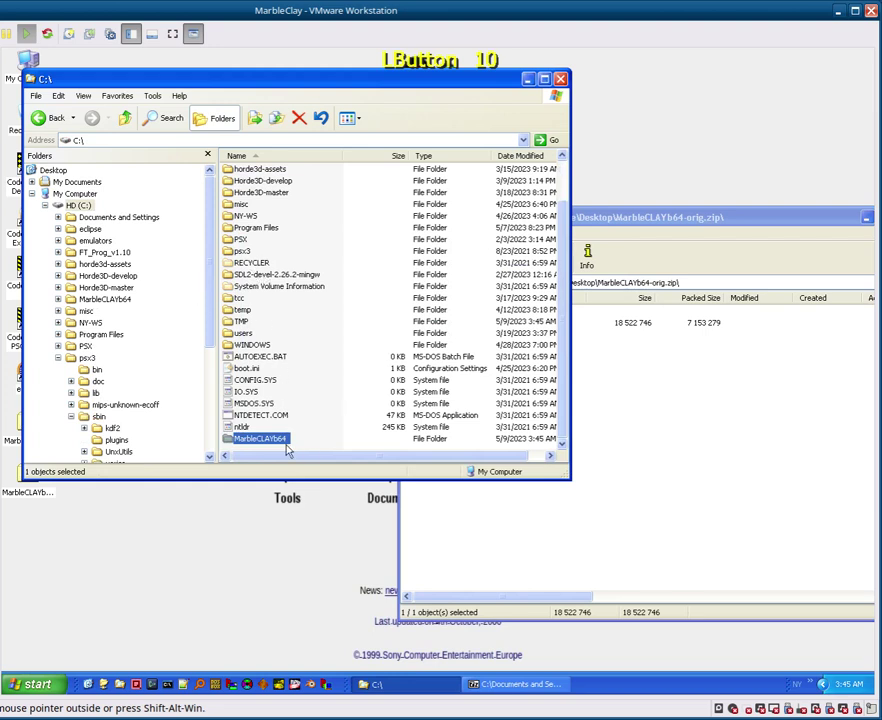
Step: Rename the extracted folder to MarbleCLAY
{"action": "key", "text": "F2"}
{"action": "key", "text": "End"}
{"action": "key", "text": "BackSpace"}
{"action": "key", "text": "BackSpace"}
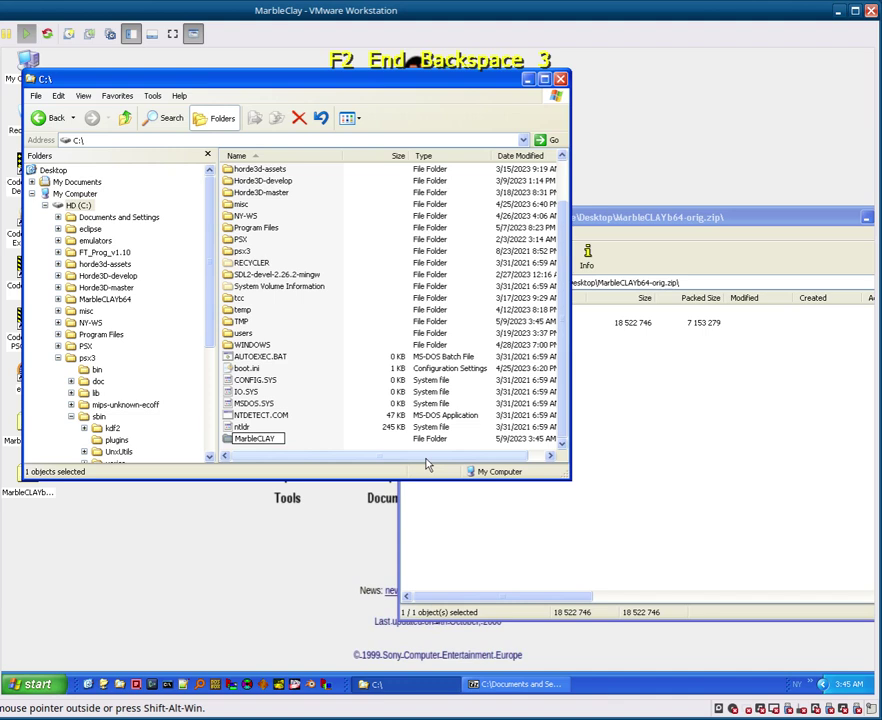
{"action": "key", "text": "Return"}
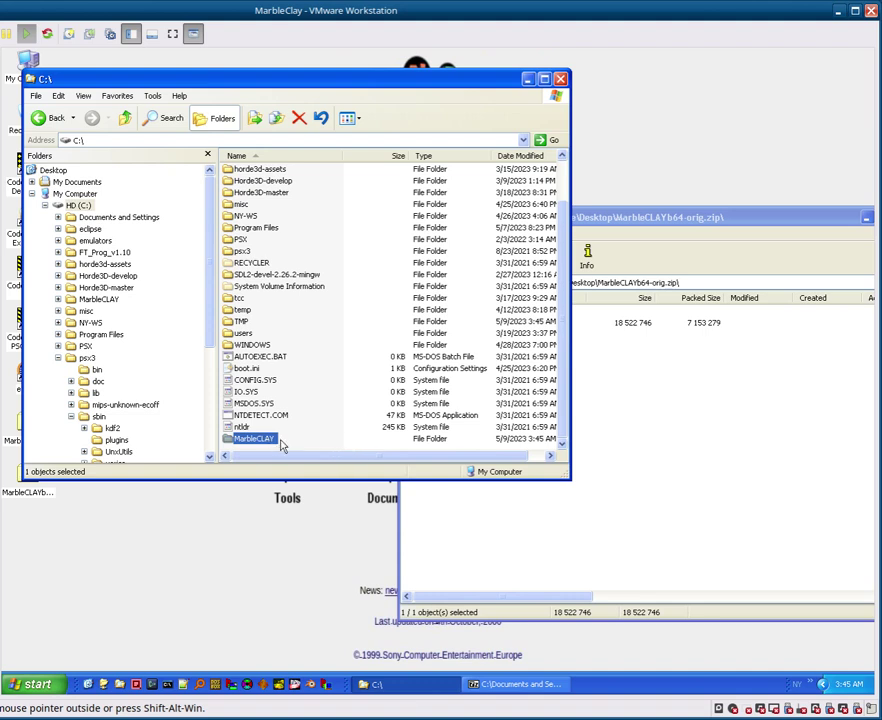
Step: Close the 7-Zip archive window and open the C:\MarbleCLAY folder
{"action": "left_click", "coordinate": [595, 375]}
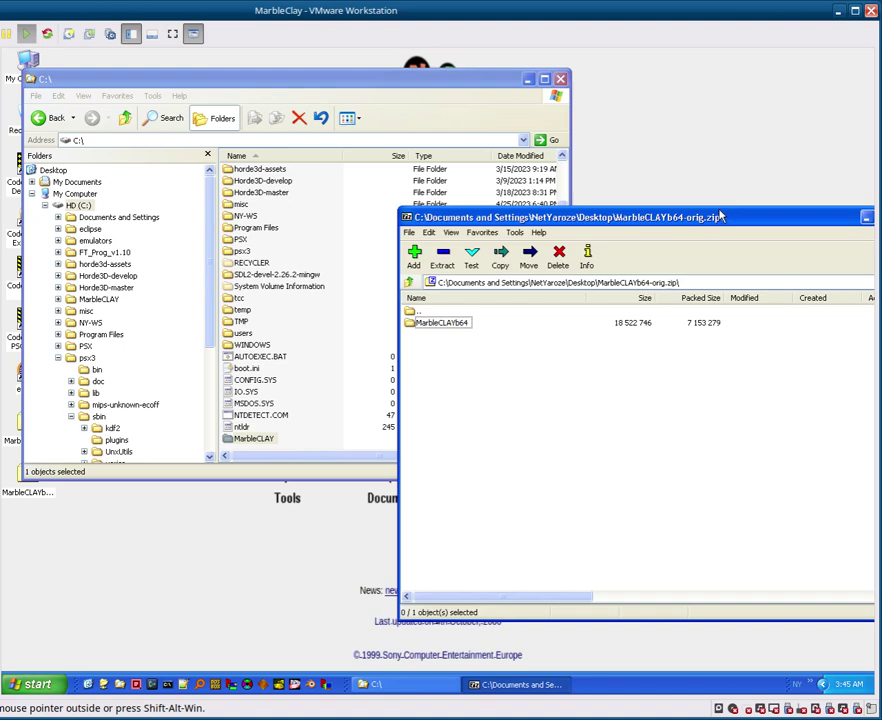
{"action": "left_click", "coordinate": [713, 228]}
{"action": "left_click", "coordinate": [779, 225]}
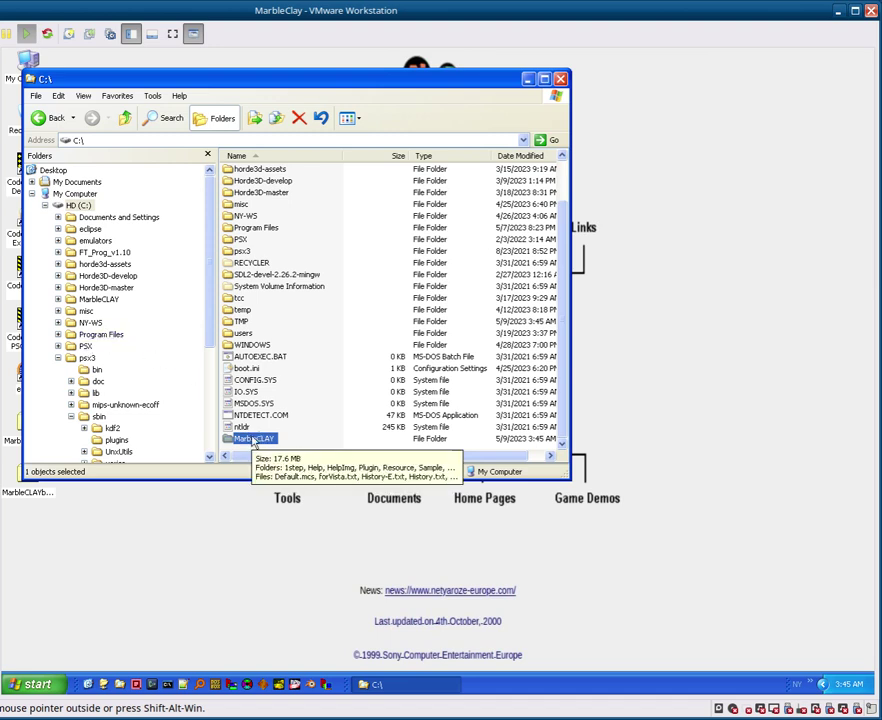
{"action": "double_click", "coordinate": [263, 439]}
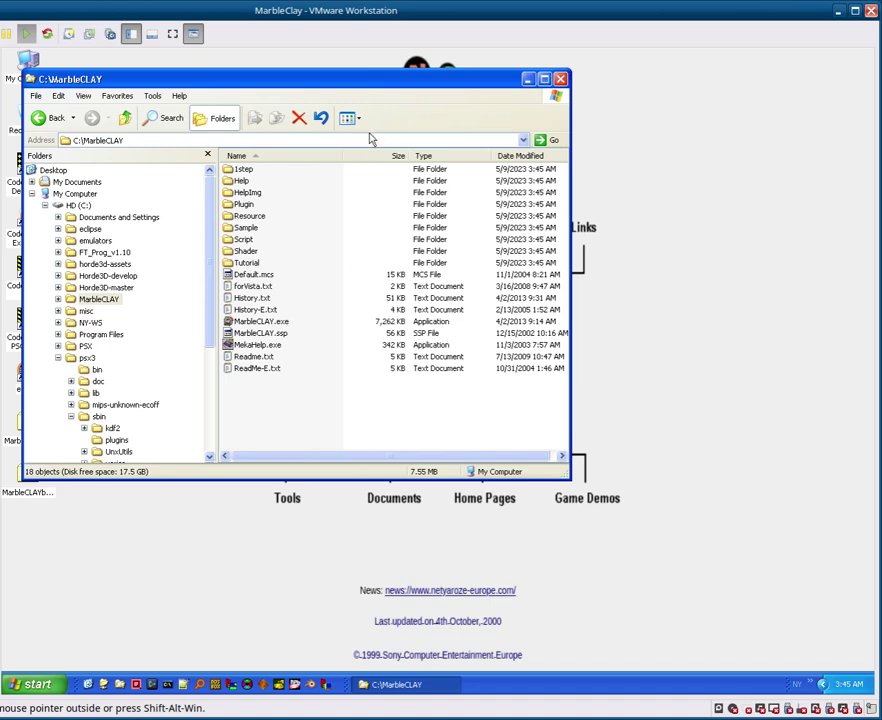
Step: Go into the Resource folder inside C:\MarbleCLAY
{"action": "left_click", "coordinate": [372, 83]}
{"action": "left_click", "coordinate": [356, 248]}
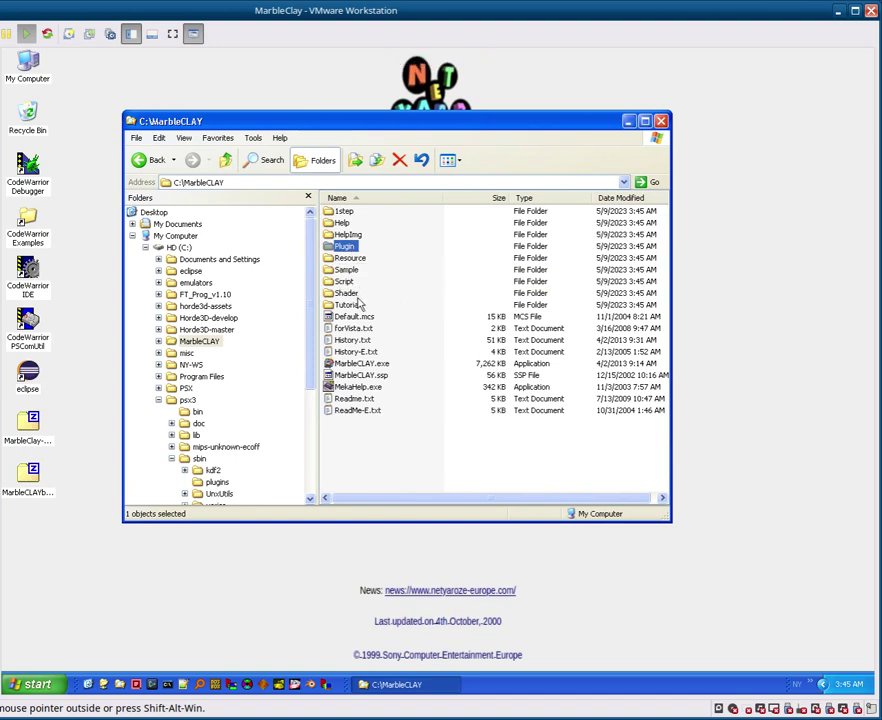
{"action": "double_click", "coordinate": [362, 264]}
Step: Rename Japanese.str to aaaaJapanese.str and return to the MarbleCLAY folder
{"action": "key", "text": "F2"}
{"action": "key", "text": "Home"}
{"action": "key", "text": "a"}
{"action": "key", "text": "a"}
{"action": "key", "text": "a"}
{"action": "key", "text": "Return"}
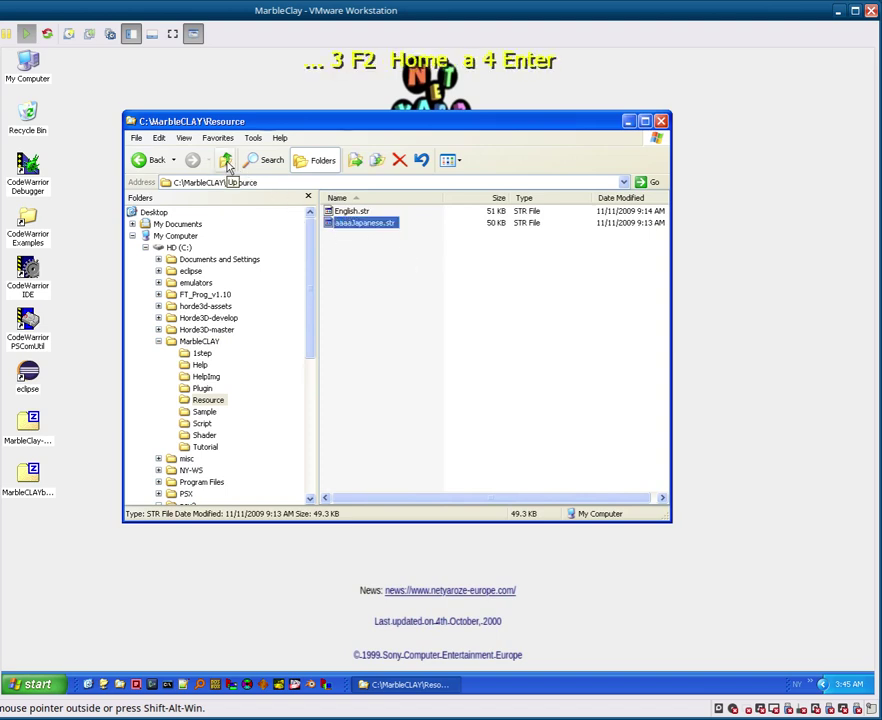
{"action": "left_click", "coordinate": [221, 158]}
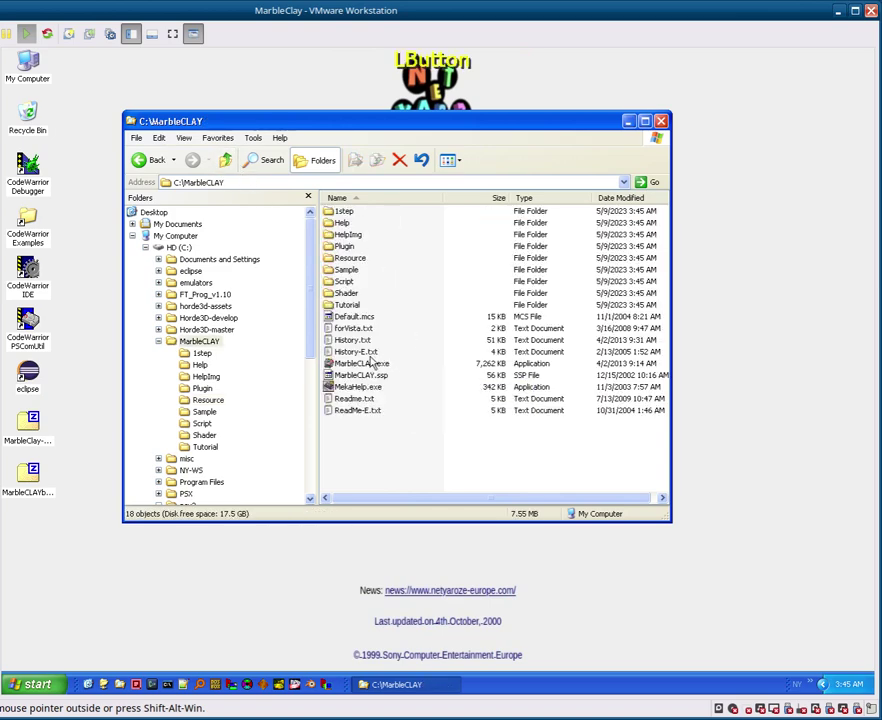
Step: Launch MarbleCLAY.exe and advance through the first Configure GUI Operation wizard pages
{"action": "double_click", "coordinate": [366, 362]}
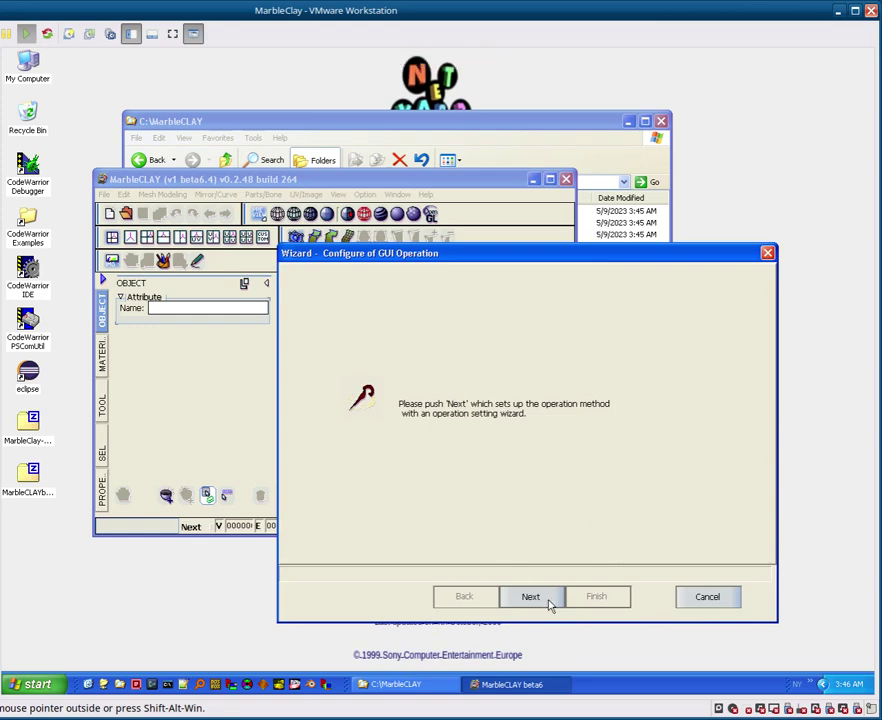
{"action": "left_click", "coordinate": [553, 603]}
{"action": "left_click", "coordinate": [542, 602]}
{"action": "left_click", "coordinate": [545, 601]}
{"action": "left_click", "coordinate": [410, 356]}
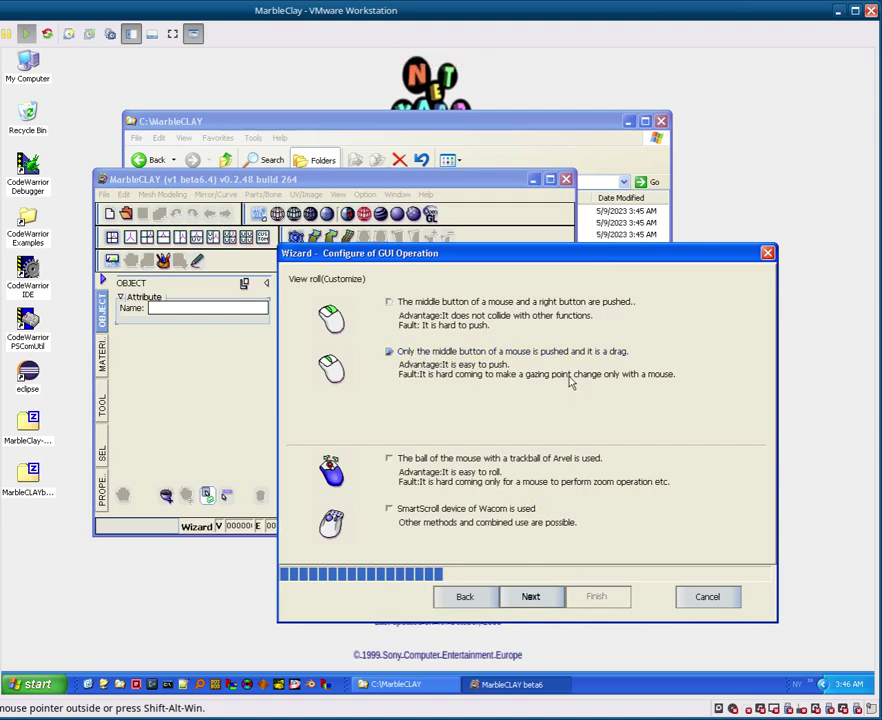
Step: Choose middle-button drag for view rotation, keep mouse-wheel zoom, finish the wizard and maximise the window
{"action": "left_click", "coordinate": [546, 599]}
{"action": "left_click", "coordinate": [538, 605]}
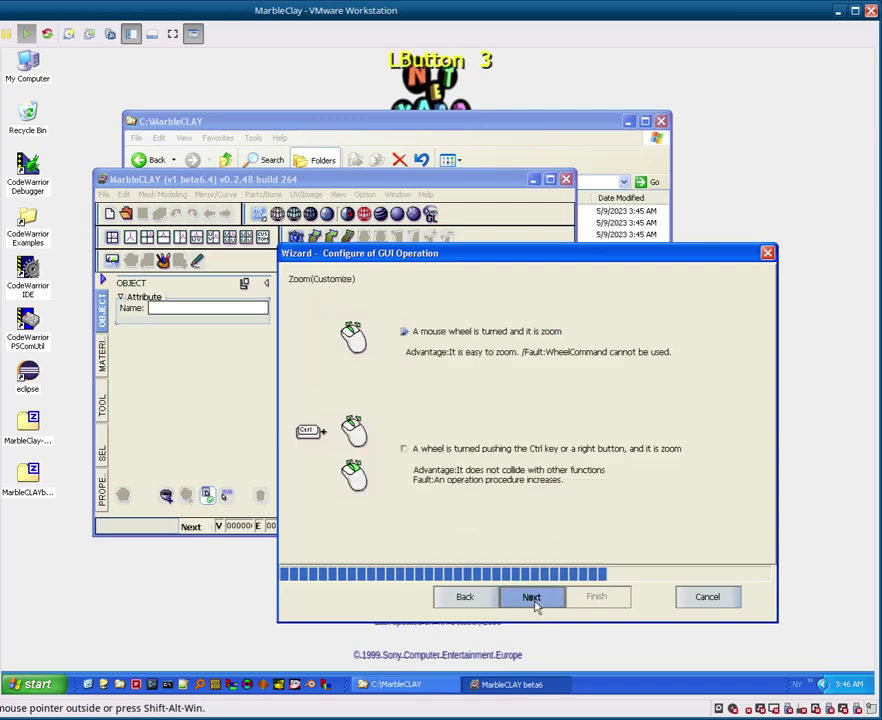
{"action": "left_click", "coordinate": [541, 603]}
{"action": "left_click", "coordinate": [541, 603]}
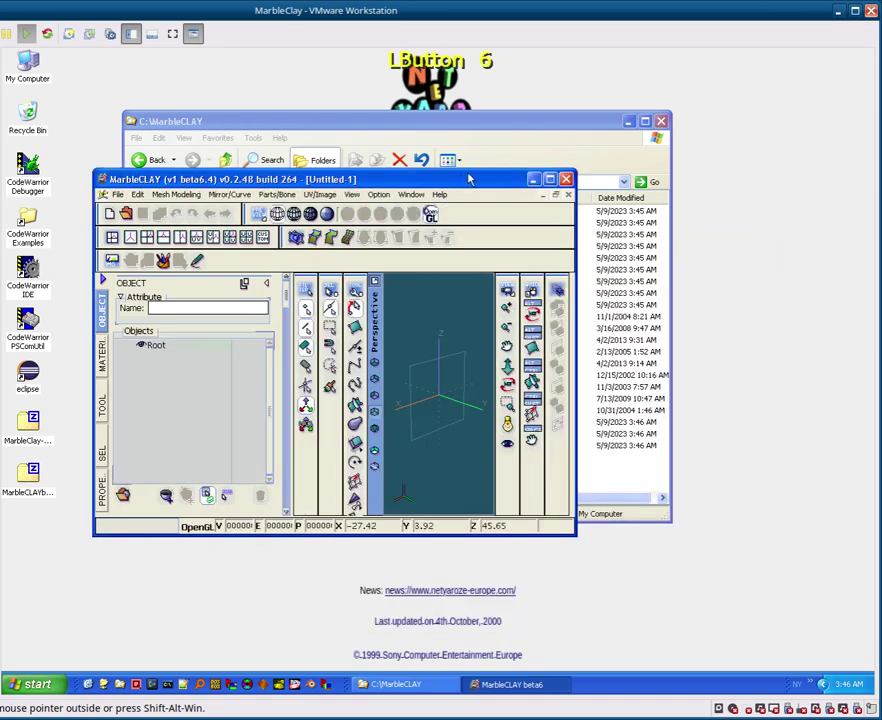
{"action": "double_click", "coordinate": [472, 179]}
Step: In Configuration > Control > MouseWheel, set Mid-button to 'Perspective/3 way: Move target'
{"action": "double_click", "coordinate": [469, 179]}
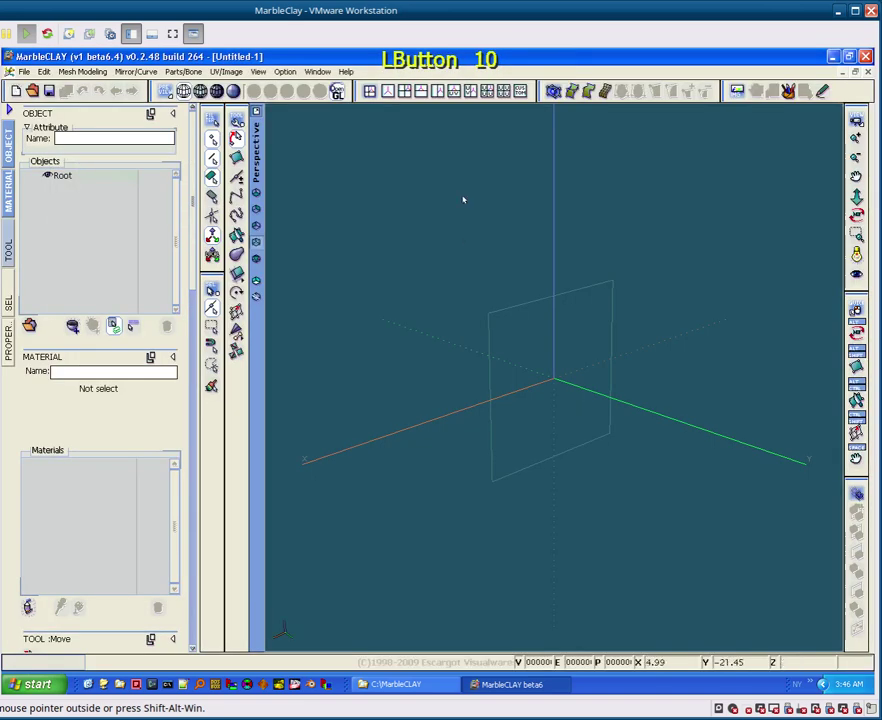
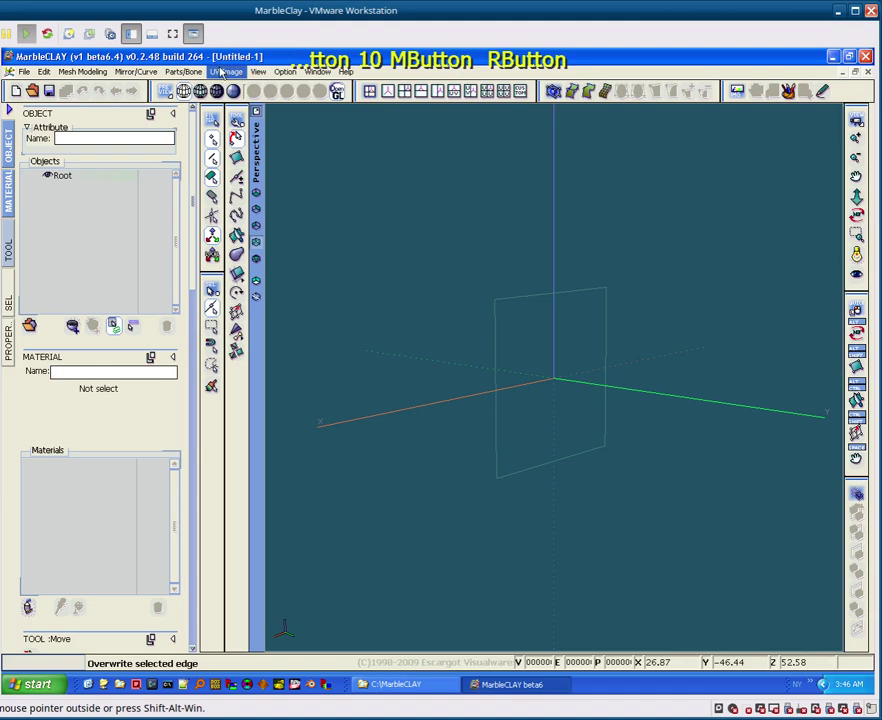
{"action": "left_click", "coordinate": [285, 75]}
{"action": "left_click", "coordinate": [317, 129]}
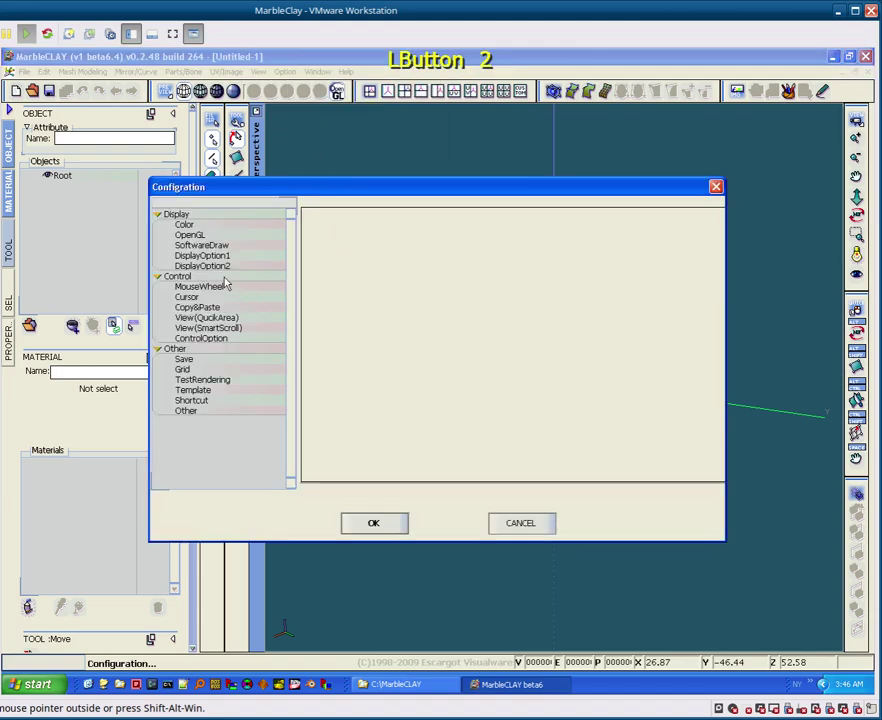
{"action": "left_click", "coordinate": [229, 304]}
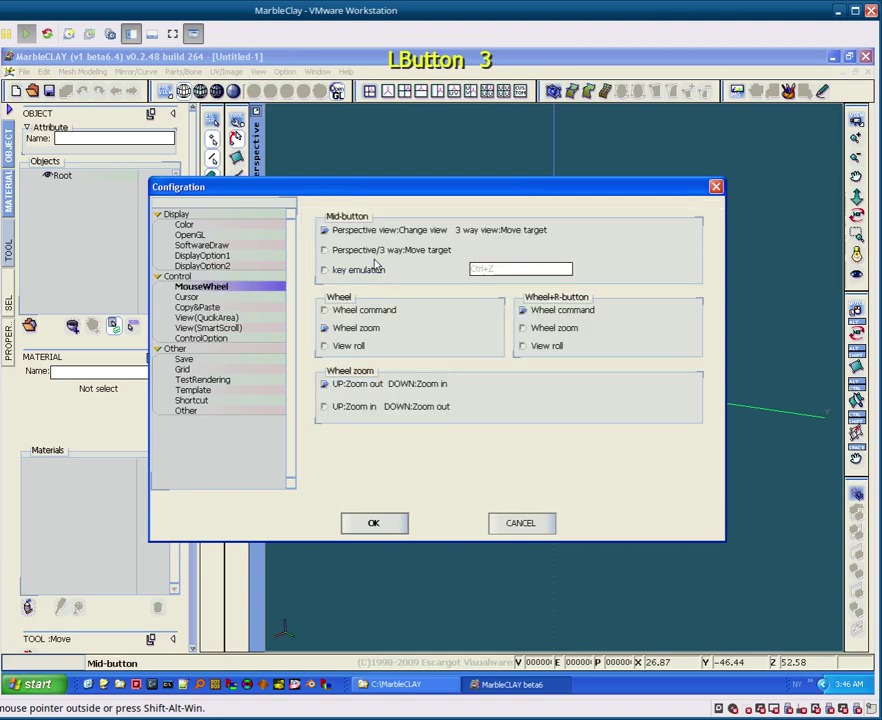
{"action": "left_click", "coordinate": [371, 255]}
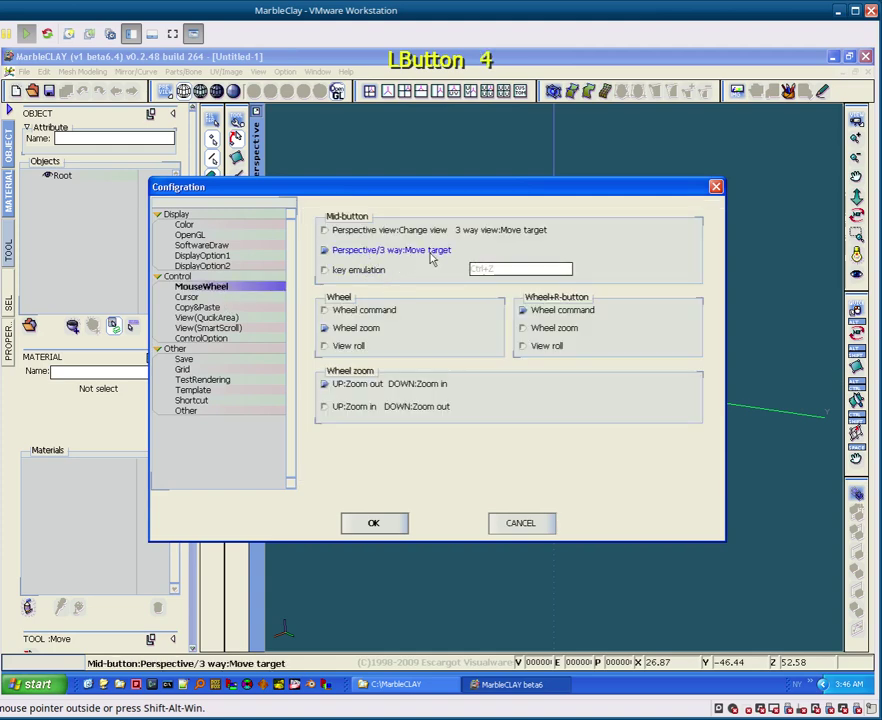
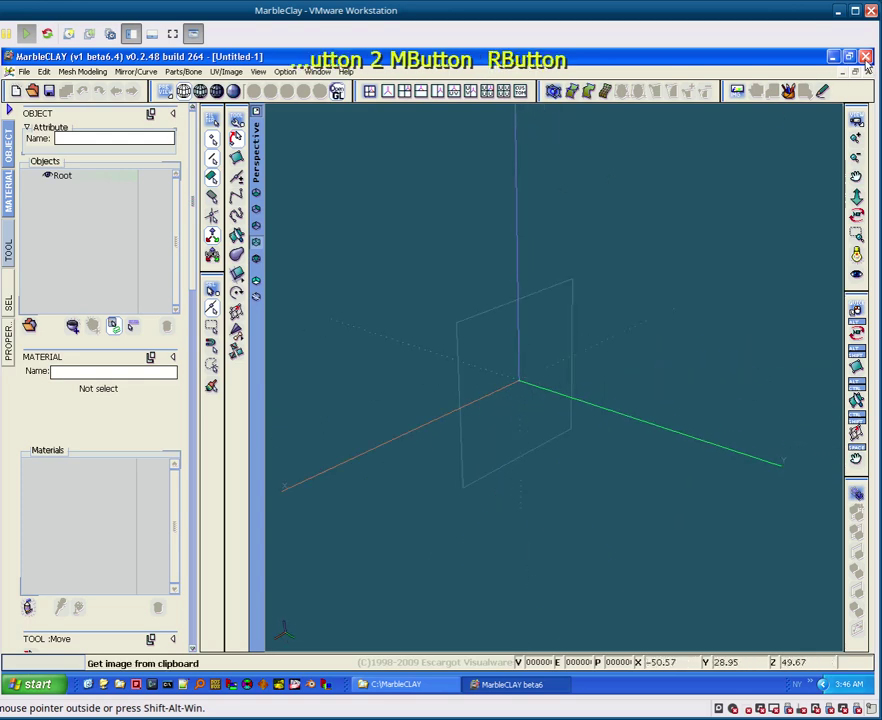
Step: Shut down MarbleCLAY
{"action": "right_click", "coordinate": [868, 58]}
{"action": "left_click", "coordinate": [868, 58]}
{"action": "left_click", "coordinate": [420, 403]}
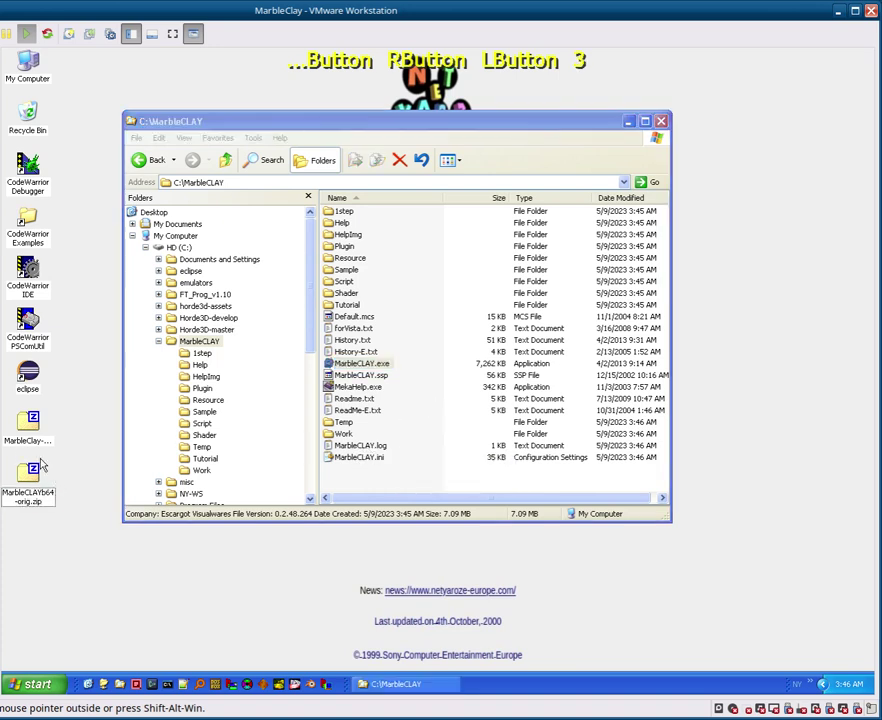
Step: Copy everything from the RSD-OBJ batch script archive into C:\MarbleCLAY, replacing all existing folders
{"action": "left_click", "coordinate": [33, 443]}
{"action": "double_click", "coordinate": [25, 434]}
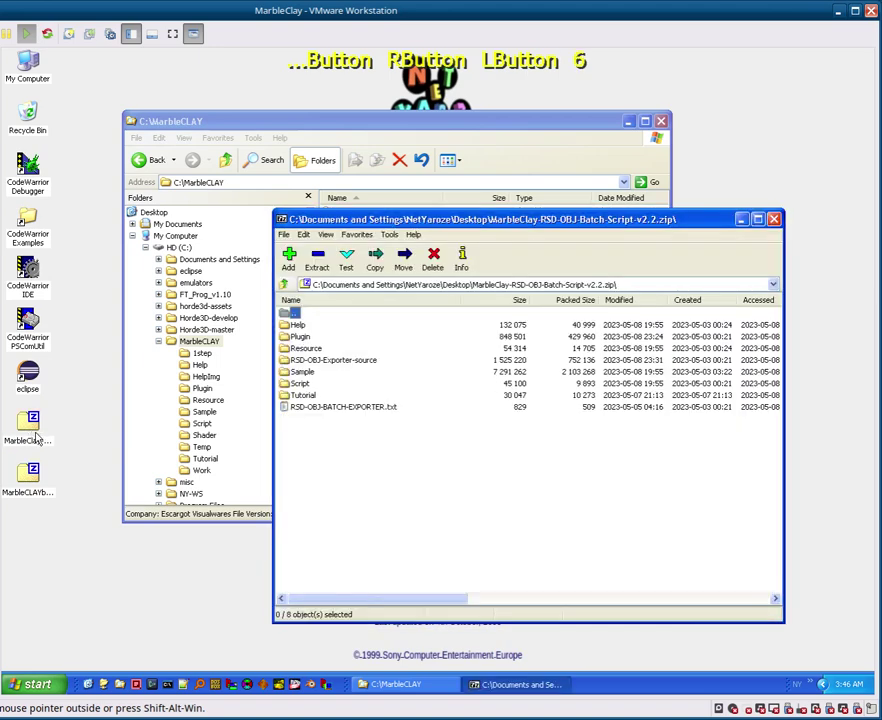
{"action": "left_click", "coordinate": [394, 221]}
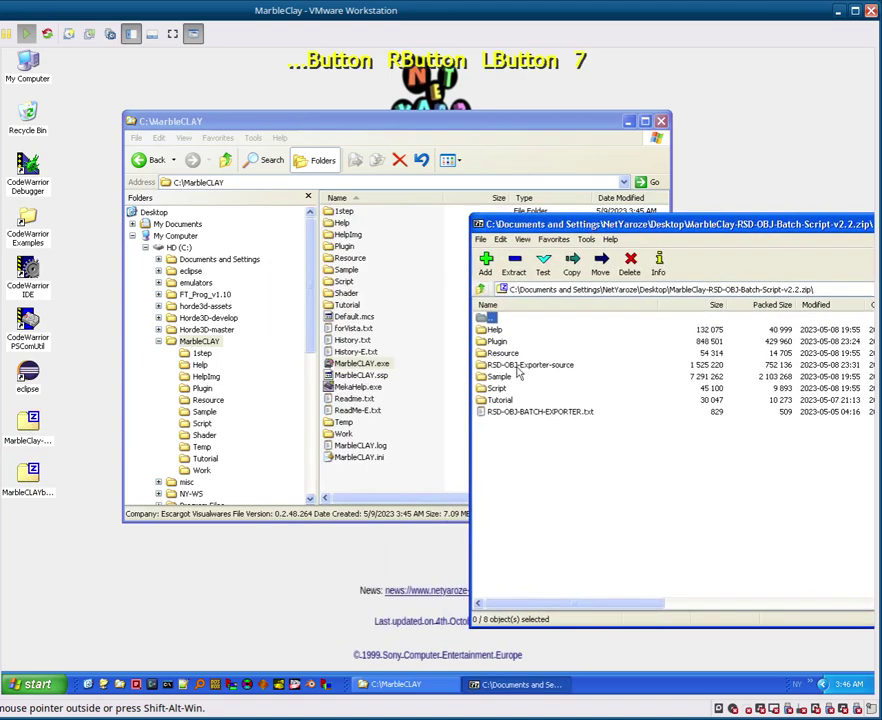
{"action": "left_click", "coordinate": [594, 447]}
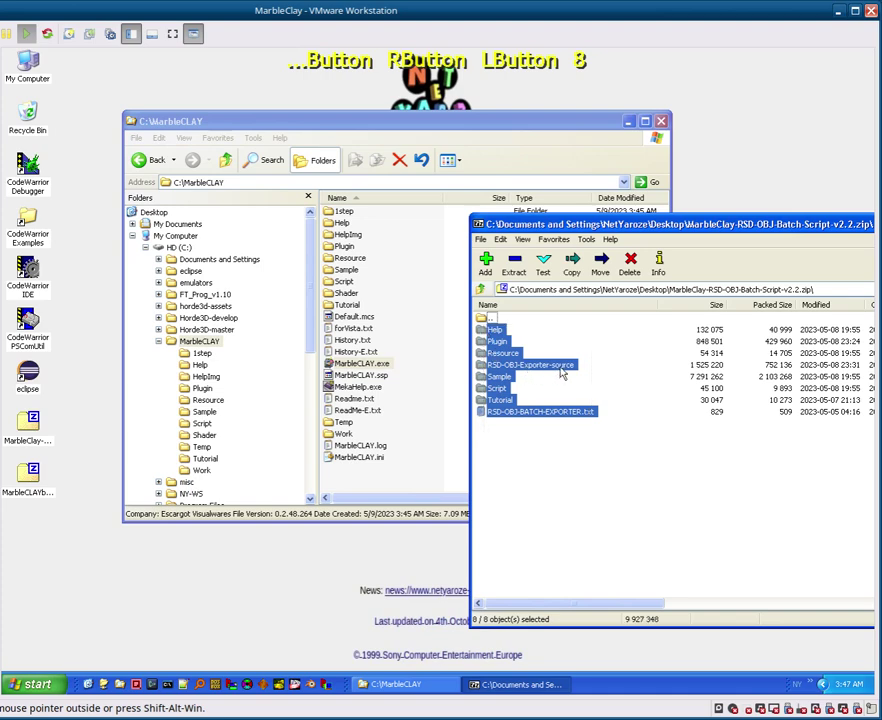
{"action": "left_click", "coordinate": [508, 354]}
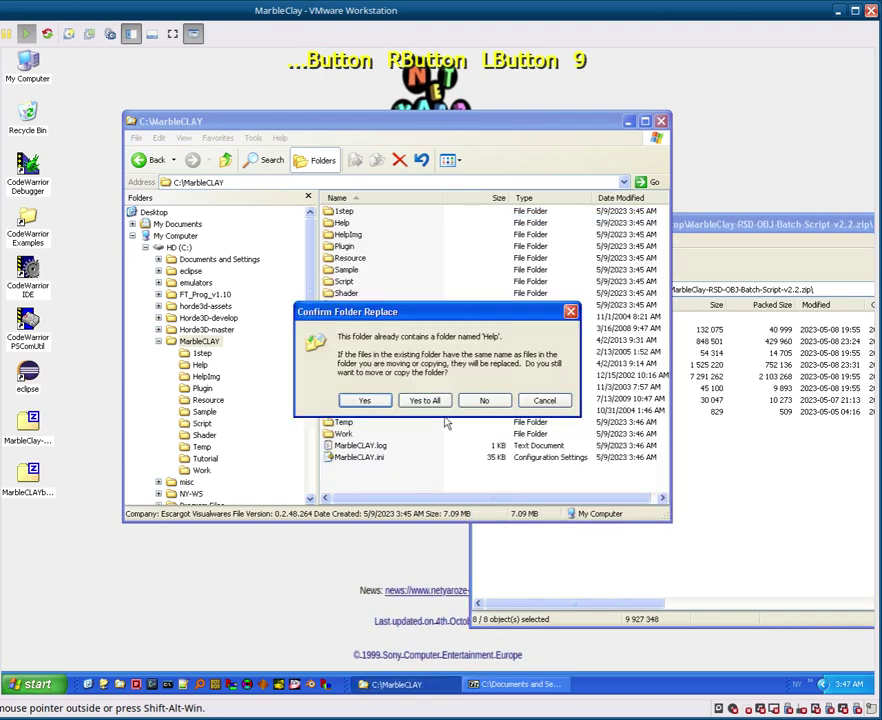
{"action": "left_click", "coordinate": [445, 402]}
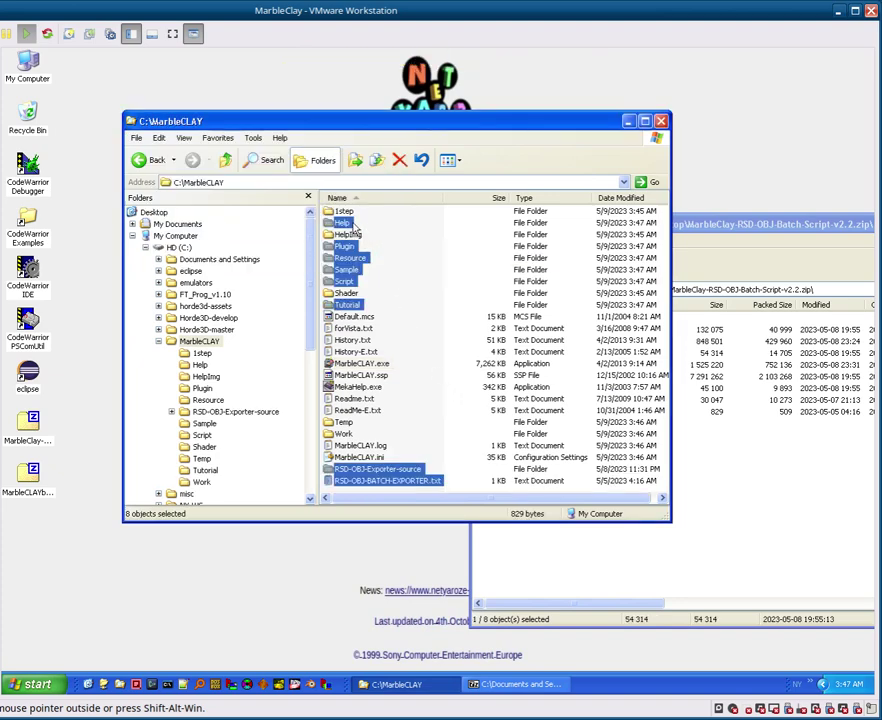
Step: Look through the Help folder (mekaHelpE.m) and the Tutorial folder, then return to MarbleCLAY
{"action": "double_click", "coordinate": [354, 227]}
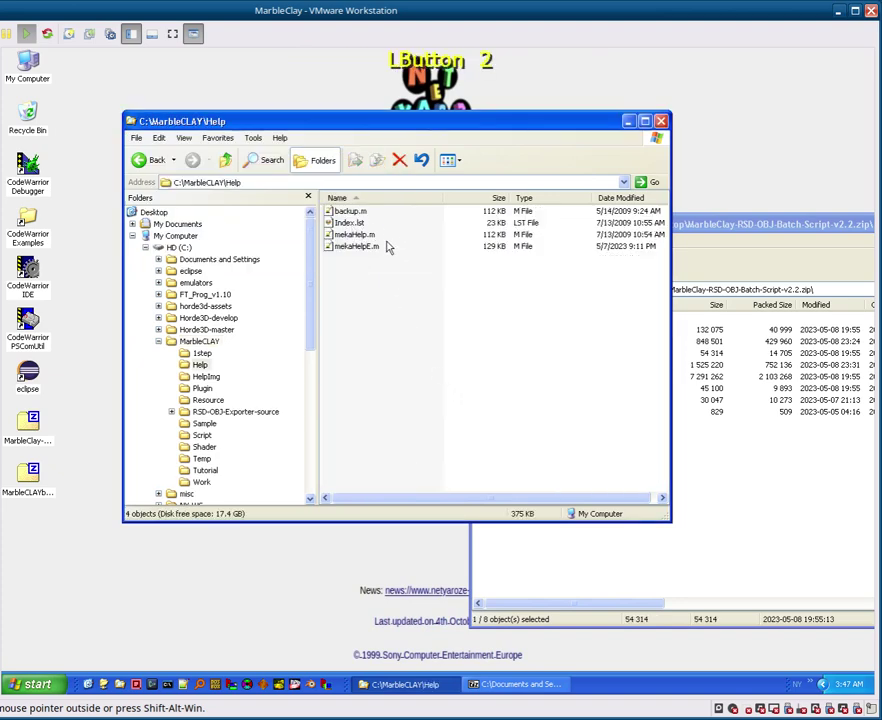
{"action": "left_click", "coordinate": [373, 251]}
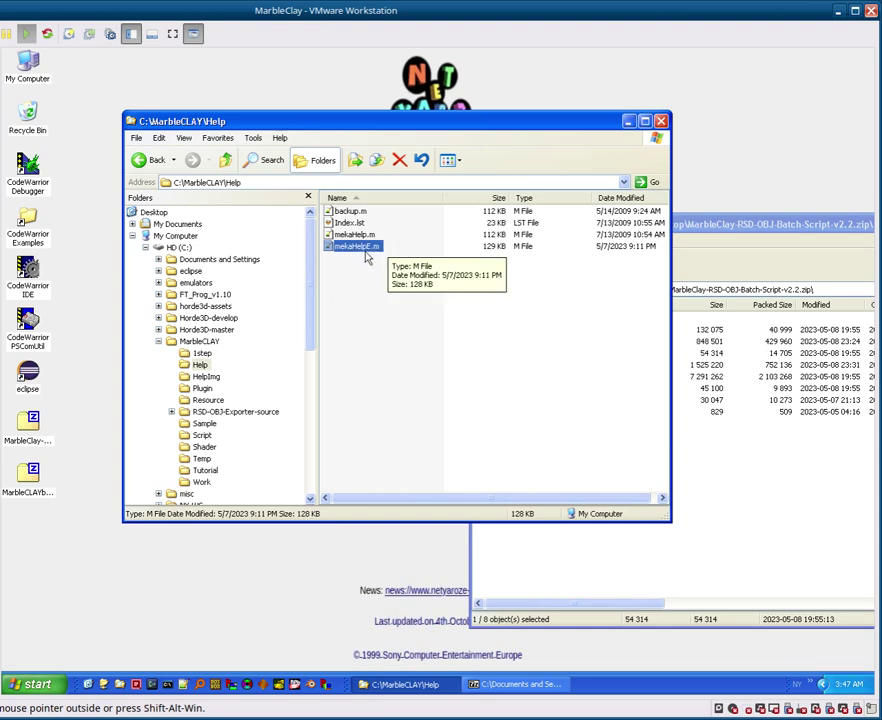
{"action": "left_click", "coordinate": [232, 160]}
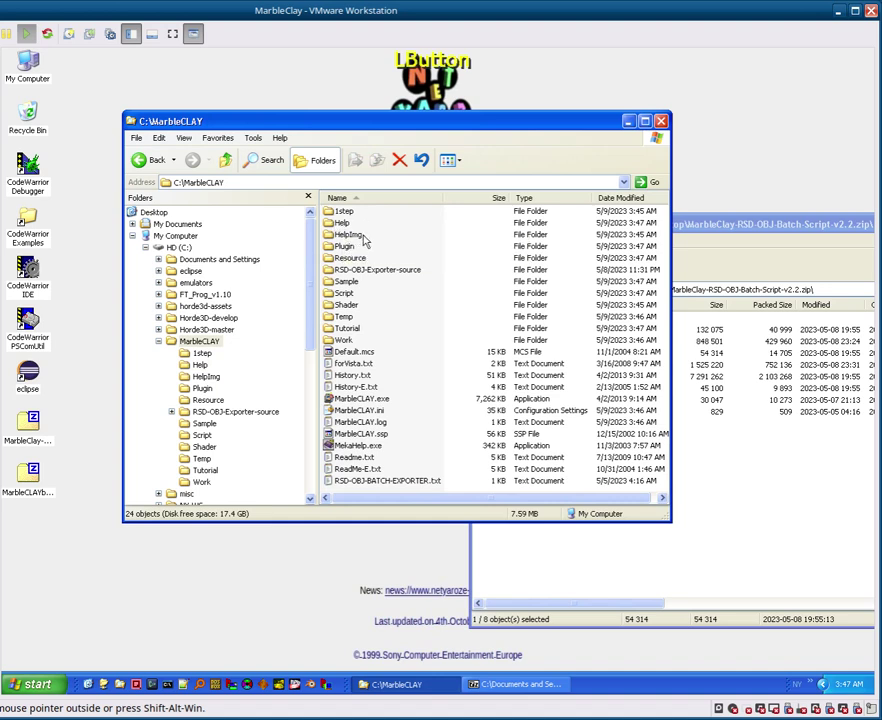
{"action": "double_click", "coordinate": [349, 332]}
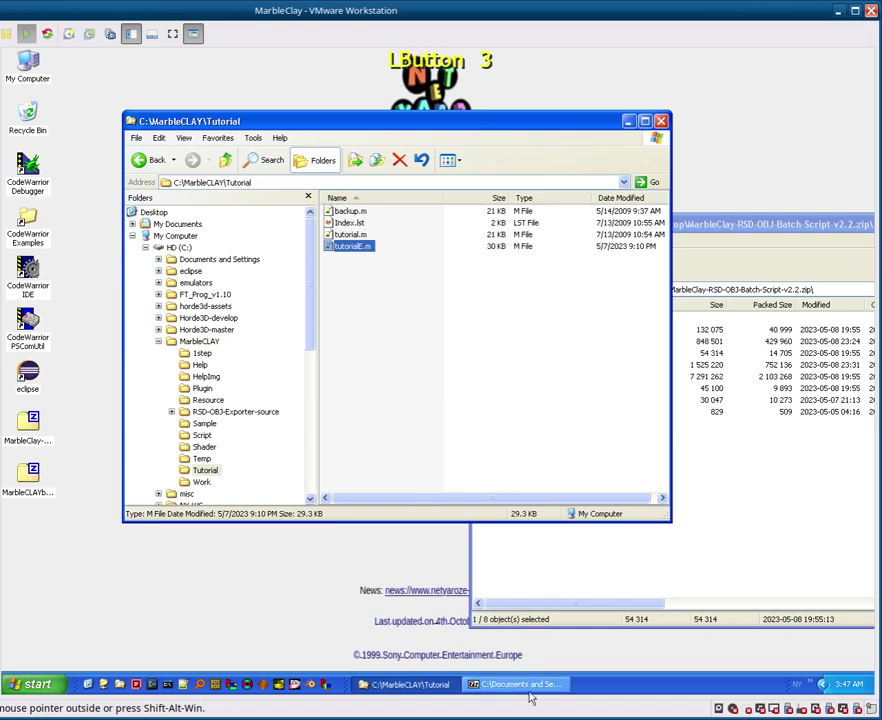
{"action": "right_click", "coordinate": [516, 687]}
{"action": "left_click", "coordinate": [534, 678]}
Step: Put a MarbleCLAY.exe shortcut on the desktop and start MarbleCLAY again
{"action": "left_click", "coordinate": [207, 343]}
{"action": "right_click", "coordinate": [379, 401]}
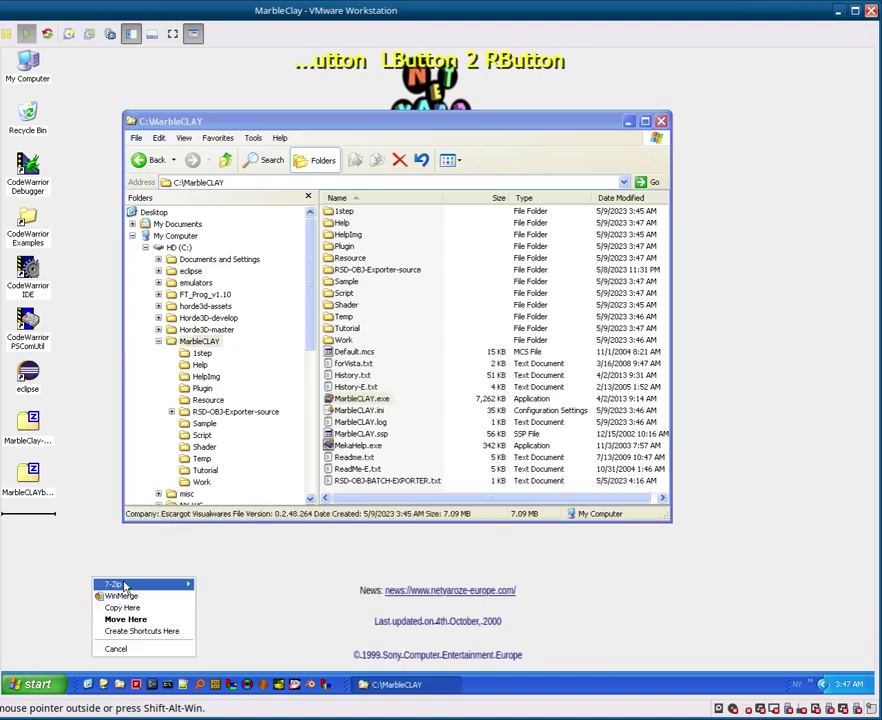
{"action": "left_click", "coordinate": [148, 630]}
{"action": "left_click", "coordinate": [39, 531]}
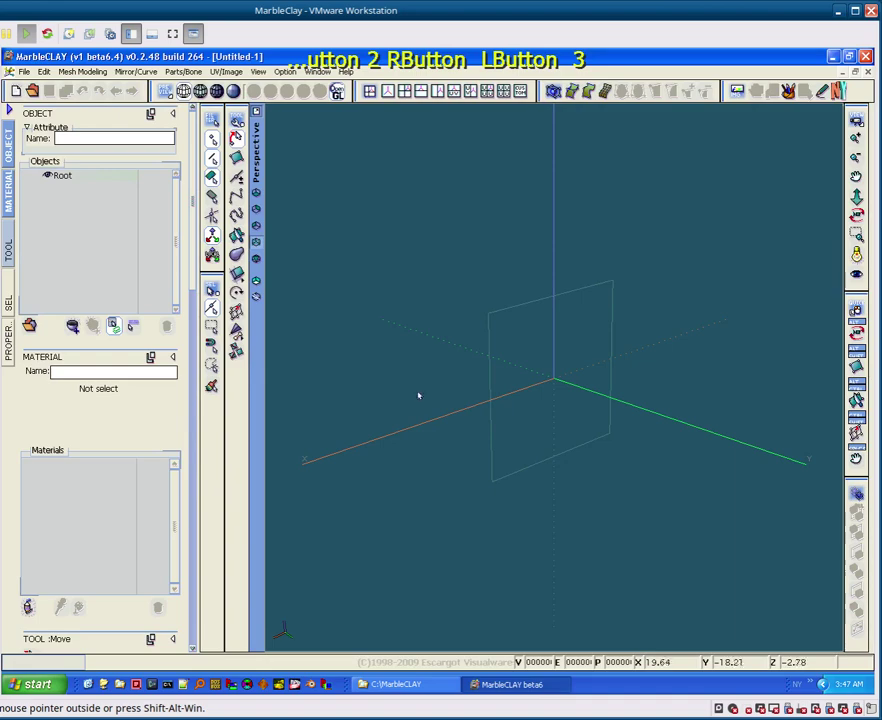
{"action": "key", "text": "F1"}
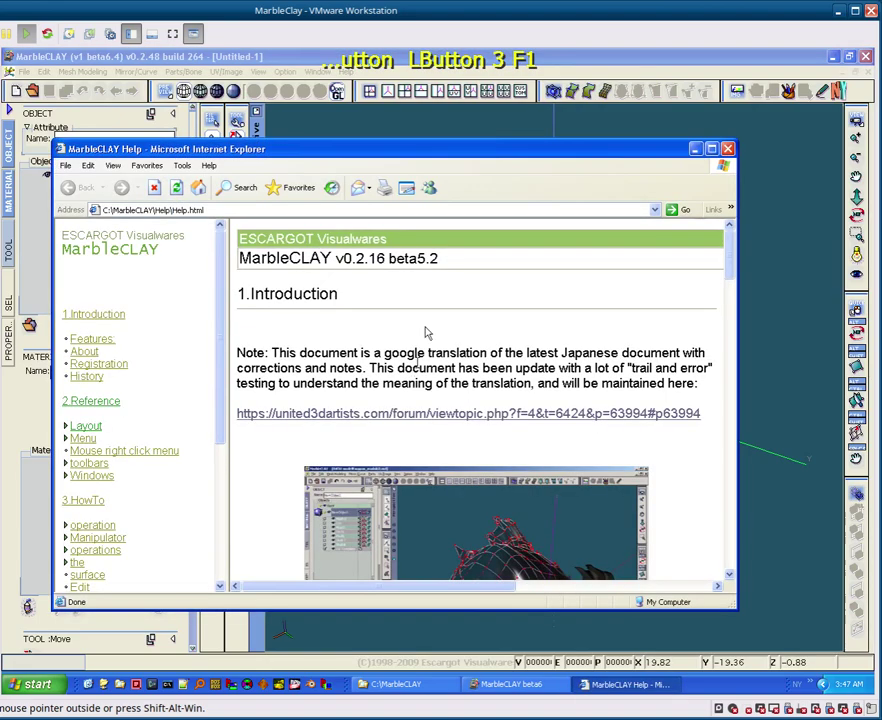
{"action": "scroll", "scroll_direction": "down", "scroll_amount": 3}
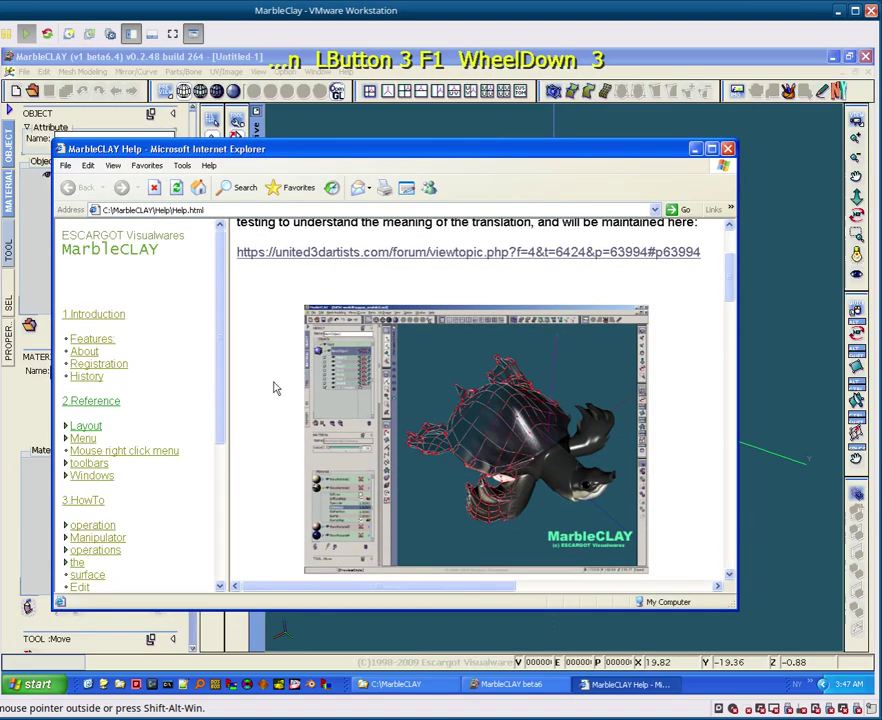
{"action": "key", "text": "F1"}
{"action": "left_click", "coordinate": [279, 365]}
{"action": "scroll", "scroll_direction": "down", "scroll_amount": 3}
{"action": "scroll", "scroll_direction": "up", "scroll_amount": 3}
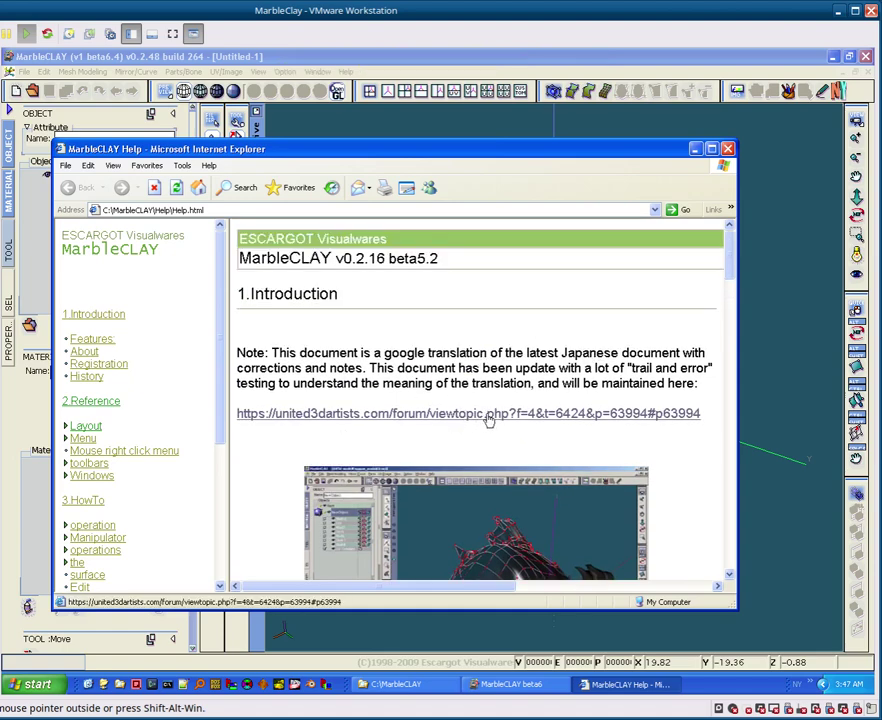
{"action": "scroll", "scroll_direction": "down", "scroll_amount": 3}
{"action": "scroll", "scroll_direction": "down", "scroll_amount": 3}
{"action": "scroll", "scroll_direction": "up", "scroll_amount": 3}
{"action": "scroll", "scroll_direction": "up", "scroll_amount": 3}
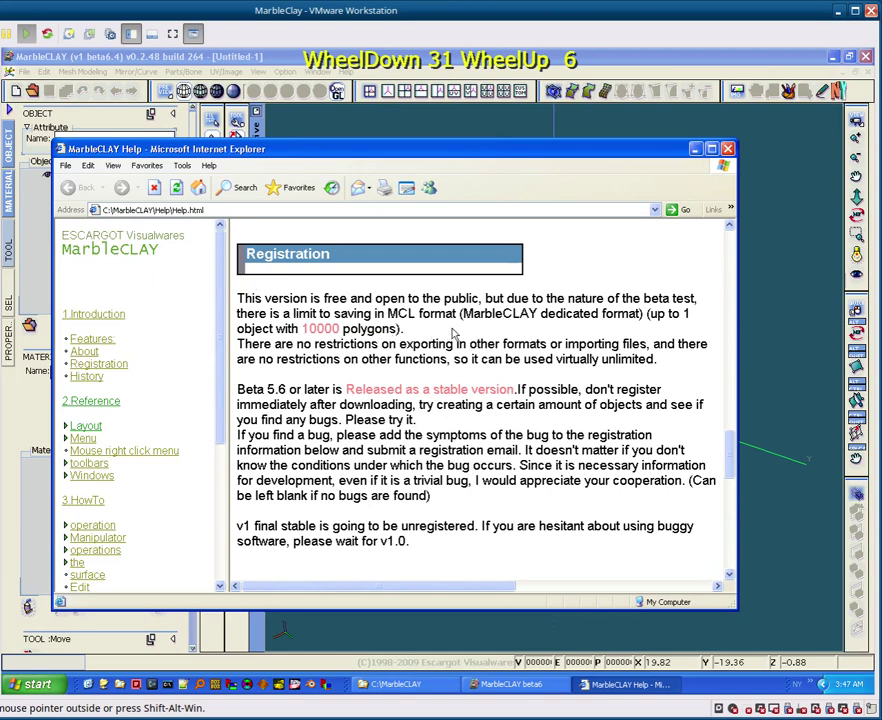
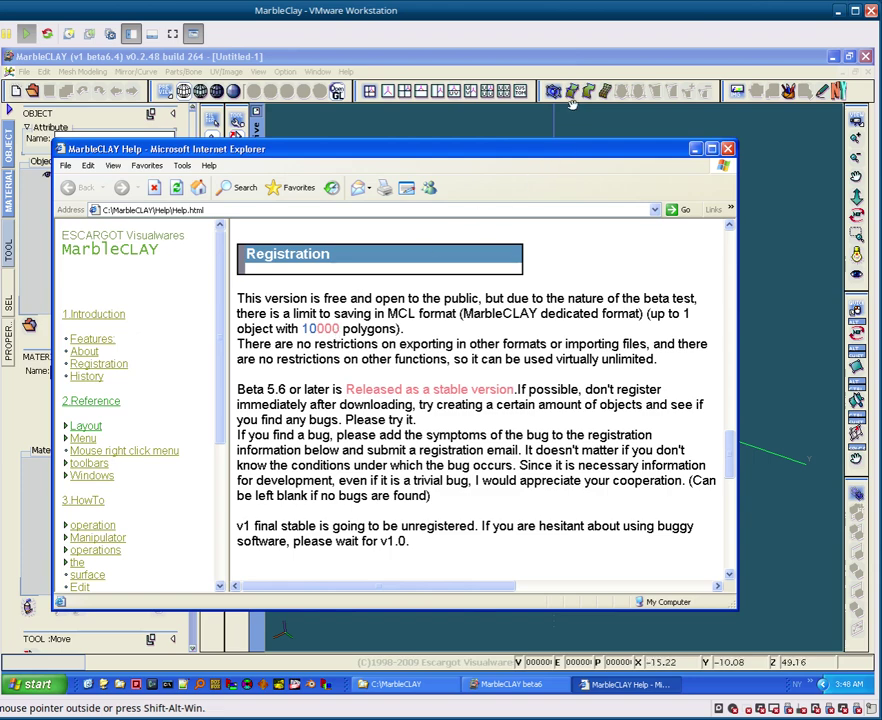
{"action": "left_click", "coordinate": [559, 150]}
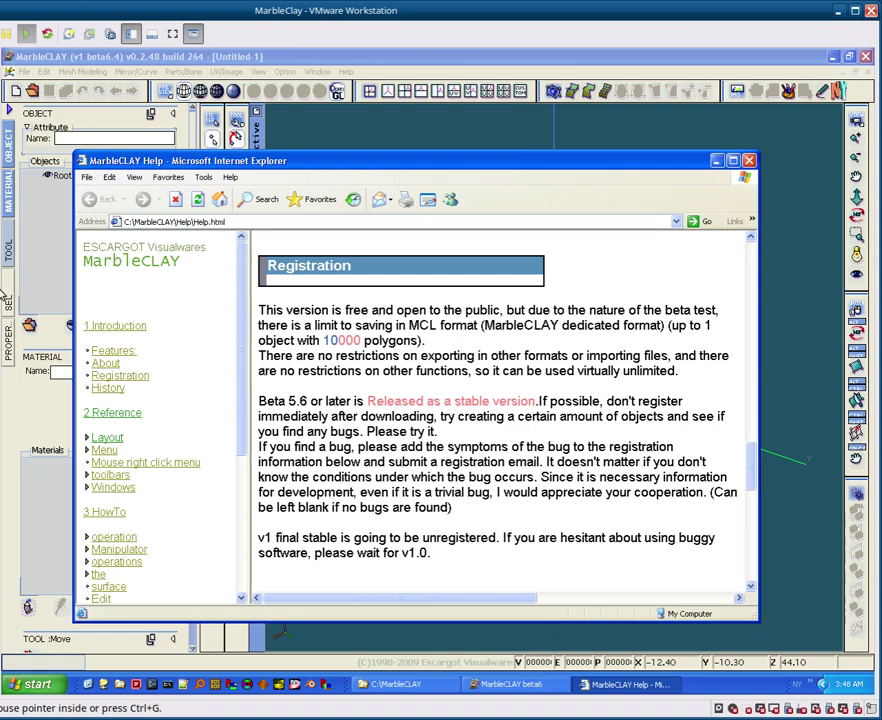
{"action": "scroll", "scroll_direction": "down", "scroll_amount": 3}
{"action": "left_click", "coordinate": [677, 512]}
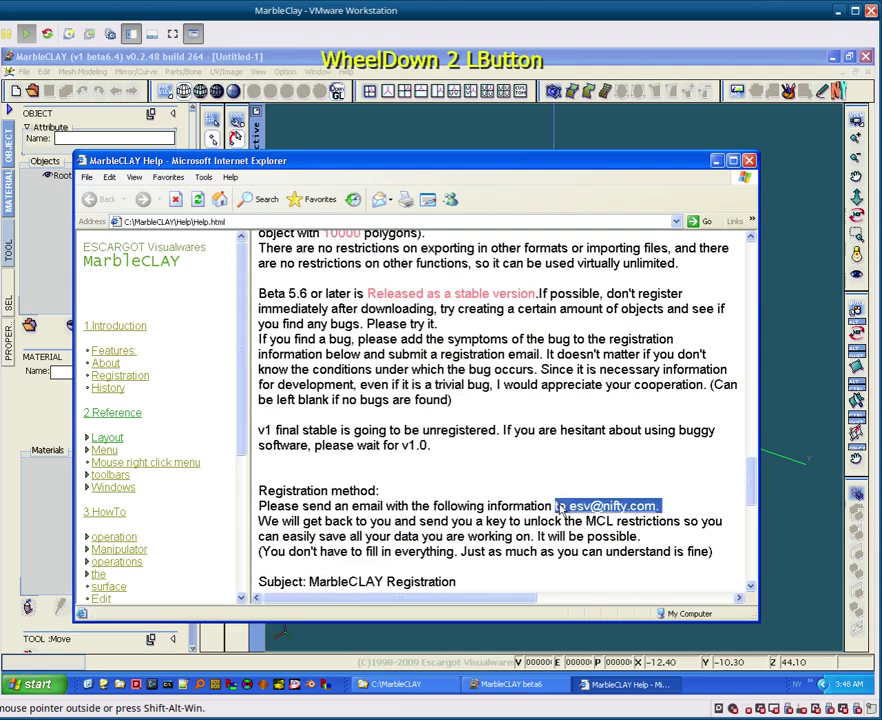
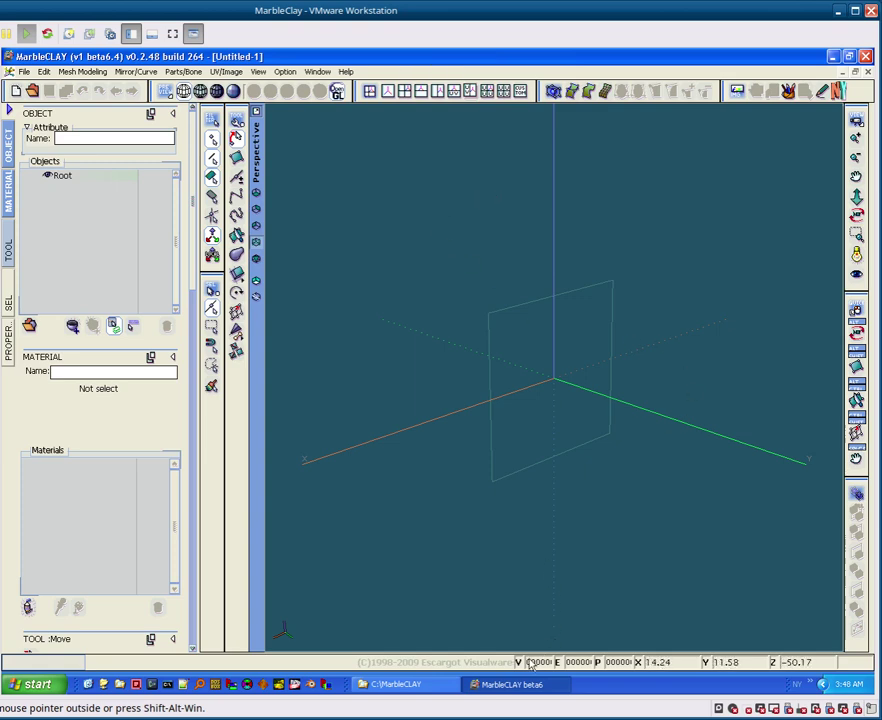
{"action": "left_click", "coordinate": [346, 74]}
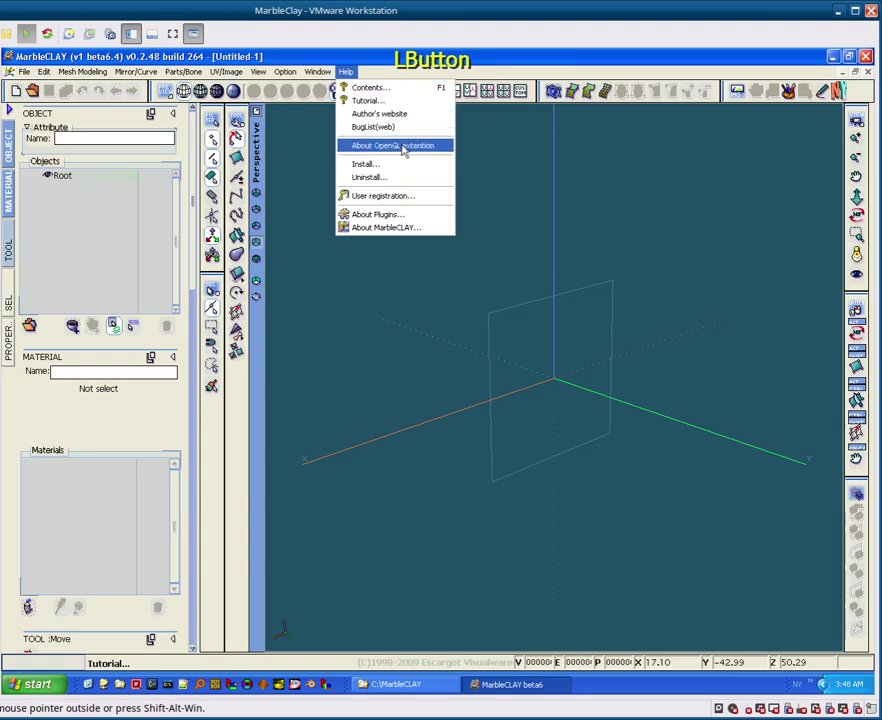
{"action": "left_click", "coordinate": [406, 105]}
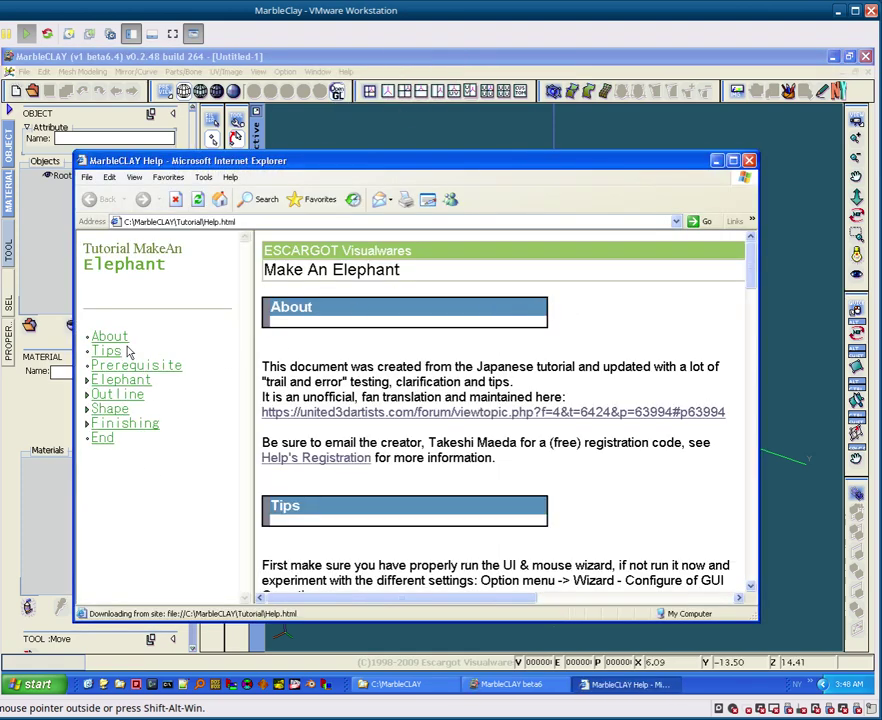
{"action": "scroll", "scroll_direction": "down", "scroll_amount": 3}
{"action": "scroll", "scroll_direction": "up", "scroll_amount": 3}
{"action": "scroll", "scroll_direction": "down", "scroll_amount": 3}
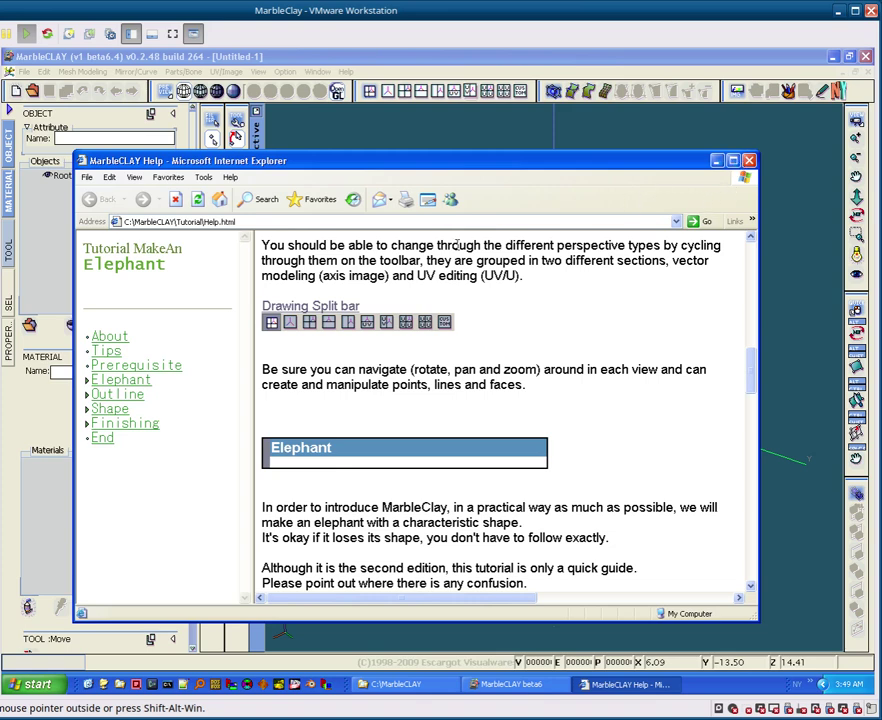
{"action": "scroll", "scroll_direction": "down", "scroll_amount": 3}
{"action": "scroll", "scroll_direction": "down", "scroll_amount": 3}
{"action": "scroll", "scroll_direction": "down", "scroll_amount": 3}
{"action": "scroll", "scroll_direction": "down", "scroll_amount": 3}
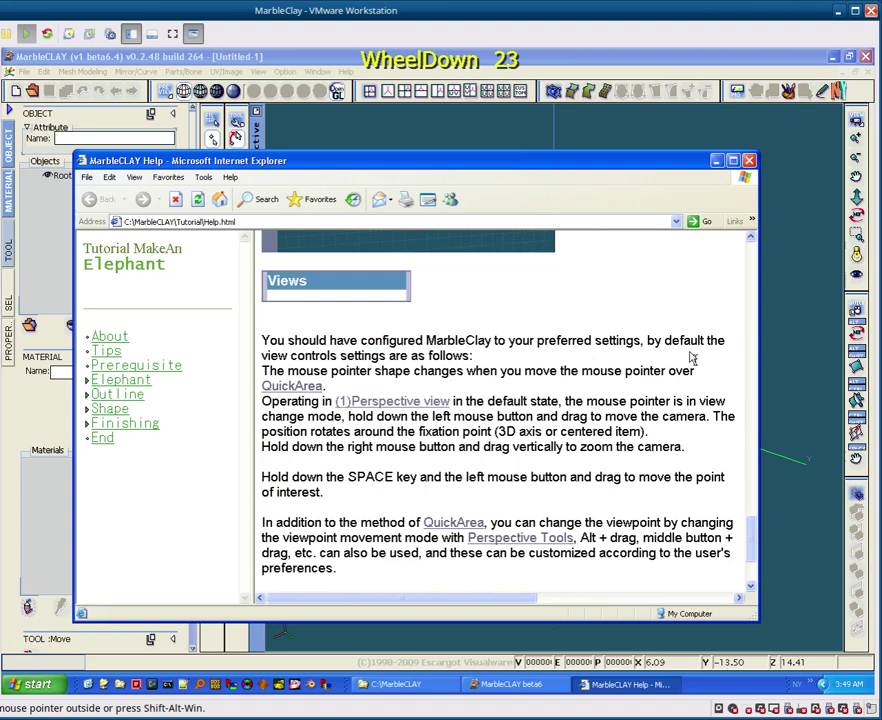
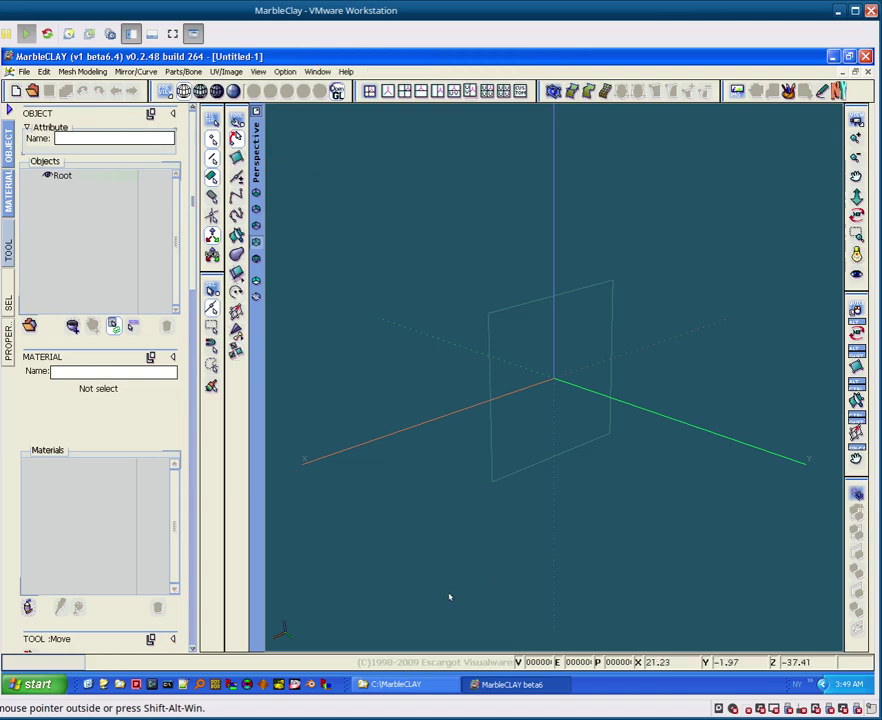
Step: Use File > Open to browse the Sample folder for the suppon_modoki .mcl model
{"action": "left_click", "coordinate": [30, 77]}
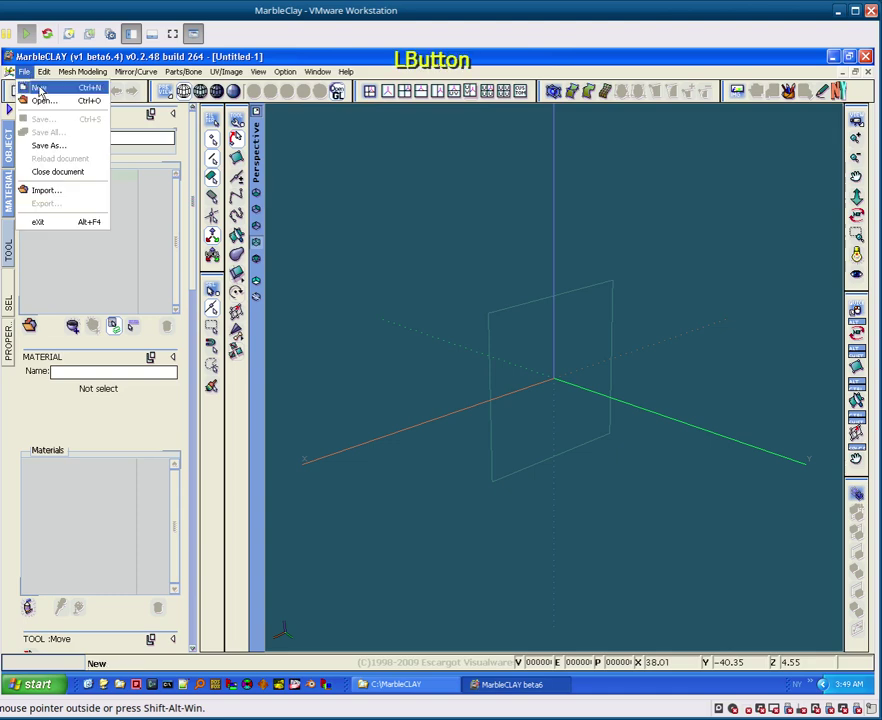
{"action": "left_click", "coordinate": [47, 97]}
{"action": "left_click", "coordinate": [342, 247]}
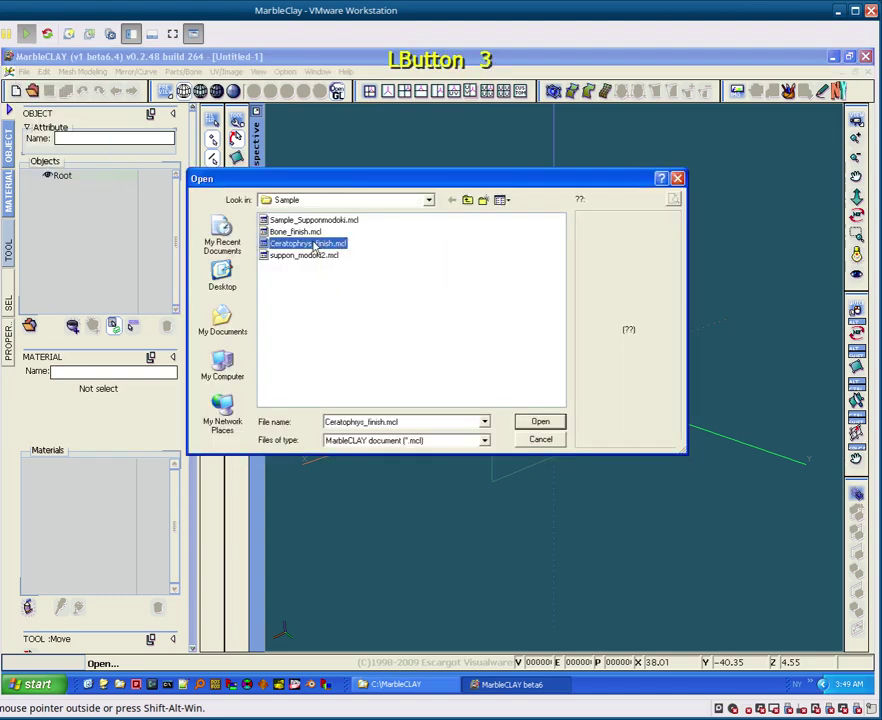
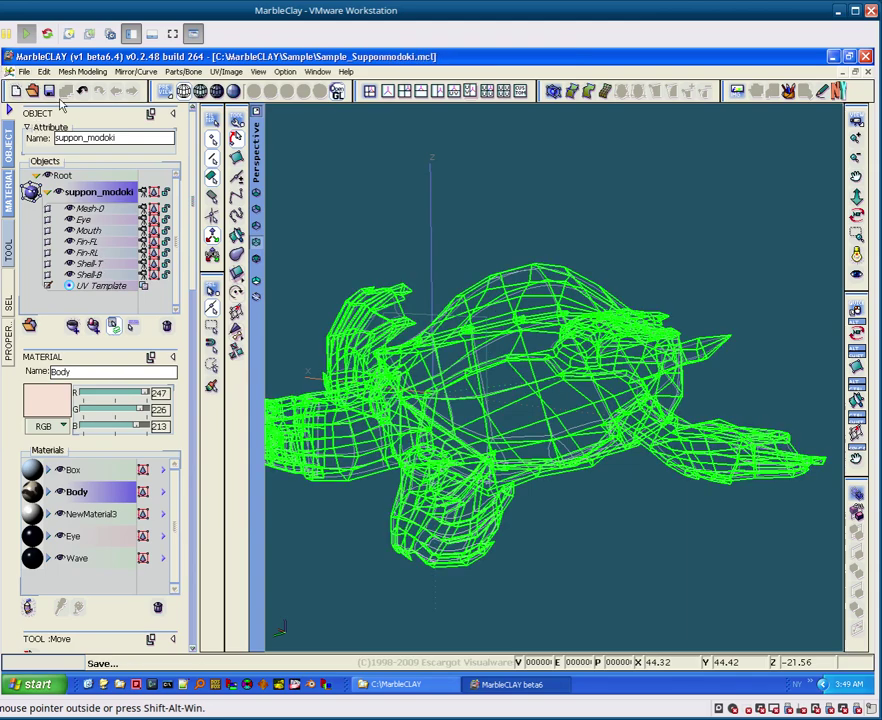
Step: Switch to textured shading and expand the Body material's properties
{"action": "left_click", "coordinate": [91, 197]}
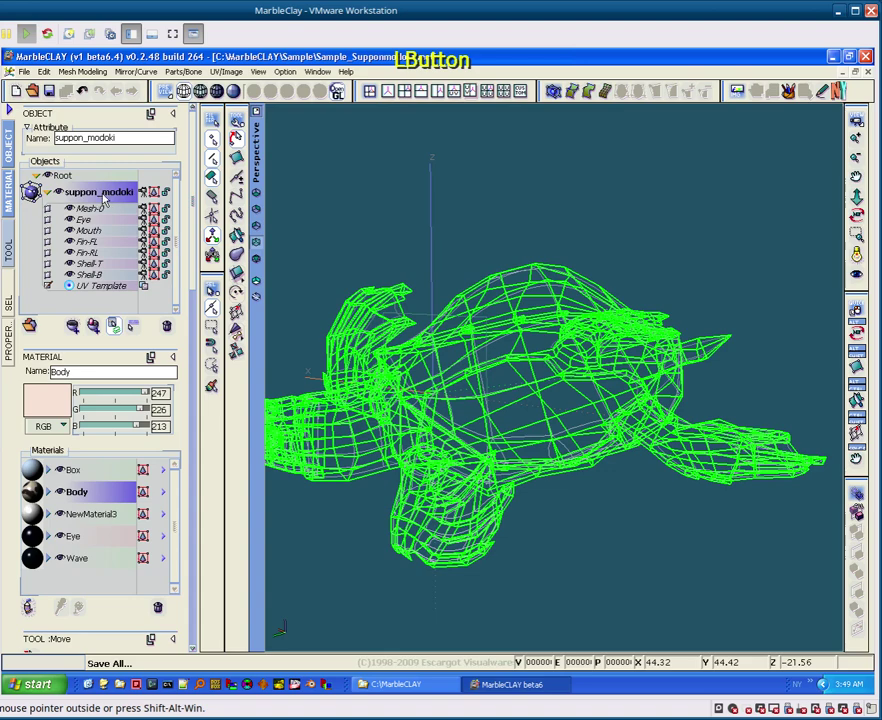
{"action": "left_click", "coordinate": [218, 93]}
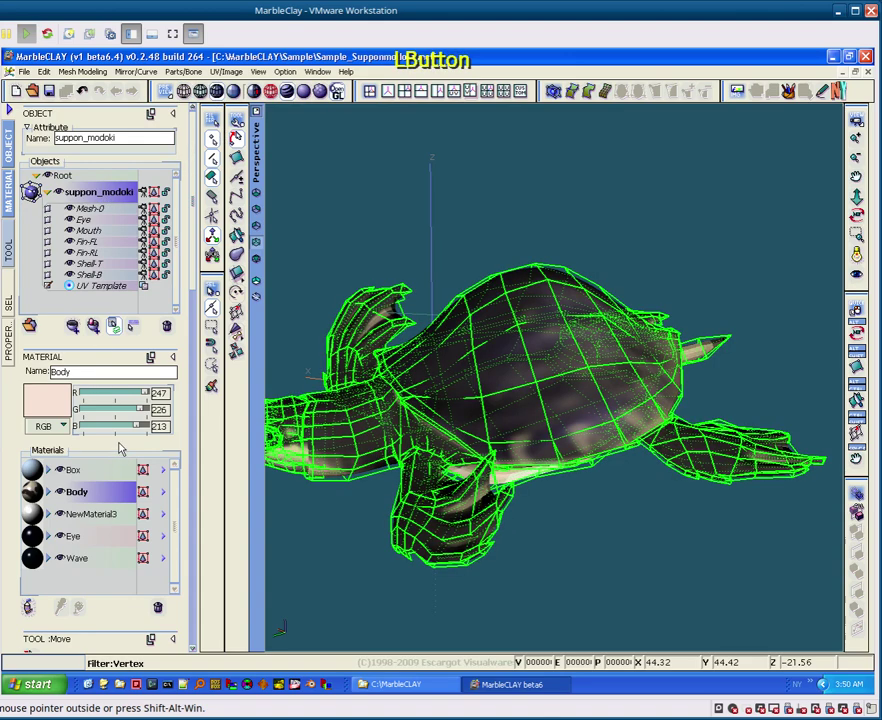
{"action": "left_click", "coordinate": [105, 519]}
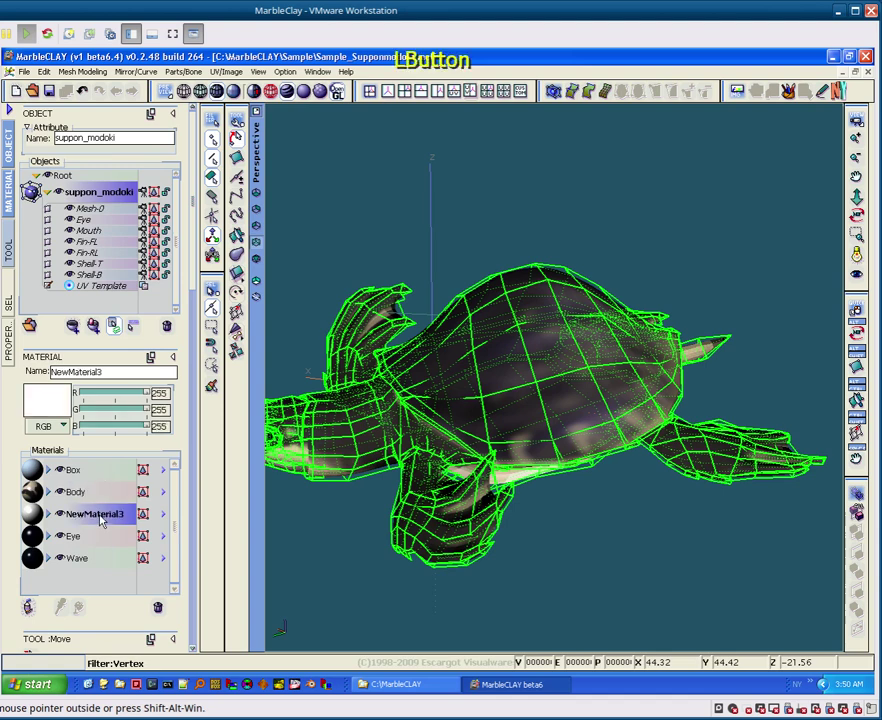
{"action": "left_click", "coordinate": [87, 499]}
{"action": "left_click", "coordinate": [53, 492]}
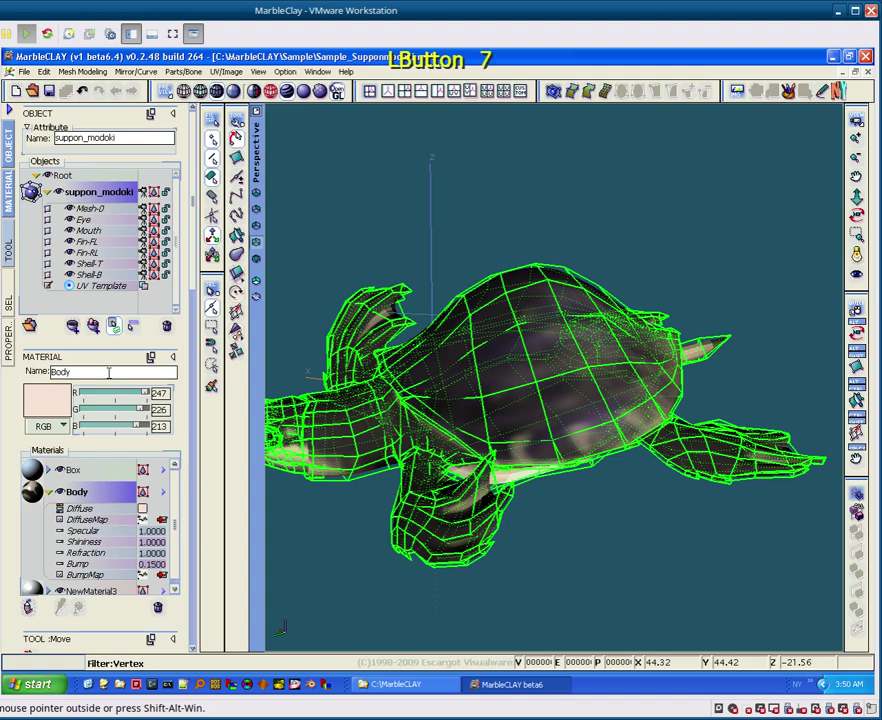
Step: Rename the Body material to 'Body ~256x256x8'
{"action": "key", "text": "space"}
{"action": "key", "text": "shift+`"}
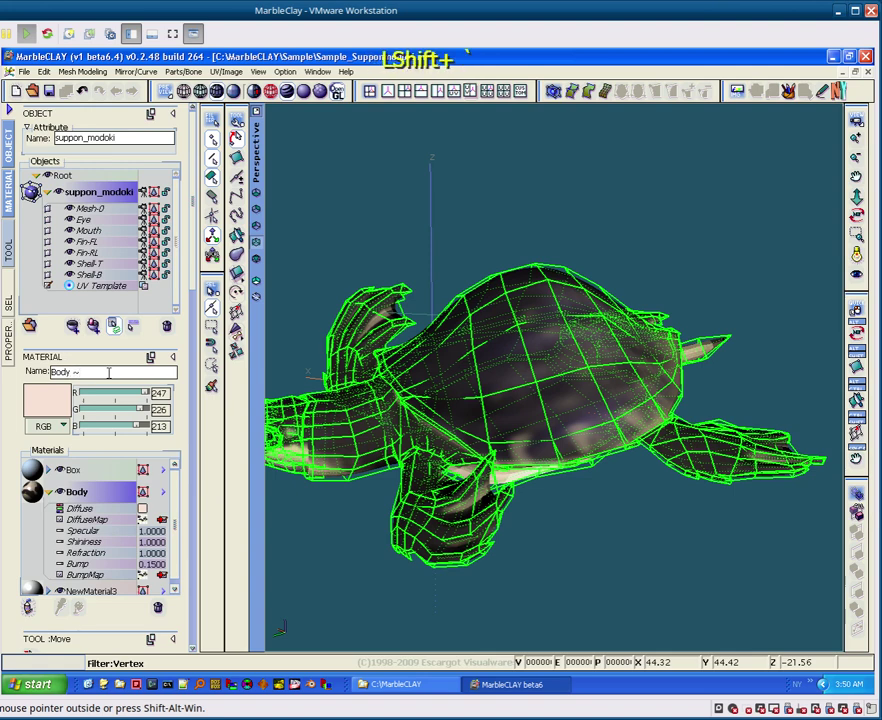
{"action": "key", "text": "KP_2"}
{"action": "key", "text": "KP_5"}
{"action": "key", "text": "KP_6"}
{"action": "key", "text": "x"}
{"action": "key", "text": "KP_2"}
{"action": "key", "text": "KP_5"}
{"action": "key", "text": "KP_6"}
{"action": "key", "text": "x"}
{"action": "key", "text": "KP_8"}
{"action": "key", "text": "KP_Enter"}
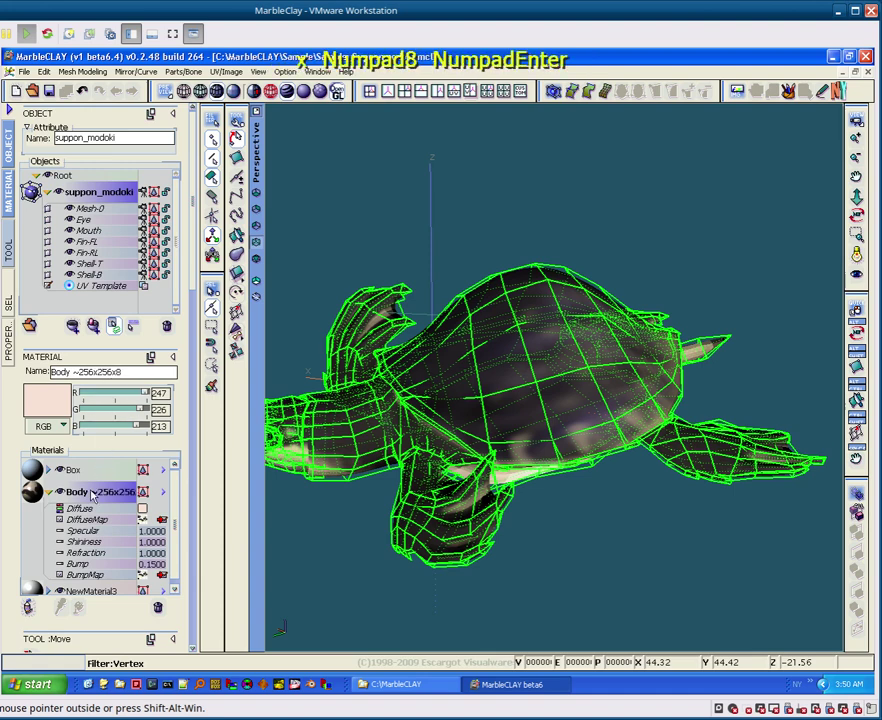
Step: Collapse the Body material and hide the wireframe overlay on the turtle
{"action": "left_click", "coordinate": [55, 492]}
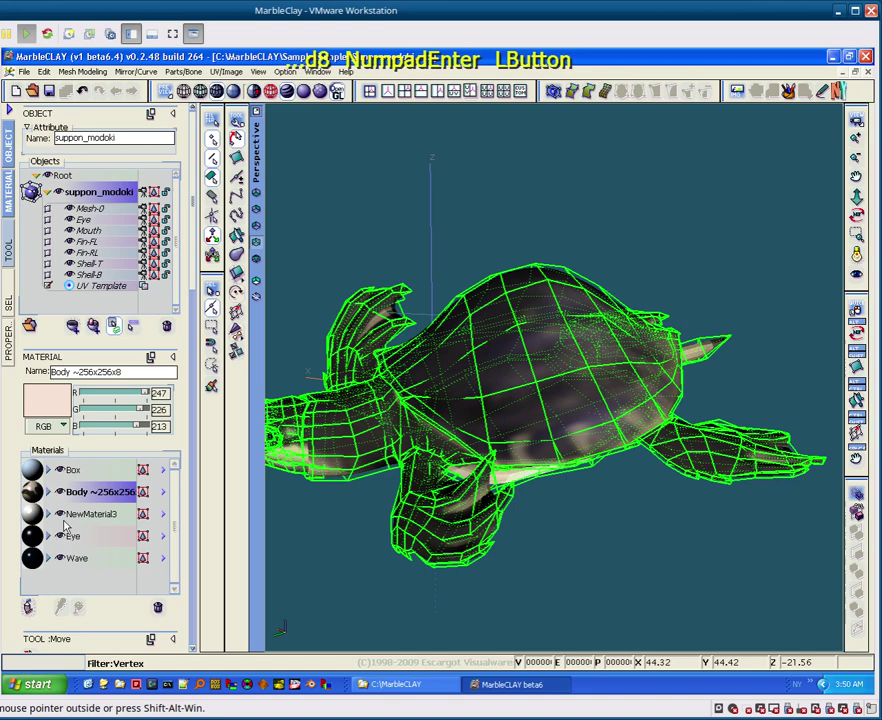
{"action": "key", "text": "2"}
{"action": "key", "text": "3"}
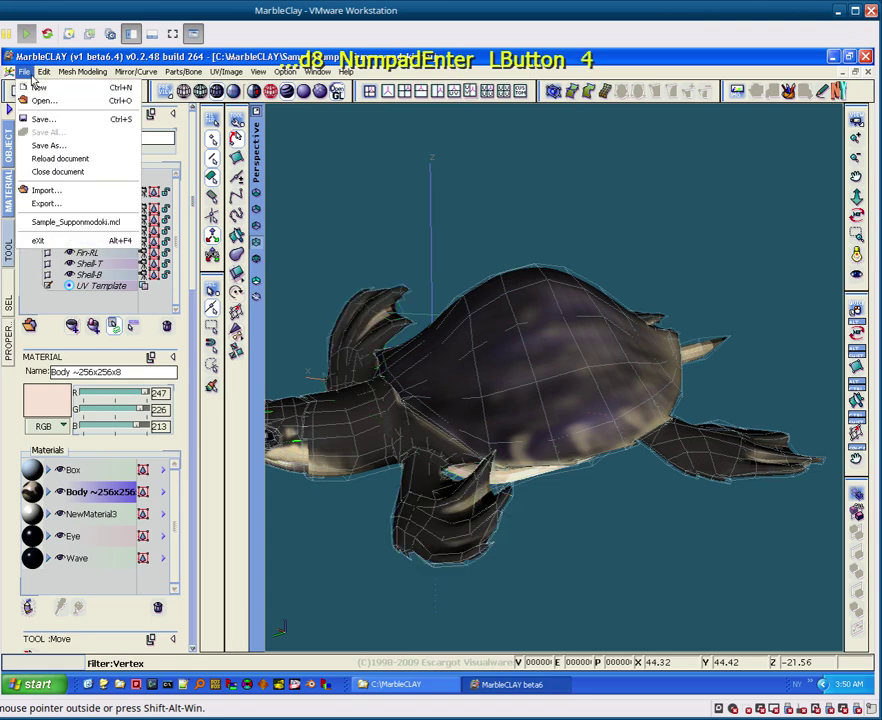
Step: Export the turtle as PlayStation (rsd) named test into a new Desktop folder 'test'
{"action": "left_click", "coordinate": [77, 213]}
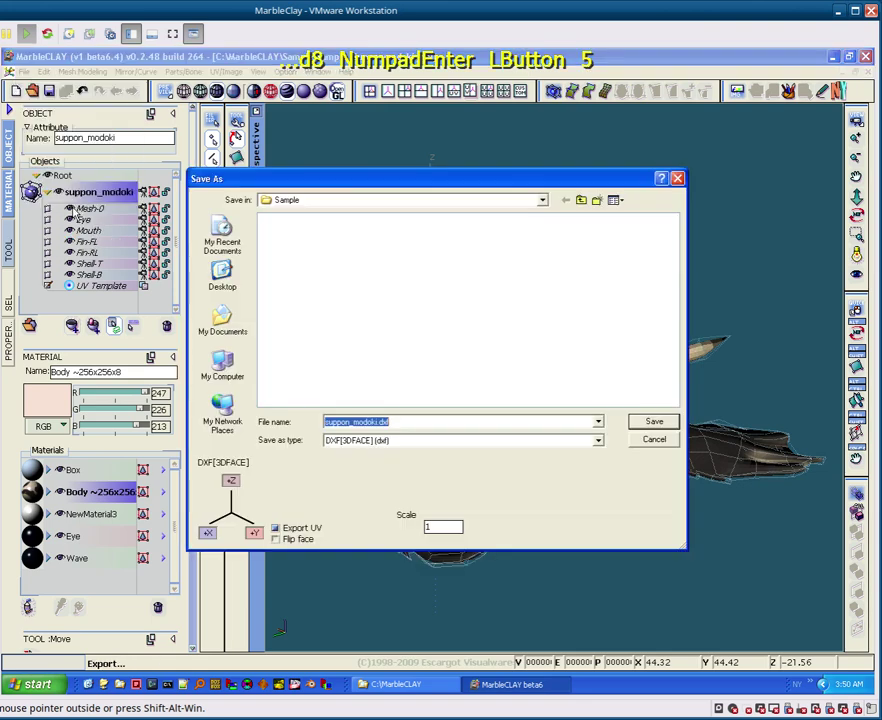
{"action": "left_click", "coordinate": [230, 269]}
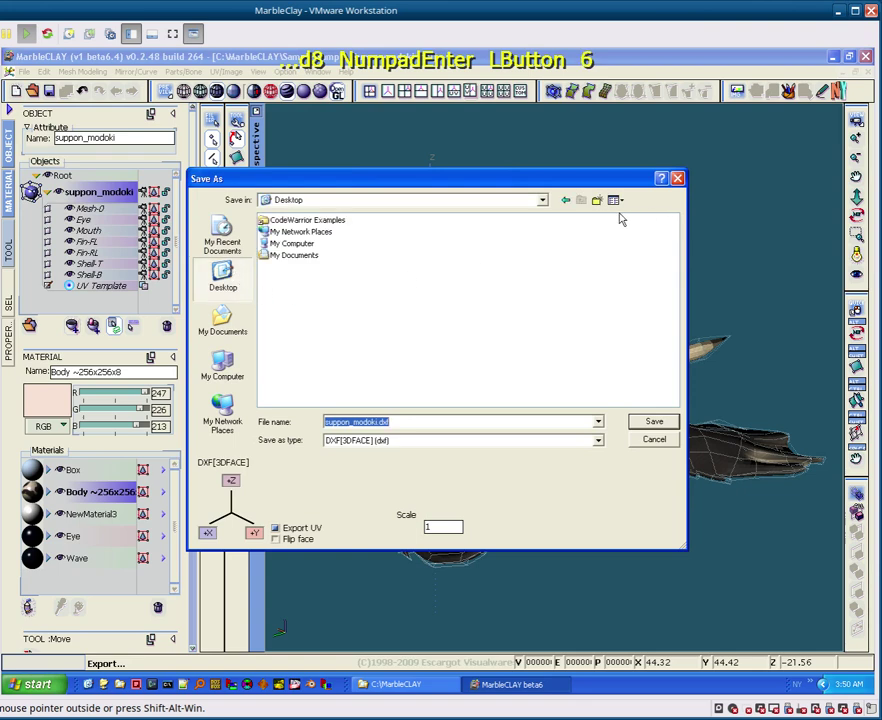
{"action": "left_click", "coordinate": [604, 205]}
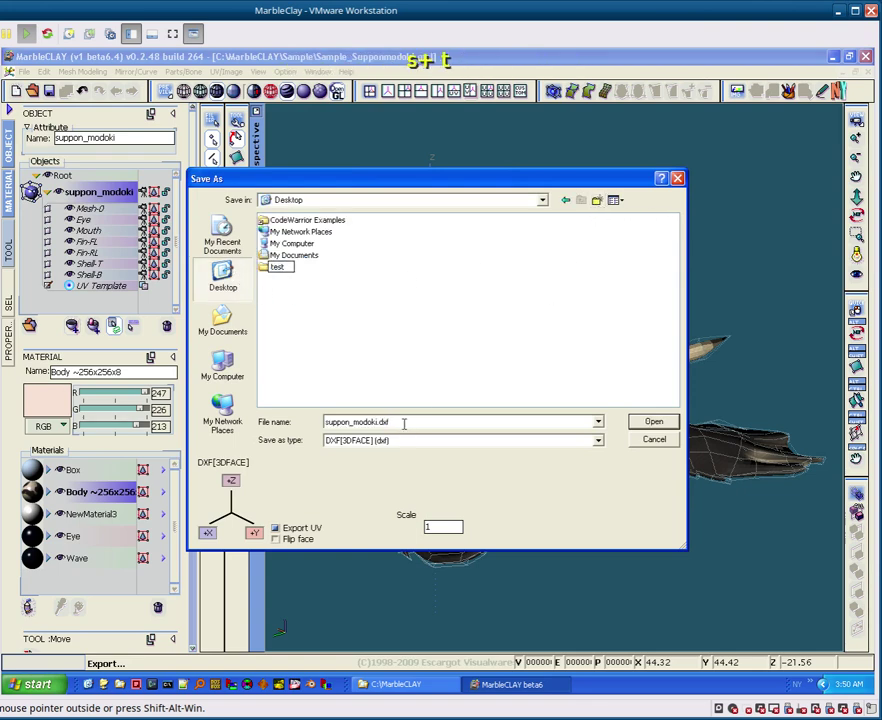
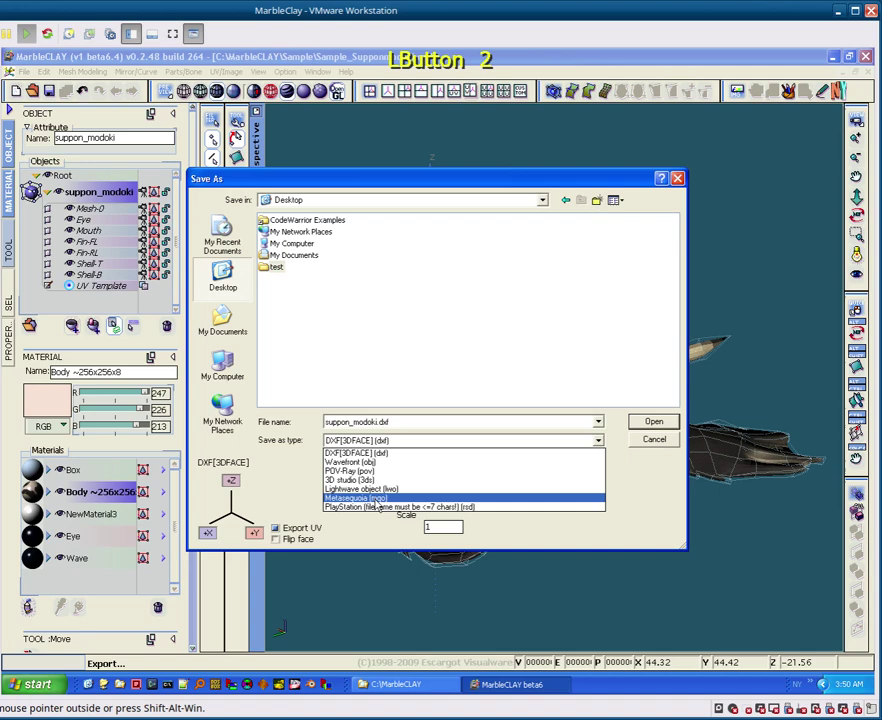
{"action": "left_click", "coordinate": [380, 506]}
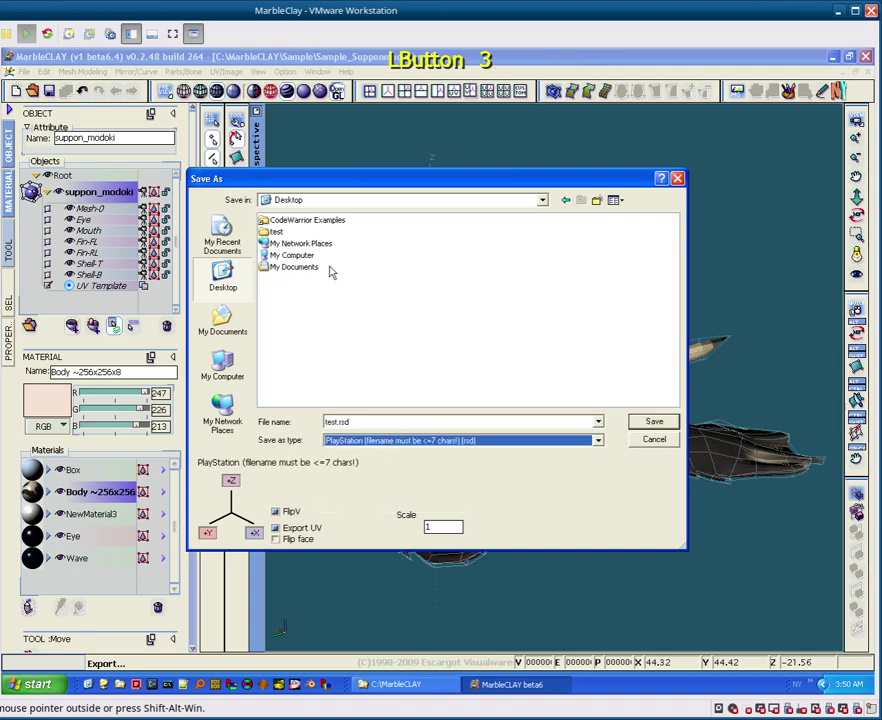
{"action": "double_click", "coordinate": [285, 233]}
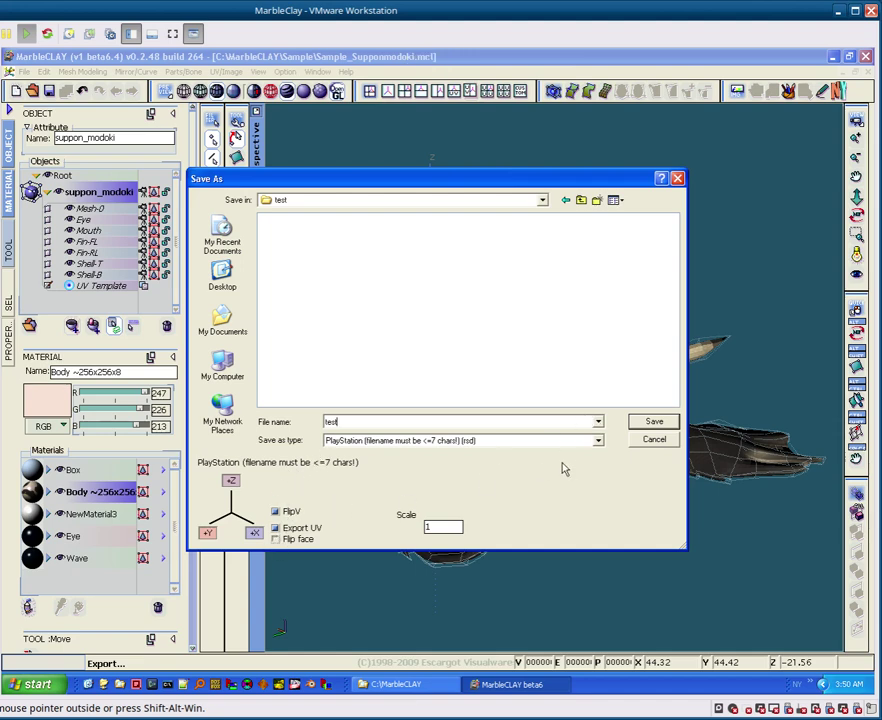
{"action": "left_click", "coordinate": [652, 421]}
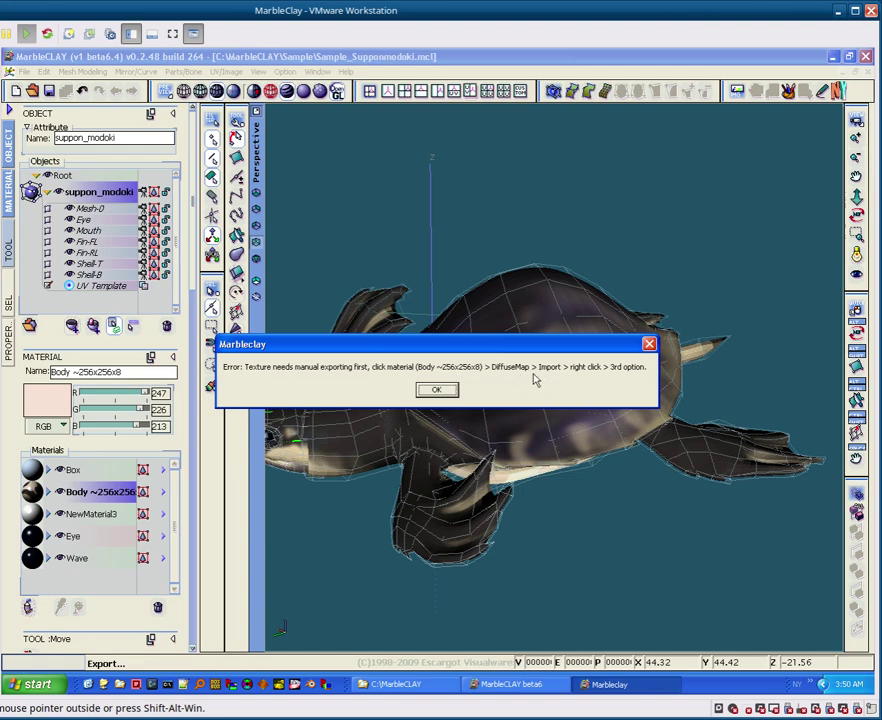
Step: Dismiss the texture error and bring up export options for the Body material's DiffuseMap image
{"action": "left_click", "coordinate": [449, 395]}
{"action": "left_click", "coordinate": [48, 497]}
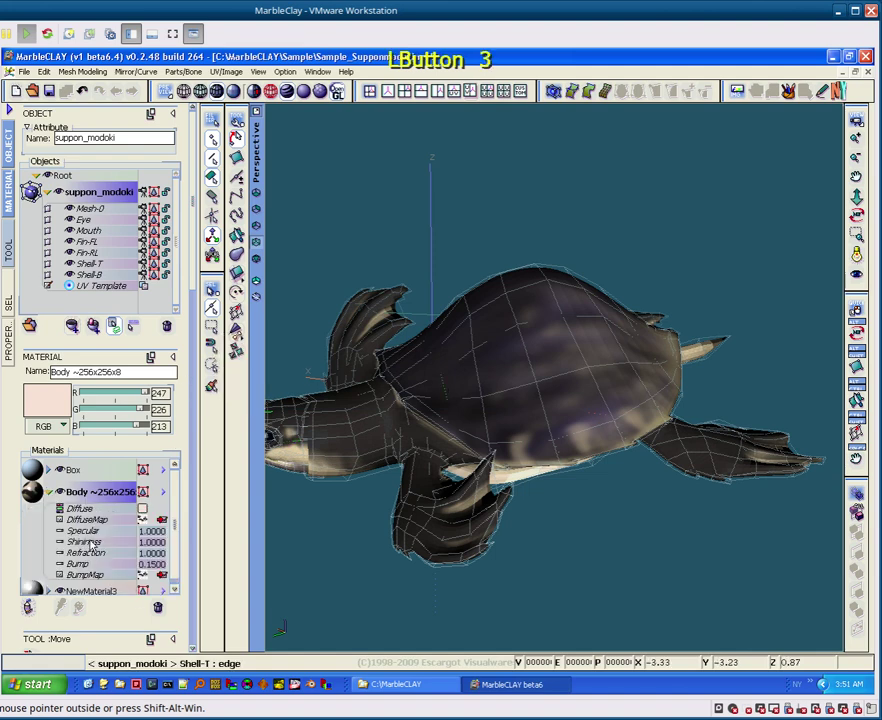
{"action": "left_click", "coordinate": [110, 525]}
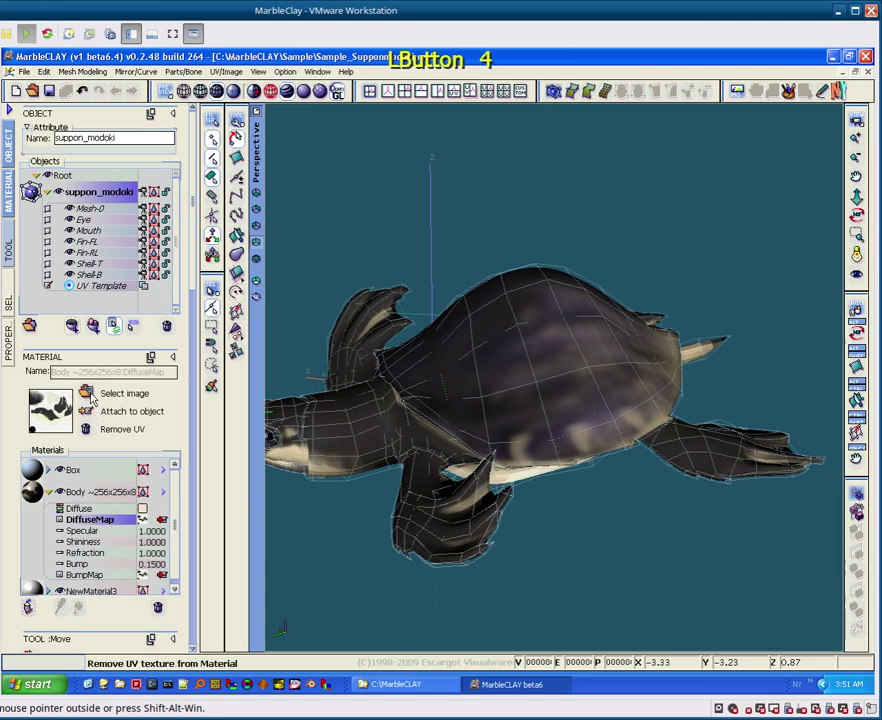
{"action": "left_click", "coordinate": [95, 396]}
{"action": "right_click", "coordinate": [325, 309]}
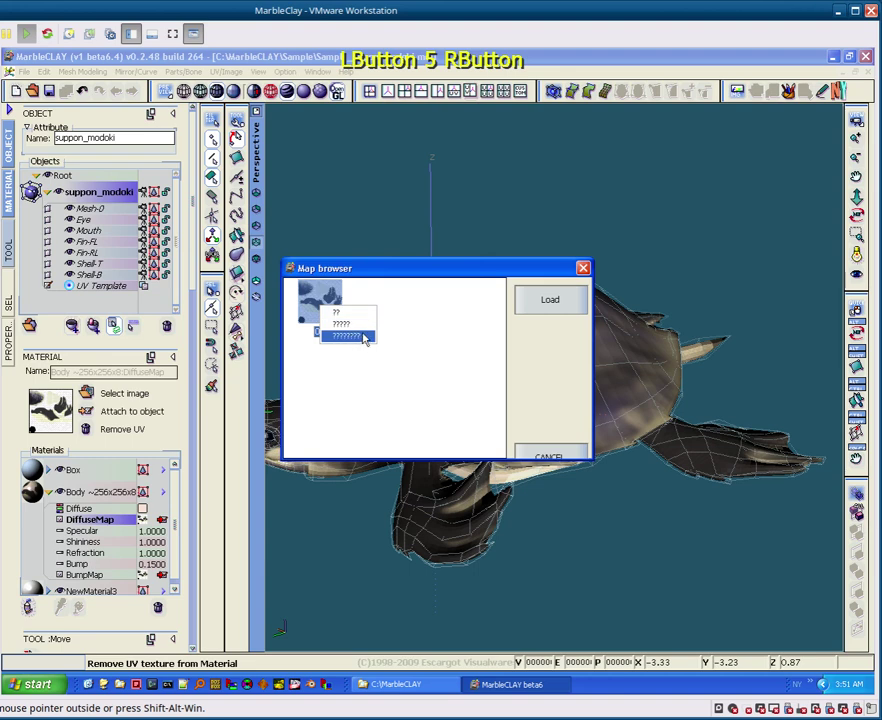
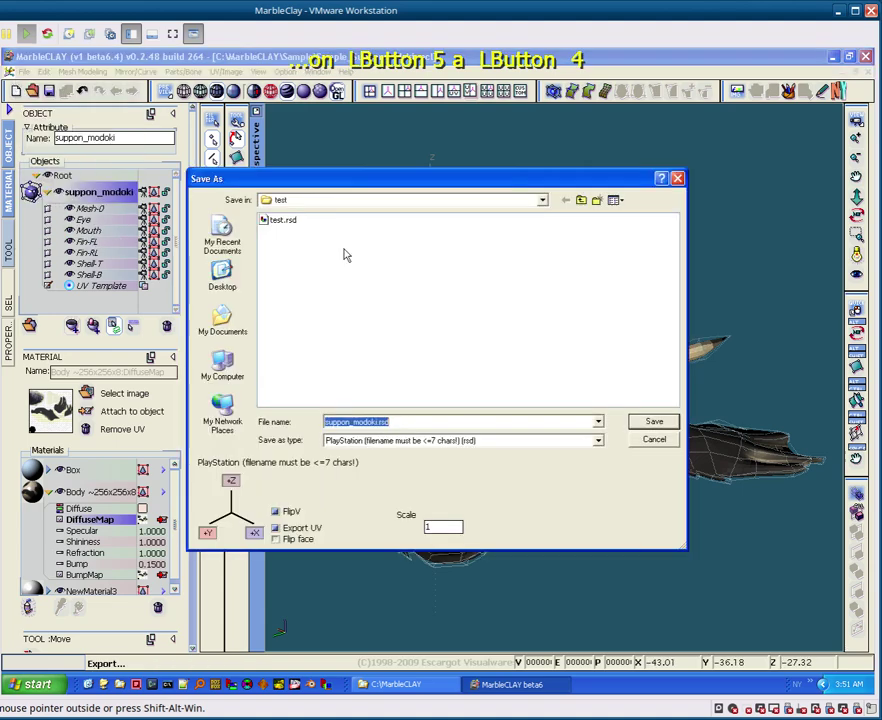
Step: Overwrite test.rsd, check the exported files in the Desktop test folder, and return to the NO$PSX launch prompt
{"action": "left_click", "coordinate": [293, 227]}
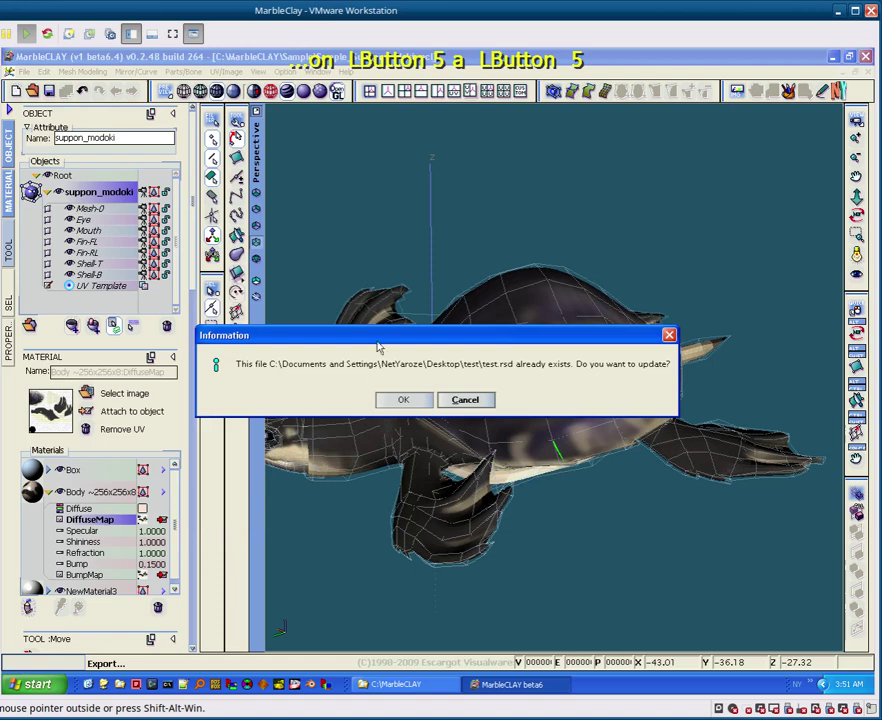
{"action": "left_click", "coordinate": [391, 408]}
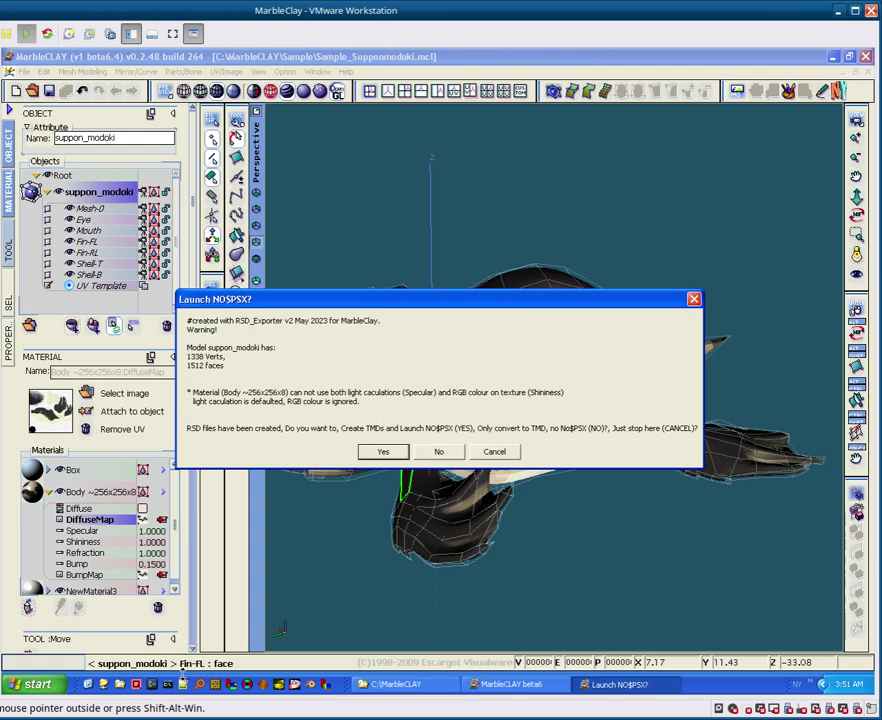
{"action": "left_click", "coordinate": [95, 689]}
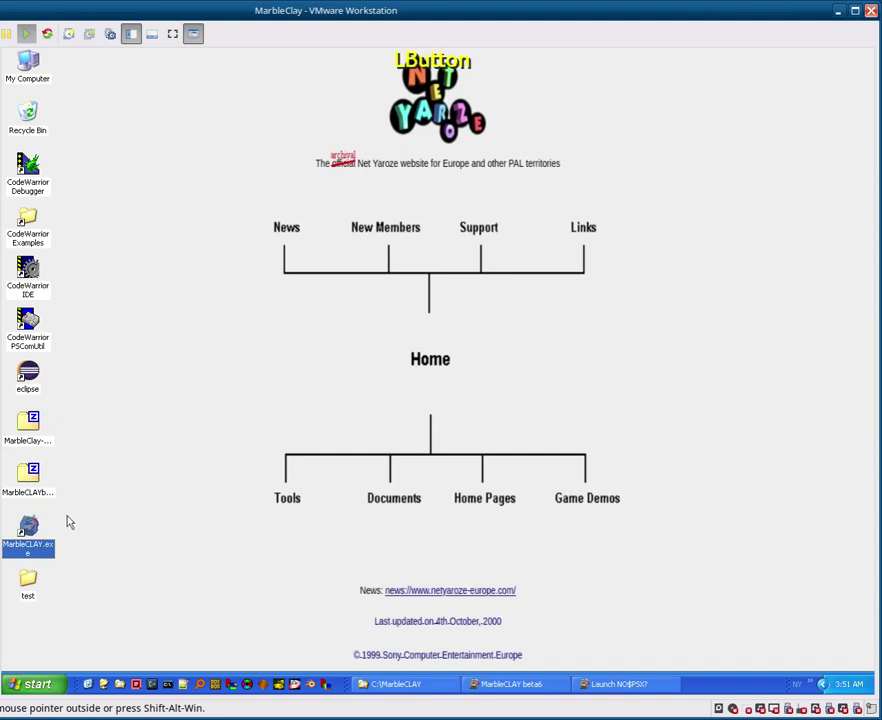
{"action": "left_click", "coordinate": [31, 585]}
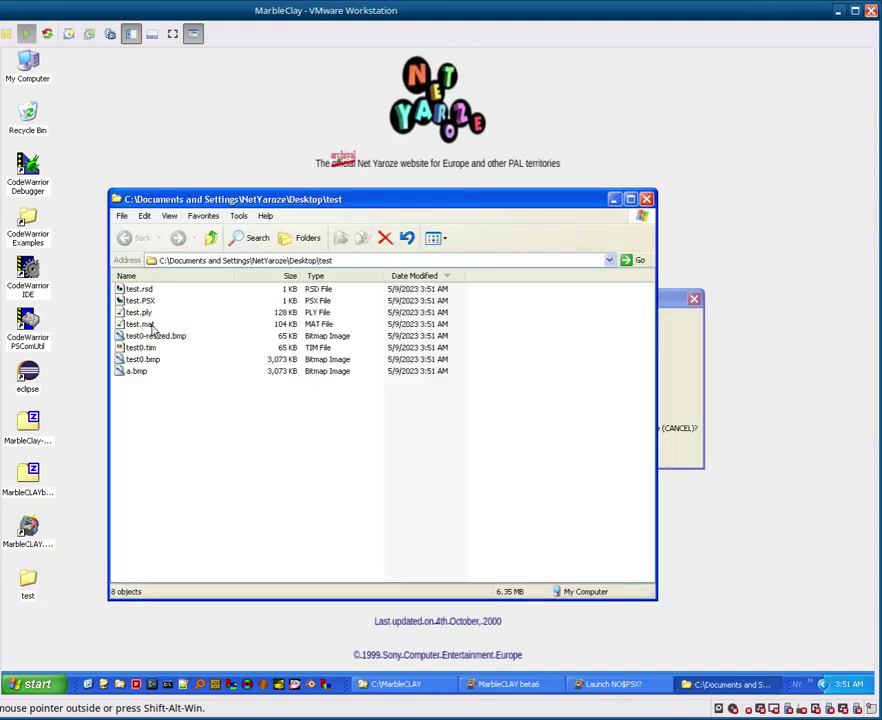
{"action": "left_click", "coordinate": [669, 301]}
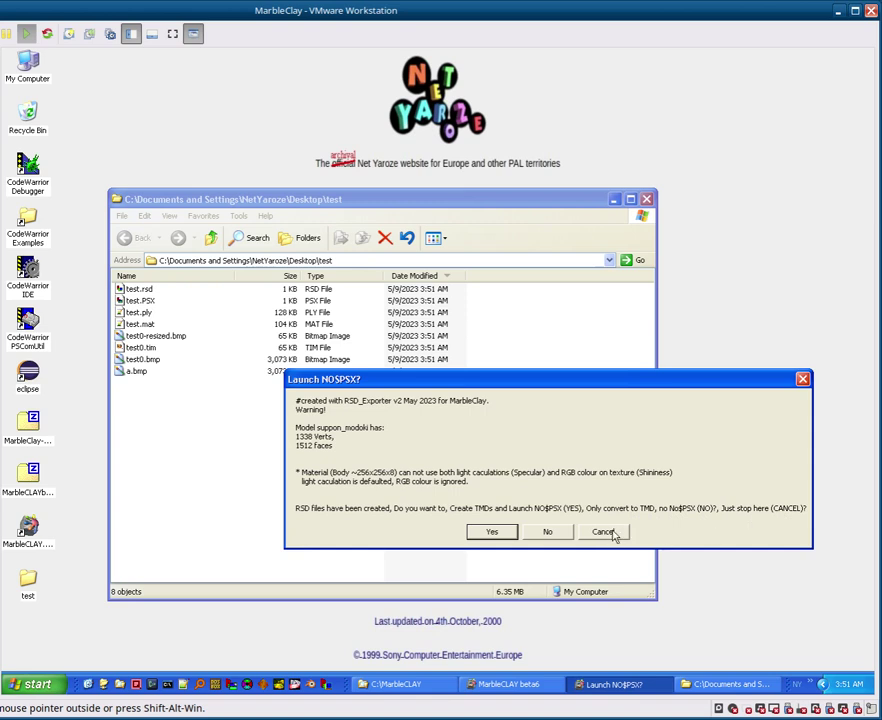
Step: Rotate the textured turtle in the emulator to view it around to its shell
{"action": "left_click", "coordinate": [484, 531]}
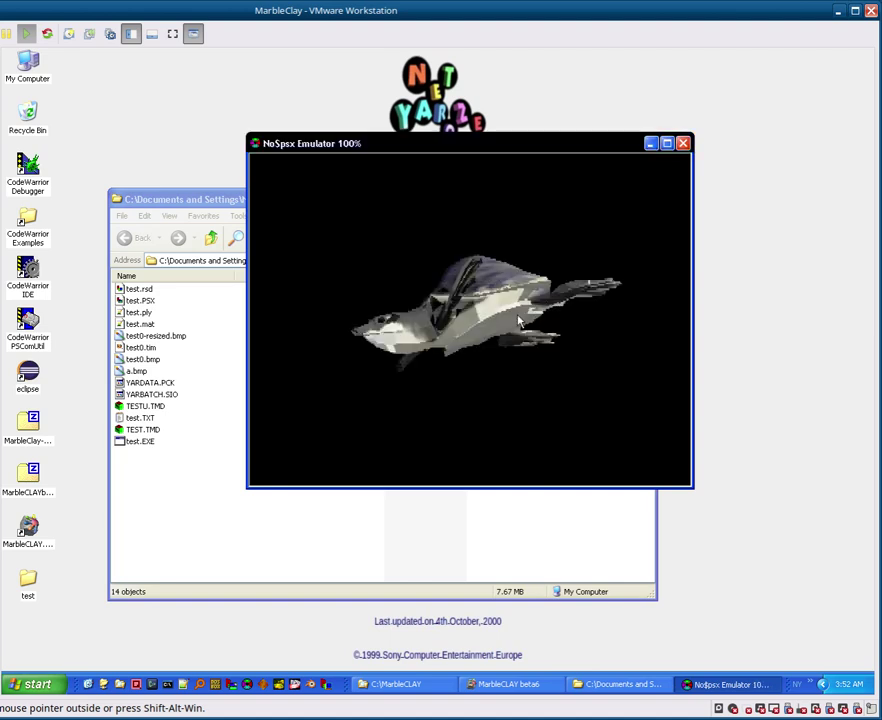
{"action": "key", "text": "l"}
{"action": "key", "text": "l"}
{"action": "key", "text": "l"}
{"action": "key", "text": "j"}
{"action": "key", "text": "j"}
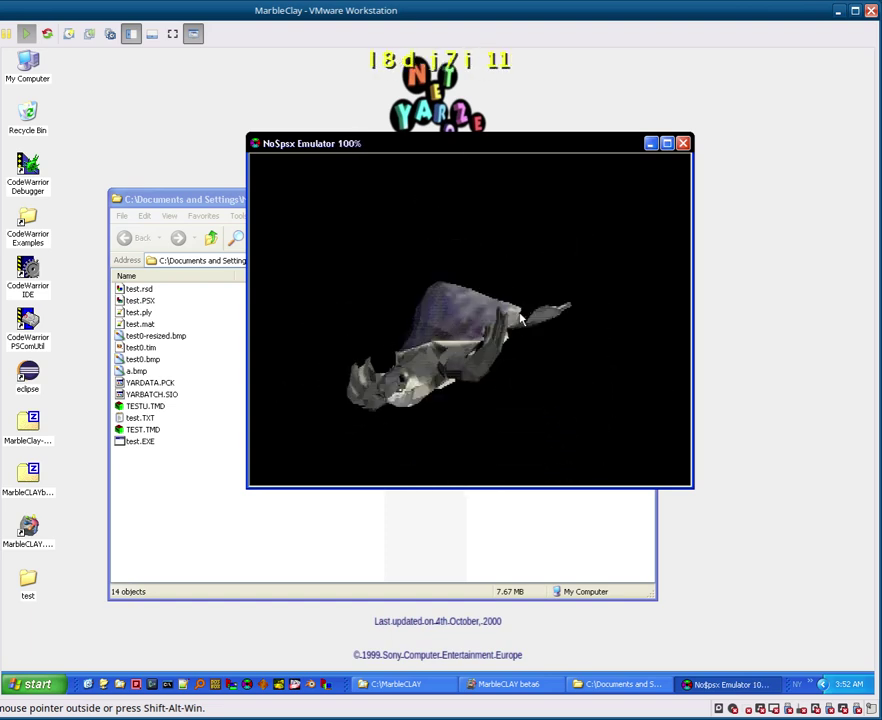
{"action": "key", "text": "j"}
{"action": "key", "text": "j"}
{"action": "key", "text": "j"}
{"action": "key", "text": "j"}
{"action": "key", "text": "j"}
{"action": "key", "text": "j"}
{"action": "key", "text": "j"}
{"action": "key", "text": "j"}
{"action": "key", "text": "j"}
{"action": "key", "text": "j"}
{"action": "key", "text": "j"}
{"action": "key", "text": "j"}
{"action": "key", "text": "j"}
{"action": "key", "text": "l"}
{"action": "key", "text": "l"}
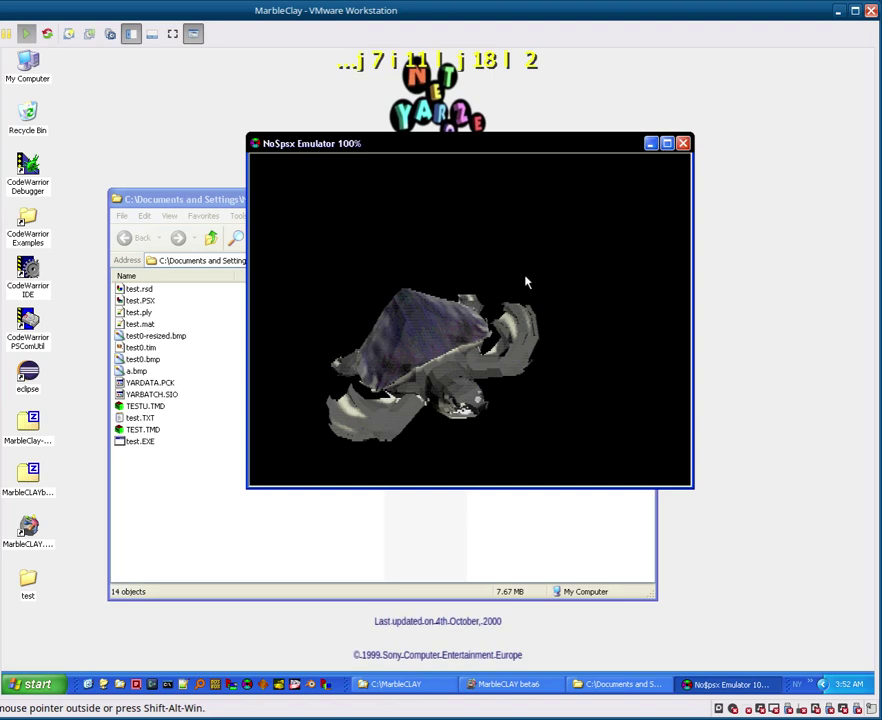
Step: Zoom the turtle closer, spin it to other angles, then close the NO$PSX window
{"action": "key", "text": "e"}
{"action": "key", "text": "d"}
{"action": "key", "text": "l"}
{"action": "key", "text": "l"}
{"action": "key", "text": "l"}
{"action": "key", "text": "l"}
{"action": "key", "text": "l"}
{"action": "key", "text": "l"}
{"action": "key", "text": "l"}
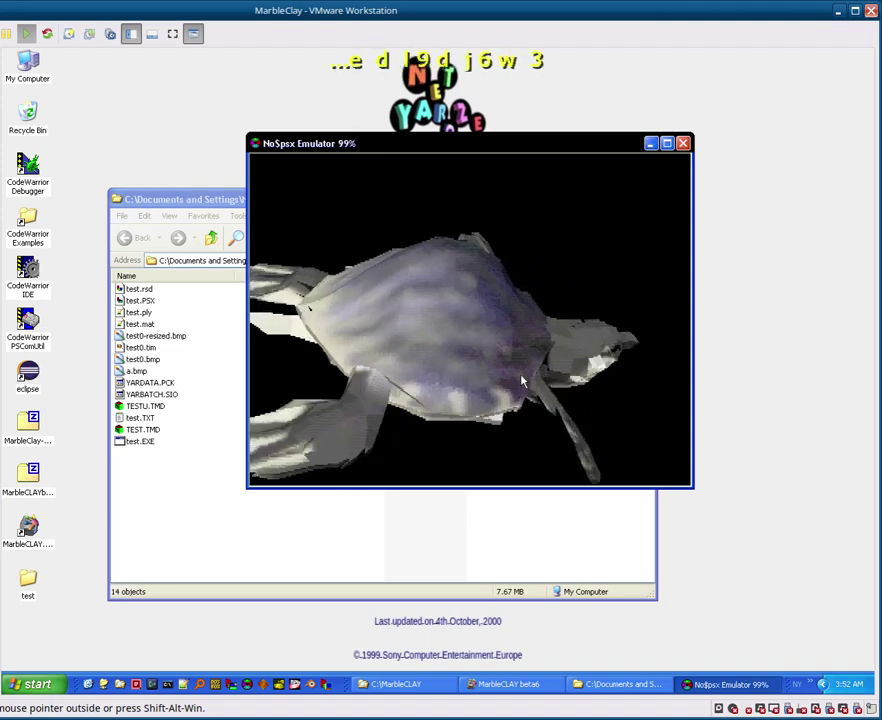
{"action": "key", "text": "j"}
{"action": "key", "text": "j"}
{"action": "key", "text": "l"}
{"action": "key", "text": "l"}
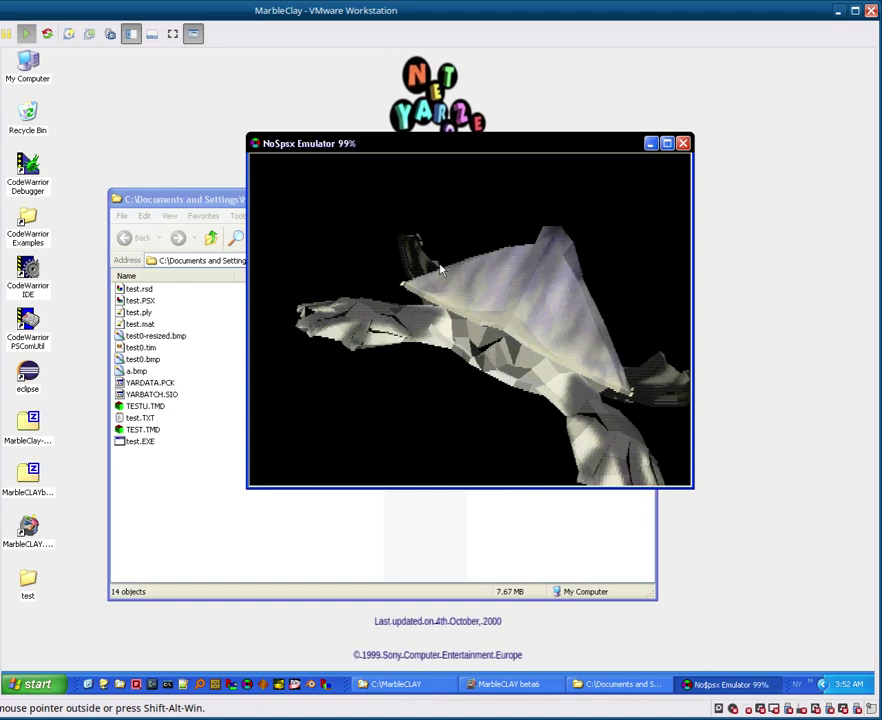
{"action": "left_click", "coordinate": [496, 688]}
{"action": "left_click", "coordinate": [503, 689]}
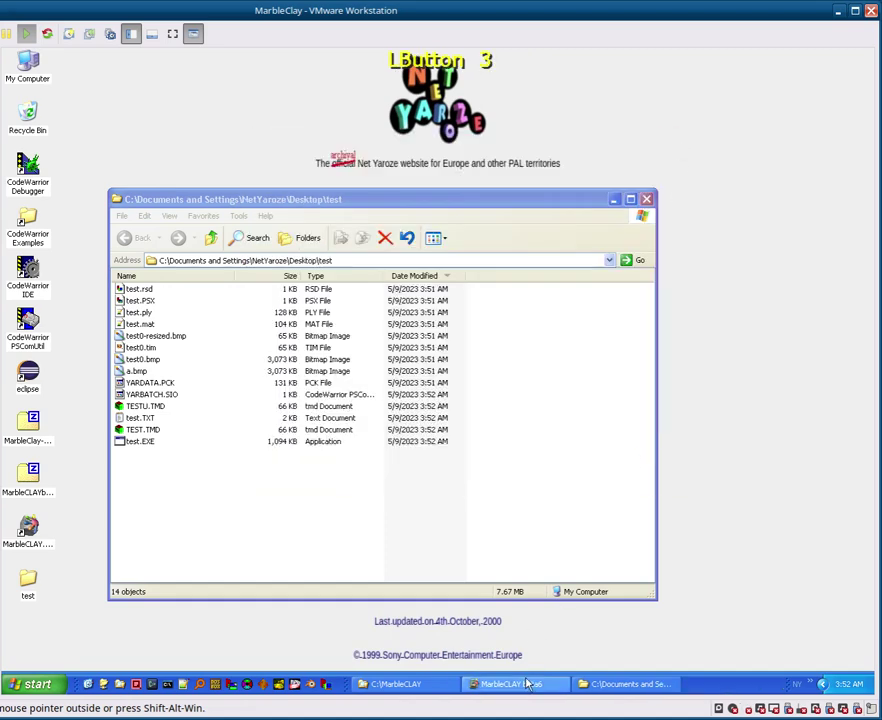
Step: View the turtle in Wireframe2 and plain wireframe, then back in the textured OpenGL view
{"action": "left_click", "coordinate": [522, 687]}
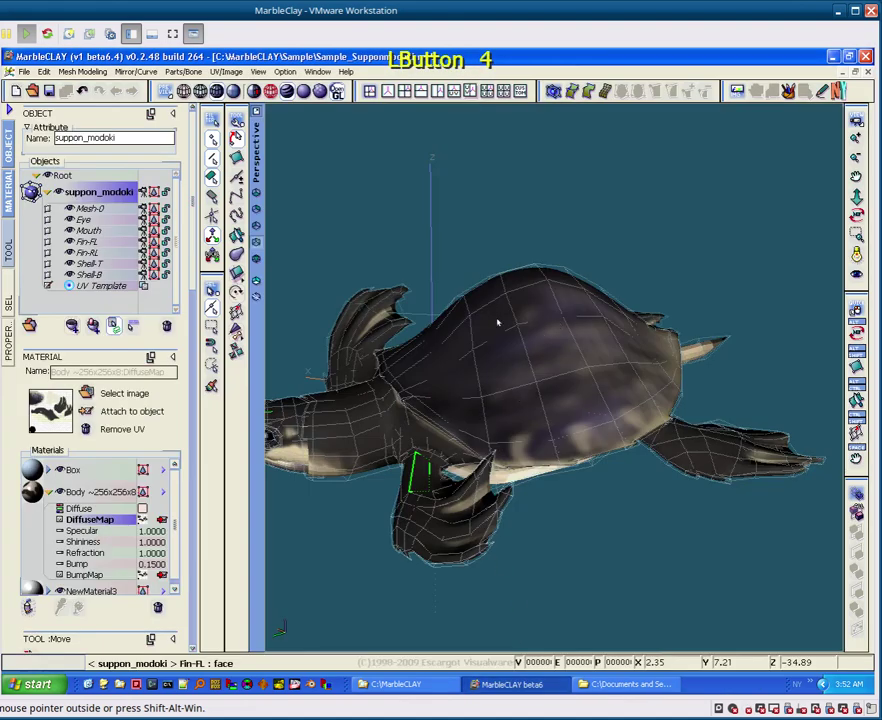
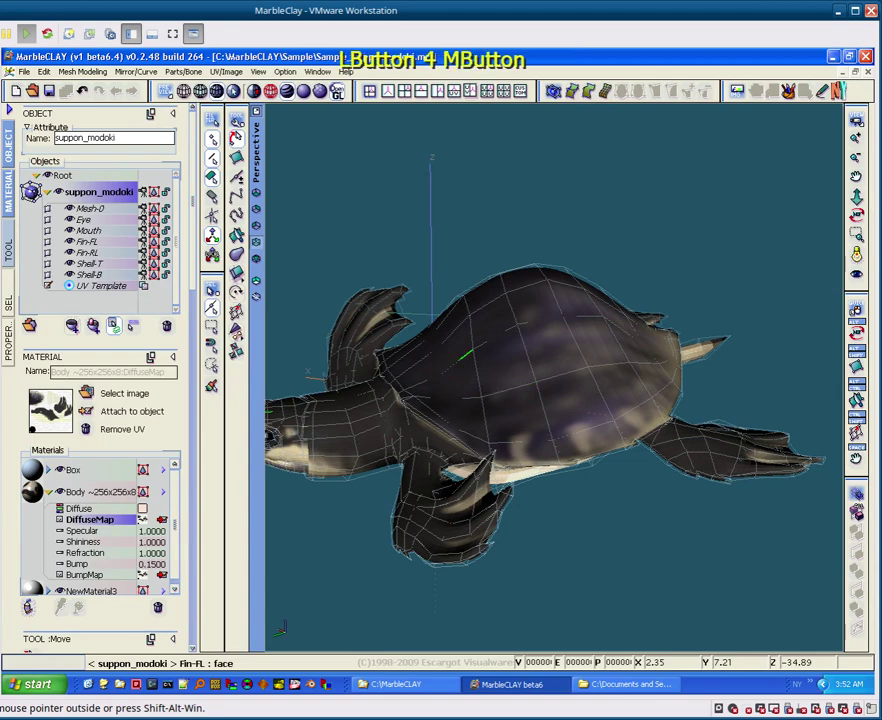
{"action": "left_click", "coordinate": [203, 93]}
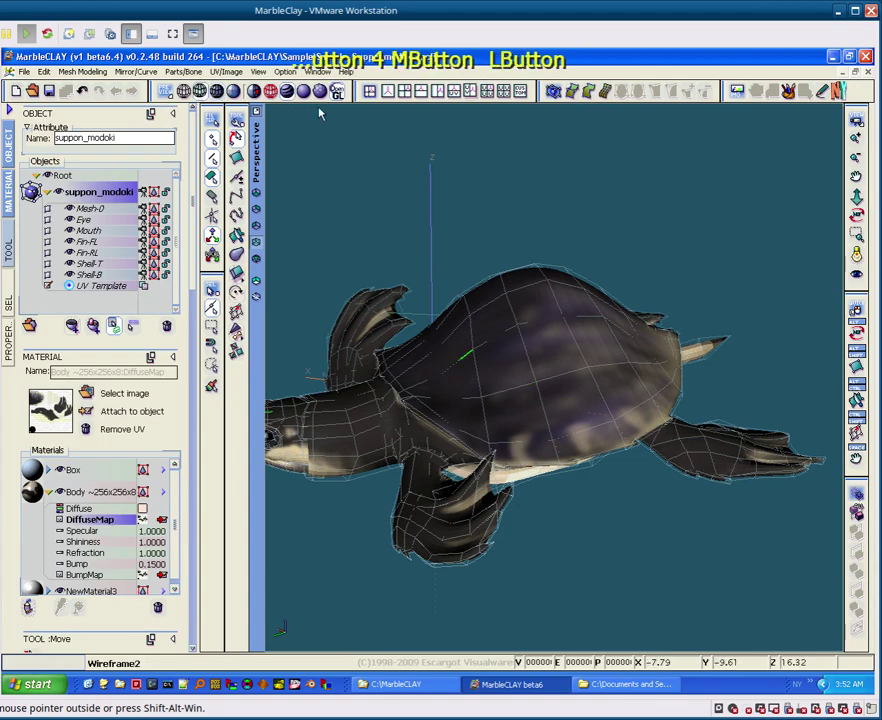
{"action": "left_click", "coordinate": [343, 89]}
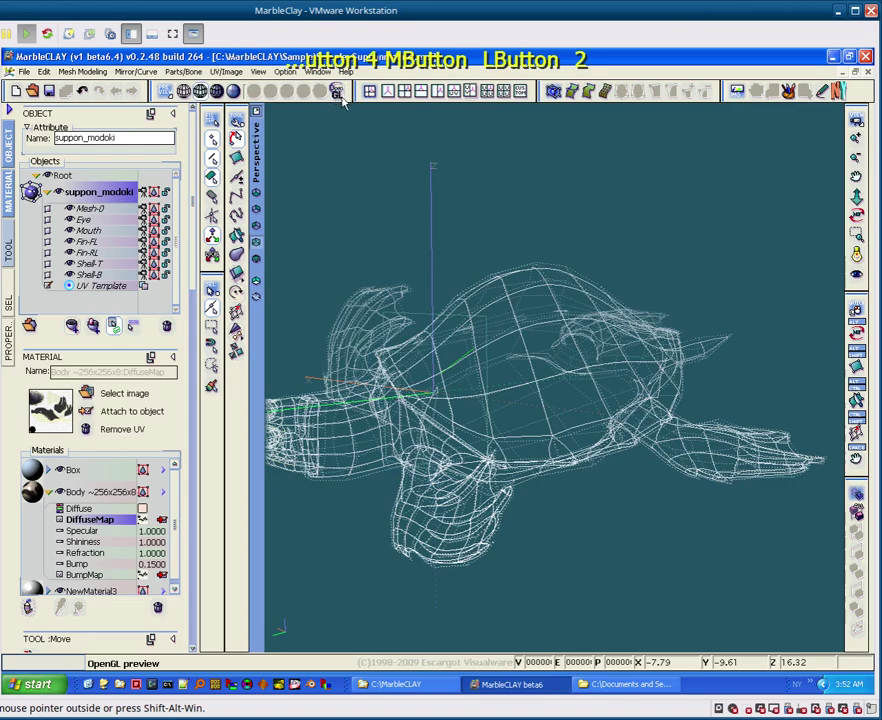
{"action": "left_click", "coordinate": [222, 93]}
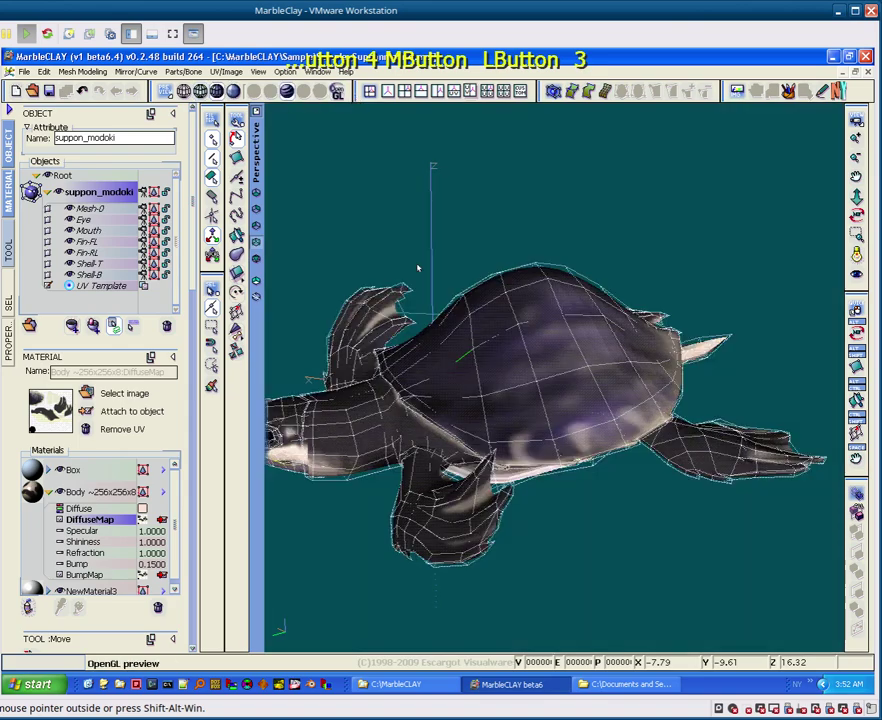
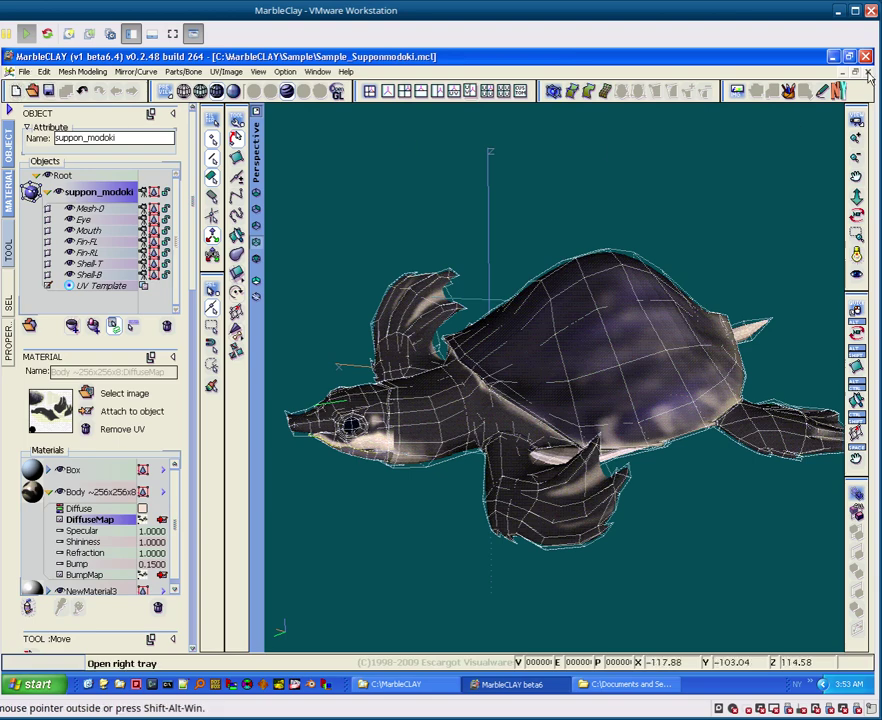
Step: Close the turtle document, bringing up the save-changes prompt
{"action": "left_click", "coordinate": [872, 75]}
{"action": "left_click", "coordinate": [435, 392]}
Step: Discard the turtle without saving and load the frog sample model
{"action": "left_click", "coordinate": [441, 399]}
{"action": "left_click", "coordinate": [18, 74]}
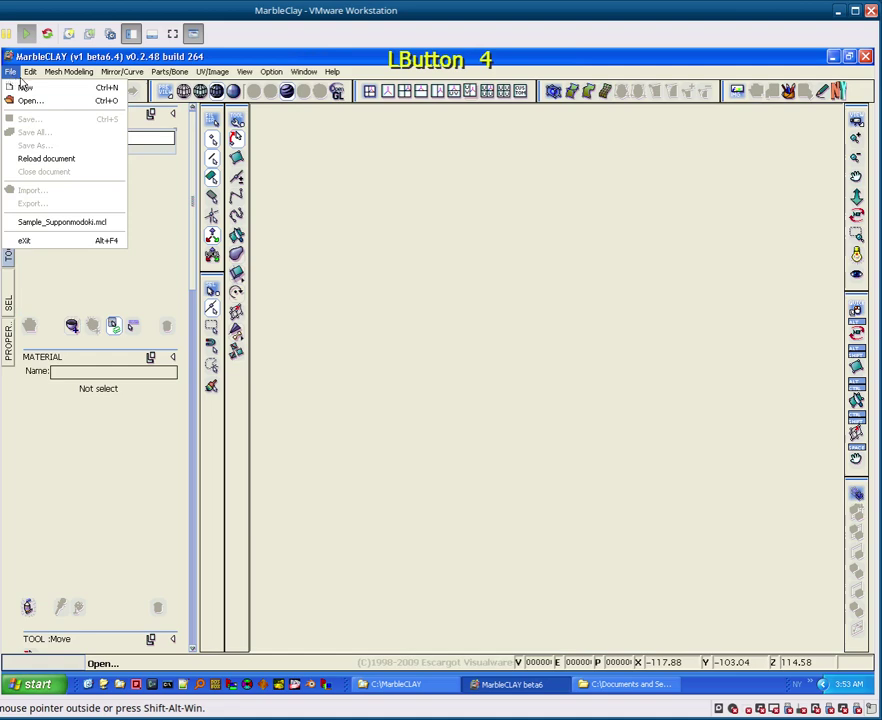
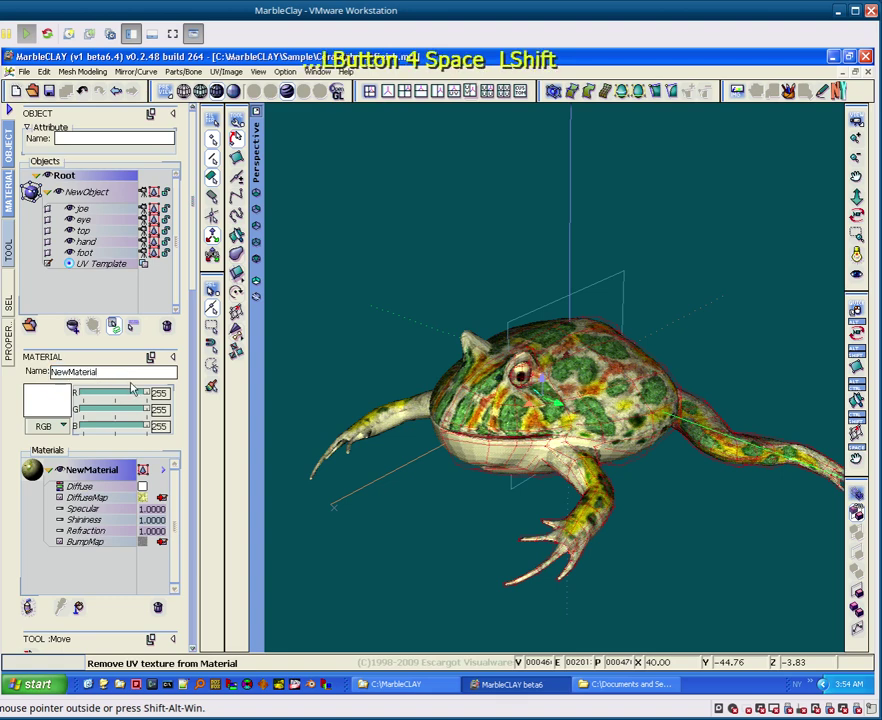
Step: Rename the frog's material to 'NewMaterial ~256x256x8'
{"action": "key", "text": "shift+1"}
{"action": "key", "text": "BackSpace"}
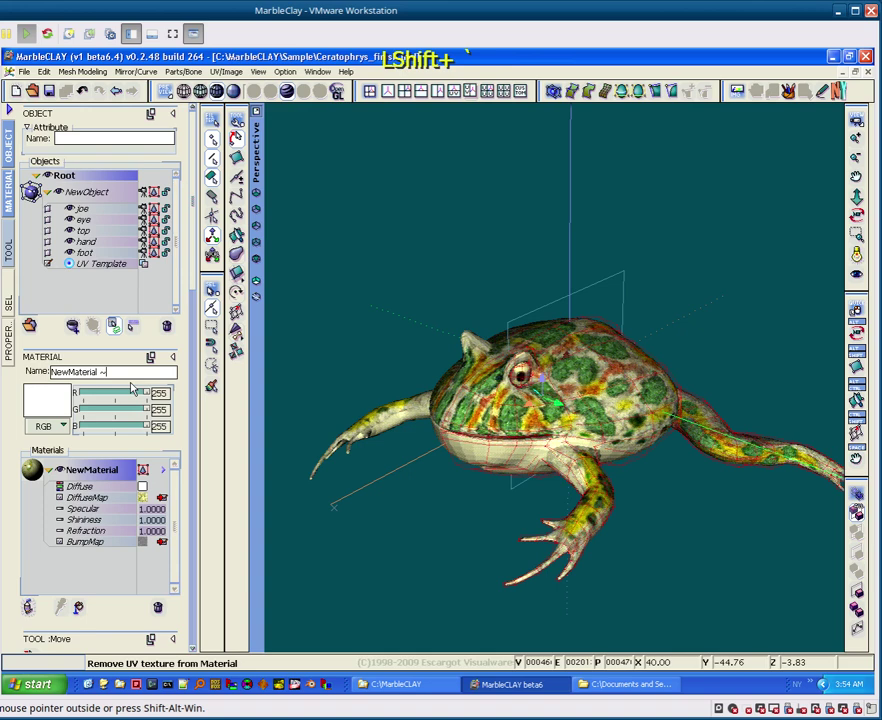
{"action": "key", "text": "KP_2"}
{"action": "key", "text": "KP_5"}
{"action": "key", "text": "KP_6"}
{"action": "key", "text": "x"}
{"action": "key", "text": "KP_2"}
{"action": "key", "text": "KP_5"}
{"action": "key", "text": "KP_6"}
{"action": "key", "text": "x"}
{"action": "key", "text": "KP_8"}
{"action": "key", "text": "KP_Enter"}
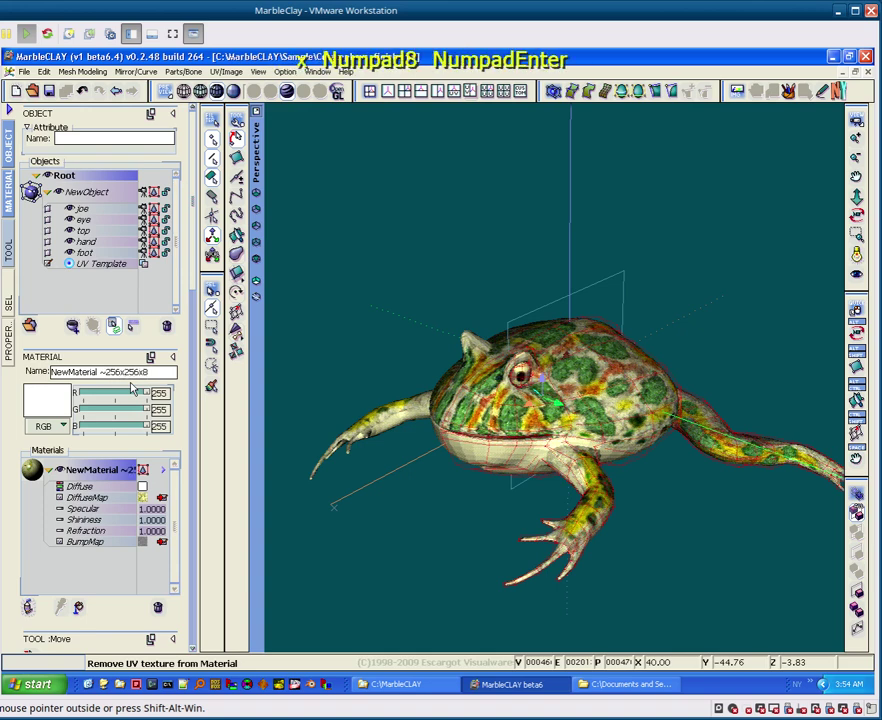
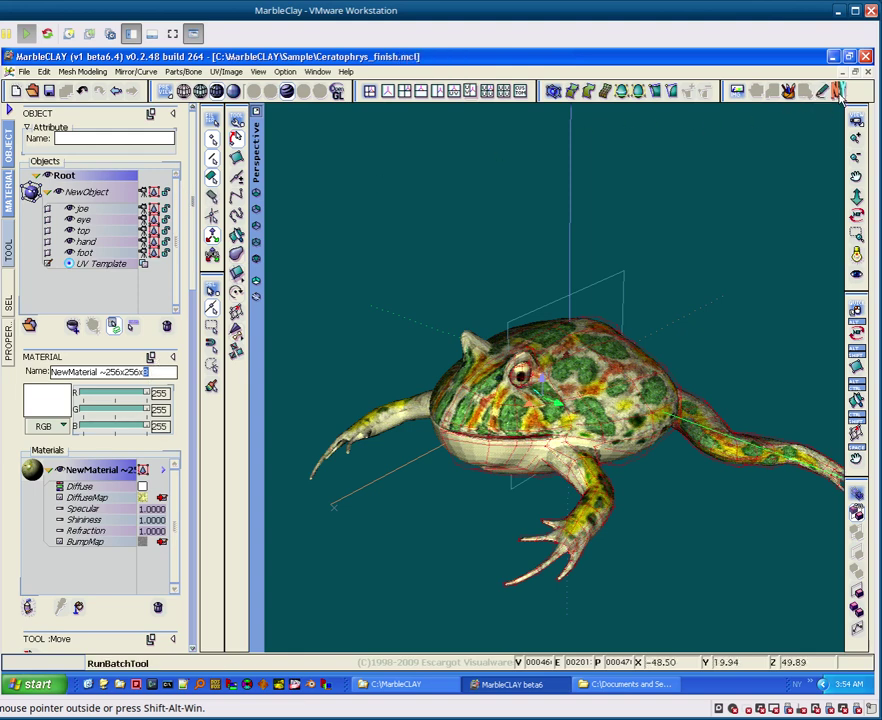
Step: Run the batch export for the frog and start the demo in NO$PSX
{"action": "left_click", "coordinate": [846, 94]}
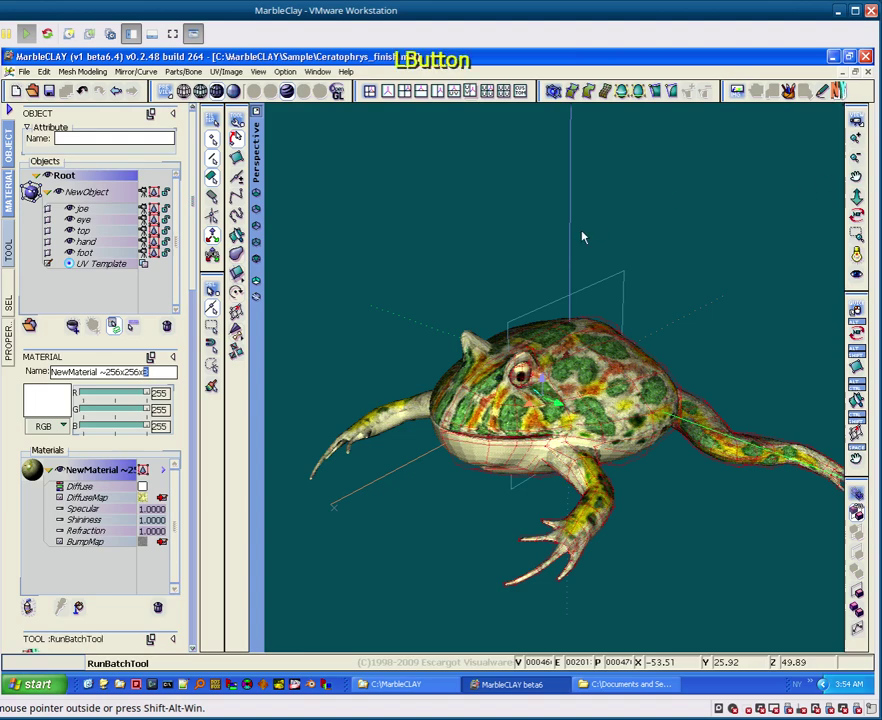
{"action": "left_click", "coordinate": [433, 679]}
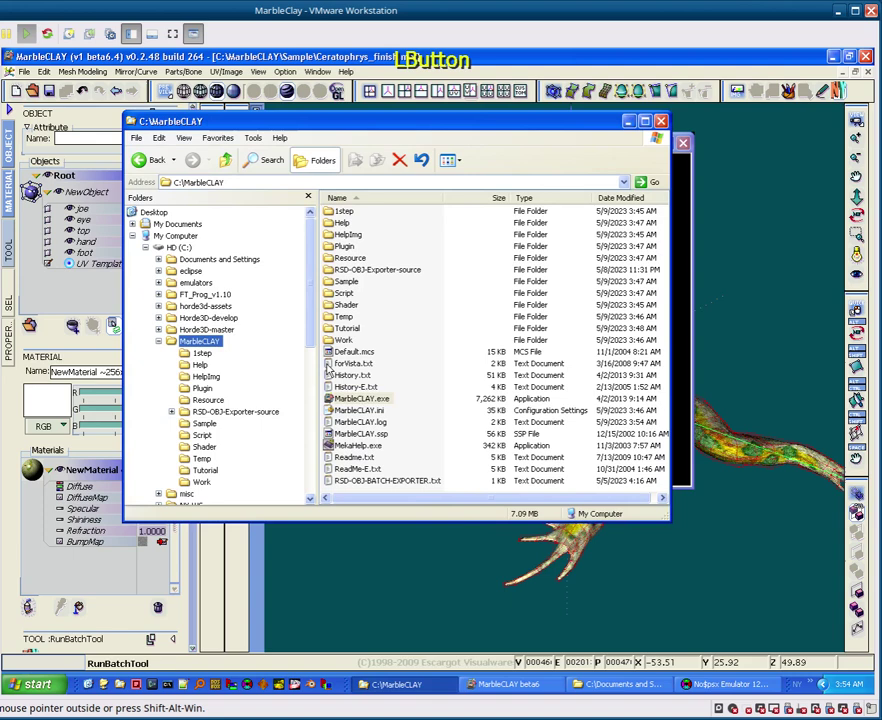
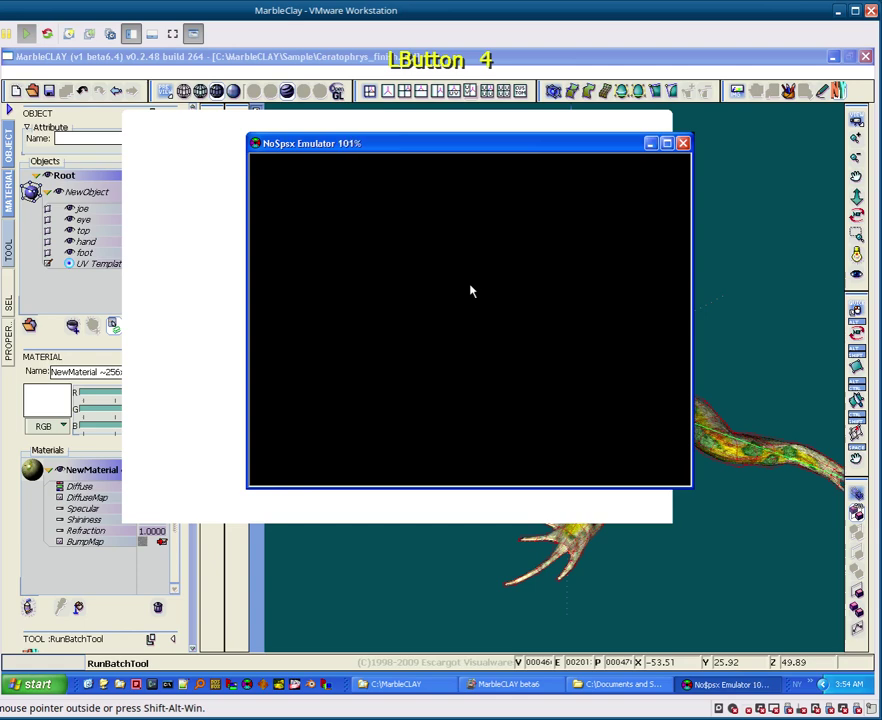
{"action": "key", "text": "]"}
Step: Move the camera around the textured frogs and zoom in close on one
{"action": "key", "text": "]"}
{"action": "key", "text": "]"}
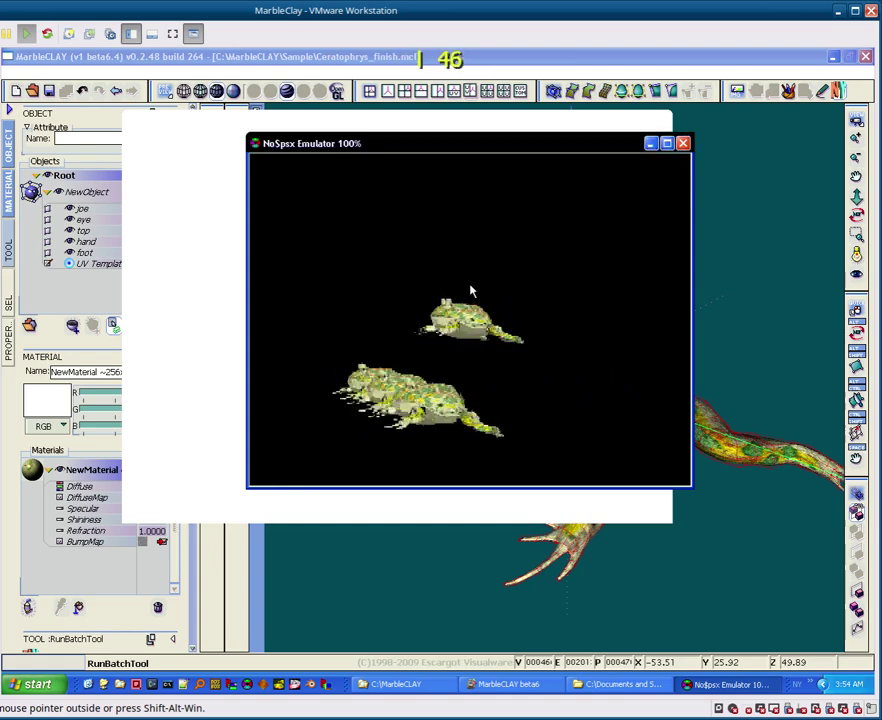
{"action": "key", "text": "l"}
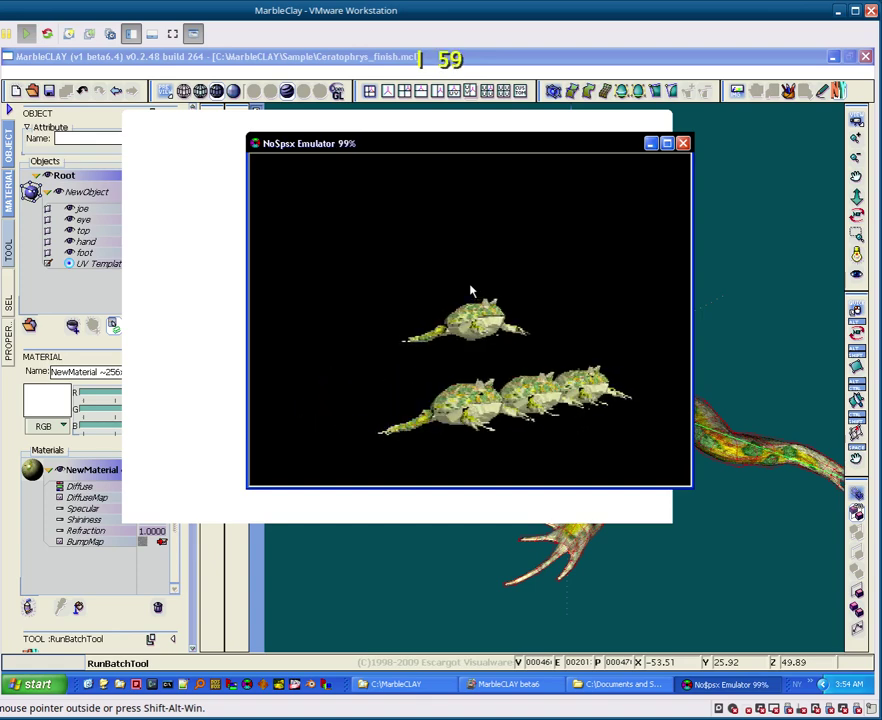
{"action": "type", "text": "60"}
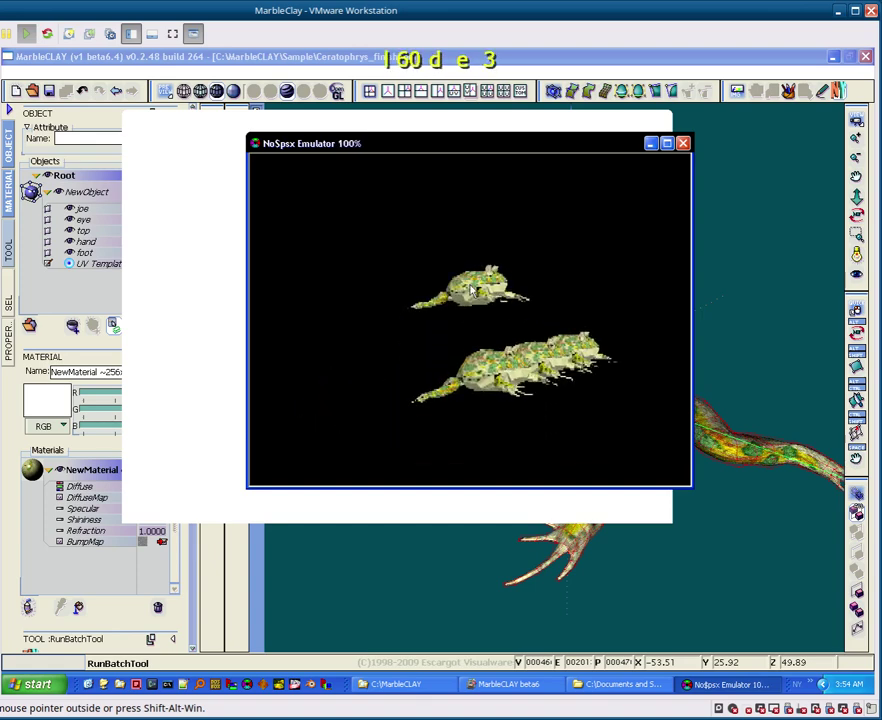
{"action": "type", "text": "60"}
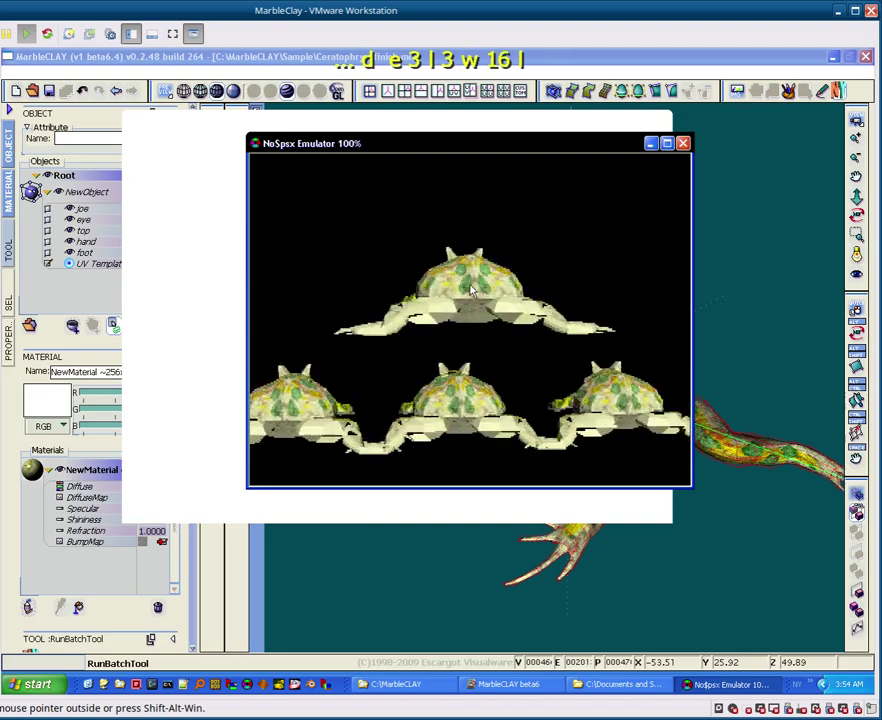
{"action": "key", "text": "l"}
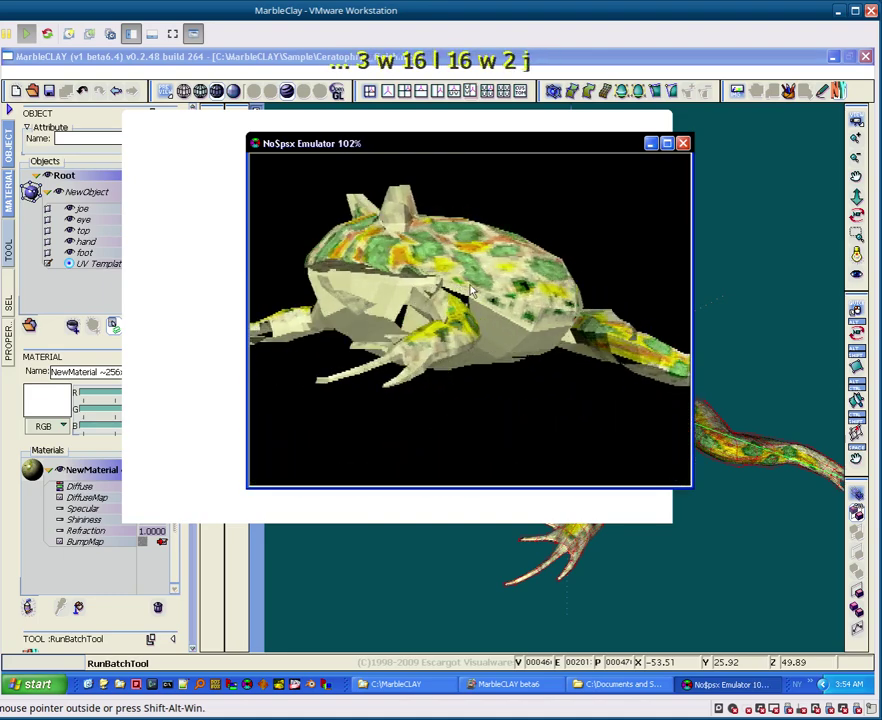
{"action": "key", "text": "2"}
{"action": "key", "text": "j"}
{"action": "key", "text": "e"}
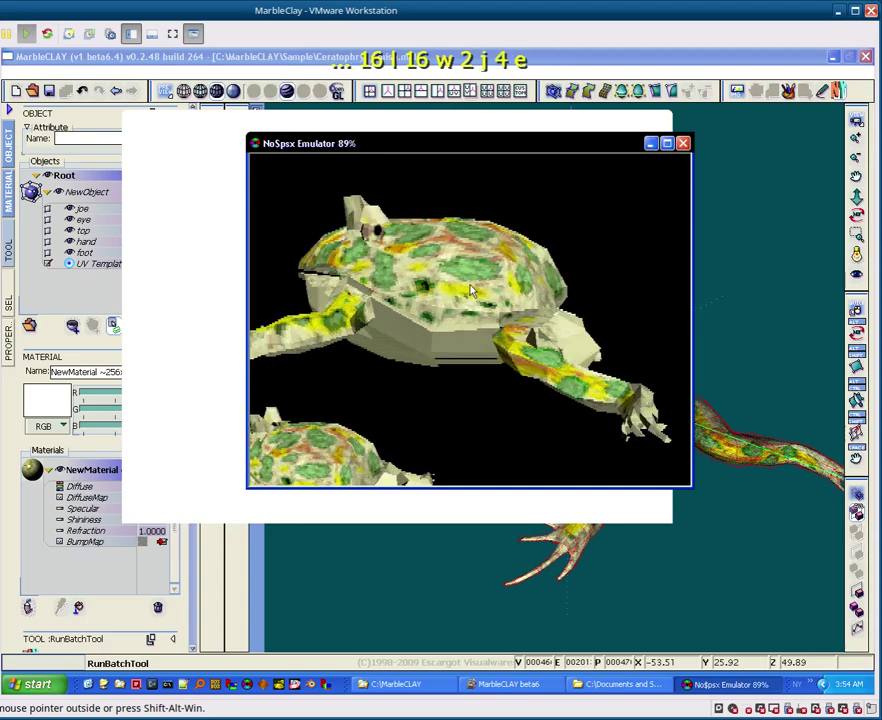
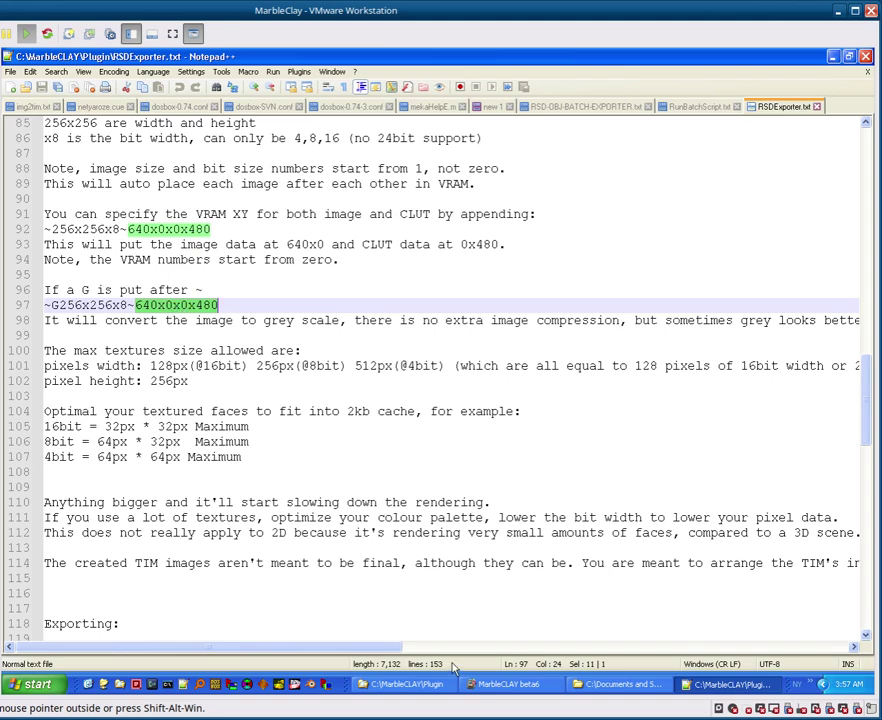
Step: Show the desktop and open the out-psx export folder
{"action": "left_click", "coordinate": [100, 685]}
{"action": "left_click", "coordinate": [39, 629]}
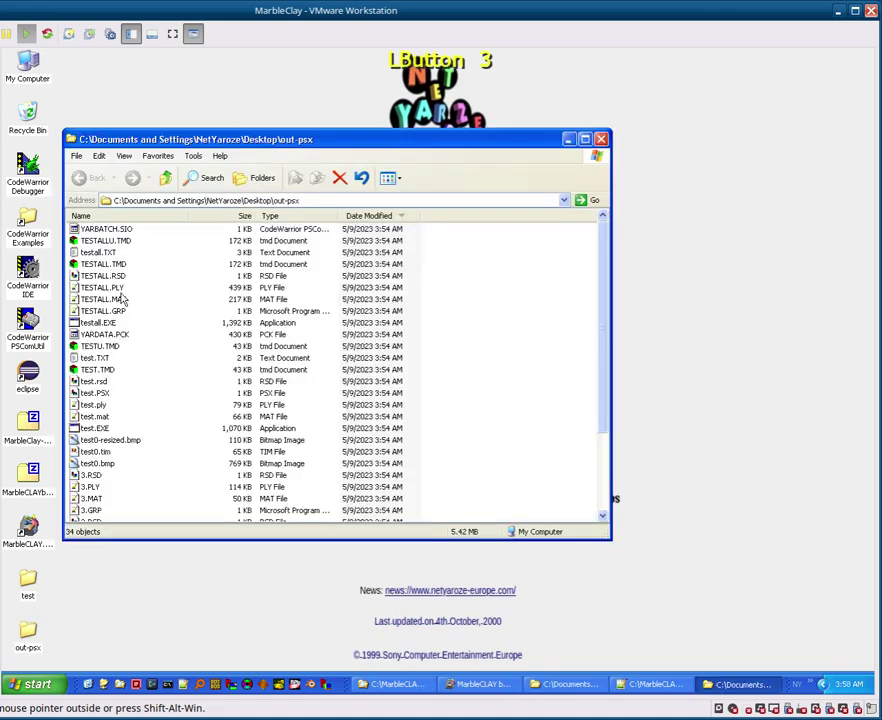
Step: Select a file and scroll through the out-psx export listing
{"action": "left_click", "coordinate": [106, 473]}
{"action": "scroll", "scroll_direction": "down", "scroll_amount": 3}
{"action": "scroll", "scroll_direction": "up", "scroll_amount": 3}
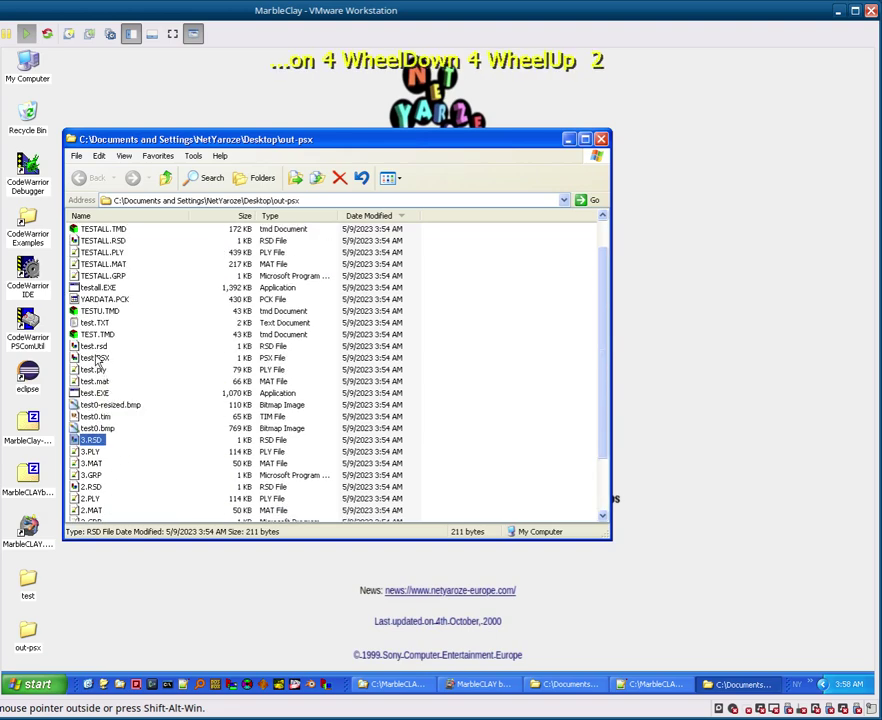
Step: Open test.PSX in TIM Tool and move the frog texture to the top row of the frame buffer
{"action": "left_click", "coordinate": [102, 358]}
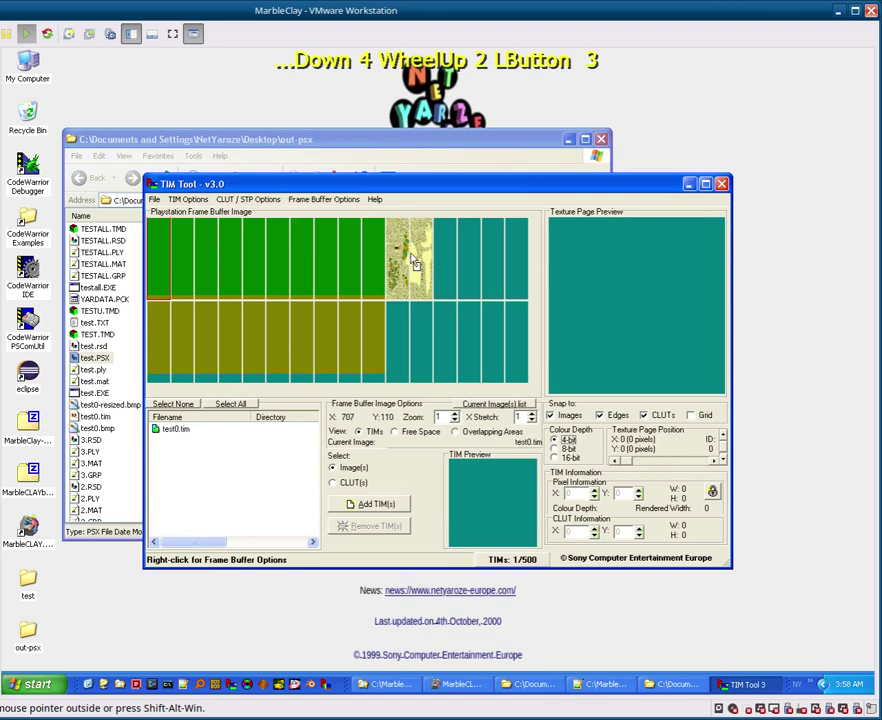
{"action": "left_click", "coordinate": [419, 263]}
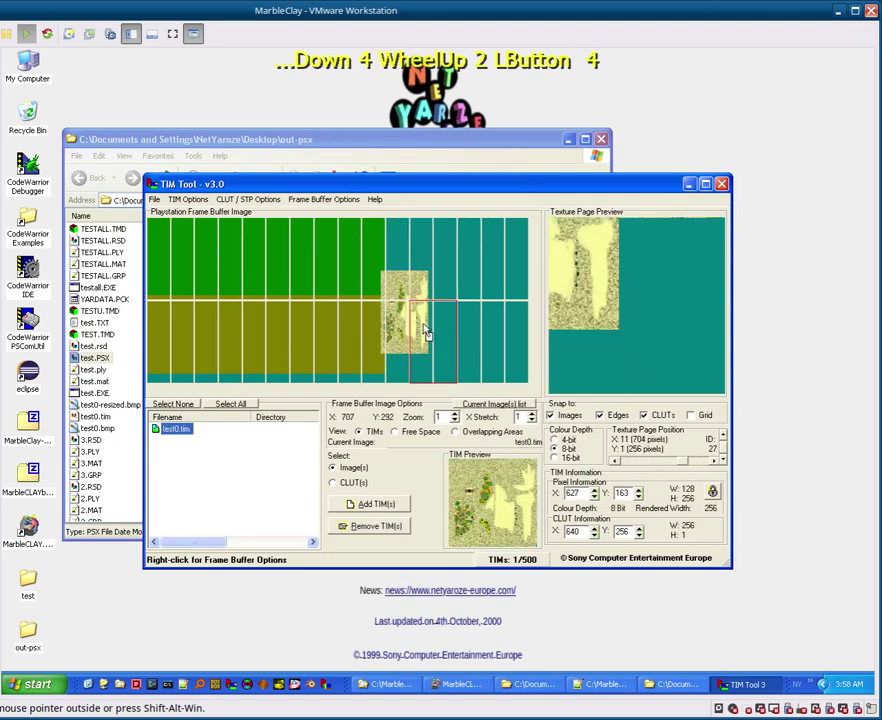
{"action": "left_click", "coordinate": [400, 282]}
{"action": "scroll", "scroll_direction": "down", "scroll_amount": 3}
{"action": "left_click", "coordinate": [426, 287]}
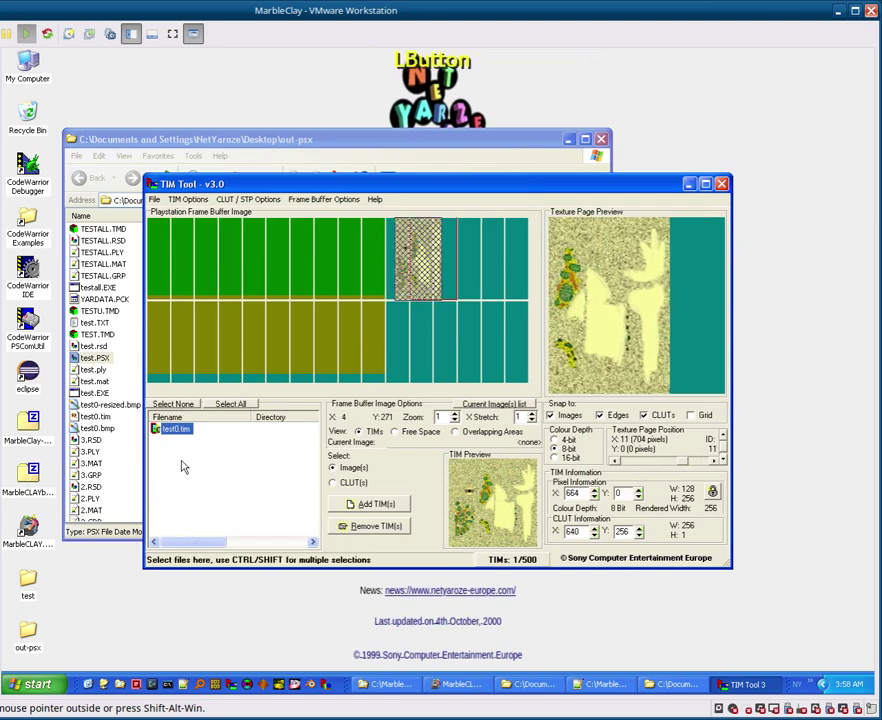
Step: Close TIM Tool saving the new placement, then return to the Notepad++ texture notes
{"action": "left_click", "coordinate": [407, 283]}
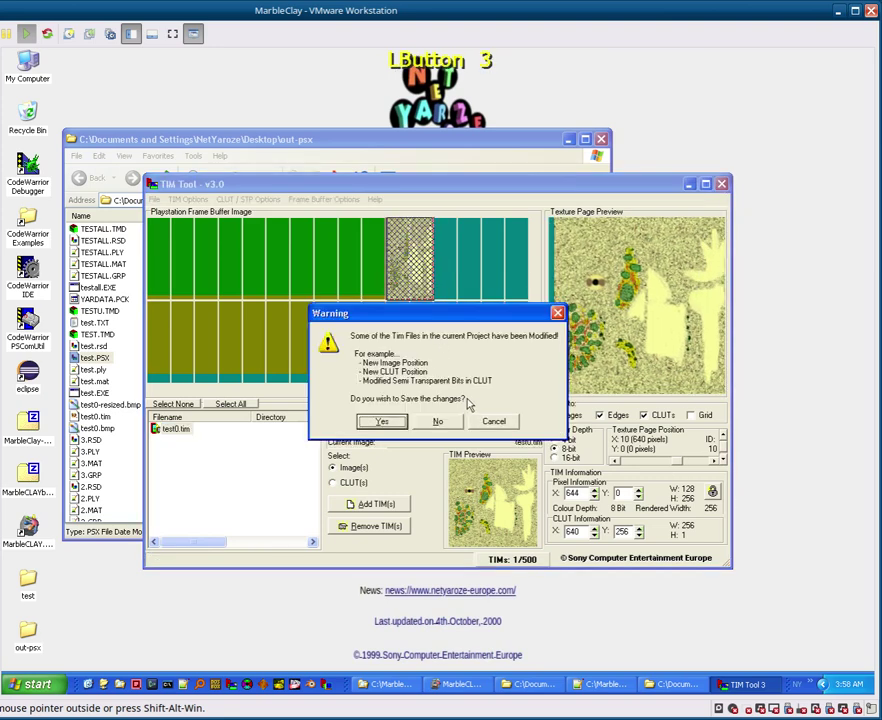
{"action": "left_click", "coordinate": [452, 419]}
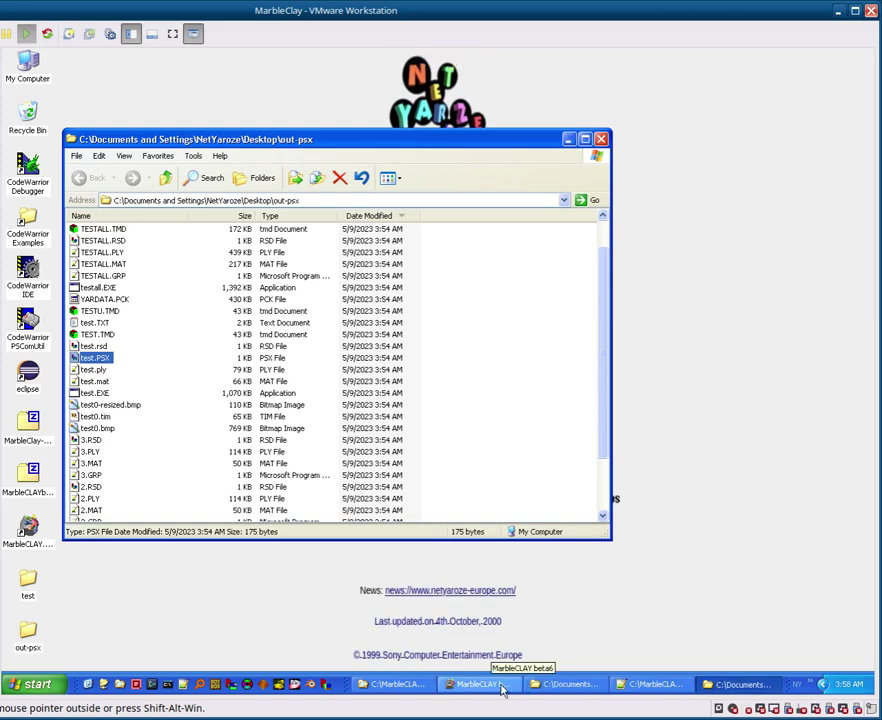
{"action": "left_click", "coordinate": [504, 687]}
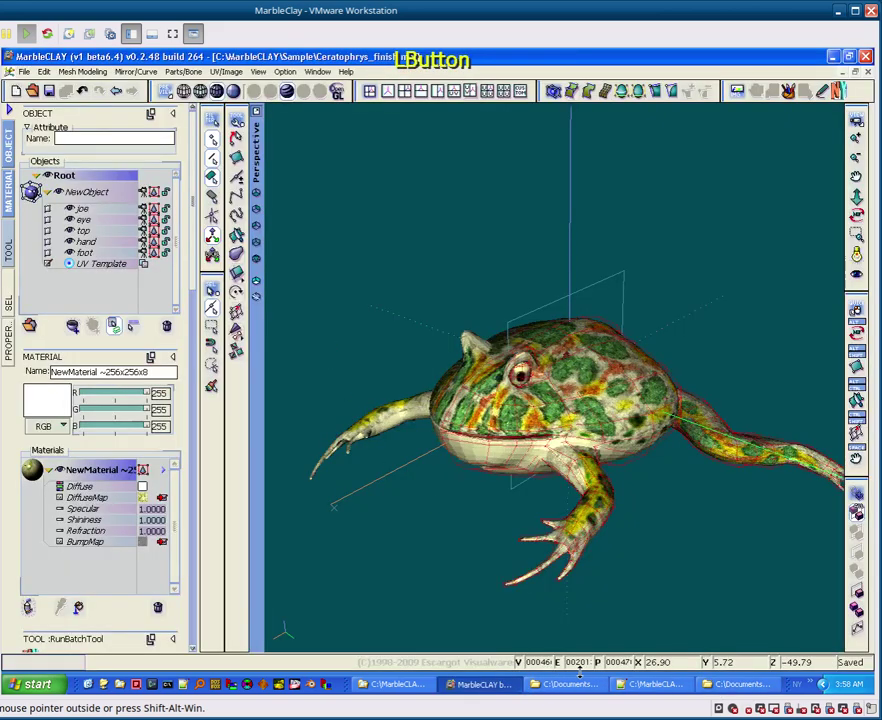
{"action": "left_click", "coordinate": [655, 685]}
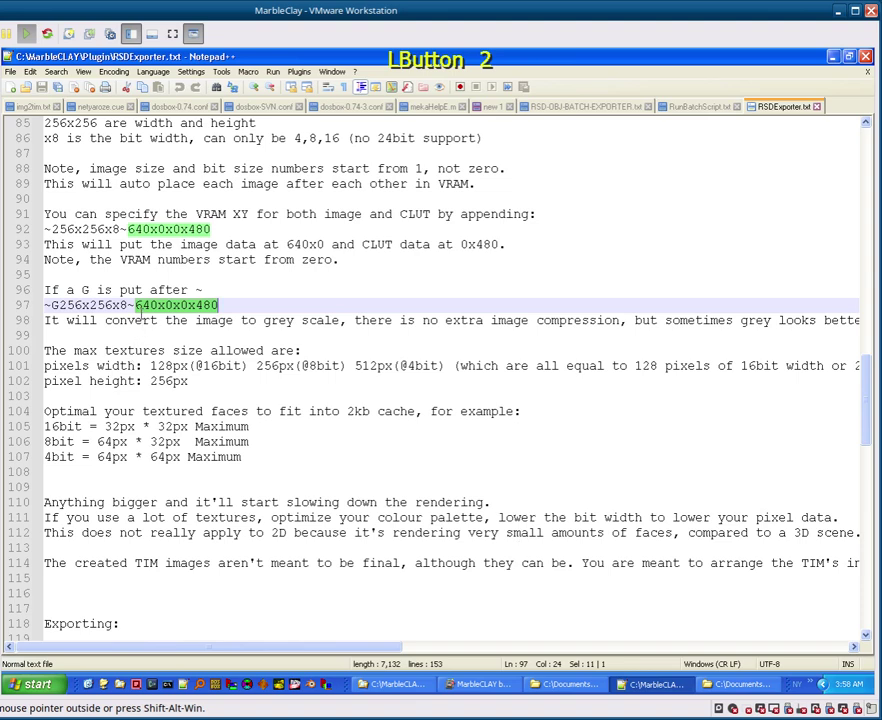
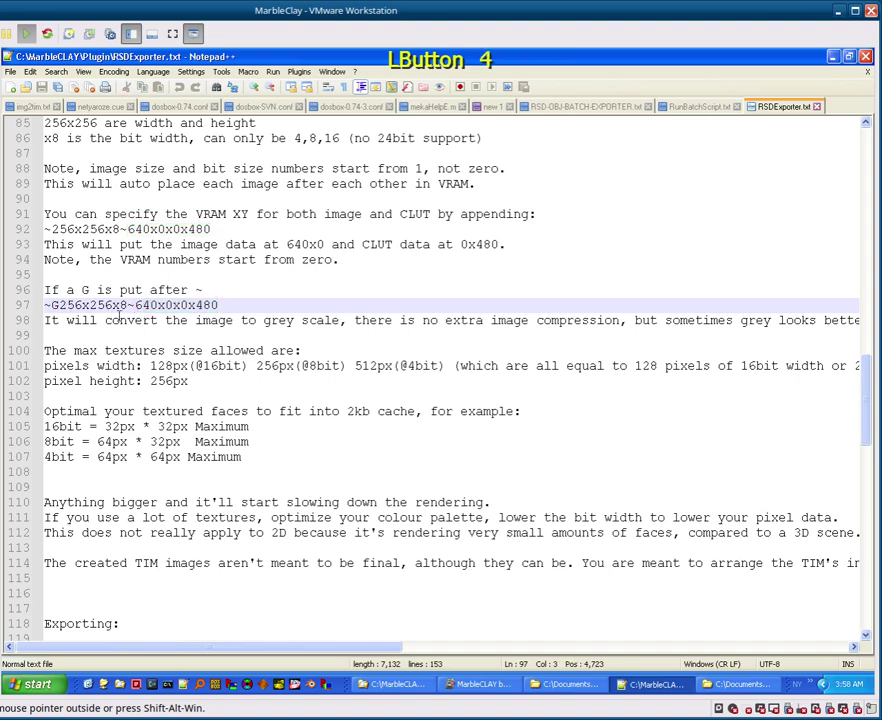
Step: Remove the G from the line 97 greyscale example in the readme
{"action": "key", "text": "BackSpace"}
{"action": "key", "text": "Right"}
{"action": "key", "text": "Right"}
{"action": "key", "text": "Right"}
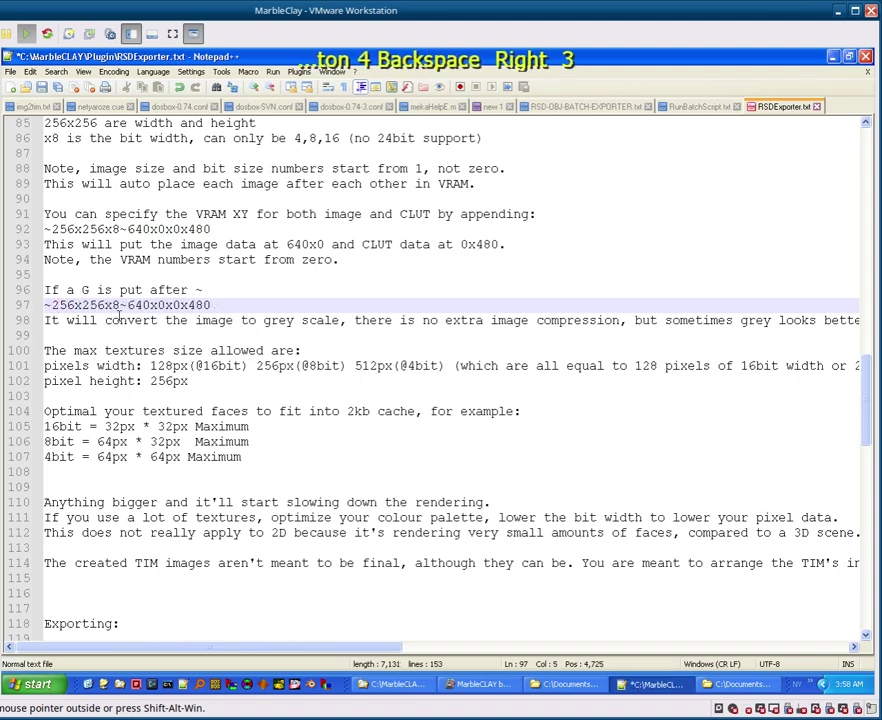
{"action": "key", "text": "Left"}
{"action": "key", "text": "BackSpace"}
{"action": "key", "text": "Right"}
{"action": "key", "text": "Left"}
{"action": "key", "text": "Right"}
{"action": "key", "text": "Right"}
Step: Insert a space separating ~256x256x8 from ~640x0x0x480 on line 97
{"action": "key", "text": "Right"}
{"action": "key", "text": "Right"}
{"action": "key", "text": "Right"}
{"action": "key", "text": "Right"}
{"action": "key", "text": "Right"}
{"action": "key", "text": "Left"}
{"action": "key", "text": "space"}
{"action": "key", "text": "Left"}
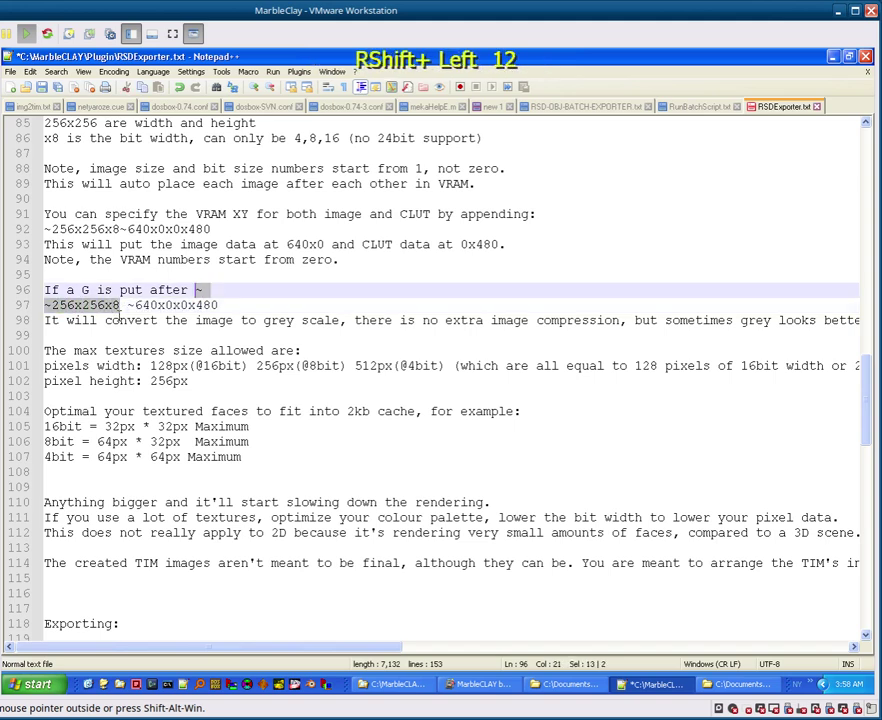
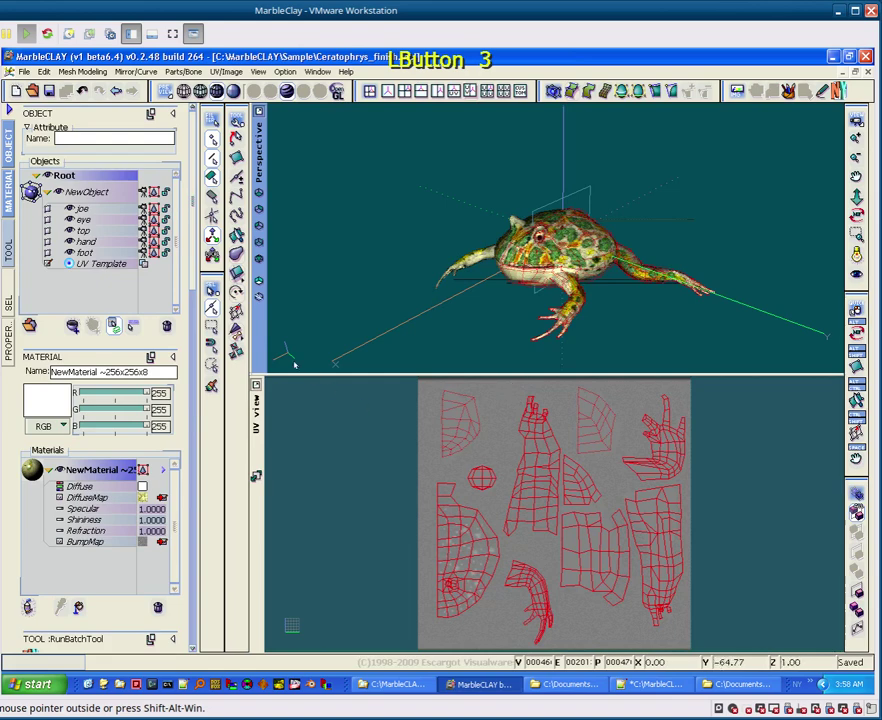
Step: Select the UV Template object so its grey speckled texture fills the UV view
{"action": "left_click", "coordinate": [114, 268]}
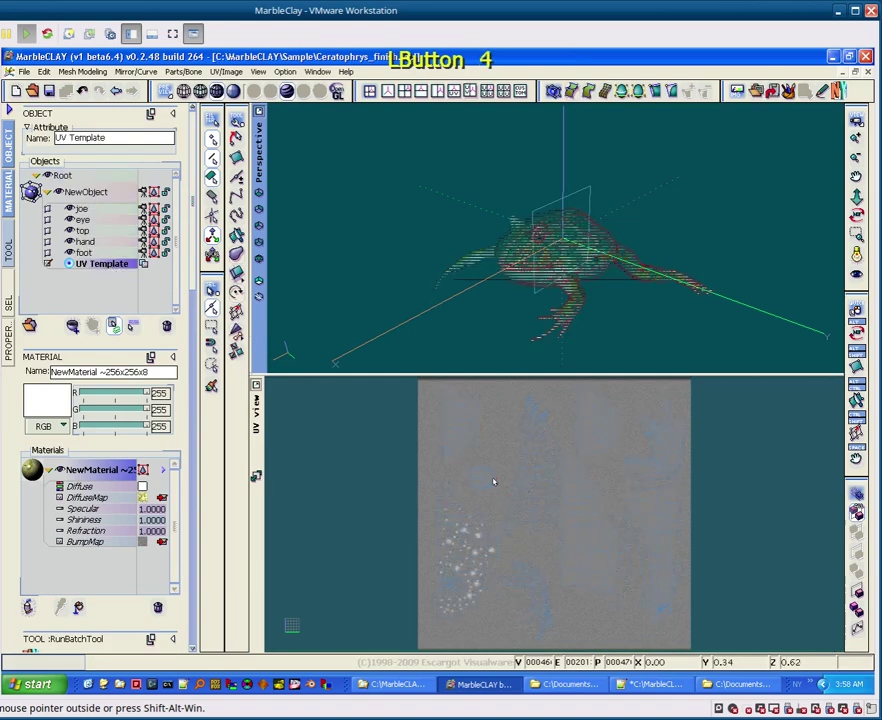
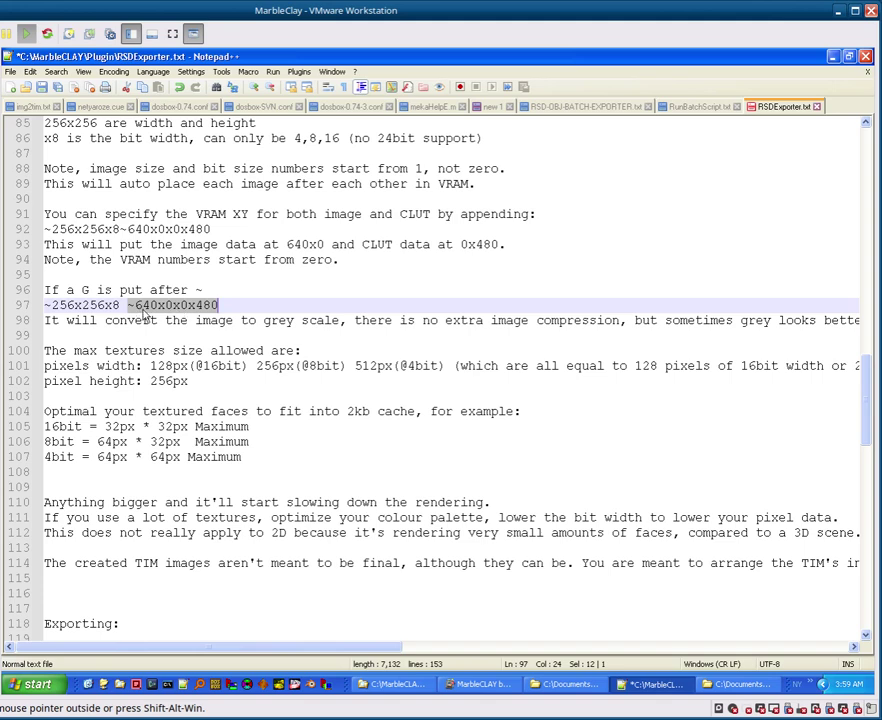
Step: Place the caret inside the ~640x0x0x480 numbers on line 97
{"action": "left_click", "coordinate": [153, 309]}
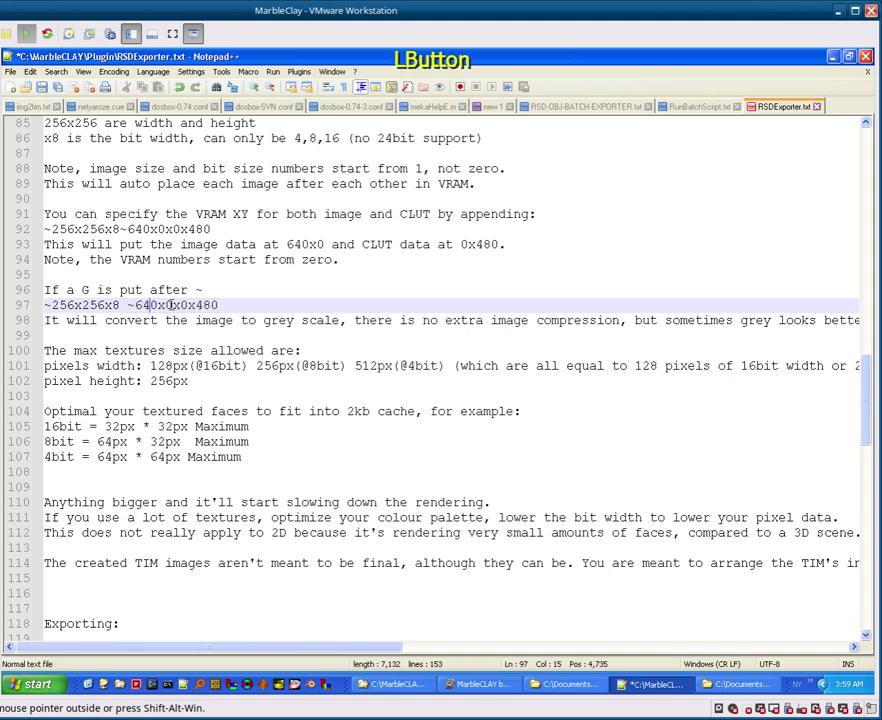
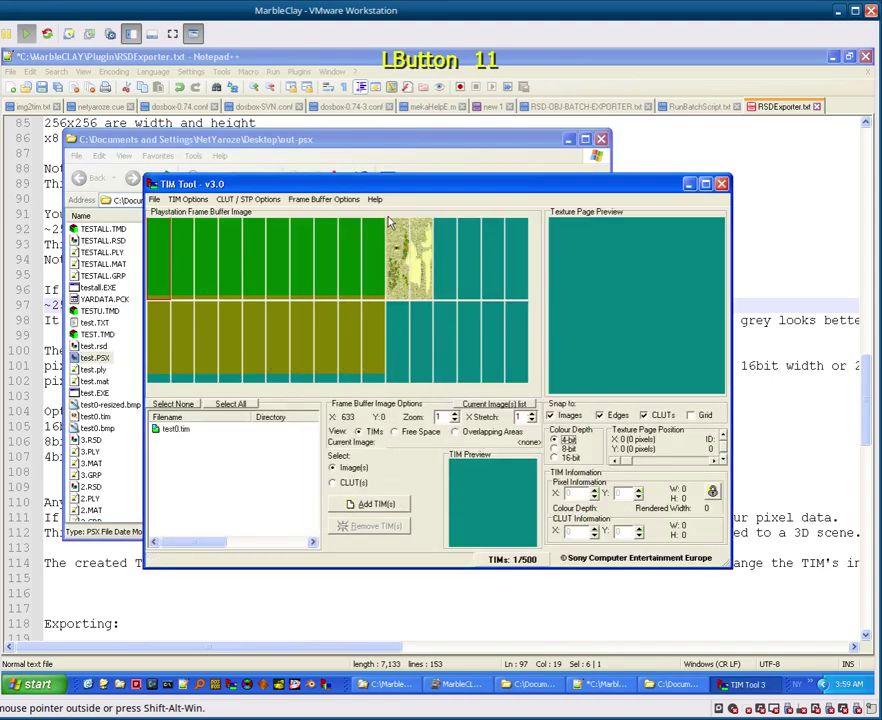
Step: Select test0.tim to show its 8-bit frog texture at X 640, Y 0 in the frame buffer
{"action": "left_click", "coordinate": [392, 233]}
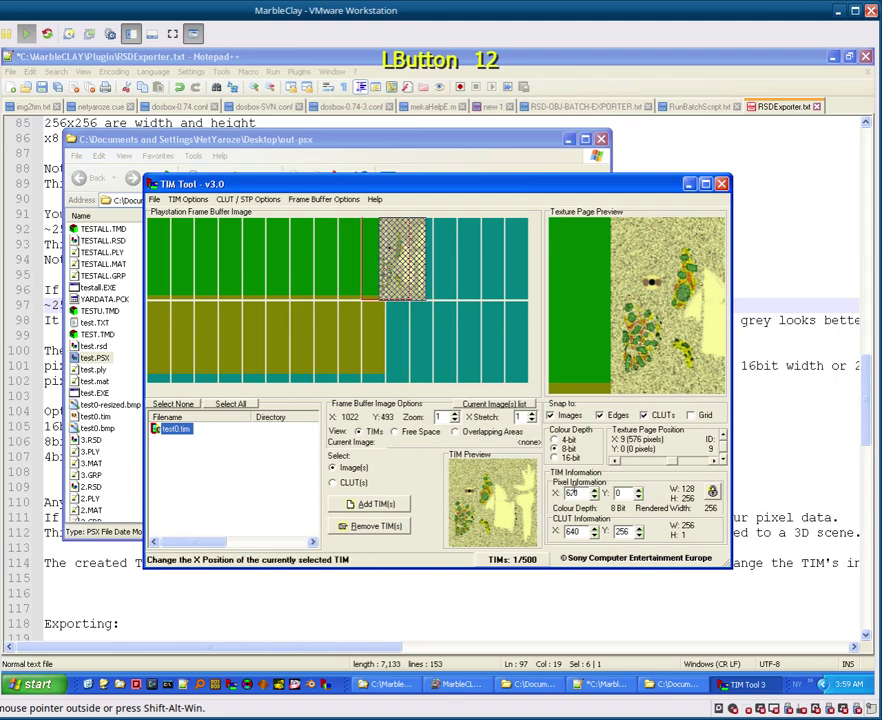
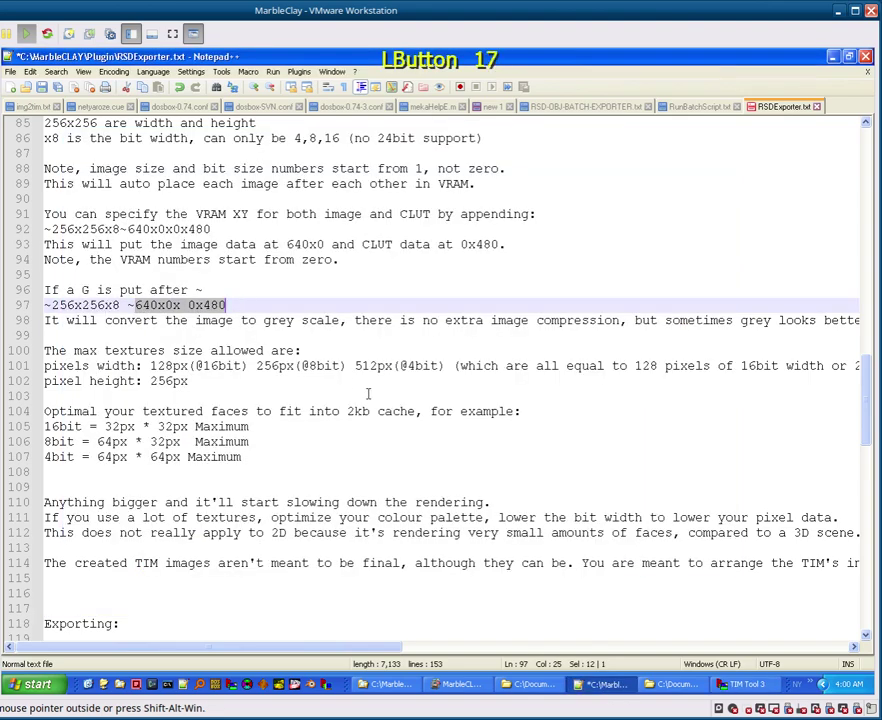
Step: Undo the spaces so line 97 reads ~G256x256x8~640x0x0x480, then show the batch script document
{"action": "key", "text": "ctrl+z"}
{"action": "key", "text": "ctrl+z"}
{"action": "key", "text": "ctrl+z"}
{"action": "key", "text": "ctrl+z"}
{"action": "key", "text": "ctrl+z"}
{"action": "key", "text": "ctrl+z"}
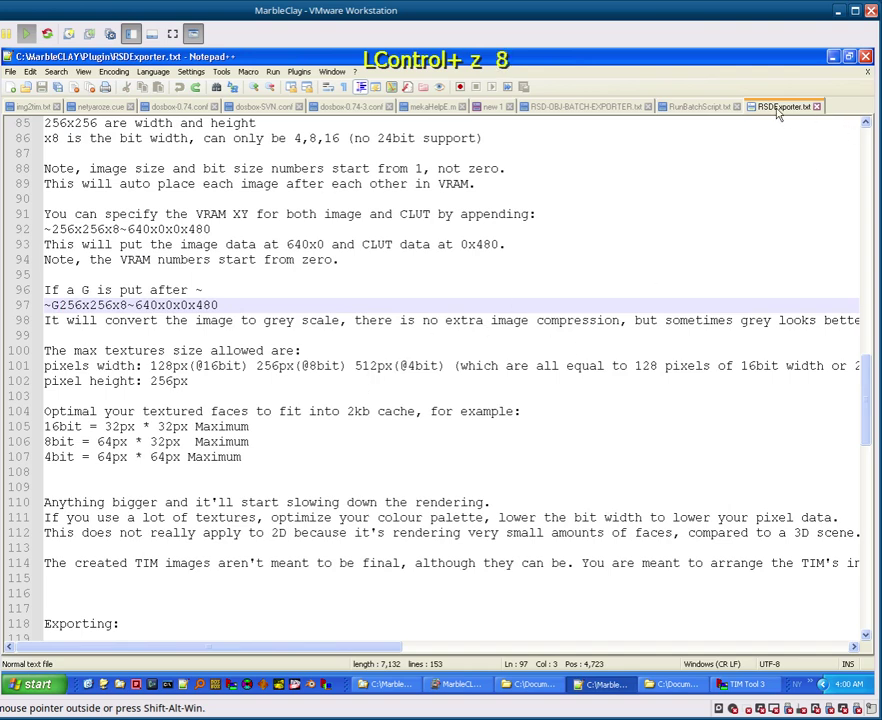
{"action": "middle_click", "coordinate": [781, 111]}
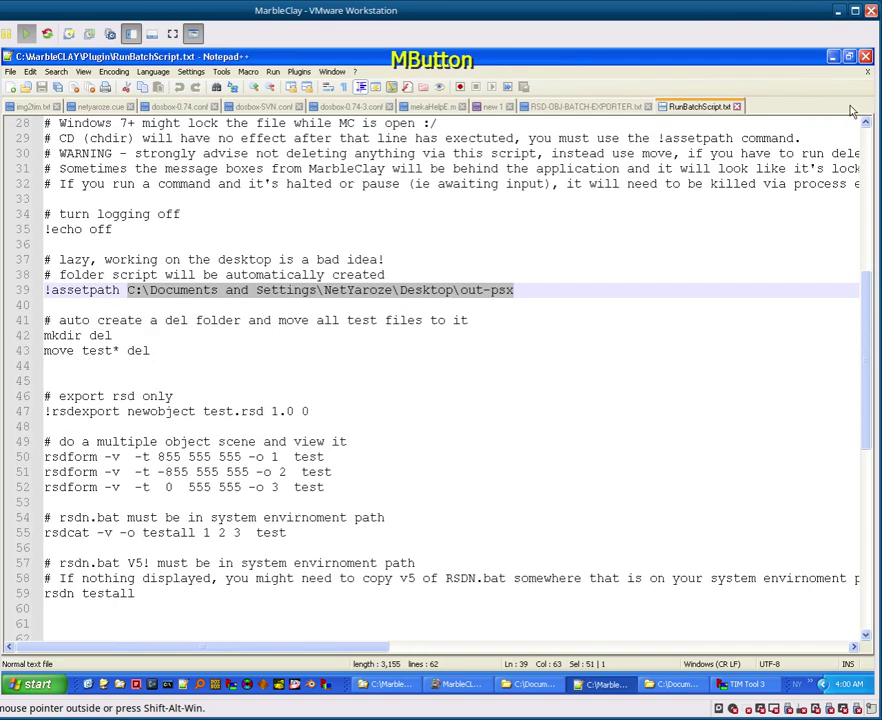
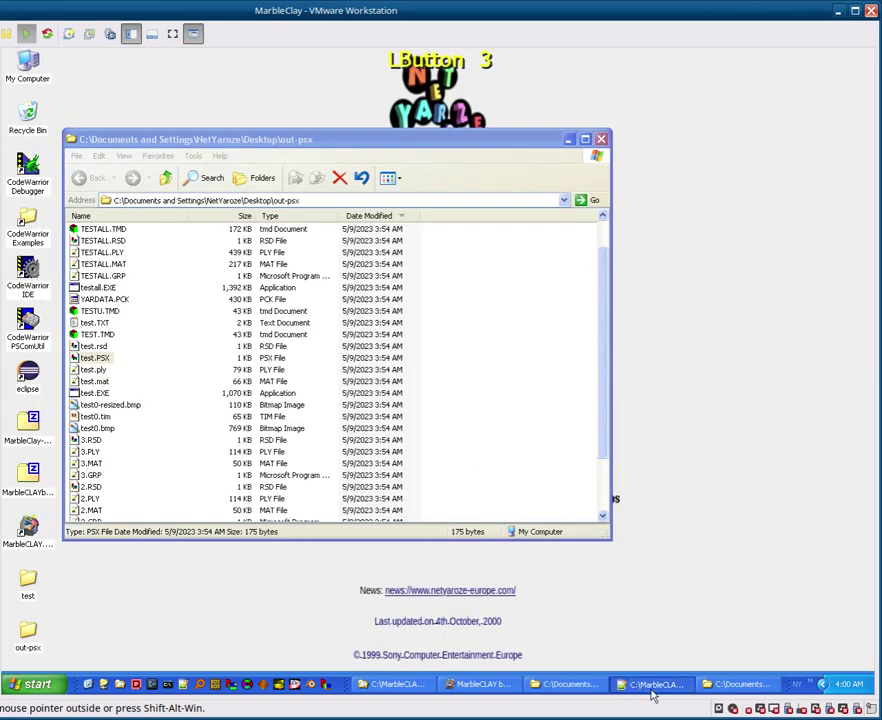
Step: Close Notepad++ from the taskbar, leaving the Desktop out-psx folder in Explorer
{"action": "right_click", "coordinate": [665, 692]}
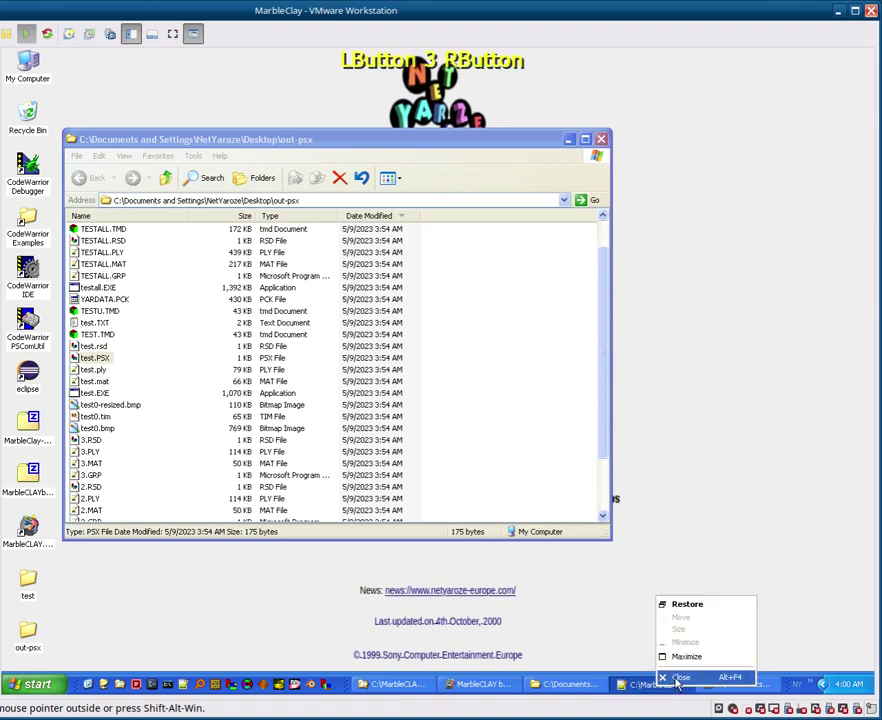
{"action": "left_click", "coordinate": [678, 682]}
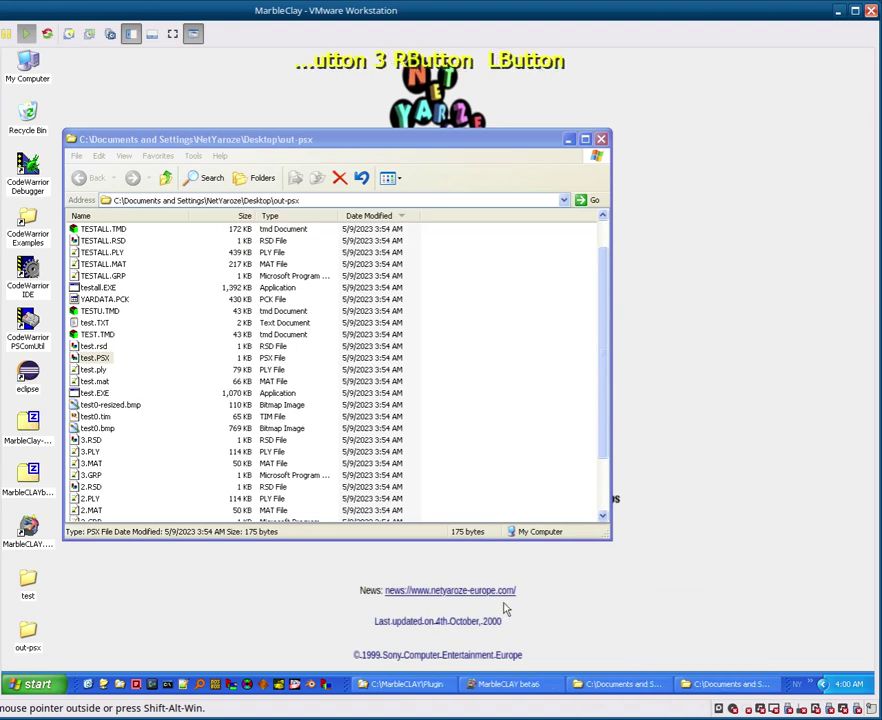
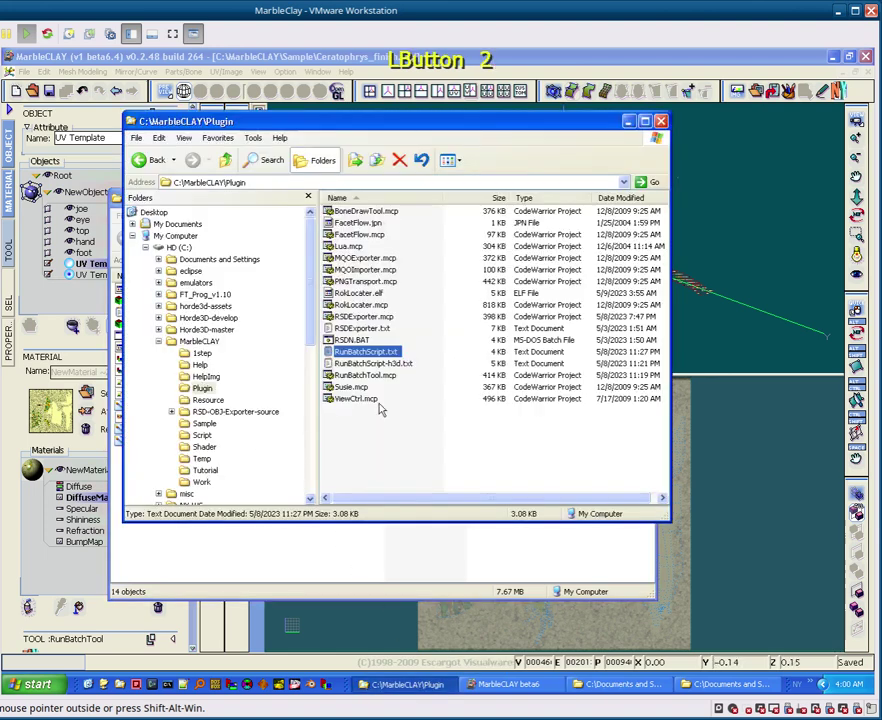
Step: Rename the Plugin folder's RunBatchScript.txt to RunBatchScript psx.txt
{"action": "left_click", "coordinate": [408, 365]}
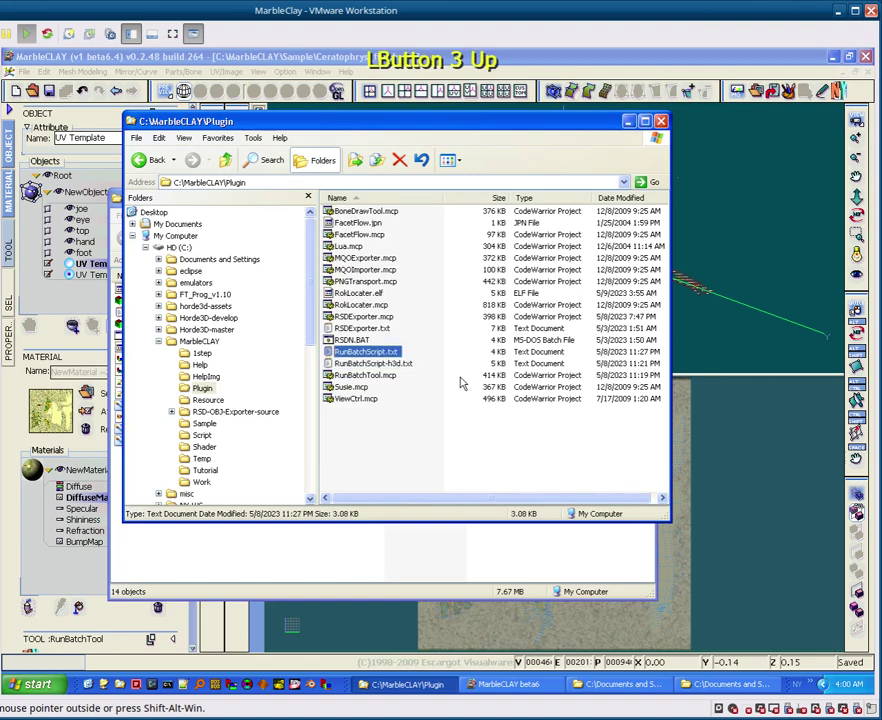
{"action": "key", "text": "F2"}
{"action": "key", "text": "Right"}
{"action": "key", "text": "Left"}
{"action": "key", "text": "Left"}
{"action": "key", "text": "4"}
{"action": "key", "text": "space"}
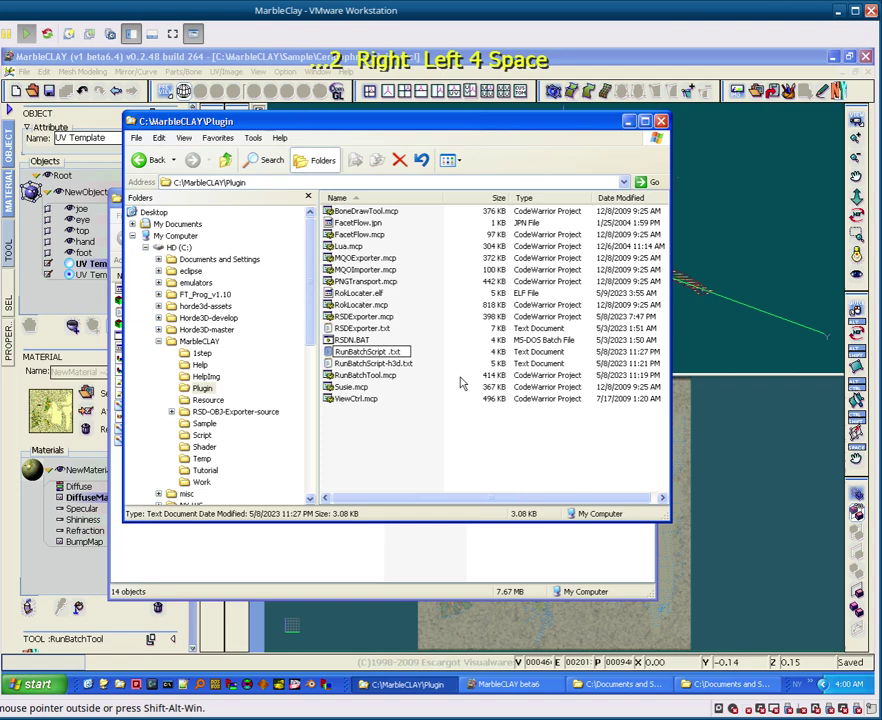
{"action": "key", "text": "Return"}
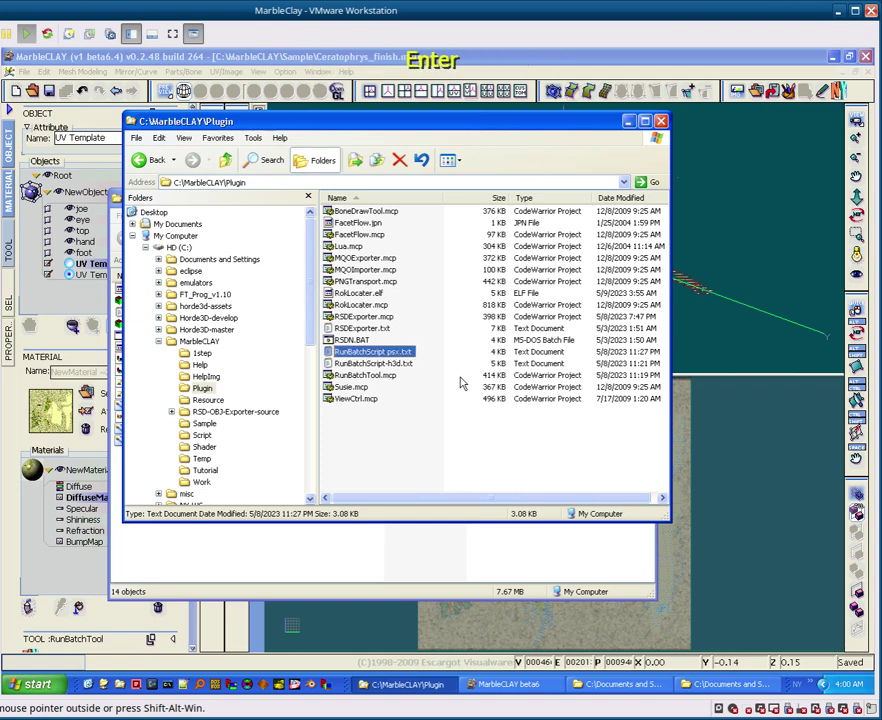
{"action": "key", "text": "Down"}
Step: Rename RunBatchScript-h3d.txt to RunBatchScript.txt by removing -h3d
{"action": "key", "text": "F2"}
{"action": "key", "text": "Down"}
{"action": "key", "text": "F2"}
{"action": "key", "text": "Home"}
{"action": "key", "text": "Right"}
{"action": "key", "text": "Right"}
{"action": "key", "text": "Right"}
{"action": "key", "text": "Right"}
{"action": "key", "text": "Left"}
{"action": "key", "text": "Right"}
{"action": "key", "text": "Delete"}
{"action": "key", "text": "Delete"}
{"action": "key", "text": "Delete"}
{"action": "key", "text": "Delete"}
{"action": "key", "text": "Return"}
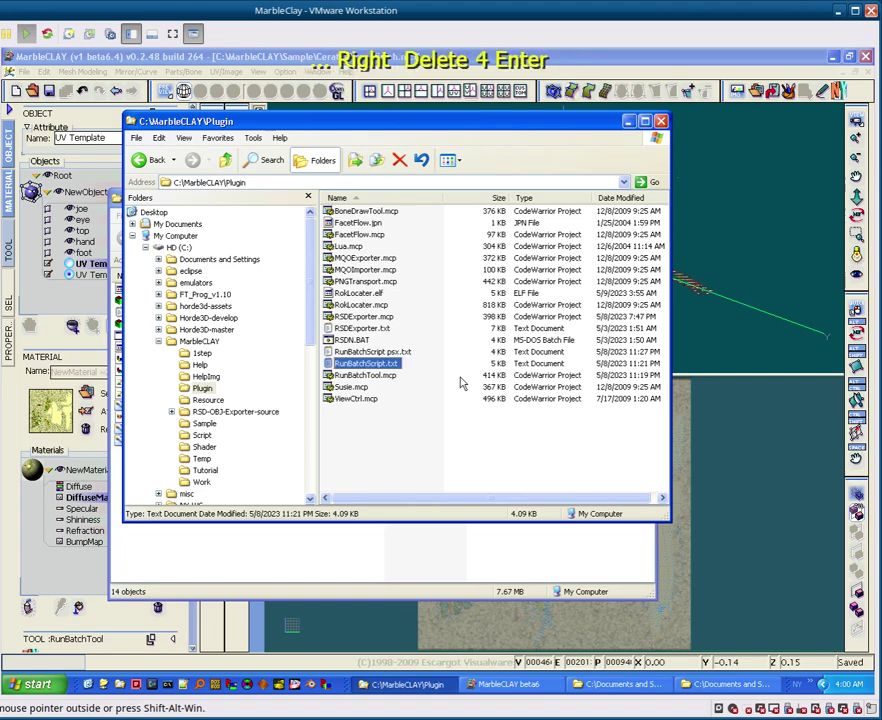
Step: Open the renamed RunBatchScript.txt h3d script with its objexport of NewObject(freeze) as test.obj
{"action": "double_click", "coordinate": [397, 369]}
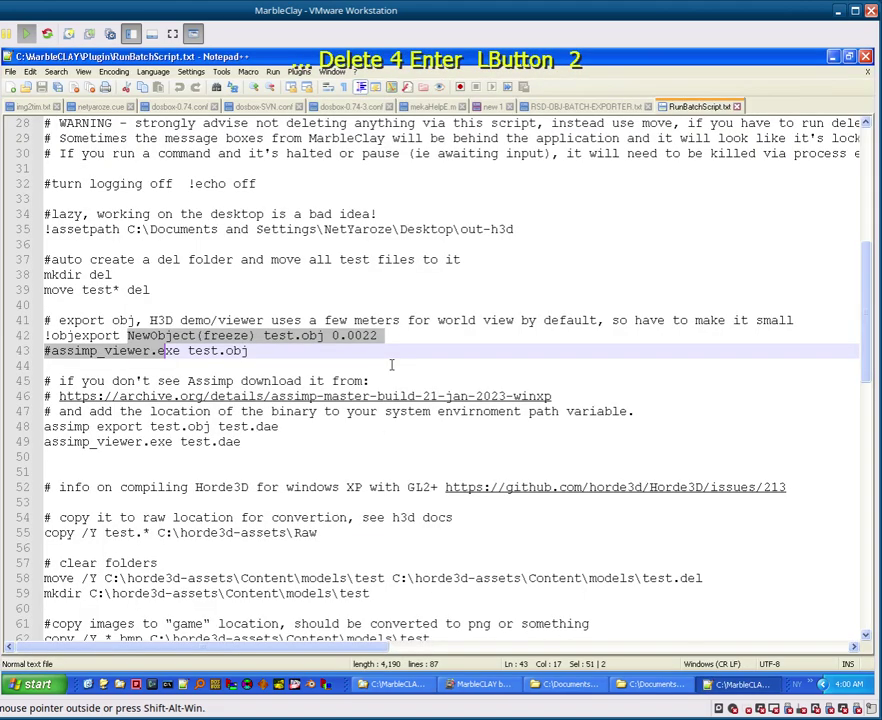
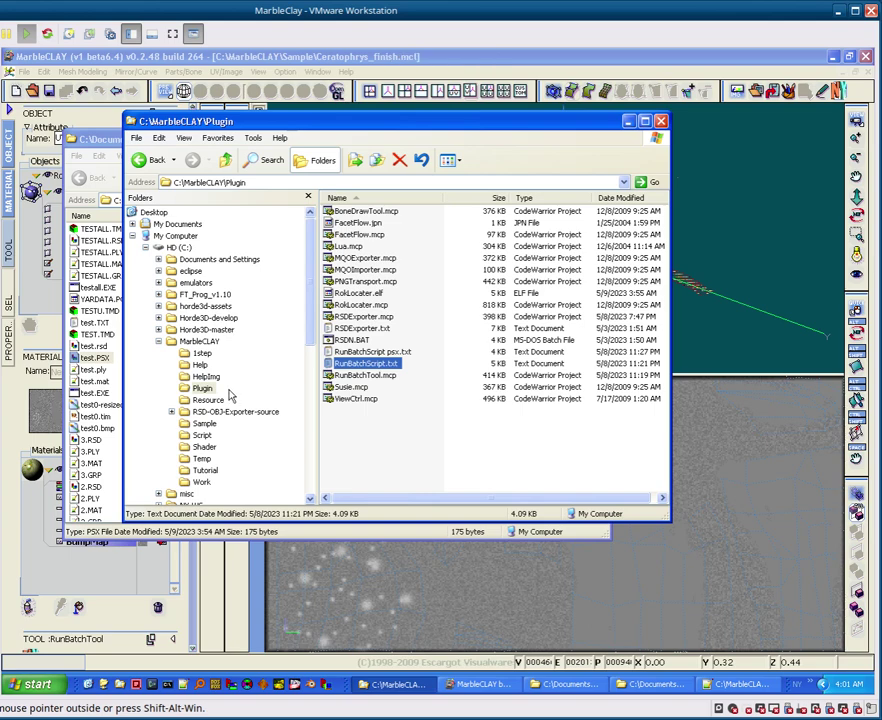
Step: Open the bluish test1.bmp texture in Paint from the folder
{"action": "left_click", "coordinate": [242, 413]}
{"action": "double_click", "coordinate": [339, 216]}
{"action": "left_click", "coordinate": [359, 236]}
{"action": "right_click", "coordinate": [359, 236]}
{"action": "left_click", "coordinate": [400, 258]}
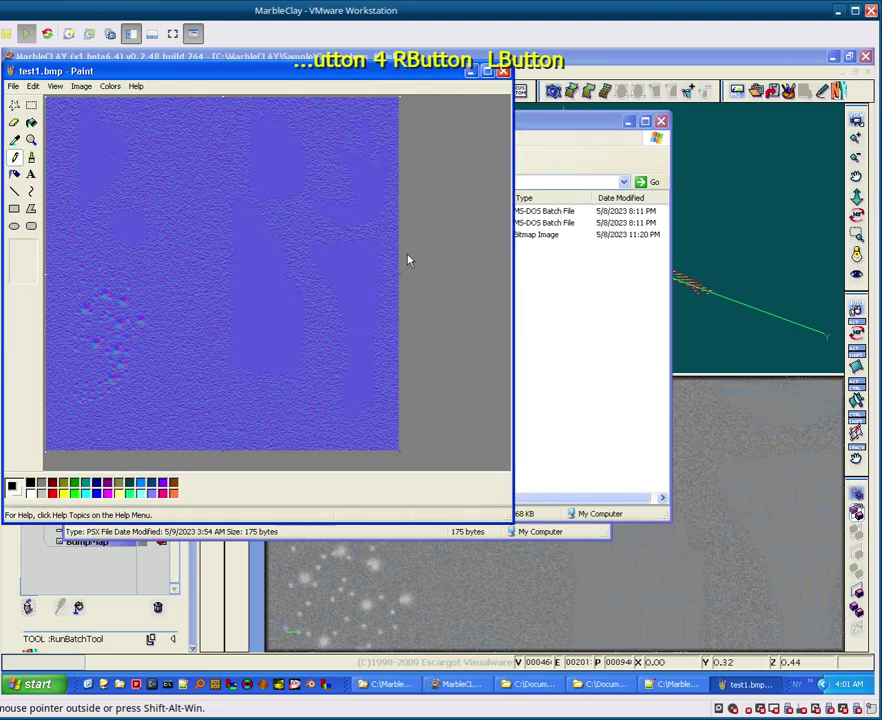
Step: Copy the whole test1.bmp image to the clipboard and return to MarbleCLAY
{"action": "key", "text": "ctrl+a"}
{"action": "key", "text": "c"}
{"action": "left_click", "coordinate": [696, 69]}
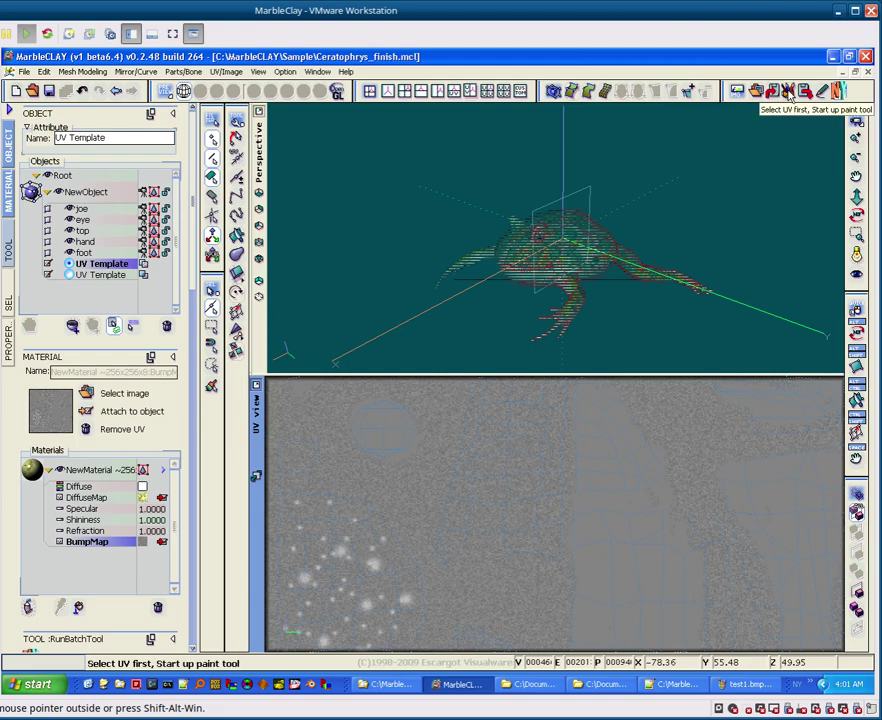
Step: Paste the copied blue texture as the BumpMap image under the frog UV layout, then reselect NewObject
{"action": "left_click", "coordinate": [793, 94]}
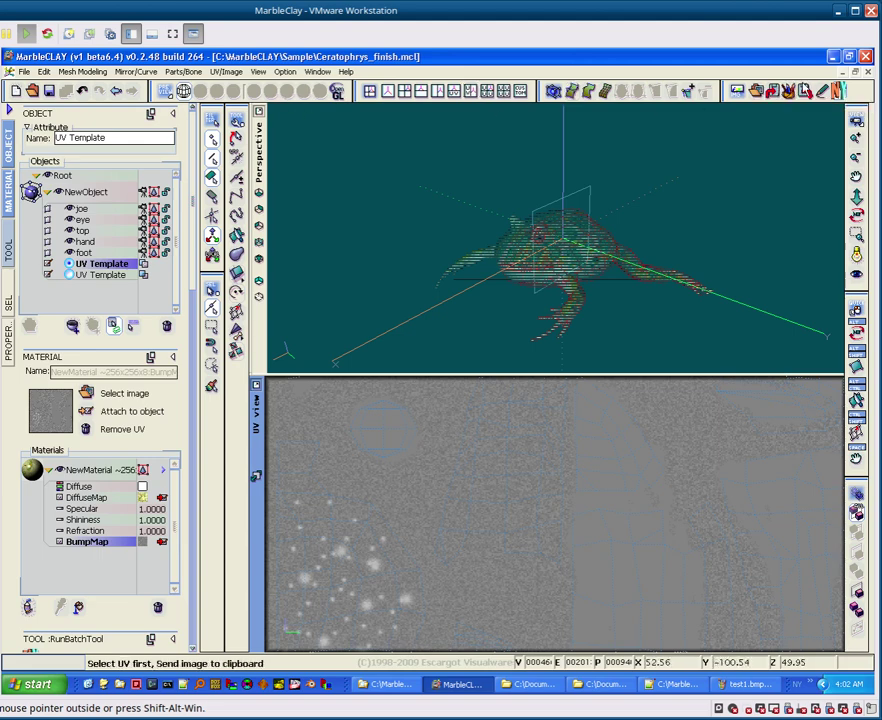
{"action": "left_click", "coordinate": [806, 94]}
{"action": "scroll", "scroll_direction": "down", "scroll_amount": 3}
{"action": "scroll", "scroll_direction": "down", "scroll_amount": 3}
{"action": "scroll", "scroll_direction": "up", "scroll_amount": 3}
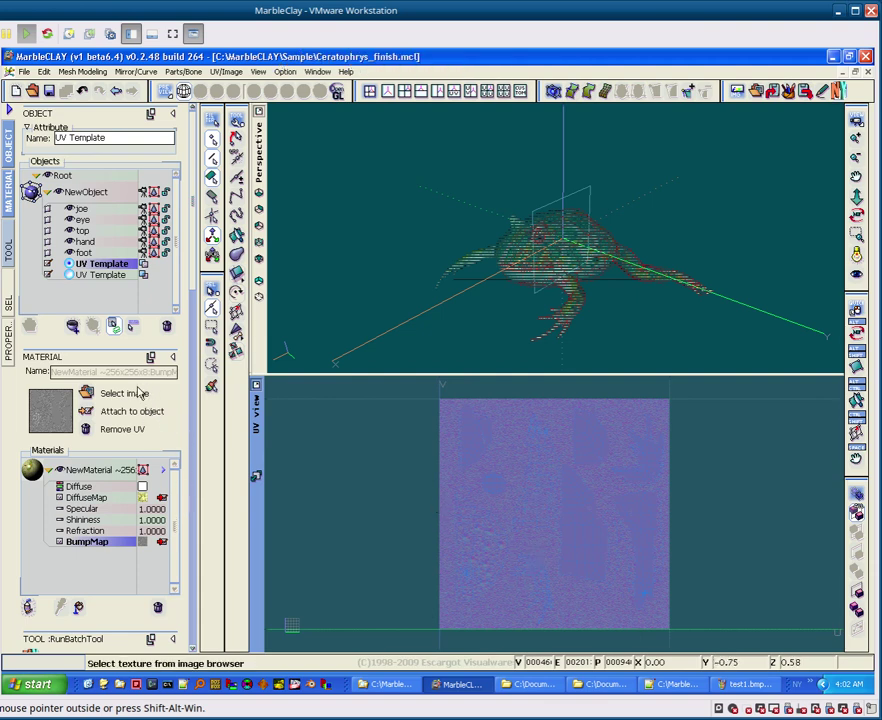
{"action": "scroll", "scroll_direction": "up", "scroll_amount": 3}
{"action": "left_click", "coordinate": [91, 198]}
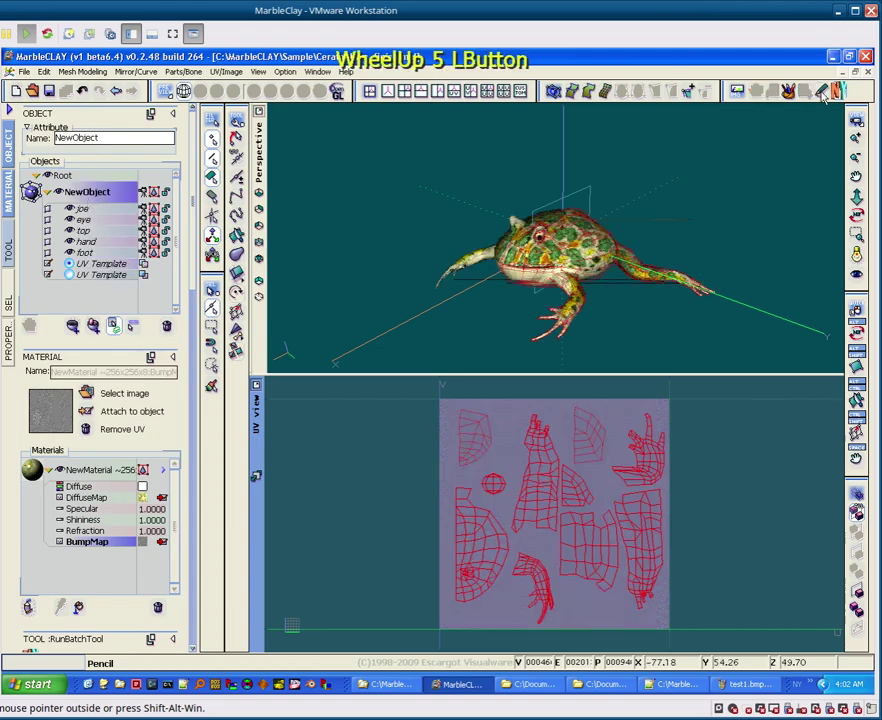
Step: Run RunBatchTool and dismiss its messages, ending at the missing root object newobject(freeze) error
{"action": "left_click", "coordinate": [845, 92]}
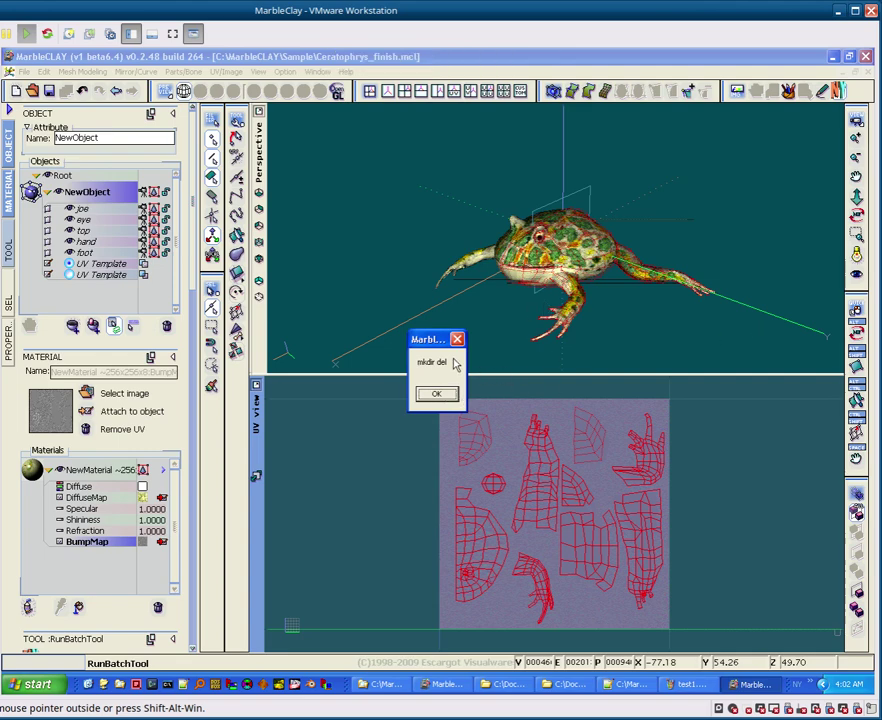
{"action": "key", "text": "Return"}
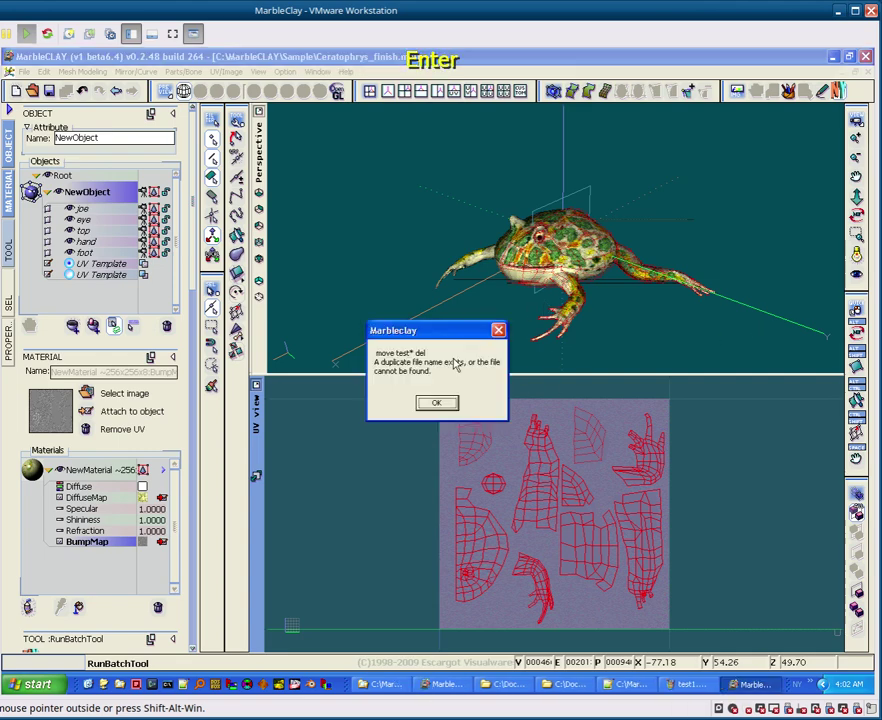
{"action": "key", "text": "Return"}
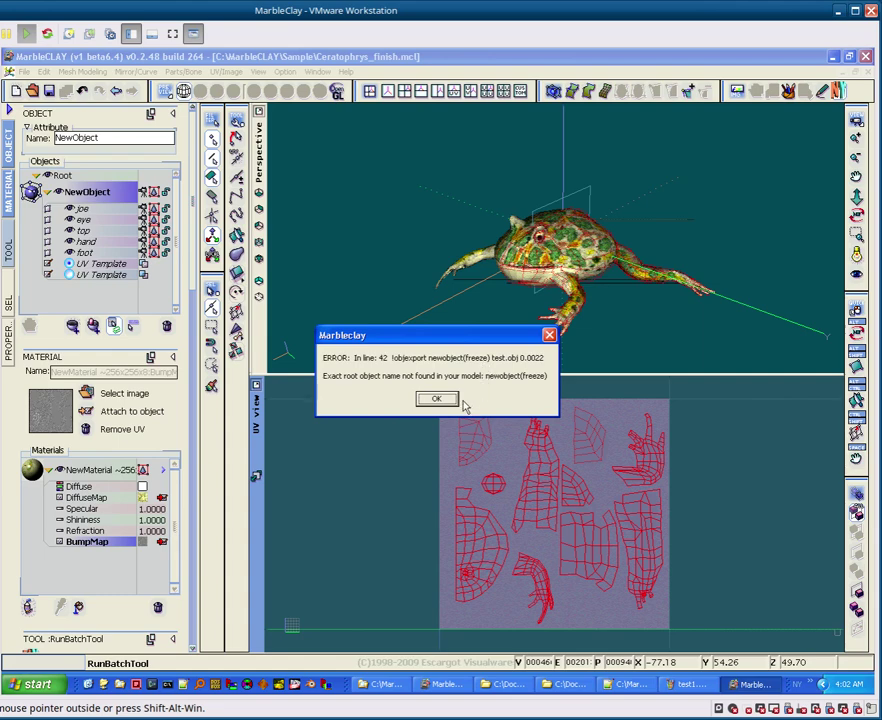
{"action": "left_click", "coordinate": [458, 403]}
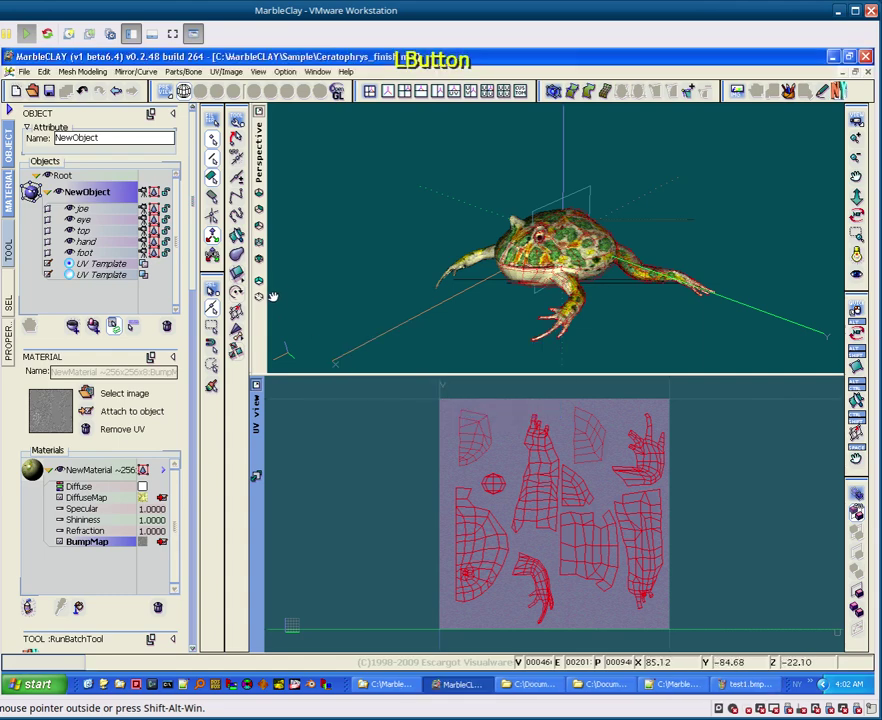
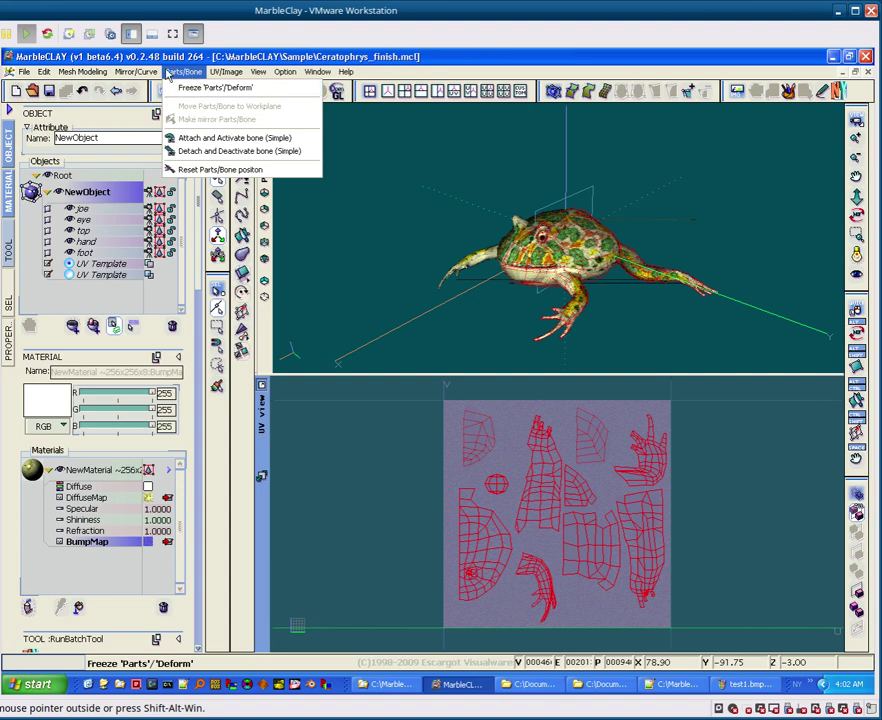
Step: Start Spline to Polymesh on the posed frog and set Divide to 2
{"action": "left_click", "coordinate": [491, 297]}
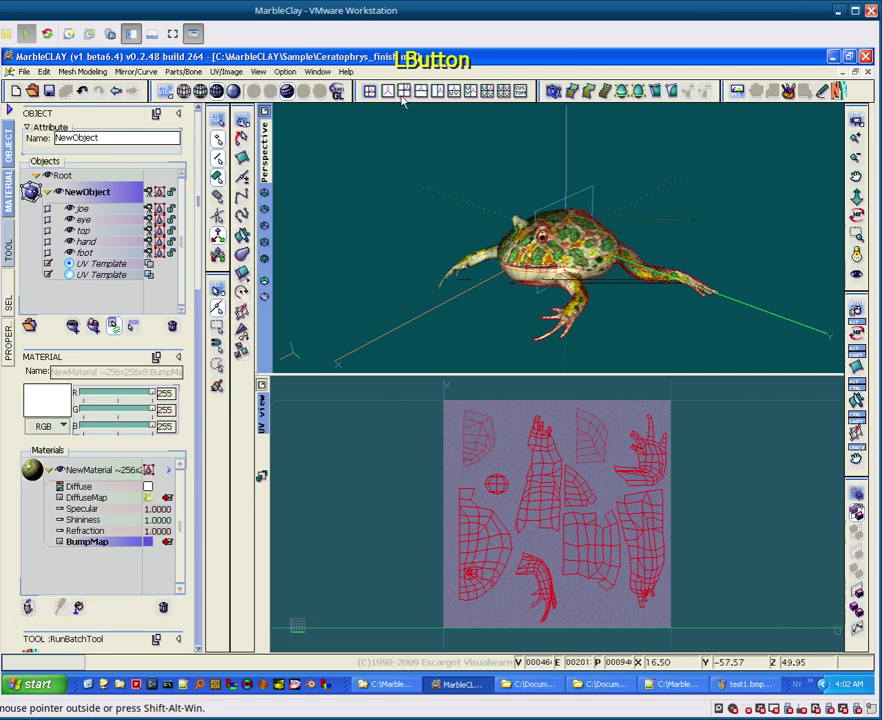
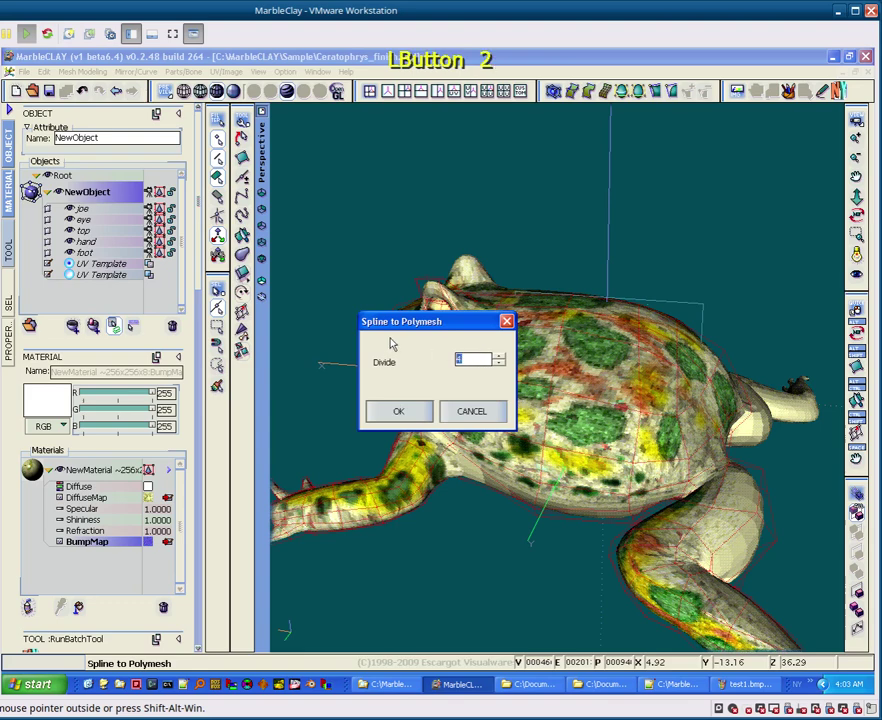
{"action": "key", "text": "KP_2"}
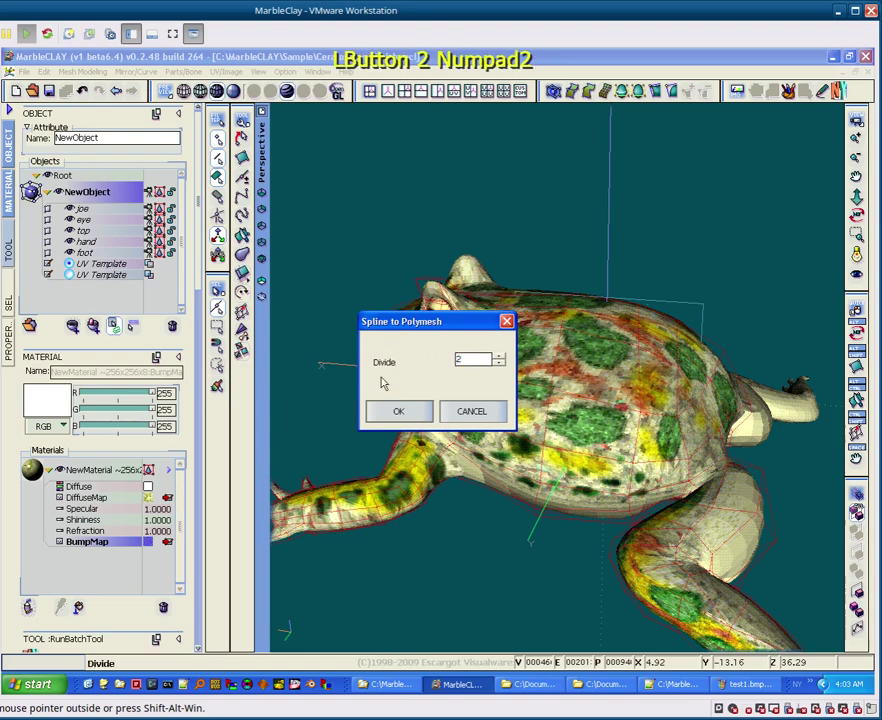
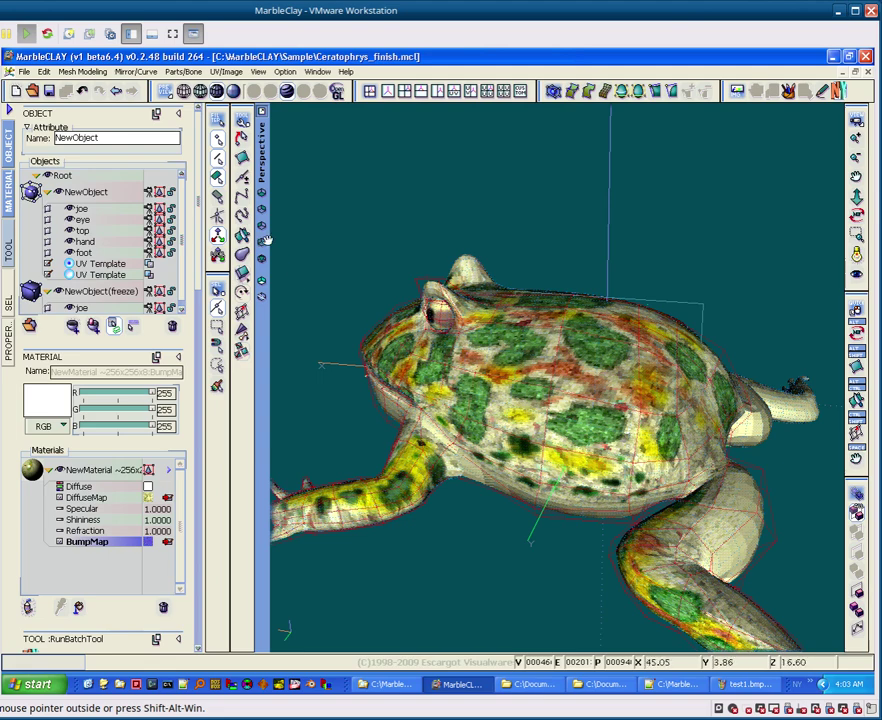
Step: Select the NewObject(freeze) polygon mesh in the object list for export
{"action": "left_click", "coordinate": [58, 193]}
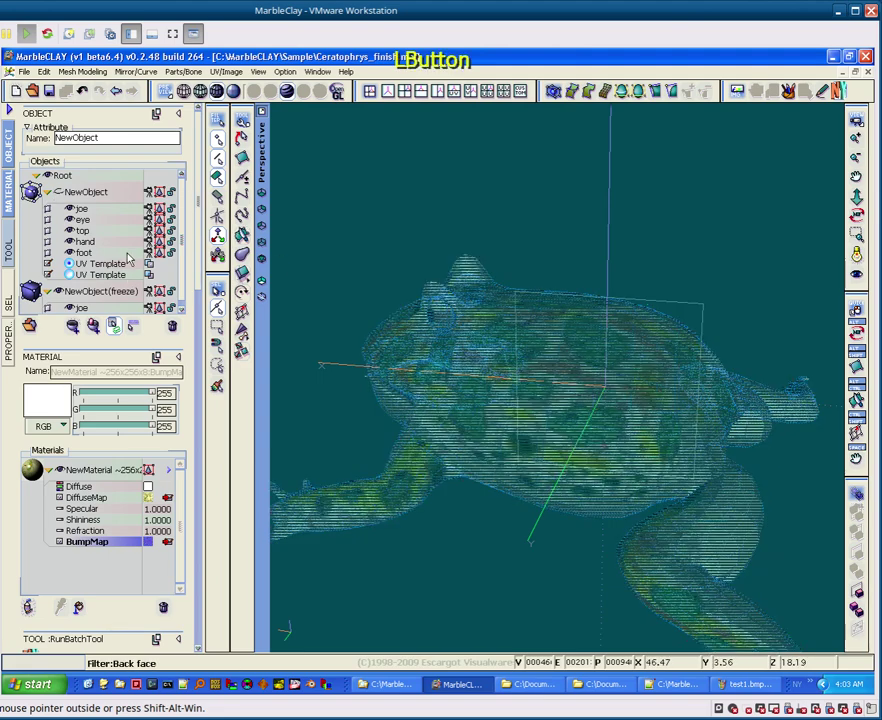
{"action": "left_click", "coordinate": [102, 300]}
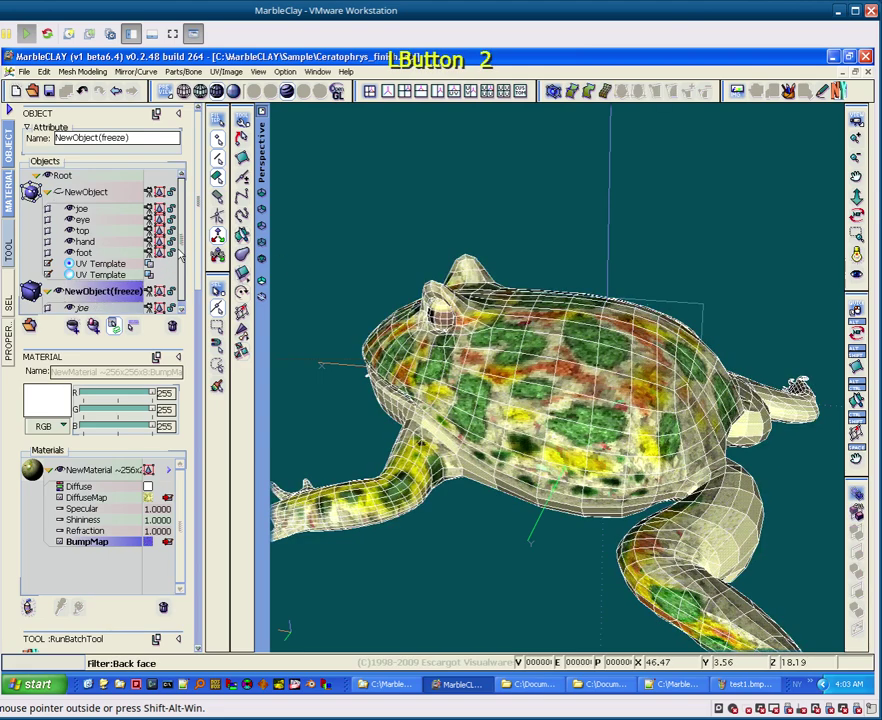
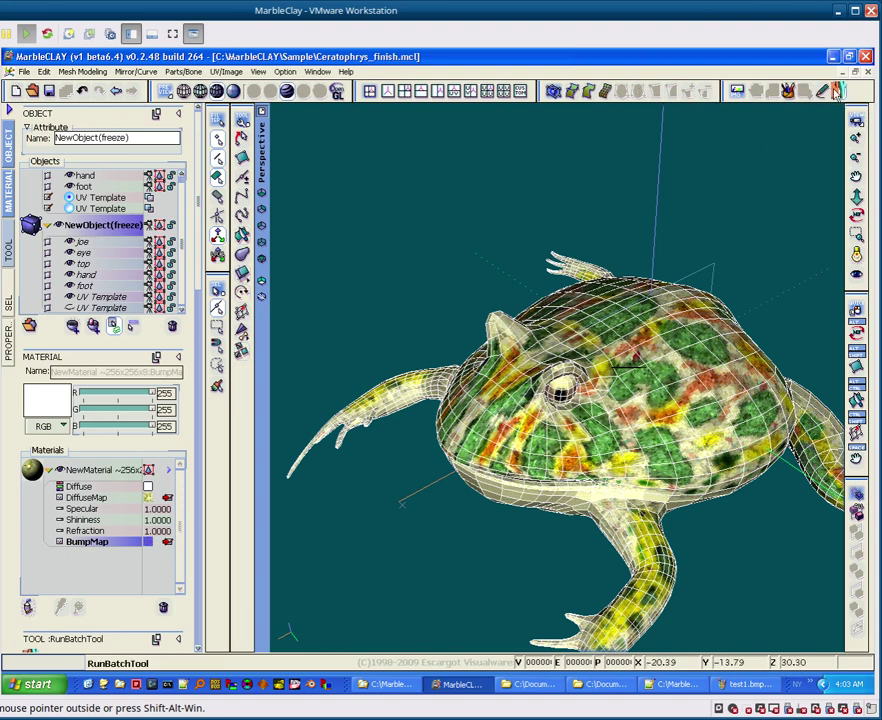
Step: Confirm the assimp export report so assimp_viewer launches with test.dae
{"action": "left_click", "coordinate": [839, 93]}
{"action": "left_click", "coordinate": [448, 400]}
{"action": "key", "text": "Return"}
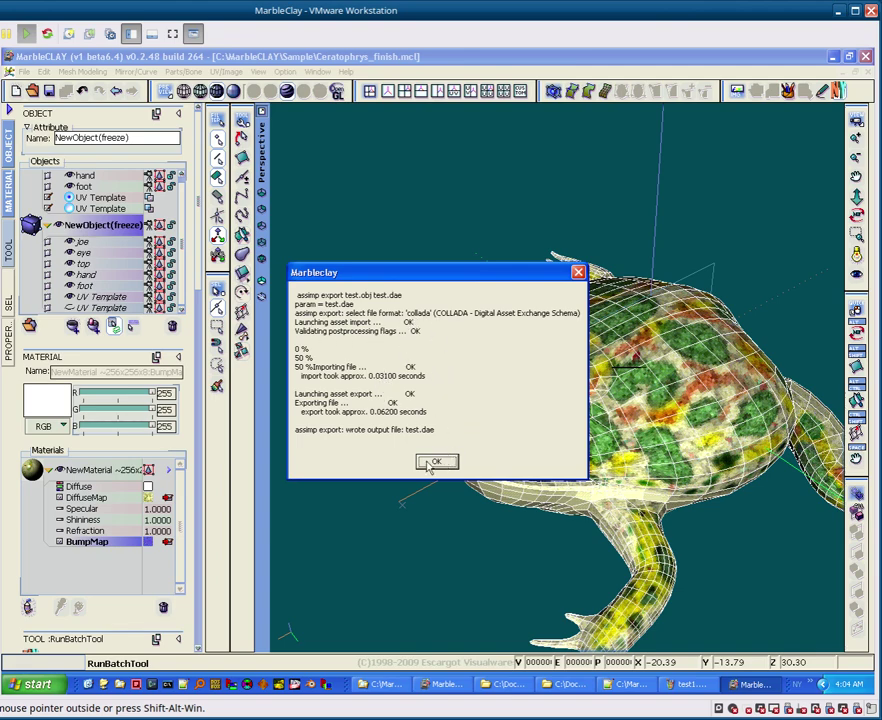
{"action": "left_click", "coordinate": [431, 464]}
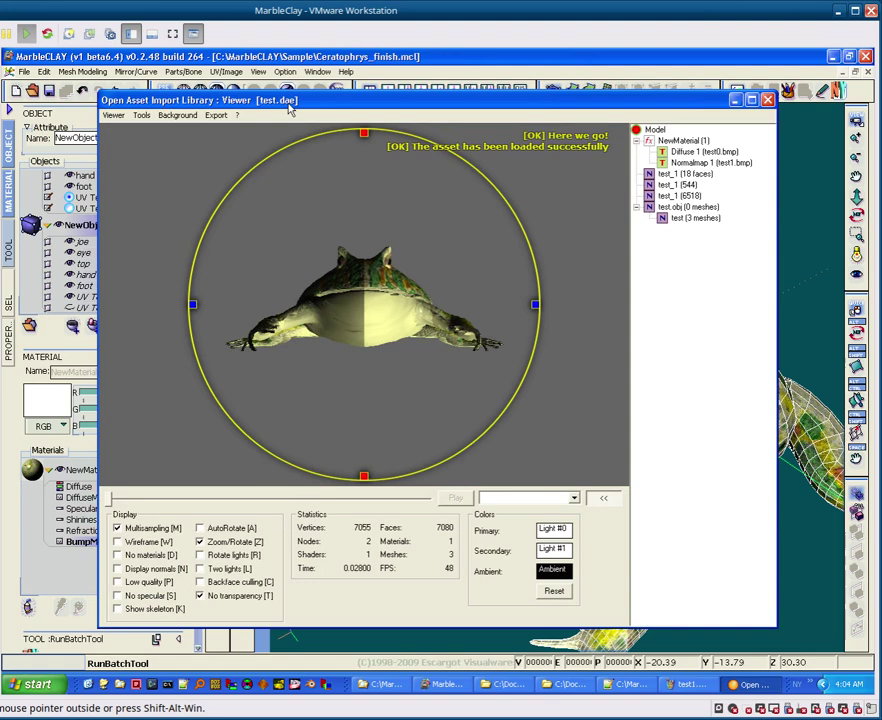
Step: Spin and zoom the exported frog in Assimp Viewer to see it from several angles
{"action": "right_click", "coordinate": [369, 299]}
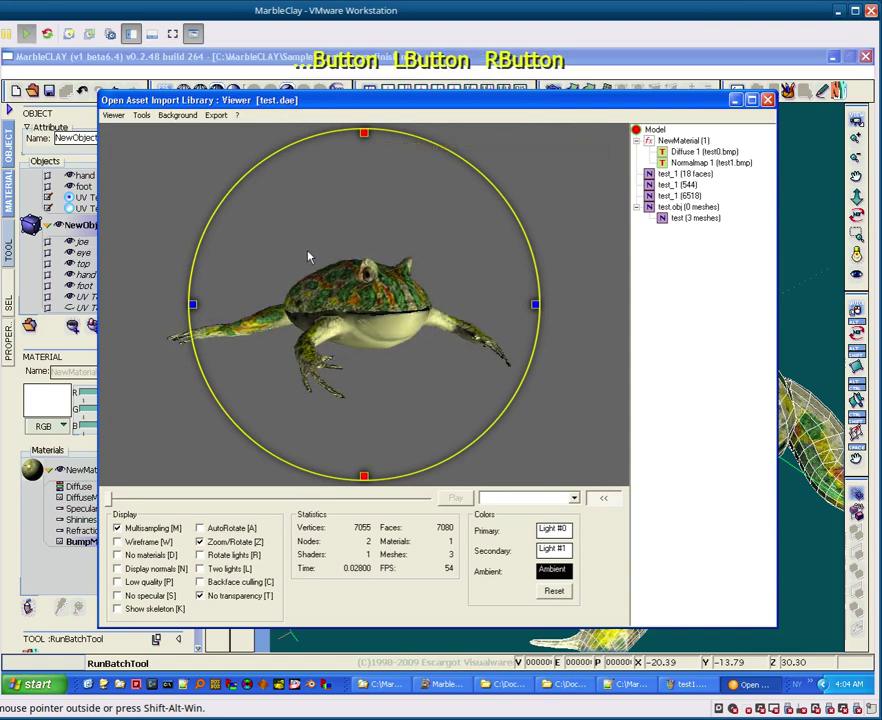
{"action": "right_click", "coordinate": [328, 310]}
{"action": "left_click", "coordinate": [328, 310]}
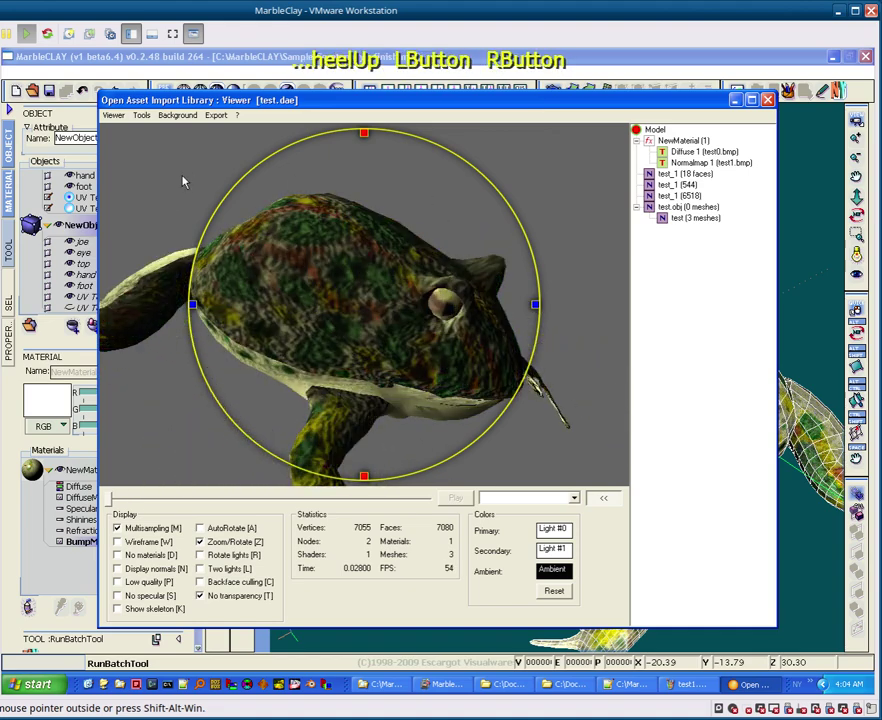
{"action": "left_click", "coordinate": [317, 243]}
{"action": "right_click", "coordinate": [317, 243]}
{"action": "scroll", "scroll_direction": "up", "scroll_amount": 3}
Step: Show the normal map, then the 512x512 diffuse texture test0.bmp from the tree
{"action": "right_click", "coordinate": [701, 158]}
{"action": "left_click", "coordinate": [701, 158]}
{"action": "right_click", "coordinate": [706, 167]}
{"action": "left_click", "coordinate": [706, 167]}
{"action": "left_click", "coordinate": [712, 152]}
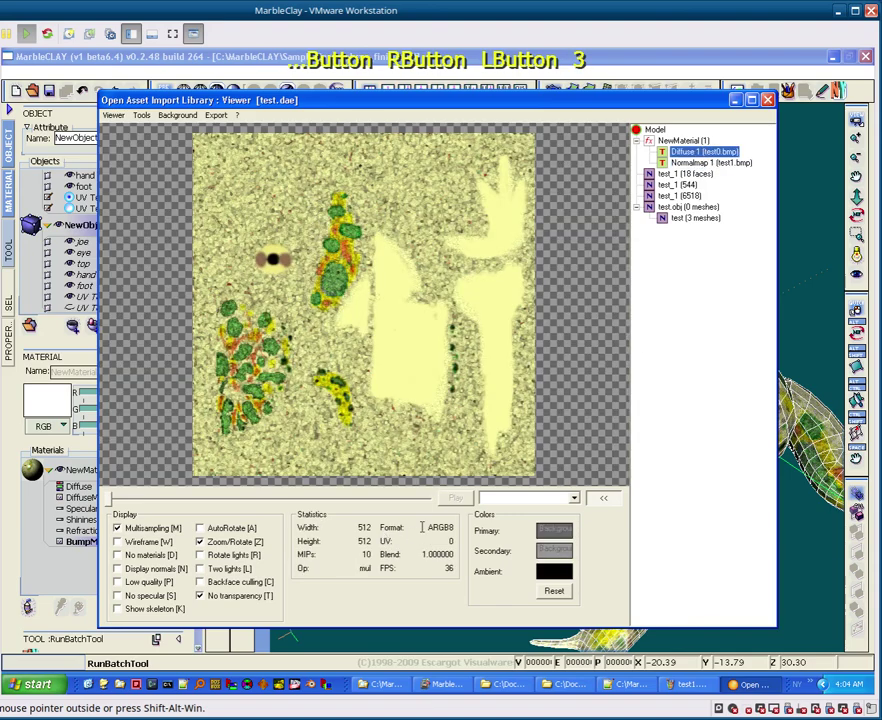
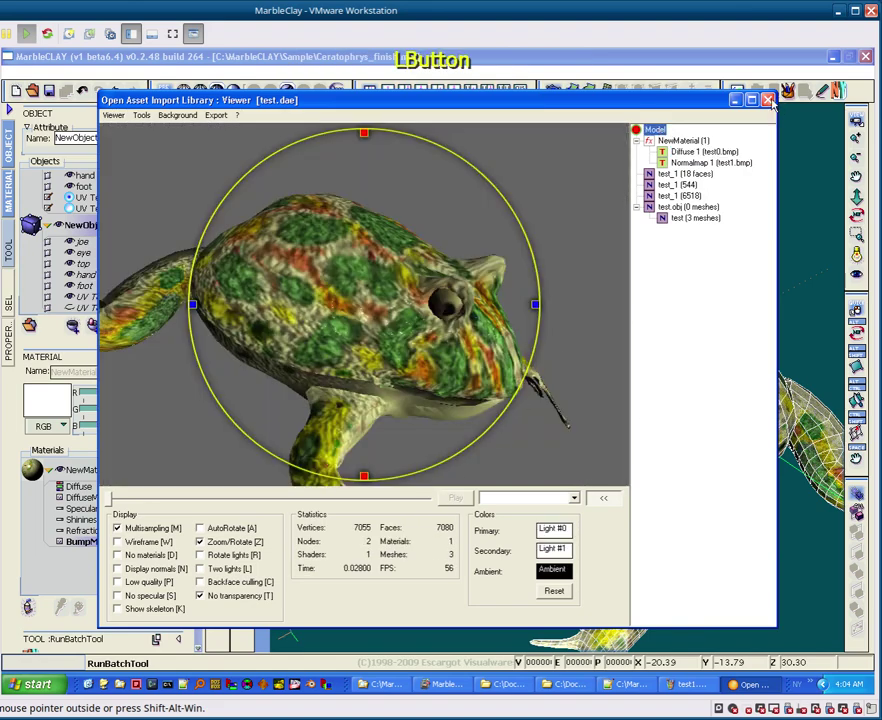
Step: Close the viewer and acknowledge the copy test.*, mkdir and copy *.bmp batch messages
{"action": "left_click", "coordinate": [777, 103]}
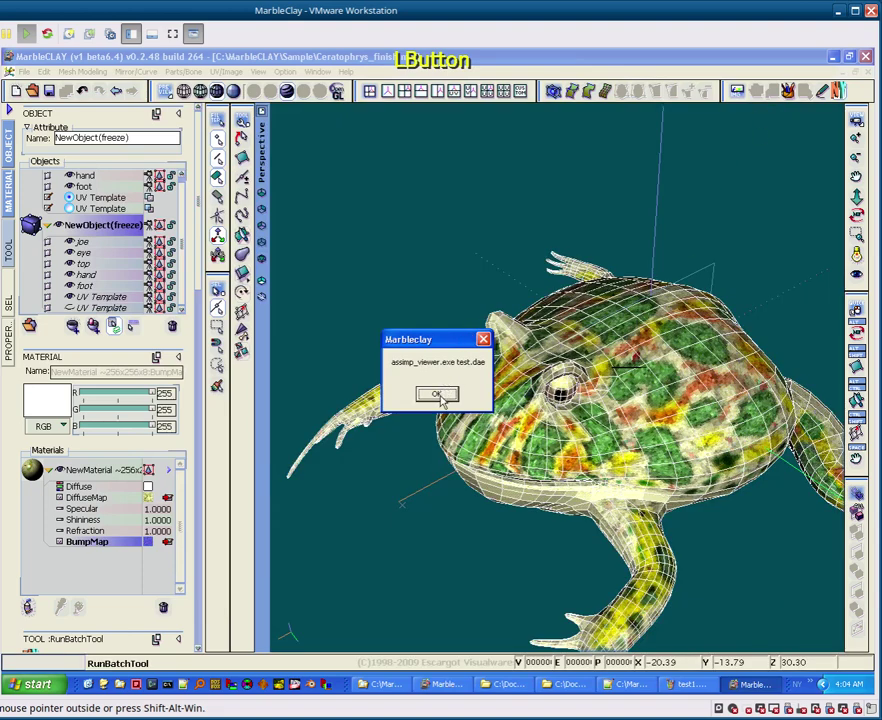
{"action": "left_click", "coordinate": [443, 400]}
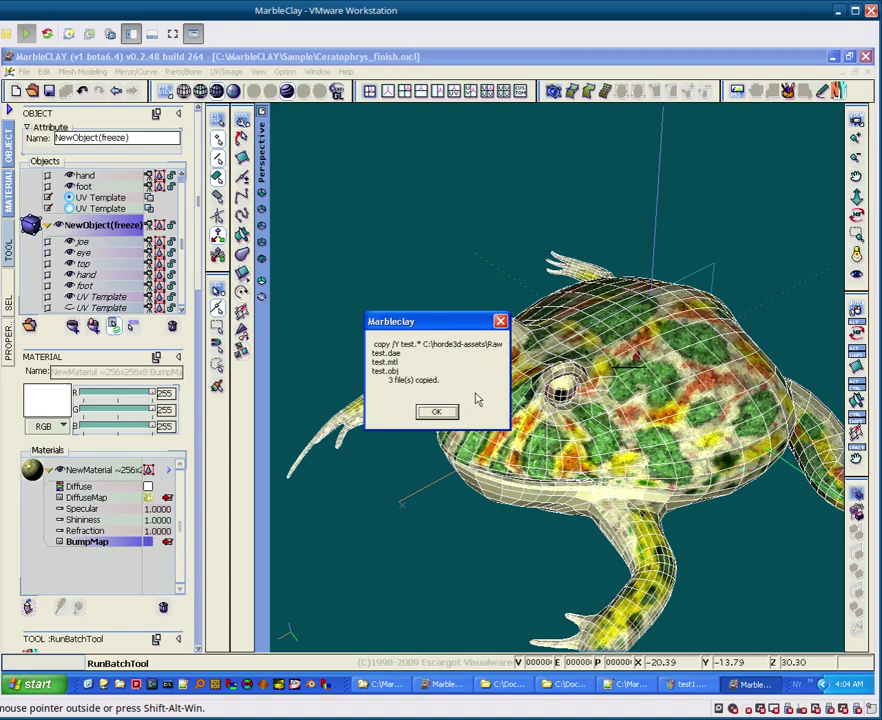
{"action": "left_click", "coordinate": [449, 417]}
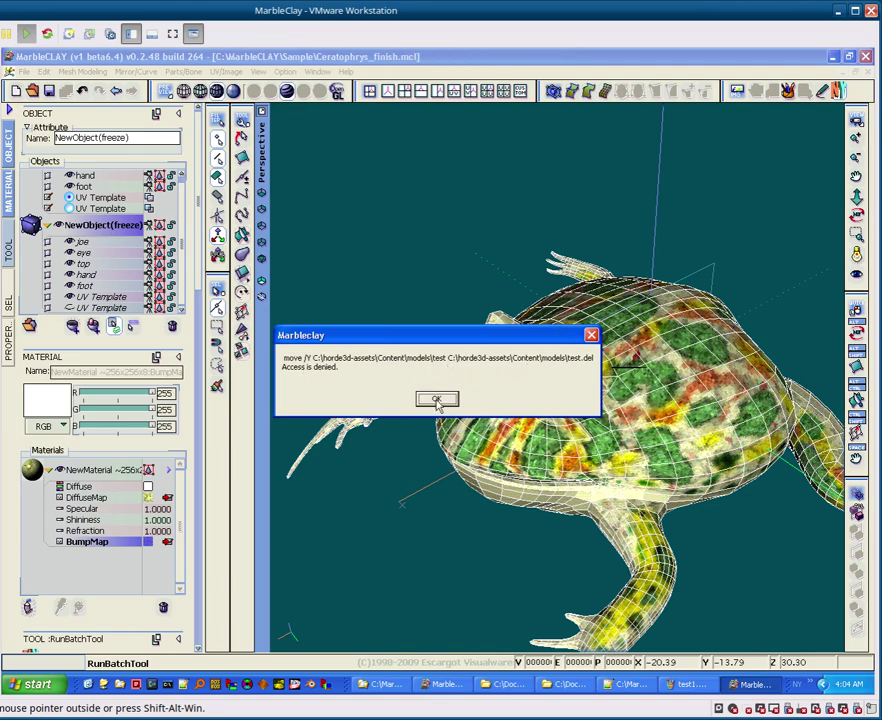
{"action": "left_click", "coordinate": [443, 403]}
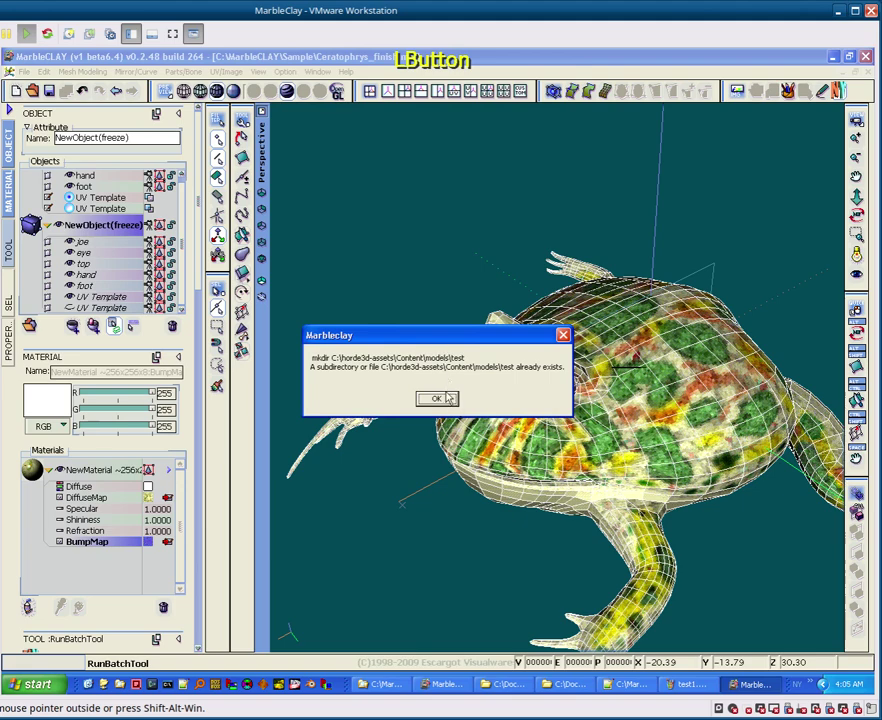
{"action": "left_click", "coordinate": [451, 403]}
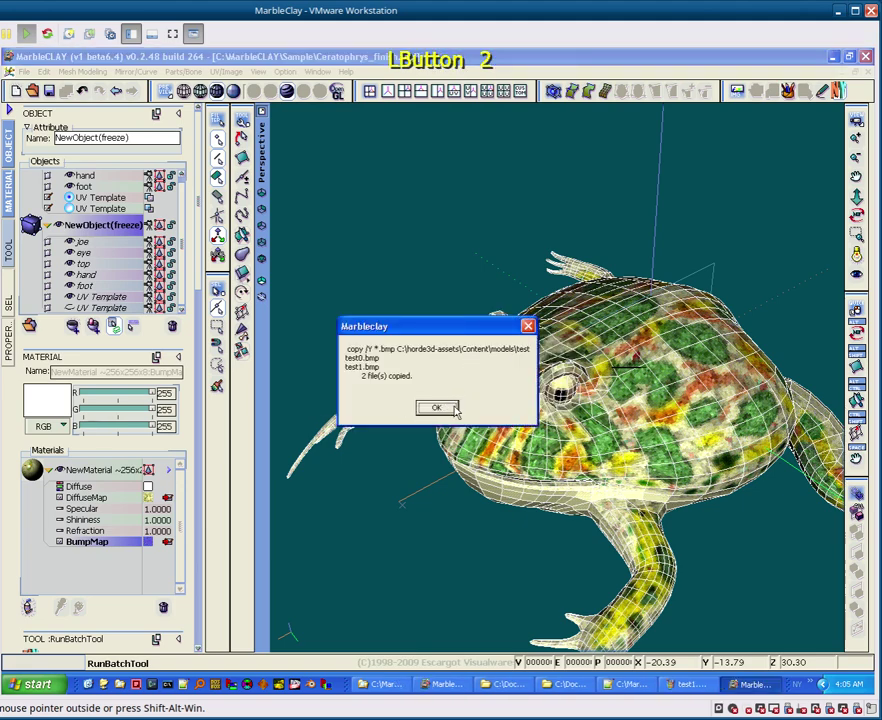
{"action": "left_click", "coordinate": [455, 411]}
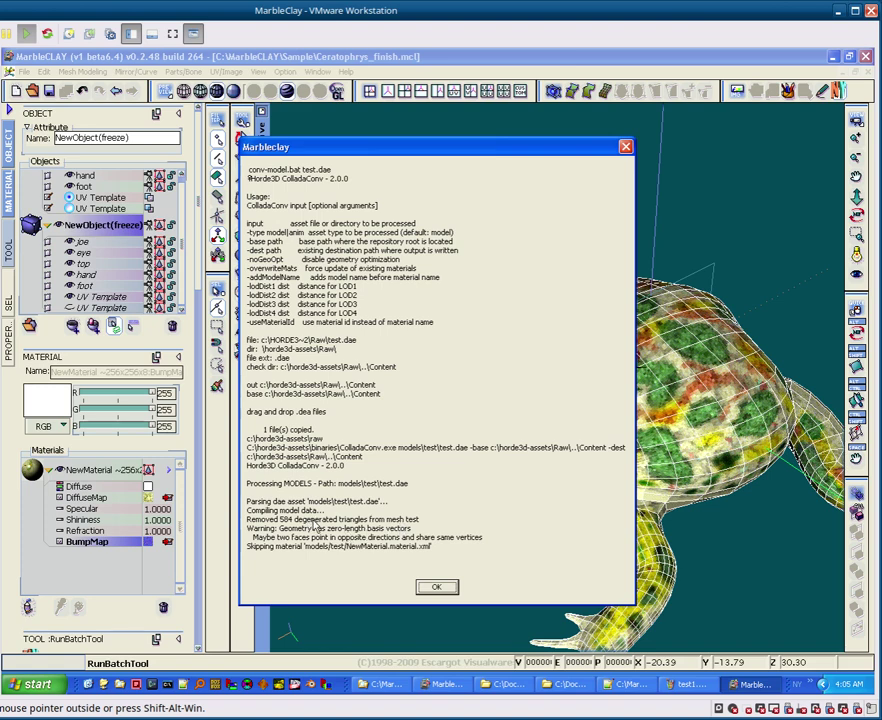
Step: Acknowledge the conv-model.bat report and the echo material file lines
{"action": "left_click", "coordinate": [435, 591]}
{"action": "left_click", "coordinate": [446, 404]}
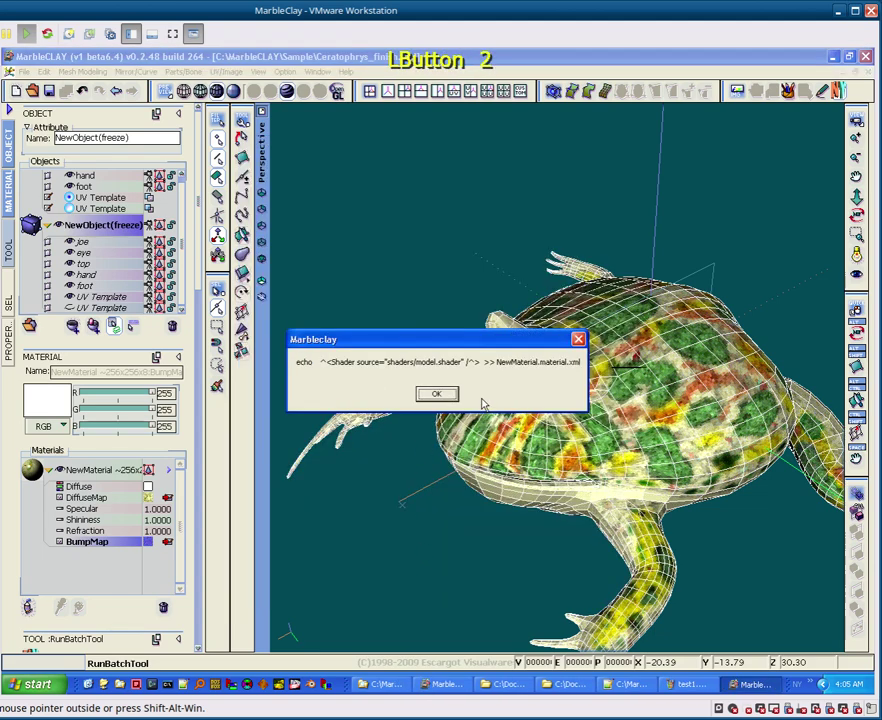
{"action": "key", "text": "Return"}
{"action": "key", "text": "Return"}
Step: Acknowledge the last batch messages and fly the GAME camera toward the frog
{"action": "key", "text": "Return"}
{"action": "key", "text": "Return"}
{"action": "key", "text": "Return"}
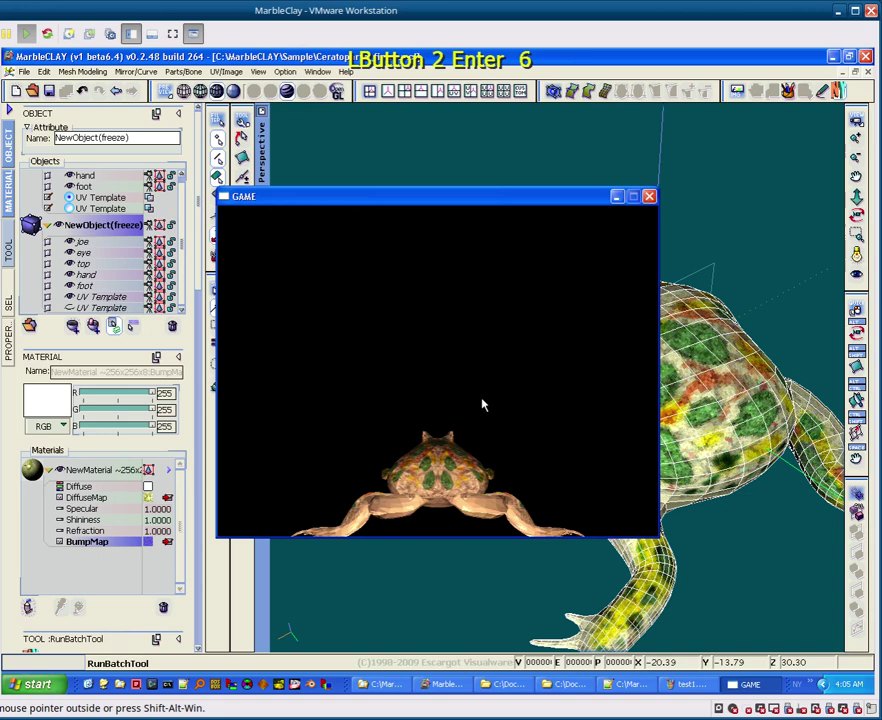
{"action": "key", "text": "i"}
{"action": "key", "text": "i"}
{"action": "key", "text": "Return"}
{"action": "key", "text": "i"}
{"action": "left_click", "coordinate": [487, 403]}
Step: Move the camera around the frog to check how it renders
{"action": "key", "text": "r"}
{"action": "key", "text": "r"}
{"action": "key", "text": "r"}
{"action": "key", "text": "Return"}
{"action": "key", "text": "Return"}
{"action": "key", "text": "Return"}
{"action": "key", "text": "Return"}
{"action": "key", "text": "Return"}
{"action": "type", "text": "on 2 Enter 6 l 3 r  85on 2 Enter 6 l 3 r  96on 2 Enter 6 l 3 r  102"}
{"action": "key", "text": "r"}
{"action": "key", "text": "r"}
{"action": "key", "text": "r"}
{"action": "key", "text": "r"}
{"action": "key", "text": "r"}
{"action": "key", "text": "r"}
{"action": "key", "text": "Return"}
{"action": "key", "text": "e"}
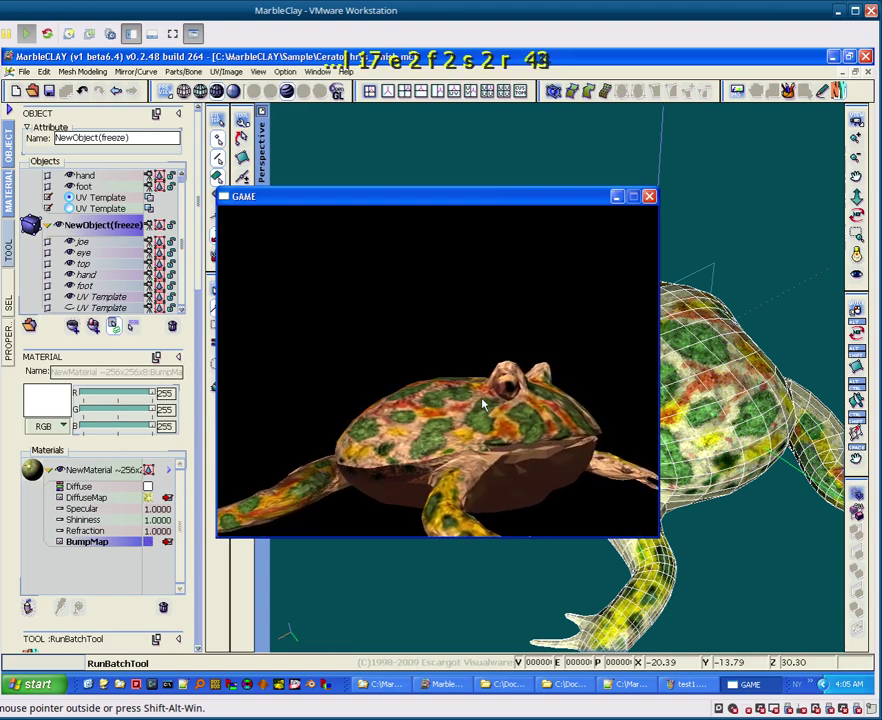
Step: Circle to the frog's other side, then close the GAME window
{"action": "key", "text": "Down"}
{"action": "key", "text": "r"}
{"action": "key", "text": "r"}
{"action": "key", "text": "r"}
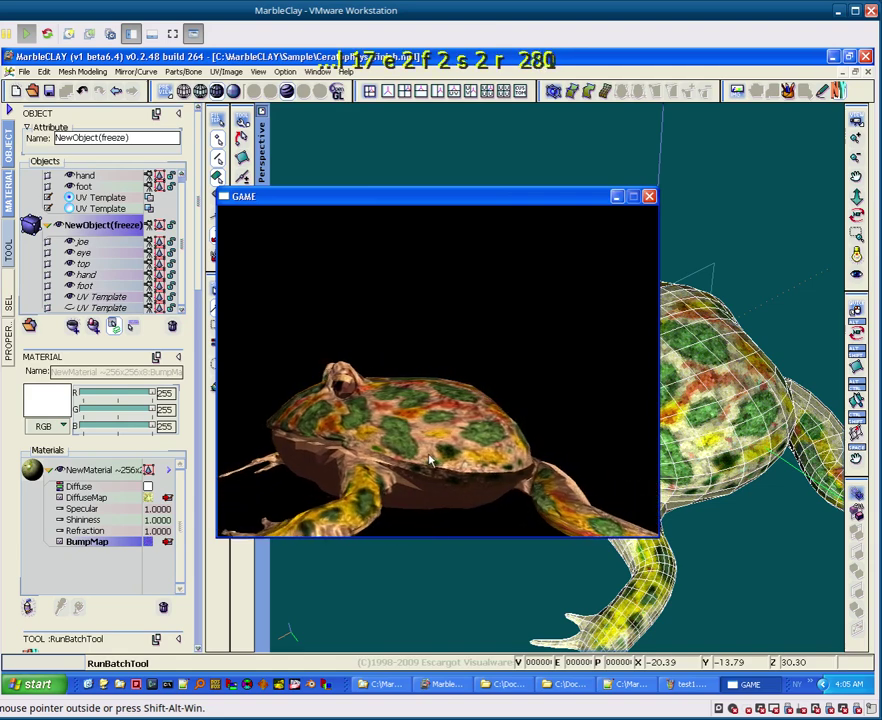
{"action": "key", "text": "r"}
{"action": "key", "text": "r"}
{"action": "key", "text": "r"}
{"action": "left_click", "coordinate": [657, 202]}
Step: Re-freeze the frog with Spline to Polymesh at Divide 4 into a denser mesh
{"action": "left_click", "coordinate": [450, 507]}
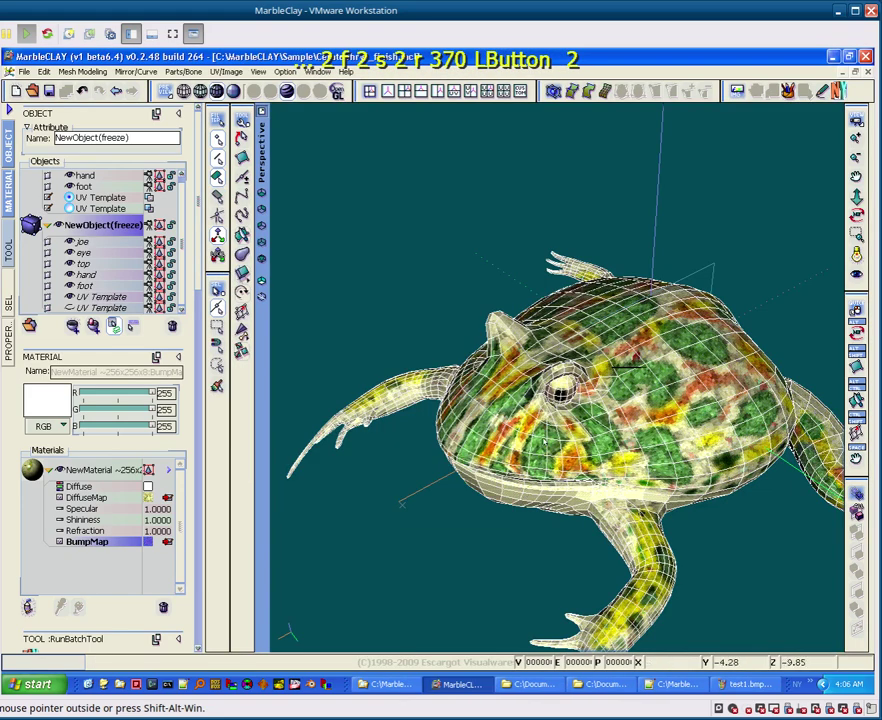
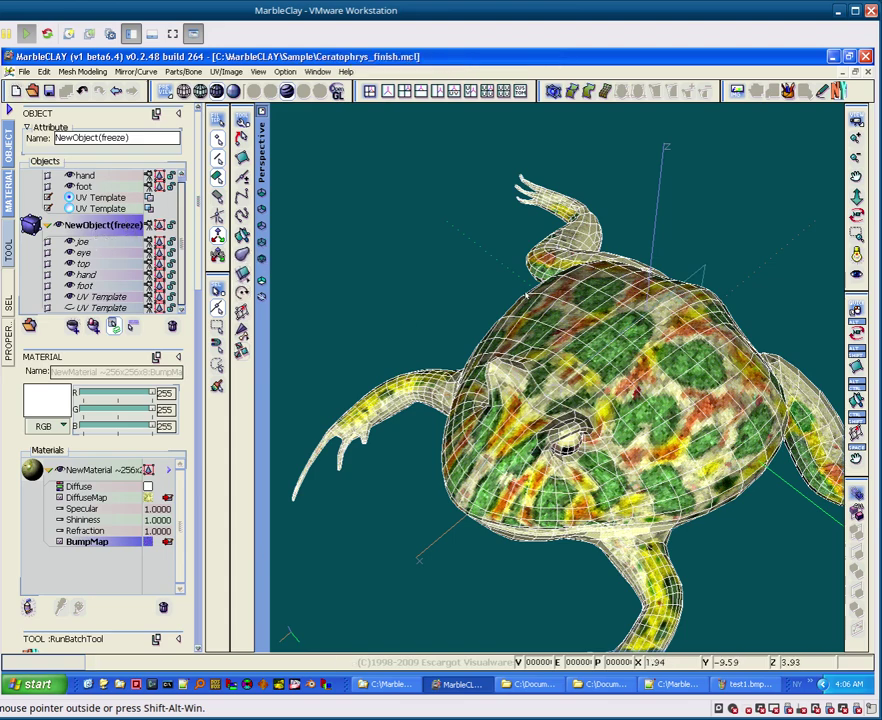
{"action": "left_click", "coordinate": [577, 98]}
{"action": "left_click", "coordinate": [611, 93]}
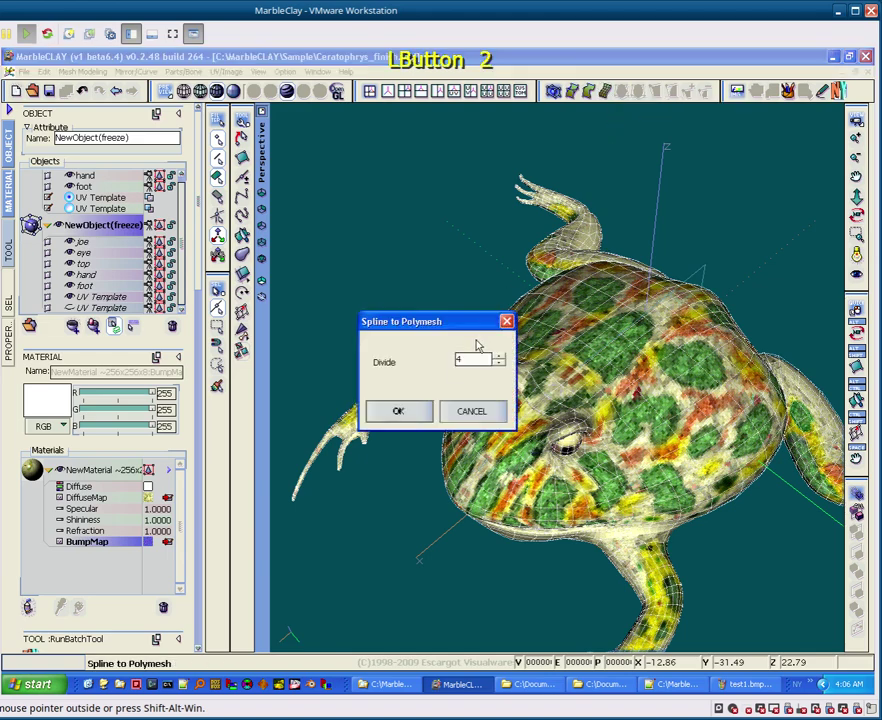
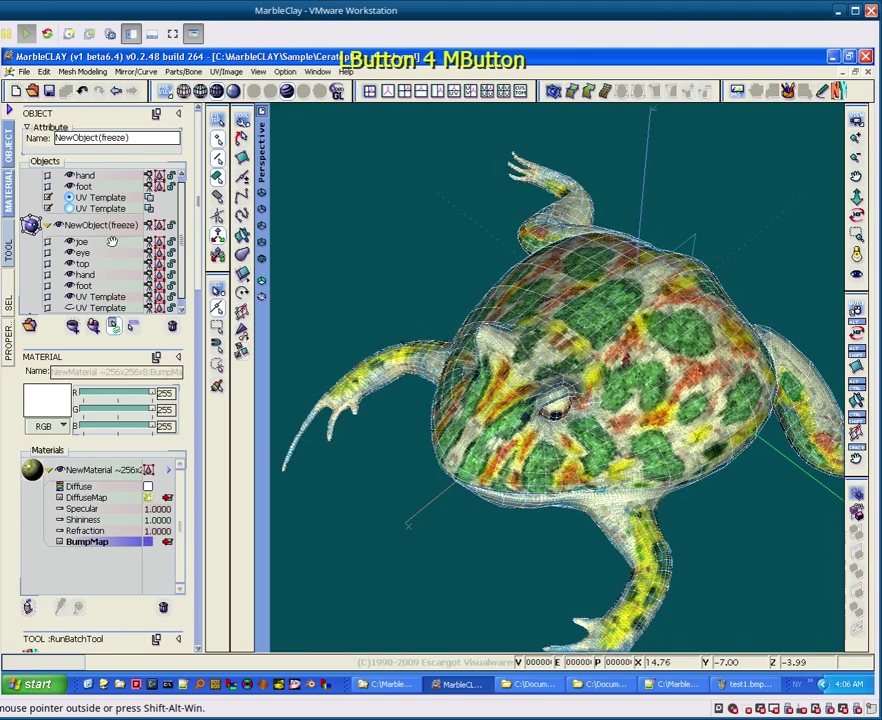
Step: Rename the frozen copy back to NewObject(freeze), removing the doubled suffix
{"action": "left_click", "coordinate": [186, 274]}
{"action": "double_click", "coordinate": [191, 265]}
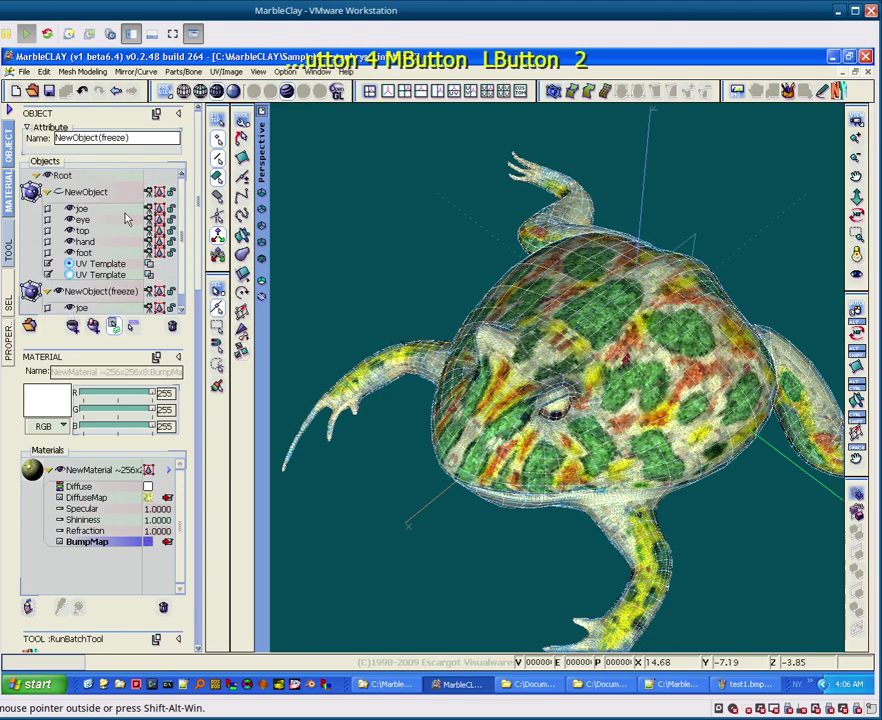
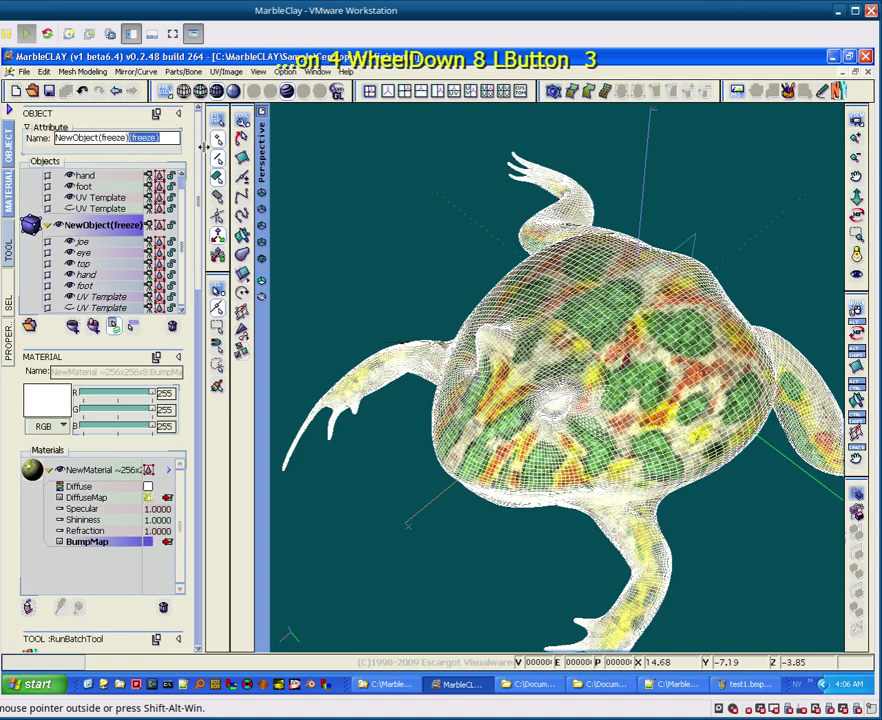
{"action": "key", "text": "Delete"}
{"action": "key", "text": "Return"}
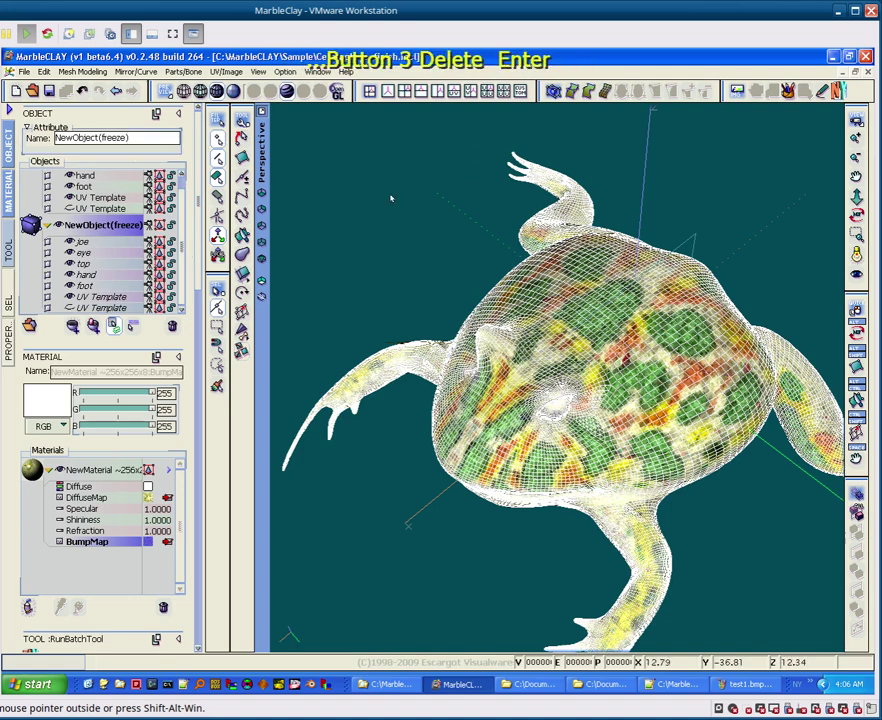
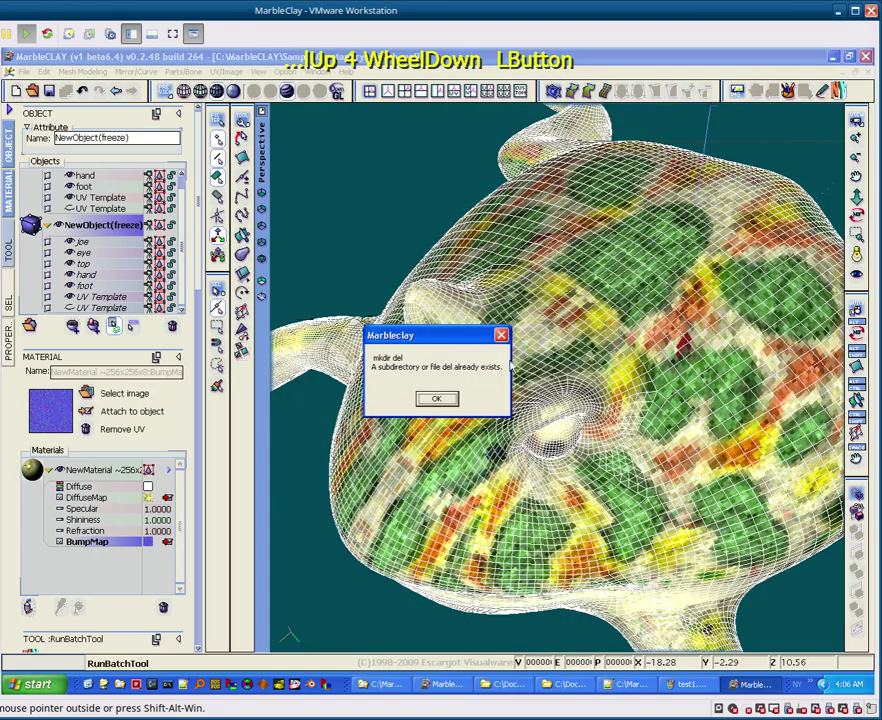
Step: Dismiss the folder-exists notice and close the stray test1.bmp image window
{"action": "left_click", "coordinate": [427, 404]}
{"action": "key", "text": "Return"}
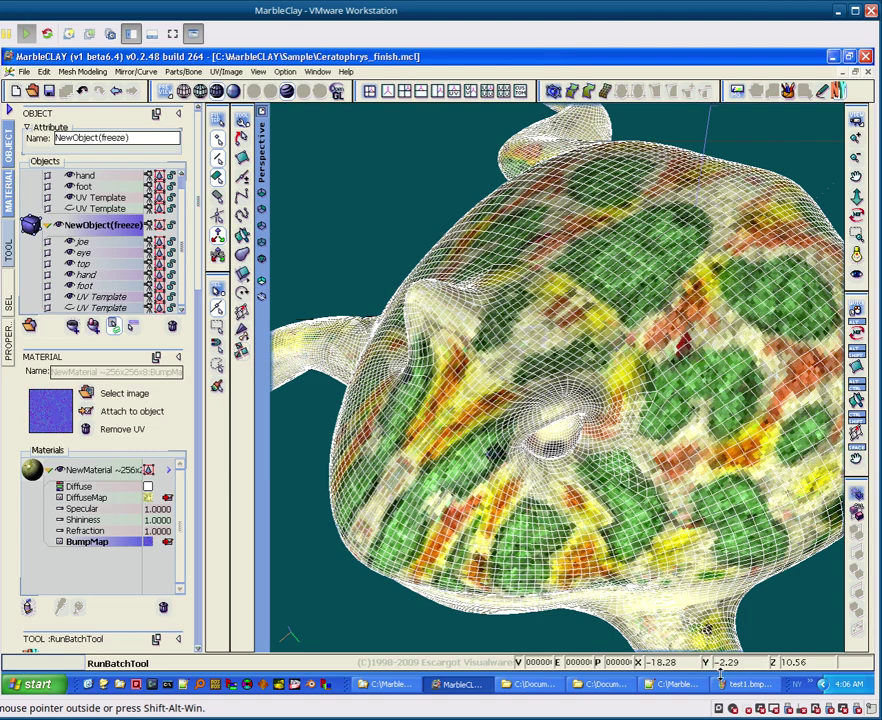
{"action": "right_click", "coordinate": [728, 688]}
{"action": "left_click", "coordinate": [747, 682]}
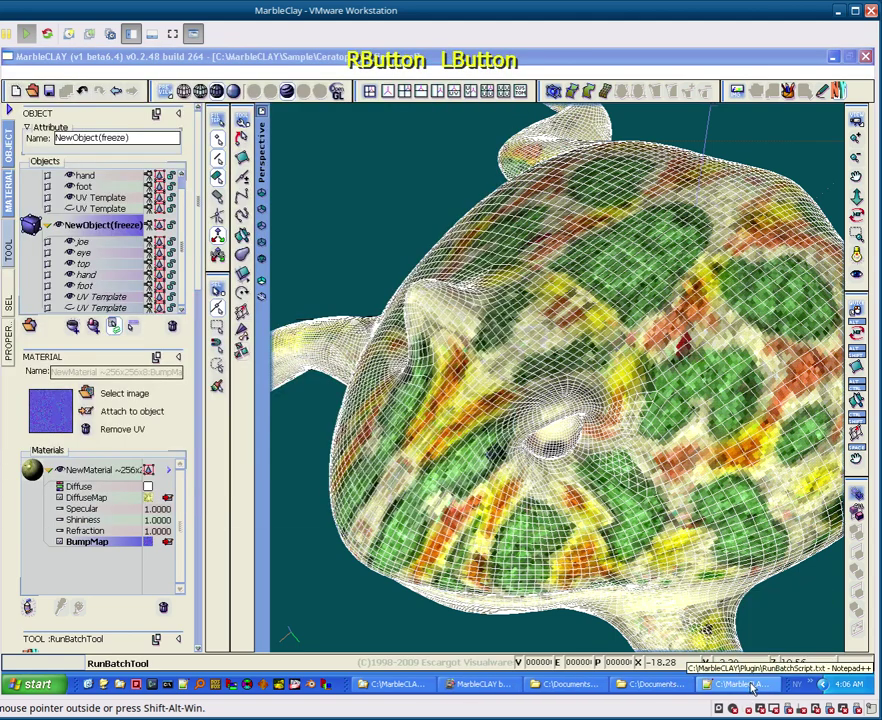
Step: Run the RunBatchTool Assimp export on the frozen model and bring the batch console forward
{"action": "left_click", "coordinate": [500, 687]}
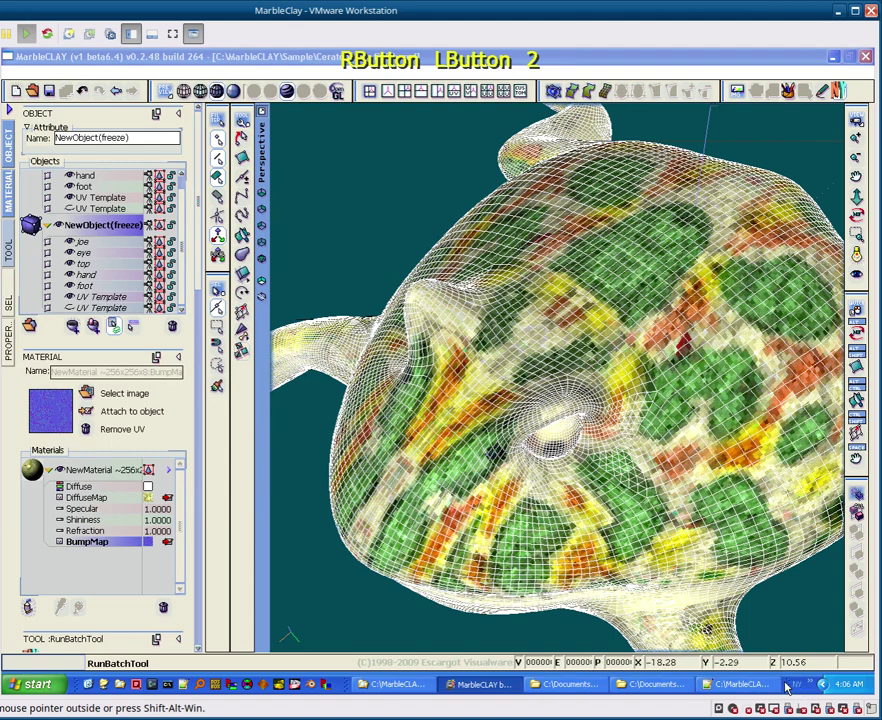
{"action": "right_click", "coordinate": [790, 686]}
{"action": "left_click", "coordinate": [761, 652]}
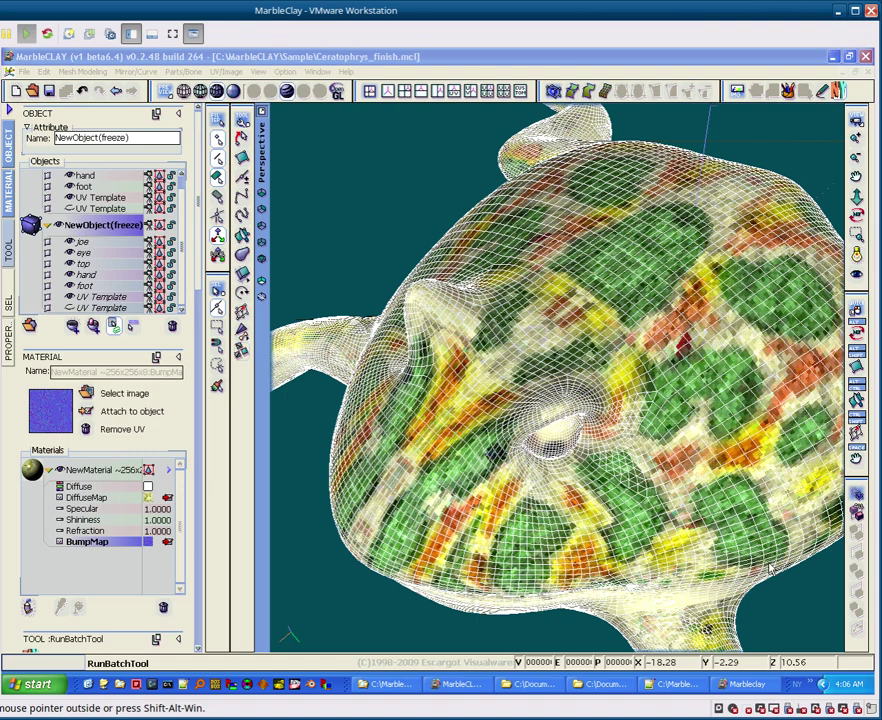
{"action": "right_click", "coordinate": [580, 628]}
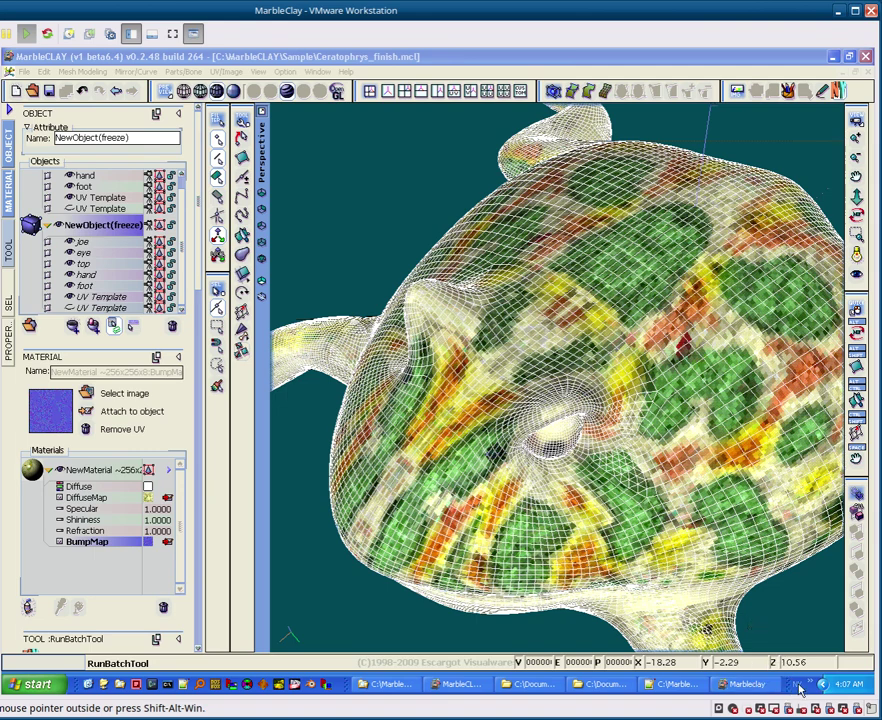
{"action": "left_click", "coordinate": [811, 690]}
{"action": "left_click", "coordinate": [812, 691]}
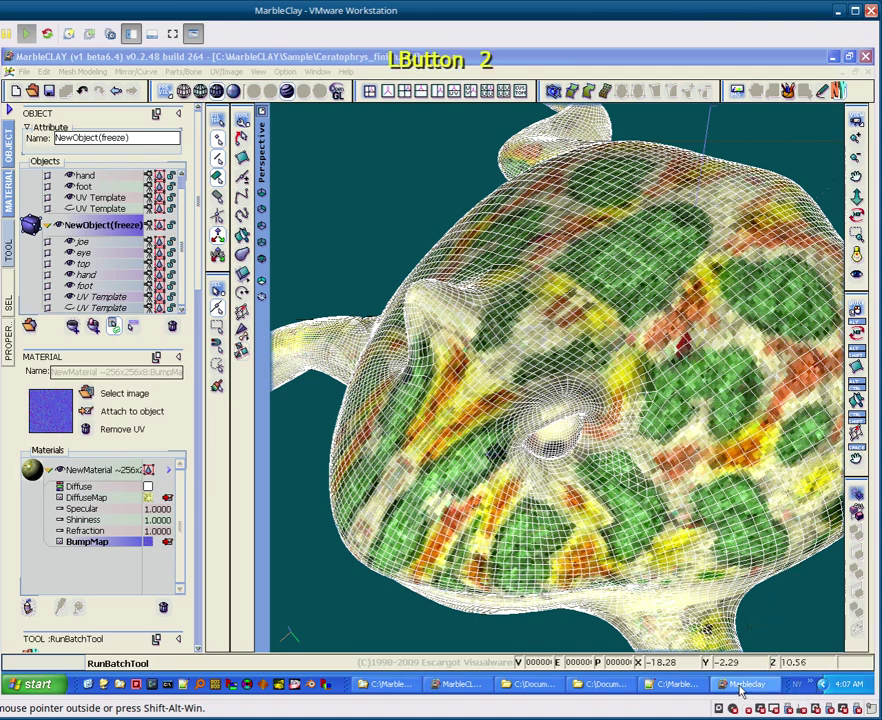
{"action": "right_click", "coordinate": [785, 687]}
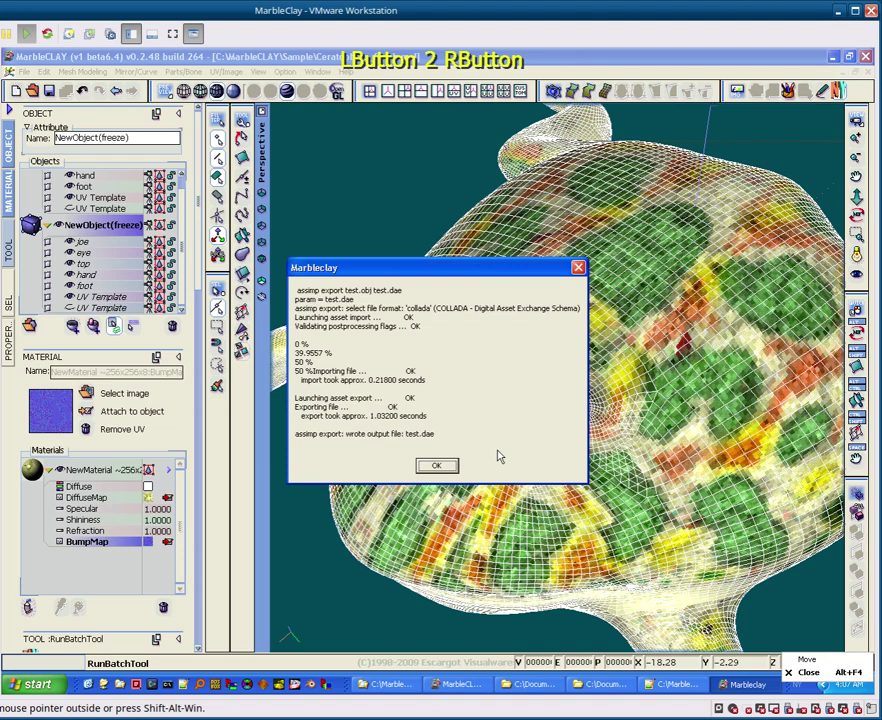
Step: Dismiss the export report, then zoom and orbit the textured model in Assimp Viewer
{"action": "left_click", "coordinate": [449, 468]}
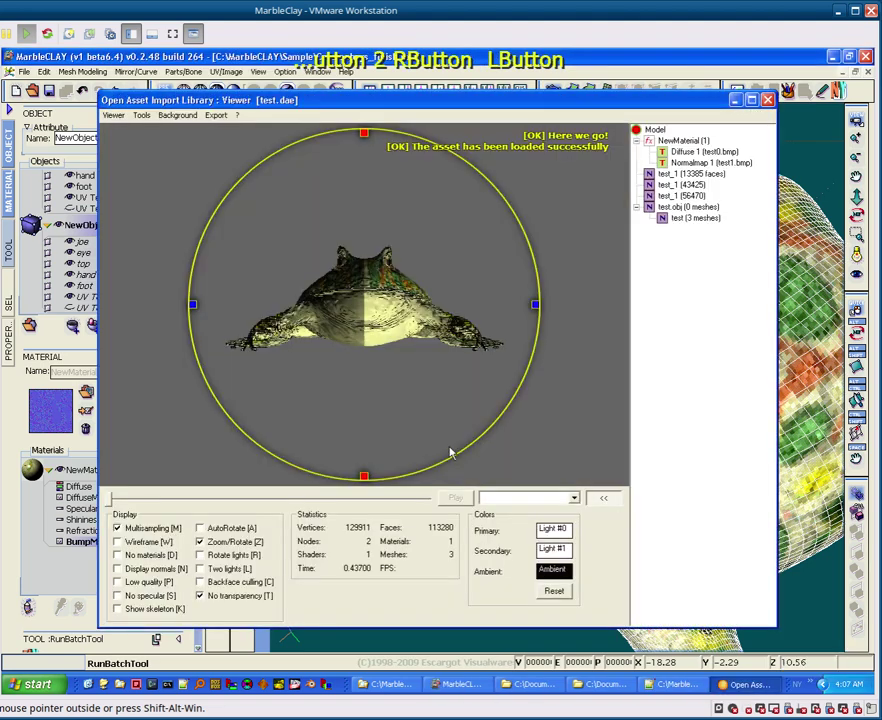
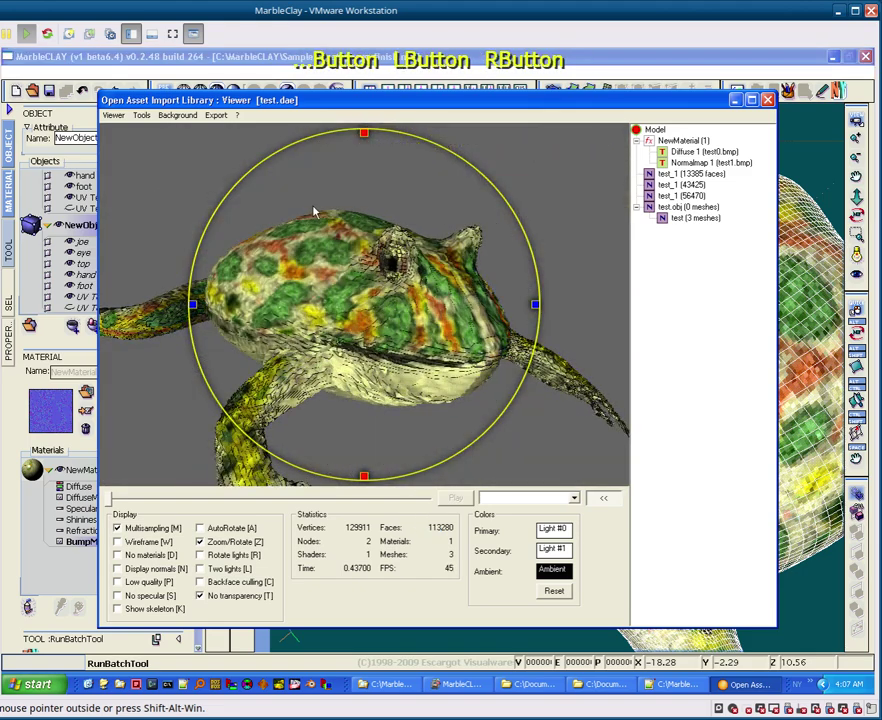
{"action": "scroll", "scroll_direction": "up", "scroll_amount": 3}
{"action": "scroll", "scroll_direction": "down", "scroll_amount": 3}
{"action": "right_click", "coordinate": [392, 282]}
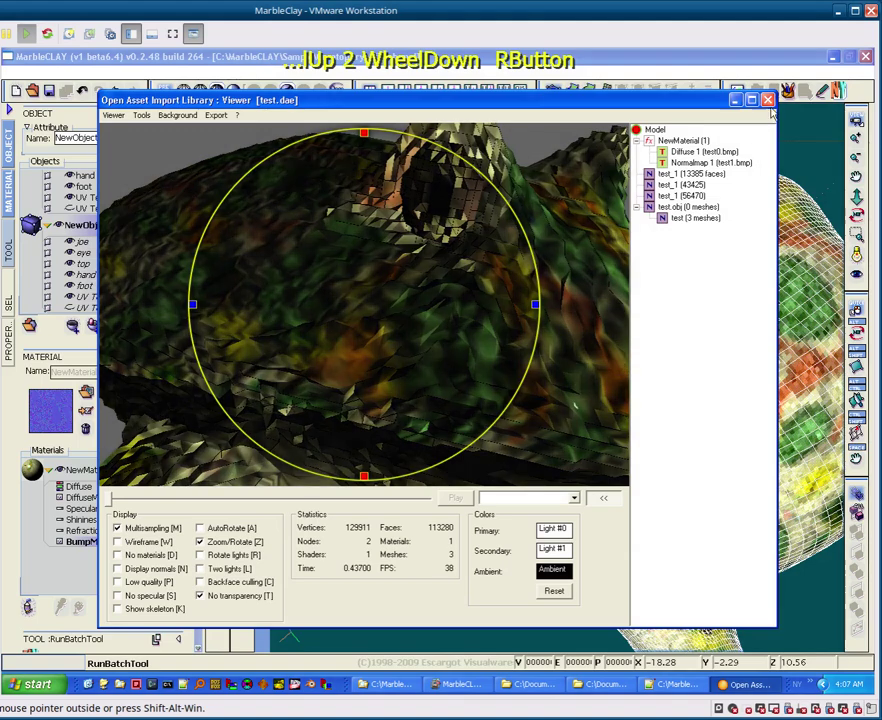
Step: Close the viewer and step through the batch messages to the ColladaConv report
{"action": "left_click", "coordinate": [772, 103]}
{"action": "left_click", "coordinate": [463, 409]}
{"action": "left_click", "coordinate": [447, 397]}
{"action": "key", "text": "space"}
{"action": "key", "text": "space"}
{"action": "key", "text": "space"}
{"action": "key", "text": "space"}
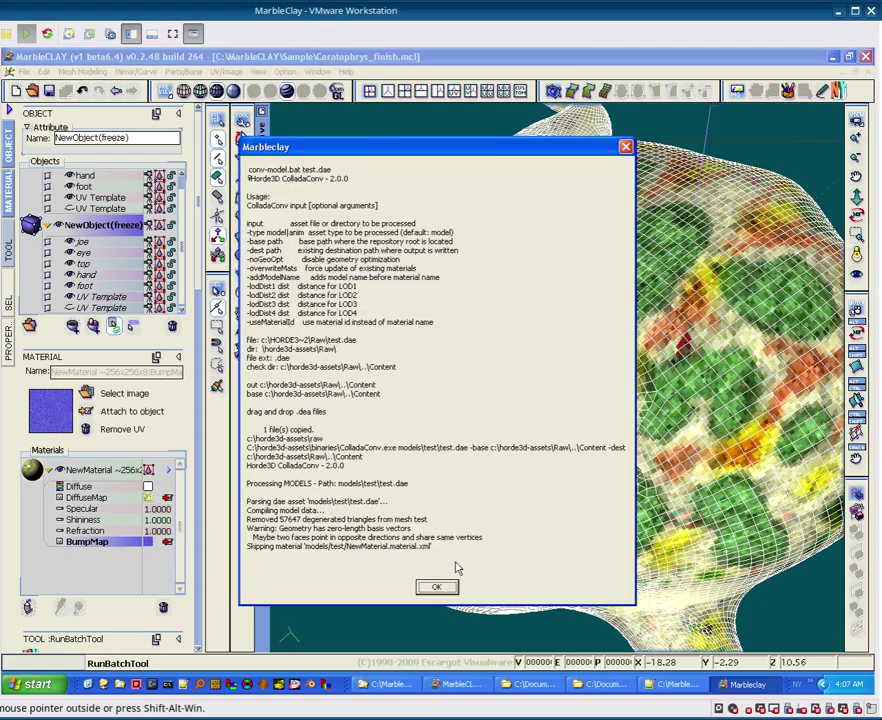
Step: Dismiss the model-conversion report and remaining batch messages so the GAME window launches
{"action": "left_click", "coordinate": [445, 590]}
{"action": "key", "text": "KP_Enter"}
{"action": "key", "text": "KP_Enter"}
{"action": "key", "text": "KP_Enter"}
{"action": "key", "text": "KP_Enter"}
{"action": "key", "text": "KP_Enter"}
{"action": "key", "text": "KP_Enter"}
{"action": "key", "text": "KP_Enter"}
{"action": "key", "text": "KP_Enter"}
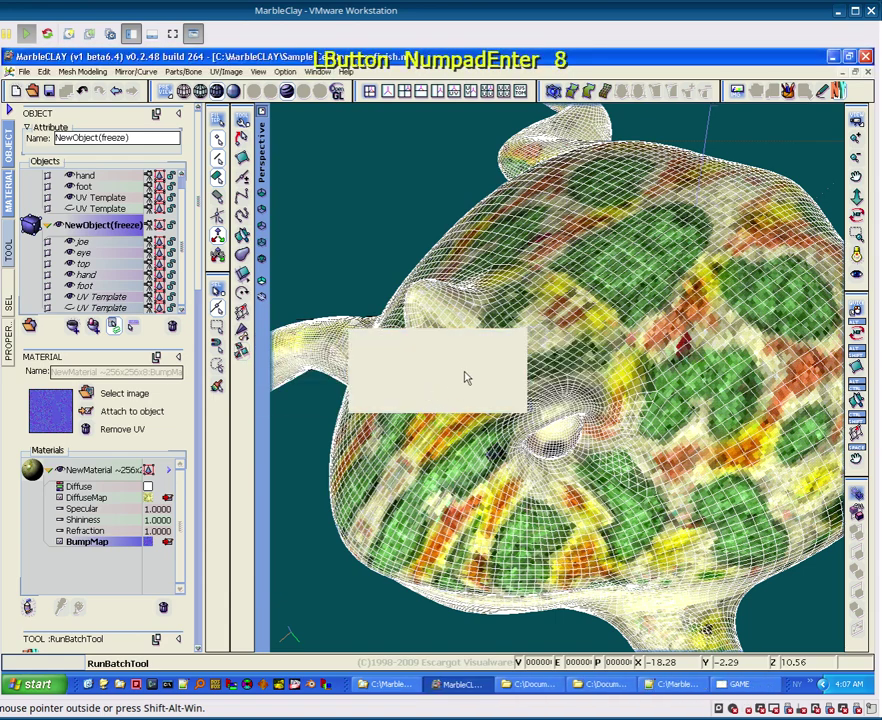
Step: Rotate the denser frog in the GAME window, then close the preview
{"action": "left_click", "coordinate": [732, 689]}
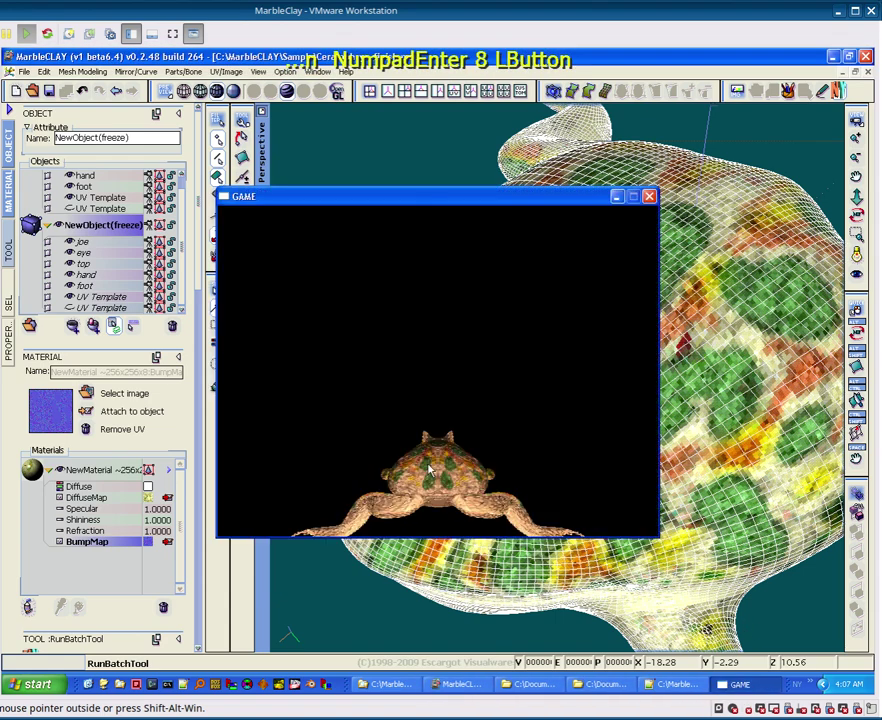
{"action": "type", "text": "10"}
{"action": "type", "text": "14"}
{"action": "left_click", "coordinate": [432, 468]}
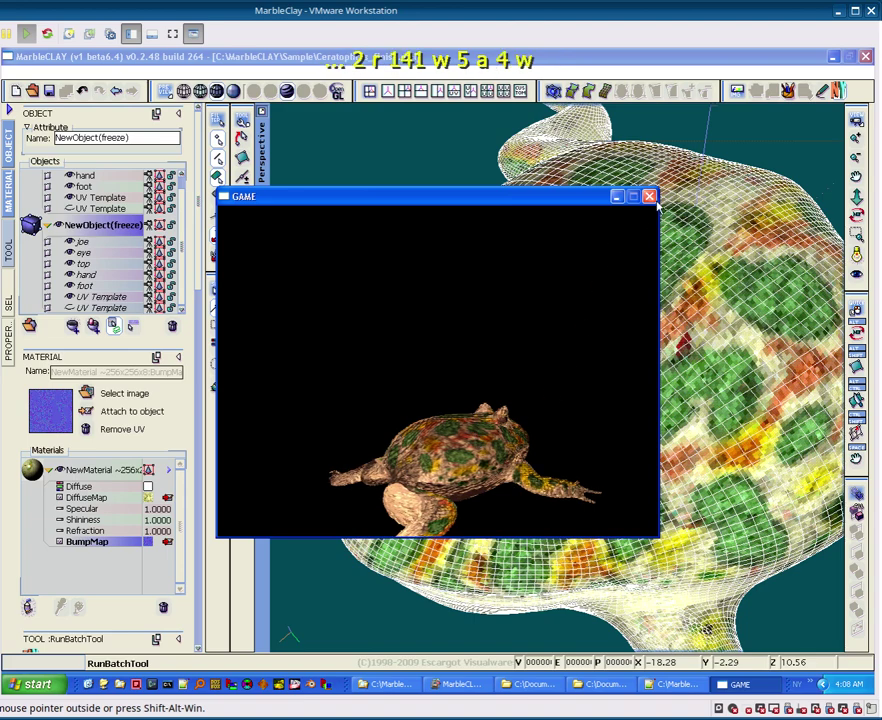
{"action": "left_click", "coordinate": [657, 202]}
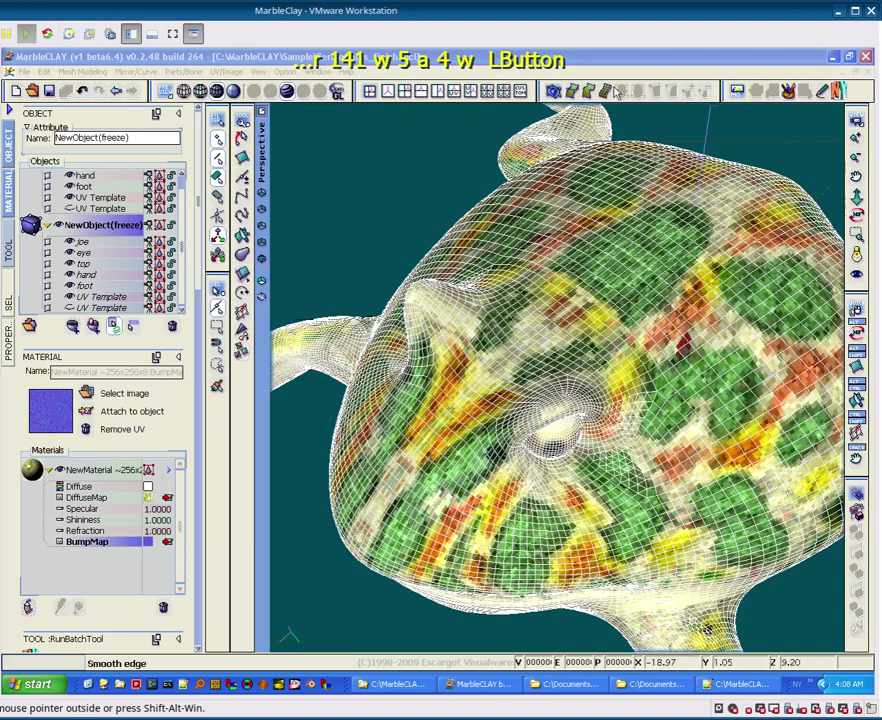
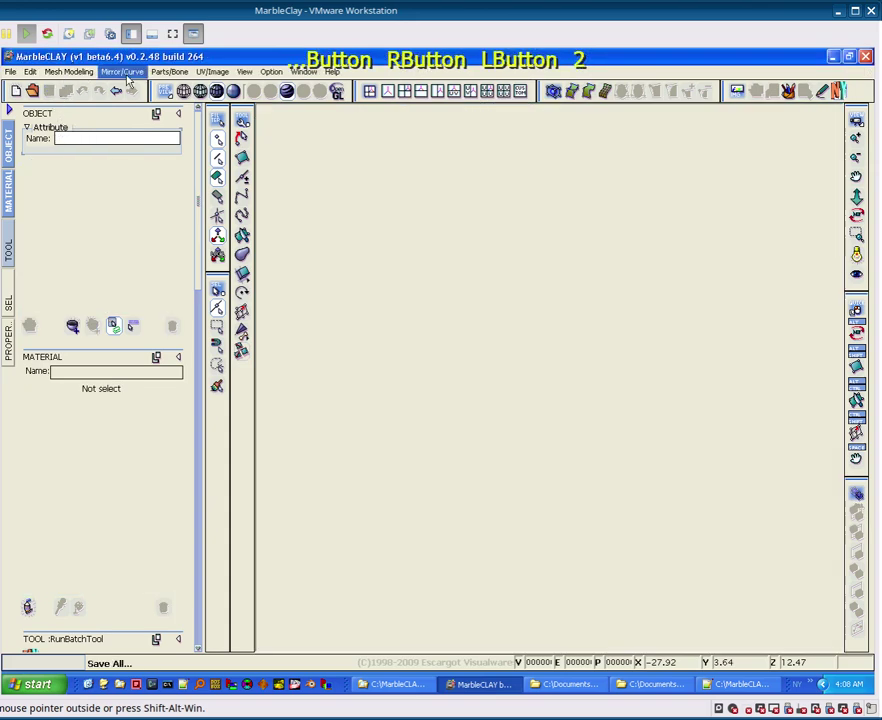
Step: Start a new scene and browse File > Open to the rigged lizard scene file
{"action": "left_click", "coordinate": [183, 81]}
{"action": "middle_click", "coordinate": [174, 79]}
{"action": "left_click", "coordinate": [174, 79]}
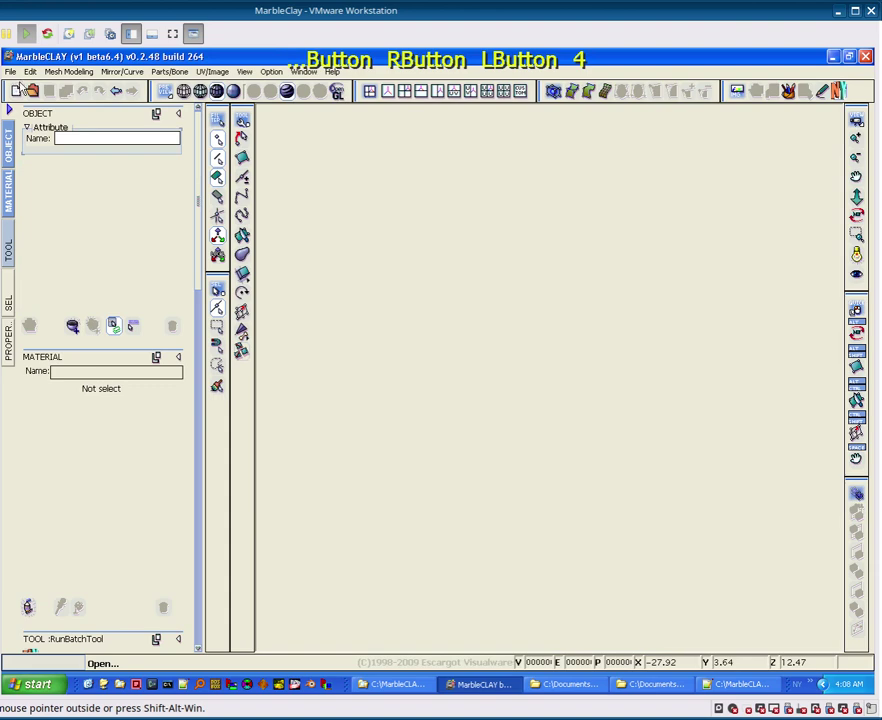
{"action": "left_click", "coordinate": [36, 101]}
{"action": "left_click", "coordinate": [321, 256]}
Step: Load the rigged lizard scene and select its neck bone in the Objects tree
{"action": "double_click", "coordinate": [313, 233]}
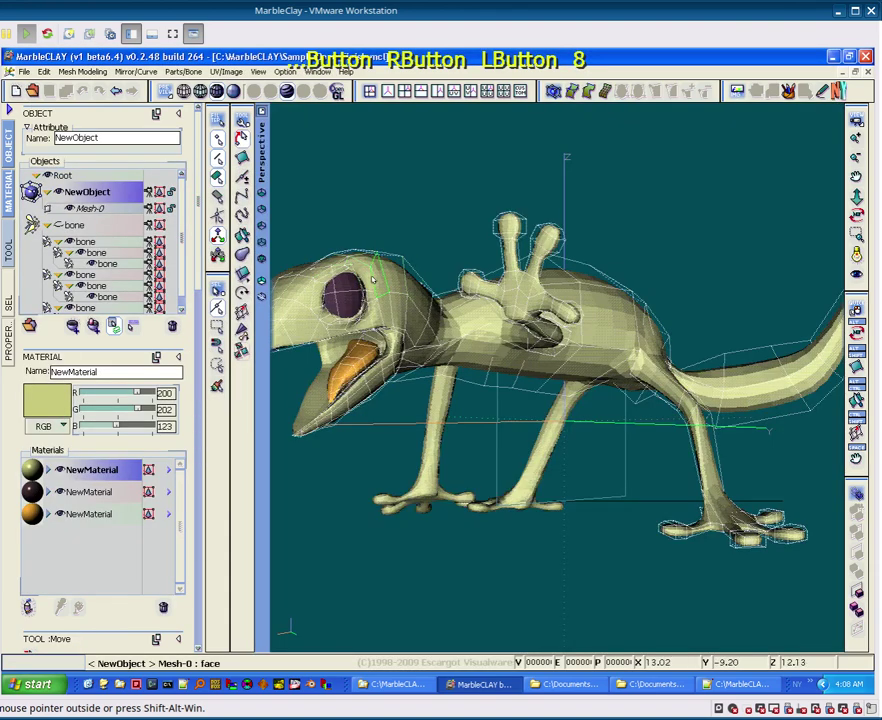
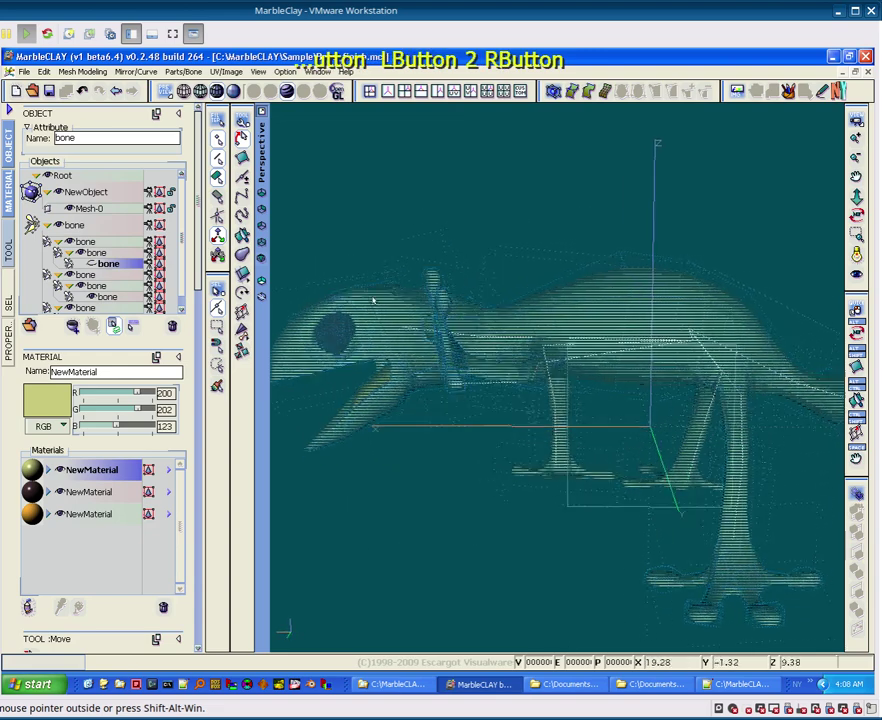
{"action": "left_click", "coordinate": [82, 195]}
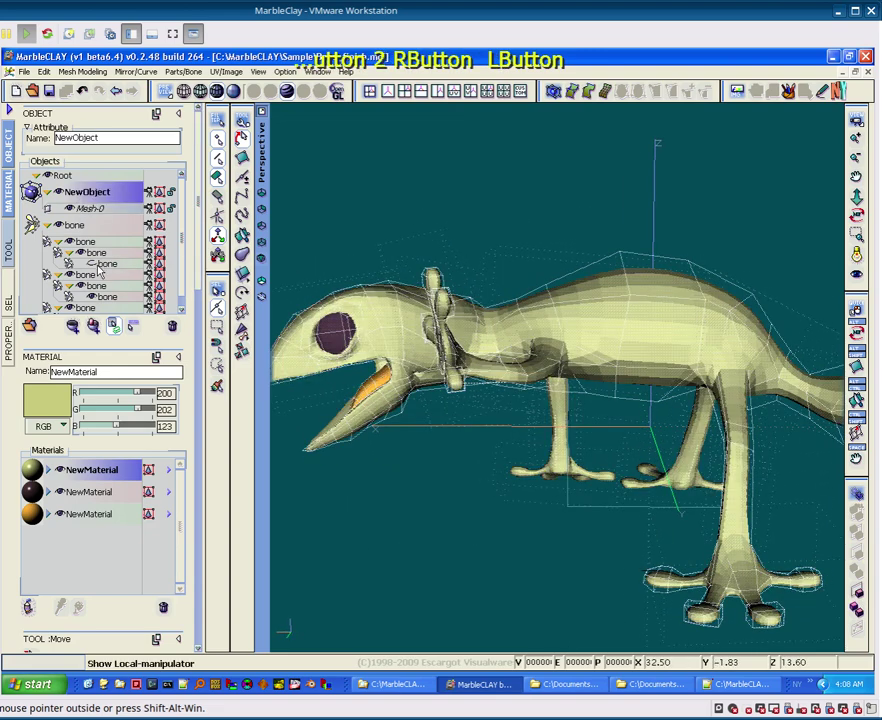
{"action": "double_click", "coordinate": [96, 267]}
{"action": "left_click", "coordinate": [116, 270]}
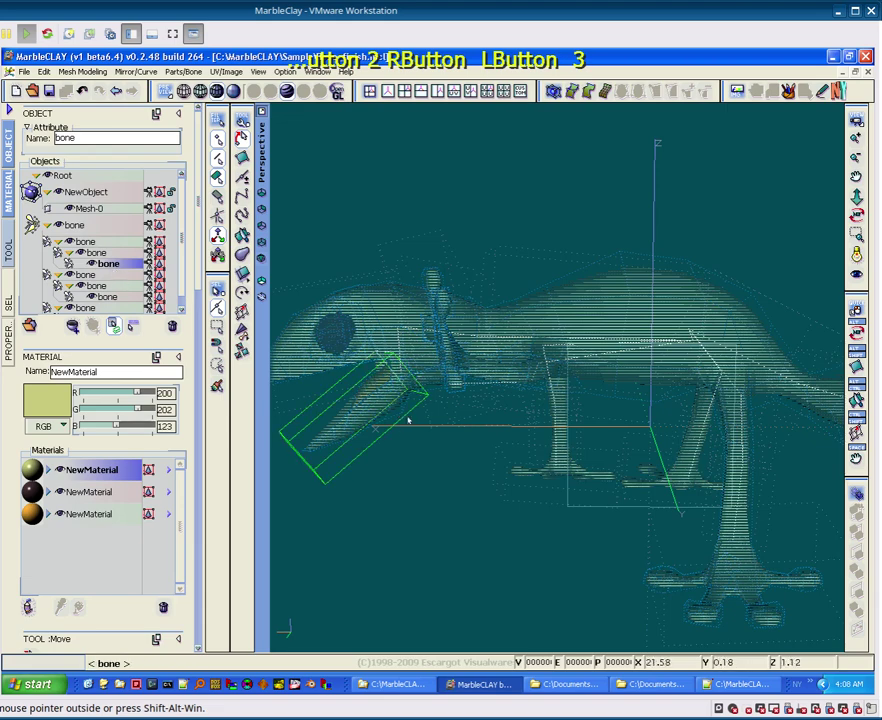
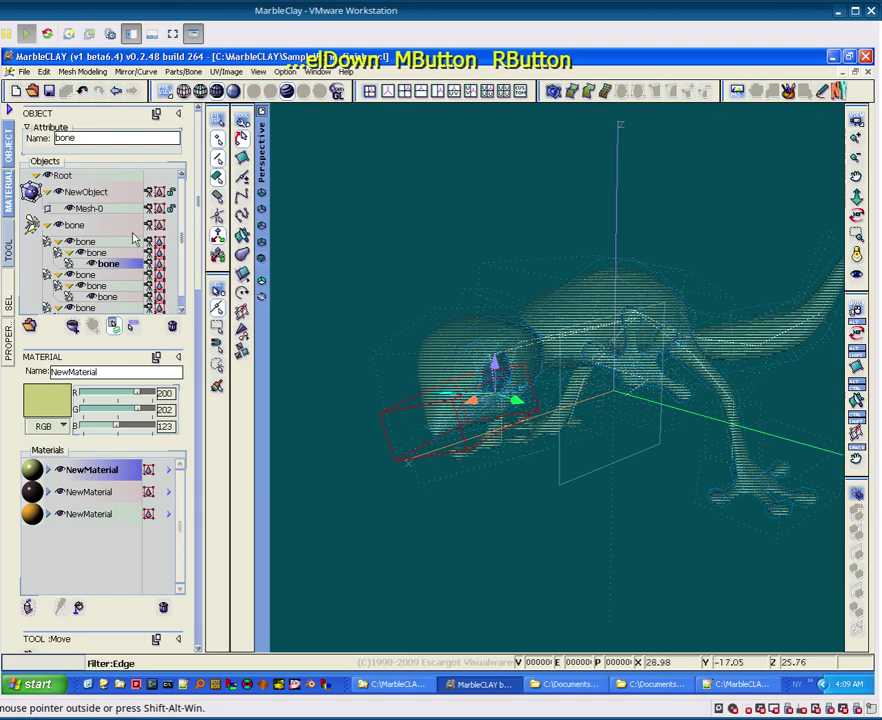
Step: Rotate the neck so the head points down to the ground, then reselect the NewObject mesh
{"action": "left_click", "coordinate": [75, 182]}
{"action": "left_click", "coordinate": [99, 195]}
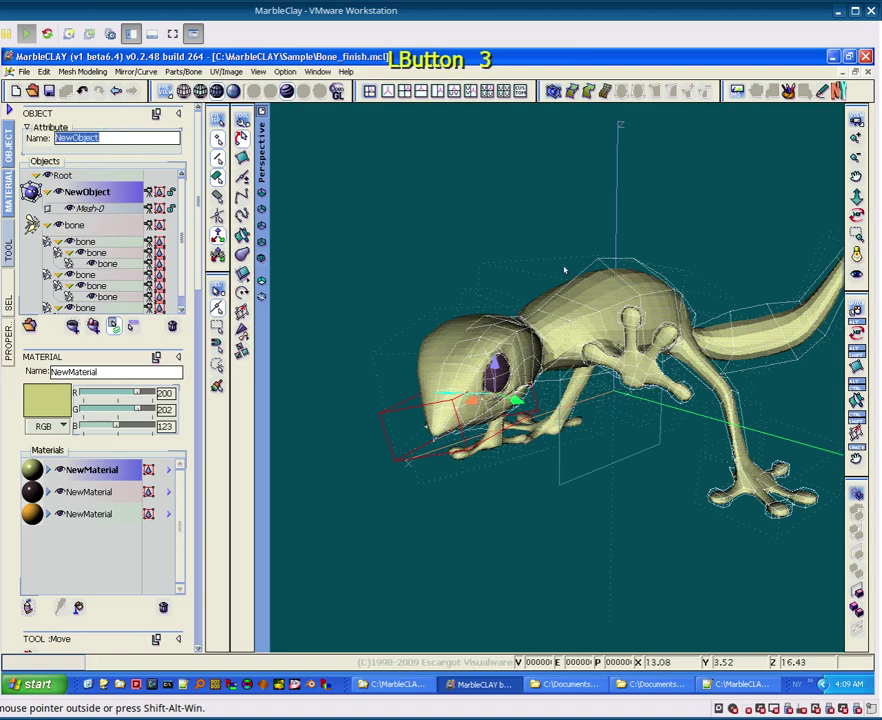
{"action": "left_click", "coordinate": [451, 67]}
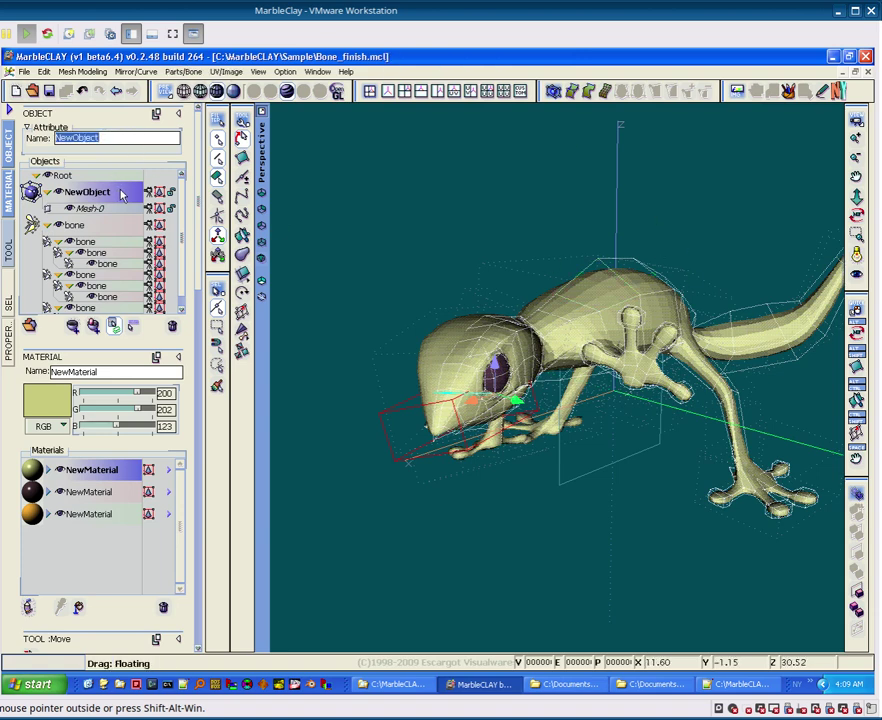
Step: Freeze the posed lizard's parts and deform into a new mesh object
{"action": "left_click", "coordinate": [191, 74]}
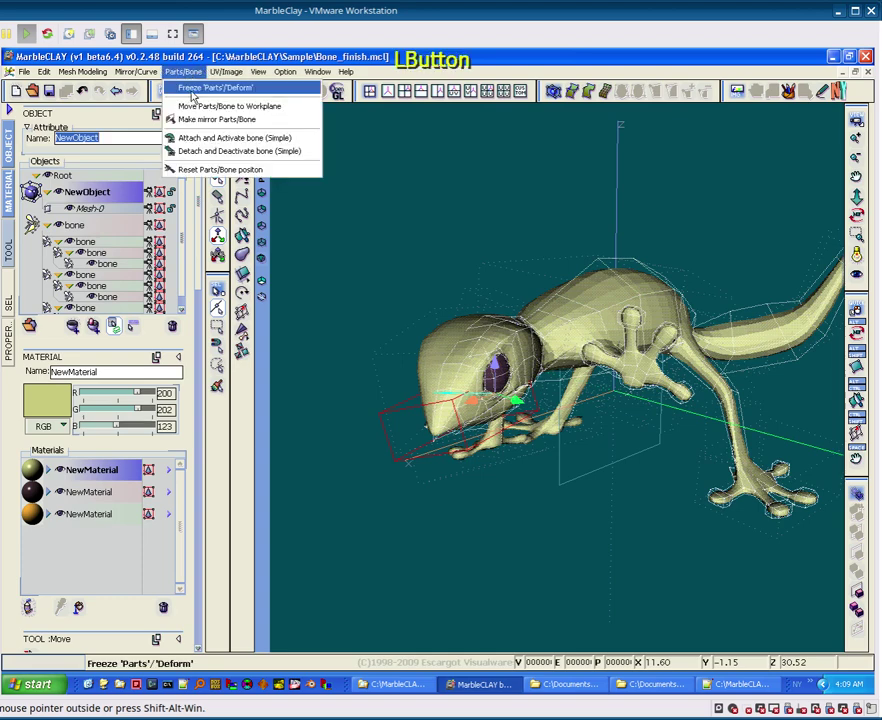
{"action": "left_click", "coordinate": [202, 93]}
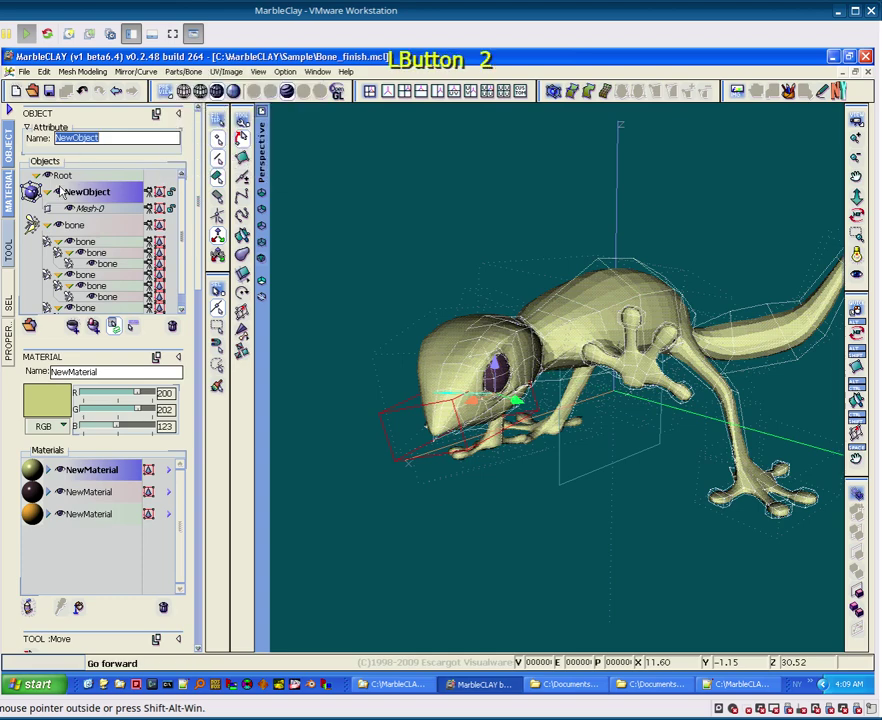
{"action": "left_click", "coordinate": [62, 193]}
{"action": "scroll", "scroll_direction": "down", "scroll_amount": 3}
Step: Select NewObject(freeze) and start RunBatchTool to export it
{"action": "left_click", "coordinate": [112, 295]}
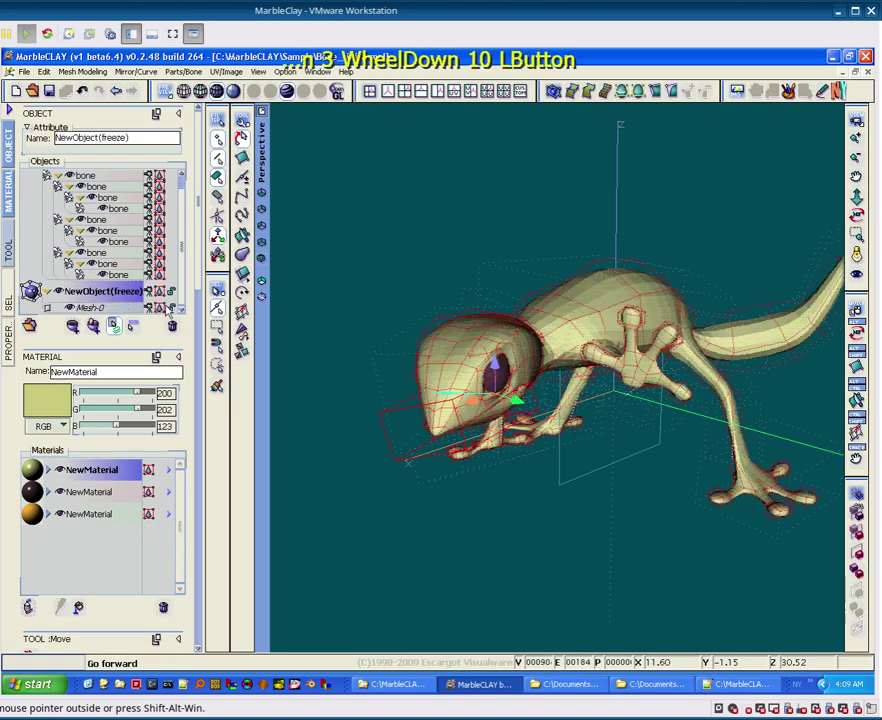
{"action": "left_click", "coordinate": [837, 95]}
{"action": "left_click", "coordinate": [835, 104]}
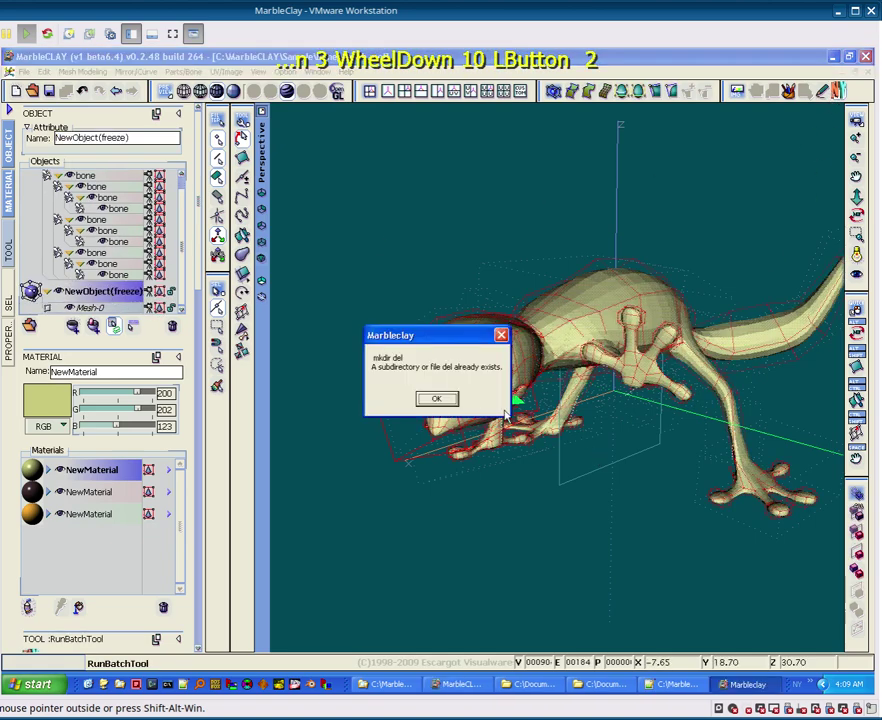
Step: Dismiss the folder-exists notice, view the exported lizard from the side in Assimp Viewer, and close it
{"action": "double_click", "coordinate": [449, 389]}
{"action": "key", "text": "KP_Enter"}
{"action": "key", "text": "KP_Enter"}
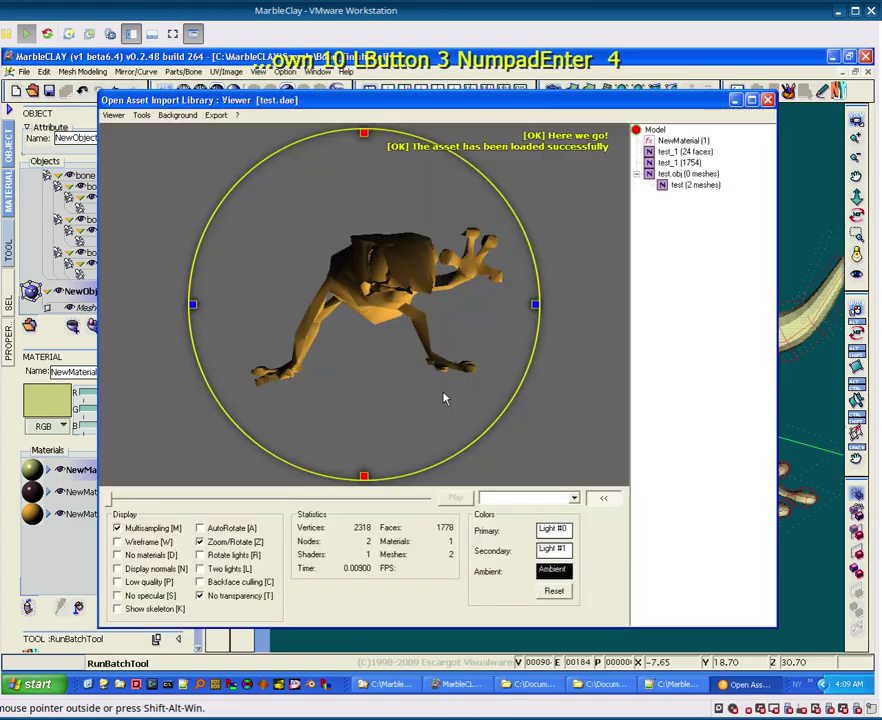
{"action": "key", "text": "KP_Enter"}
{"action": "right_click", "coordinate": [365, 299]}
{"action": "left_click", "coordinate": [377, 295]}
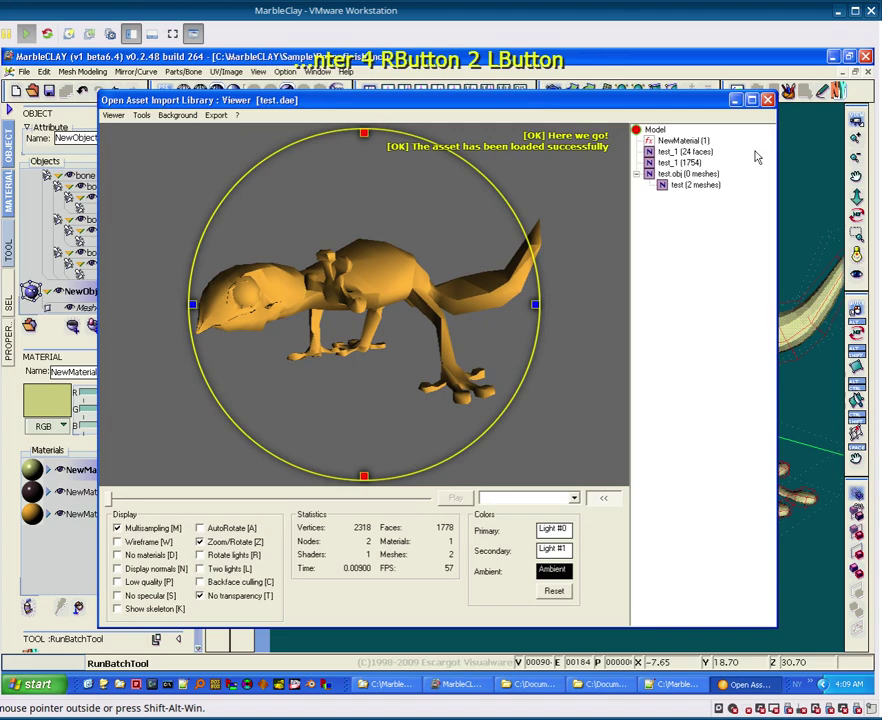
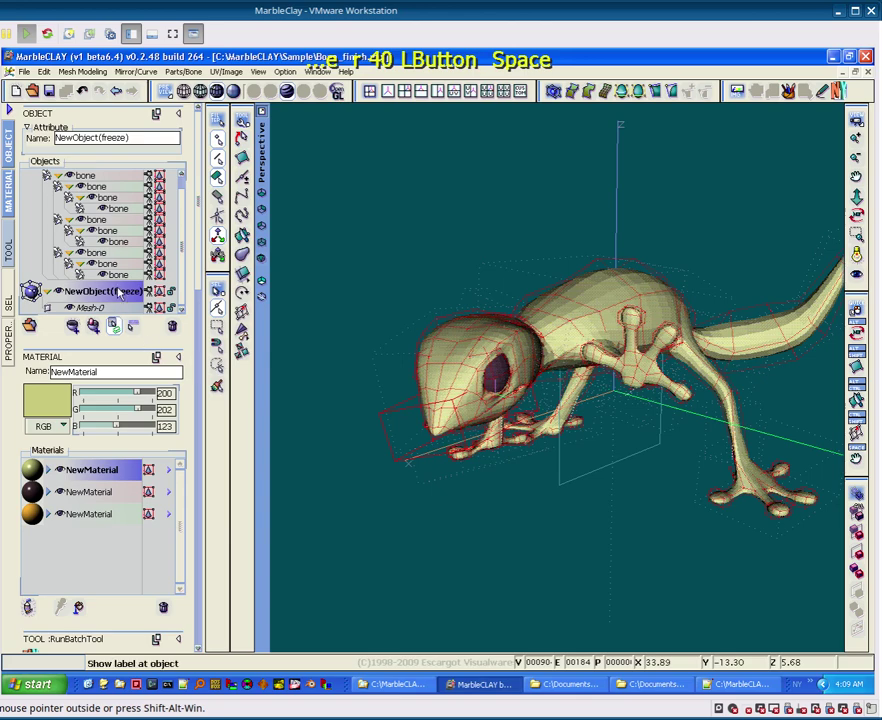
Step: Browse the Objects tree and select one of the lizard's leg bones
{"action": "right_click", "coordinate": [120, 292]}
{"action": "left_click", "coordinate": [184, 398]}
{"action": "scroll", "scroll_direction": "up", "scroll_amount": 3}
{"action": "left_click", "coordinate": [97, 208]}
{"action": "scroll", "scroll_direction": "up", "scroll_amount": 3}
{"action": "left_click", "coordinate": [58, 193]}
{"action": "scroll", "scroll_direction": "down", "scroll_amount": 3}
{"action": "left_click", "coordinate": [104, 263]}
{"action": "scroll", "scroll_direction": "down", "scroll_amount": 3}
{"action": "left_click", "coordinate": [98, 303]}
{"action": "left_click", "coordinate": [98, 287]}
{"action": "left_click", "coordinate": [92, 299]}
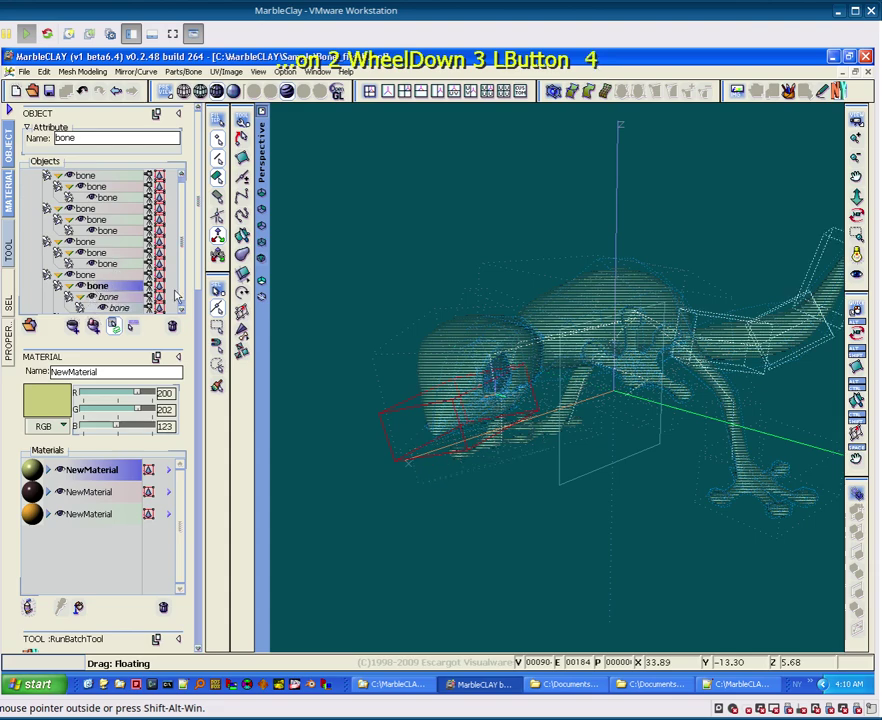
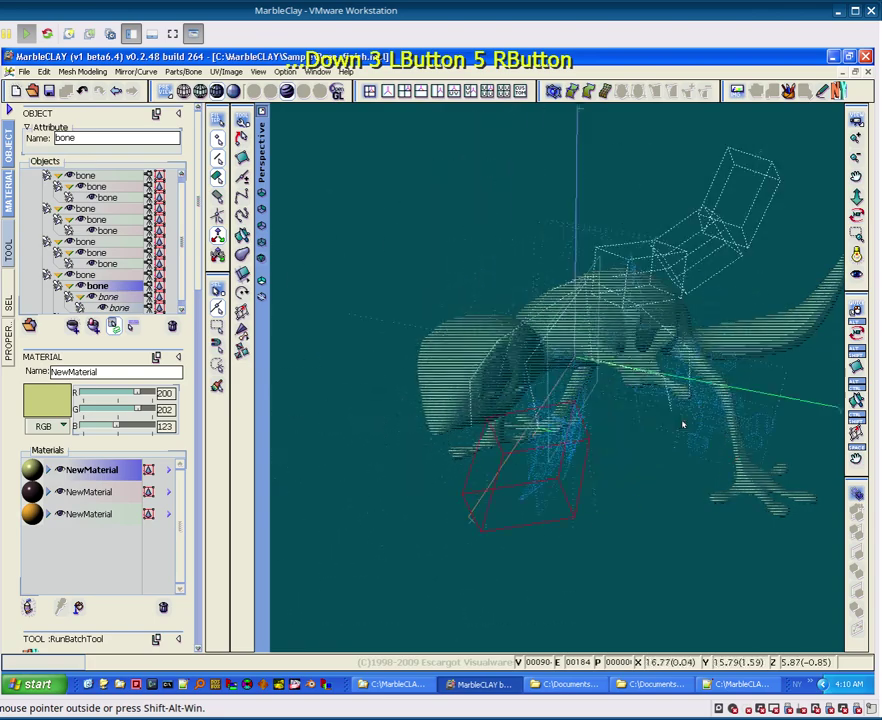
Step: Walk up the leg bone chain to its first bone, then hide the lizard from the viewport
{"action": "scroll", "scroll_direction": "up", "scroll_amount": 3}
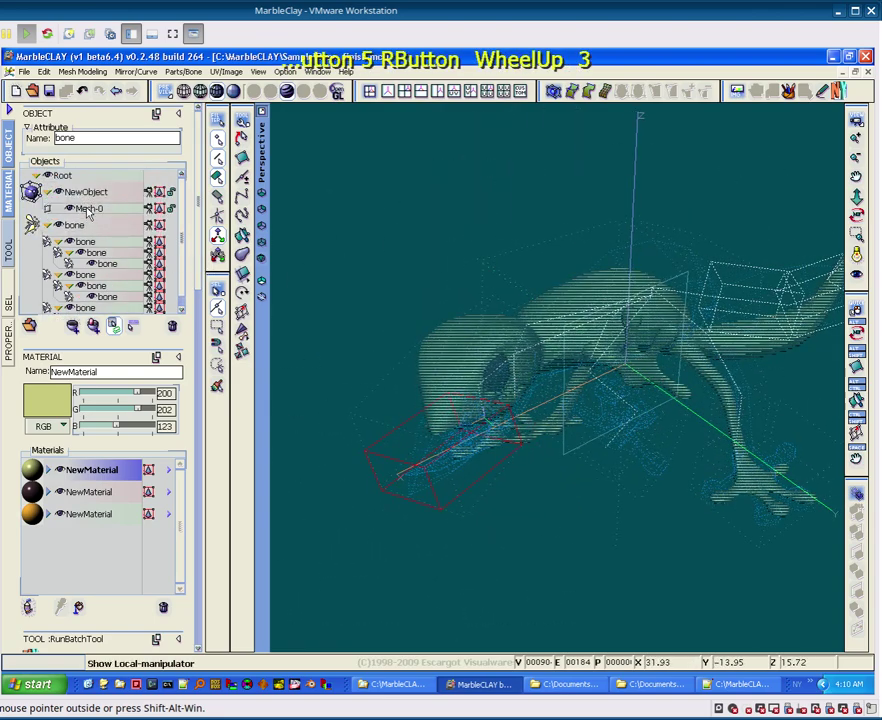
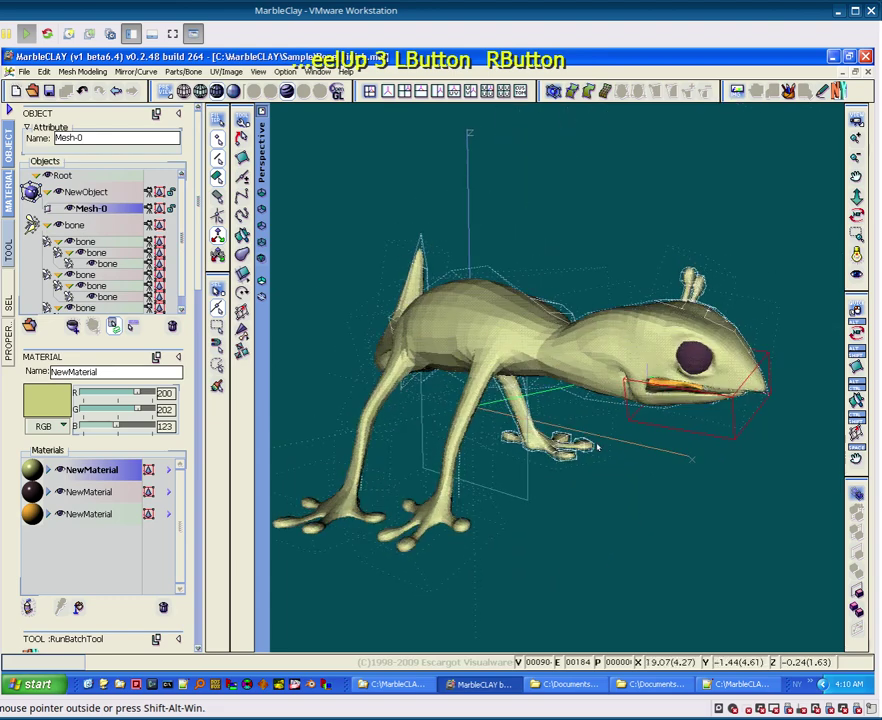
{"action": "left_click", "coordinate": [116, 300]}
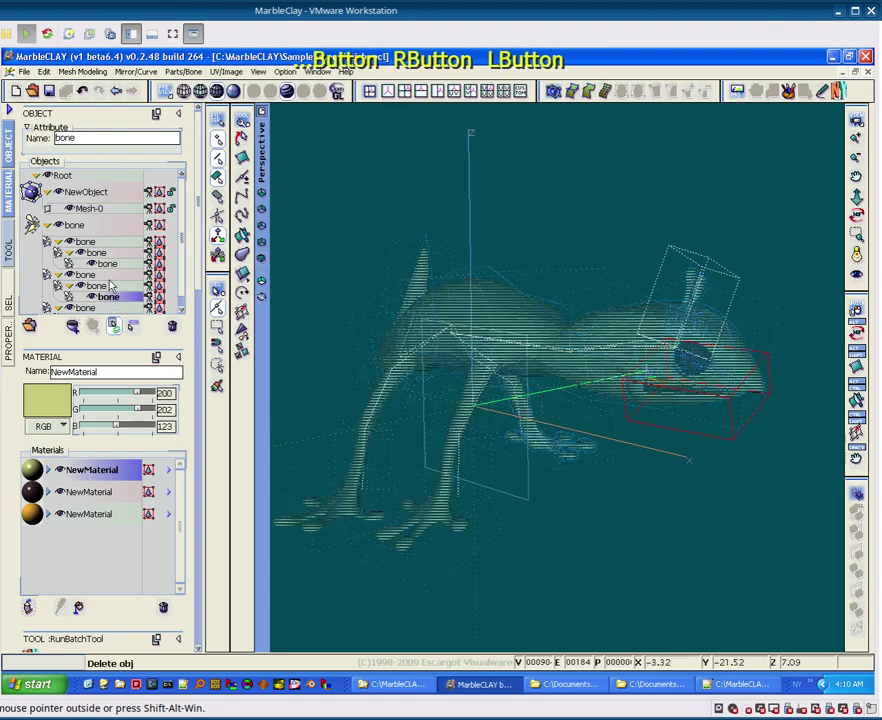
{"action": "left_click", "coordinate": [106, 276]}
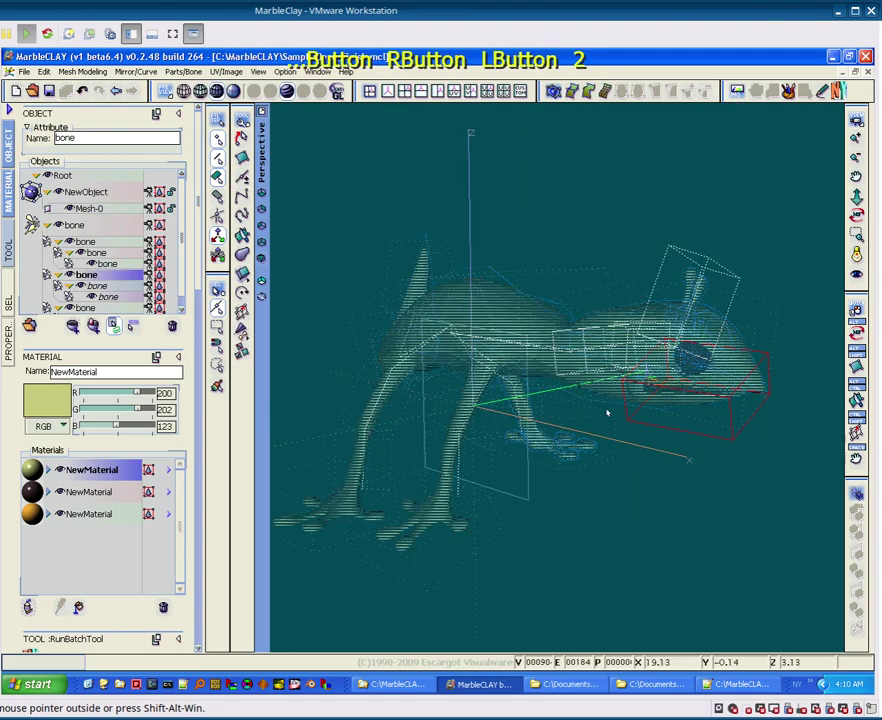
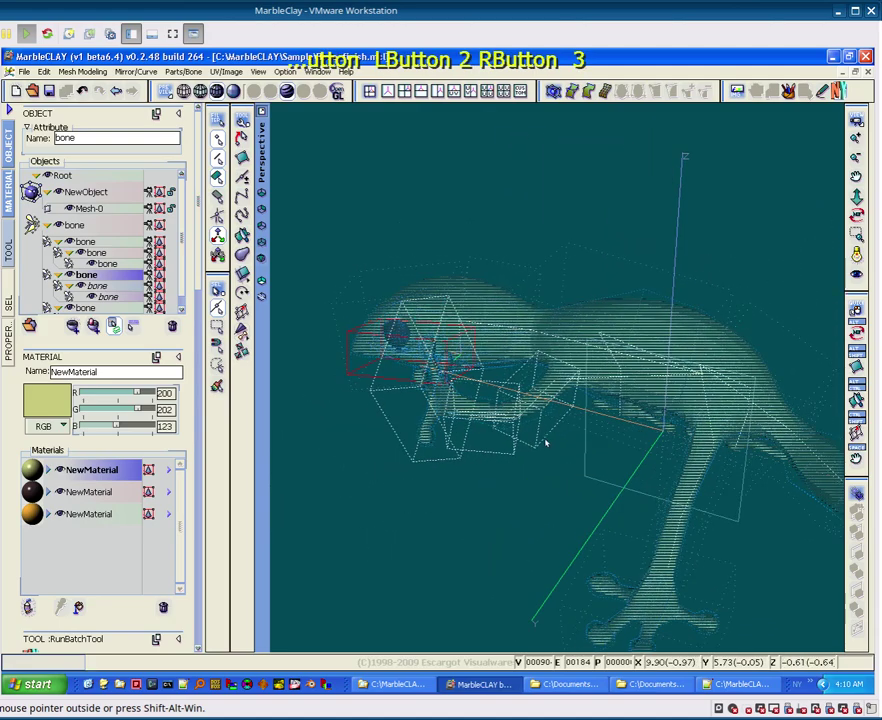
{"action": "left_click", "coordinate": [94, 245]}
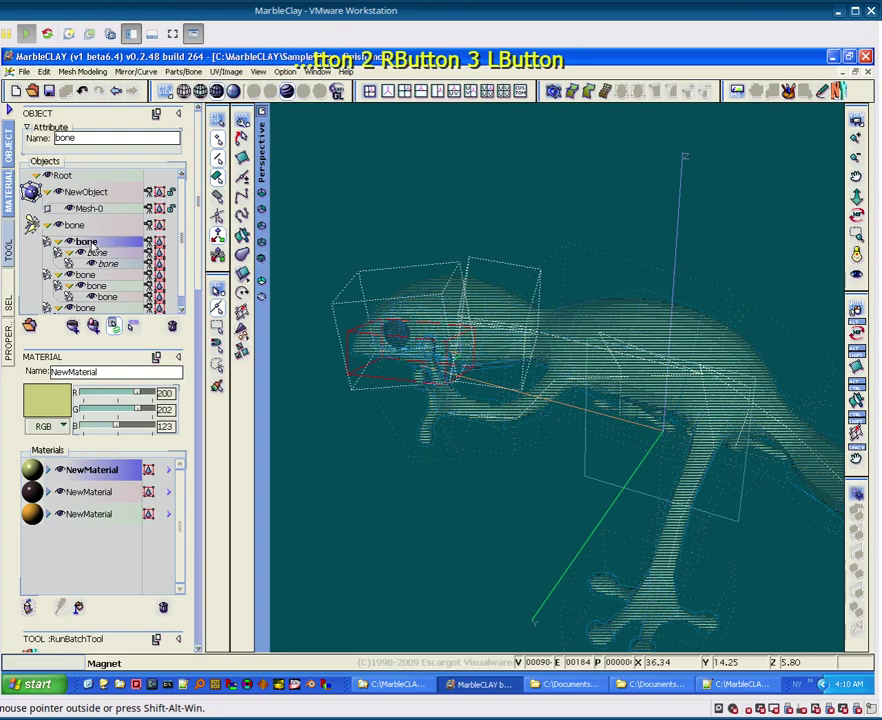
{"action": "scroll", "scroll_direction": "down", "scroll_amount": 3}
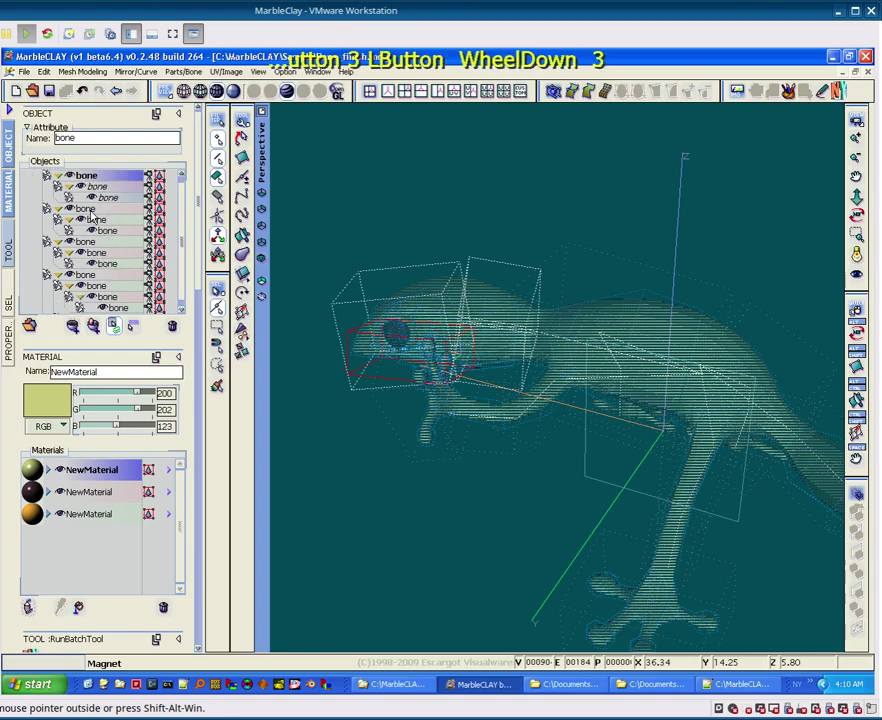
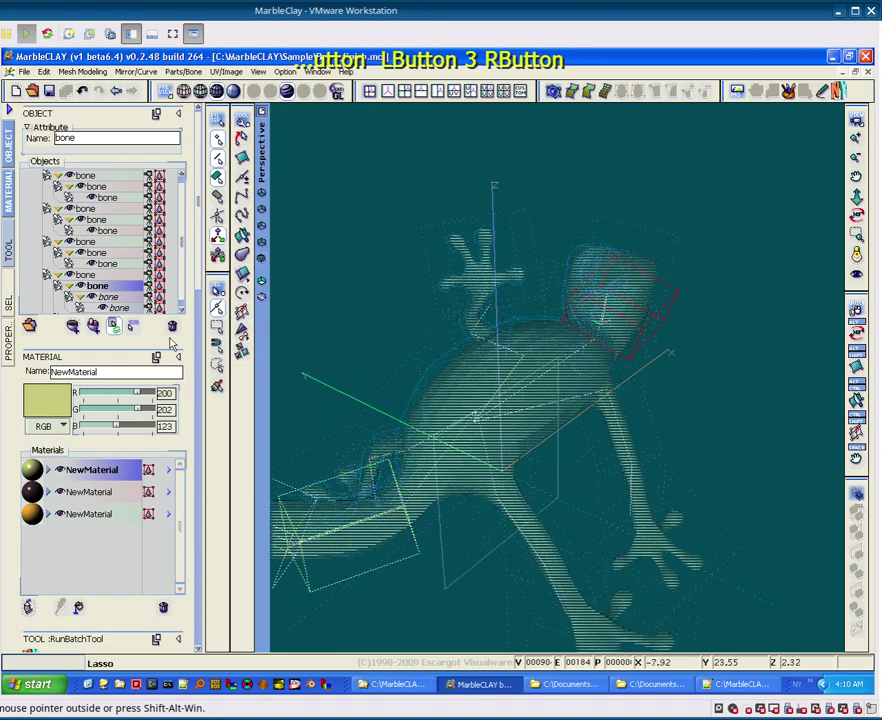
{"action": "left_click", "coordinate": [157, 290]}
{"action": "left_click", "coordinate": [165, 289]}
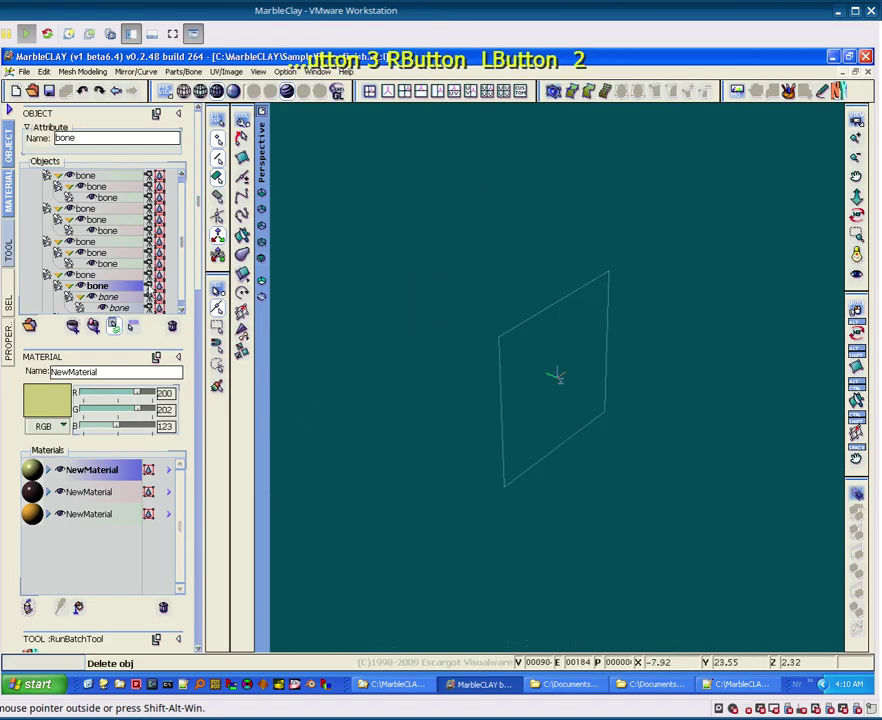
Step: Select NewObject in the Objects tree and show the shaded lizard mesh again
{"action": "left_click", "coordinate": [153, 289]}
{"action": "scroll", "scroll_direction": "up", "scroll_amount": 3}
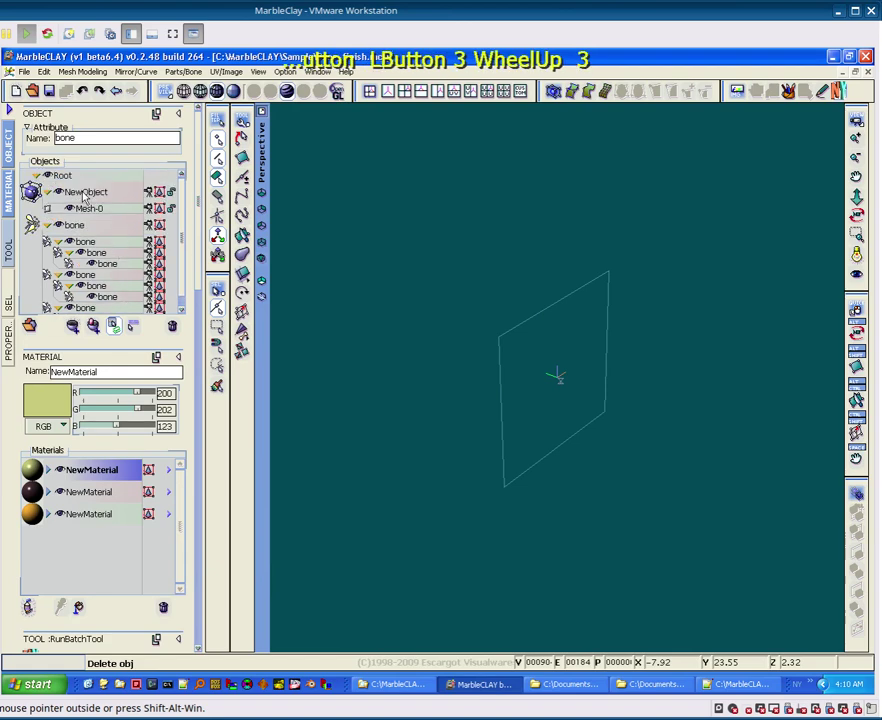
{"action": "left_click", "coordinate": [85, 211]}
{"action": "left_click", "coordinate": [159, 199]}
{"action": "scroll", "scroll_direction": "down", "scroll_amount": 3}
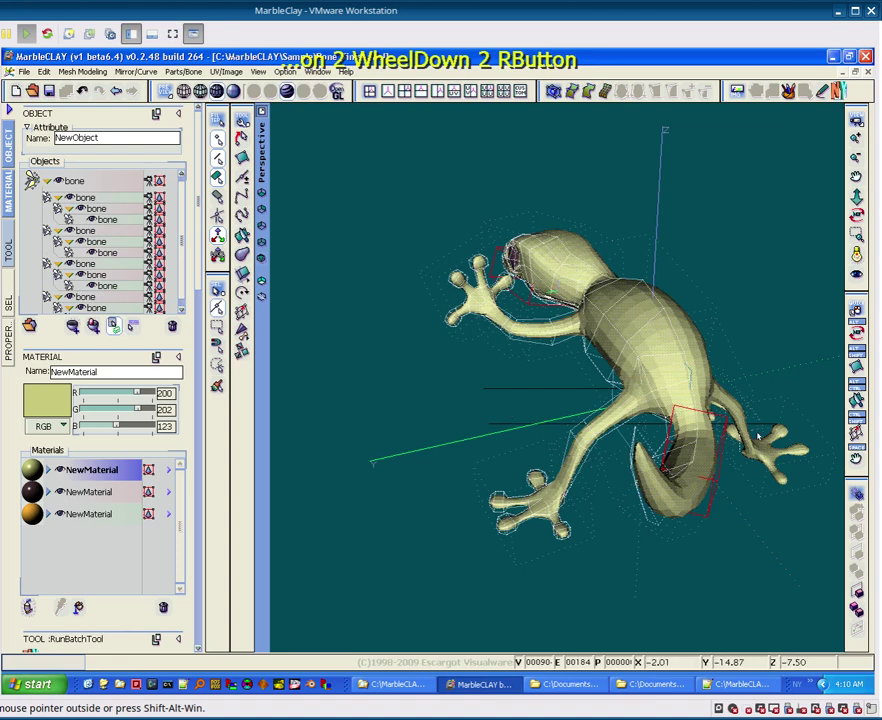
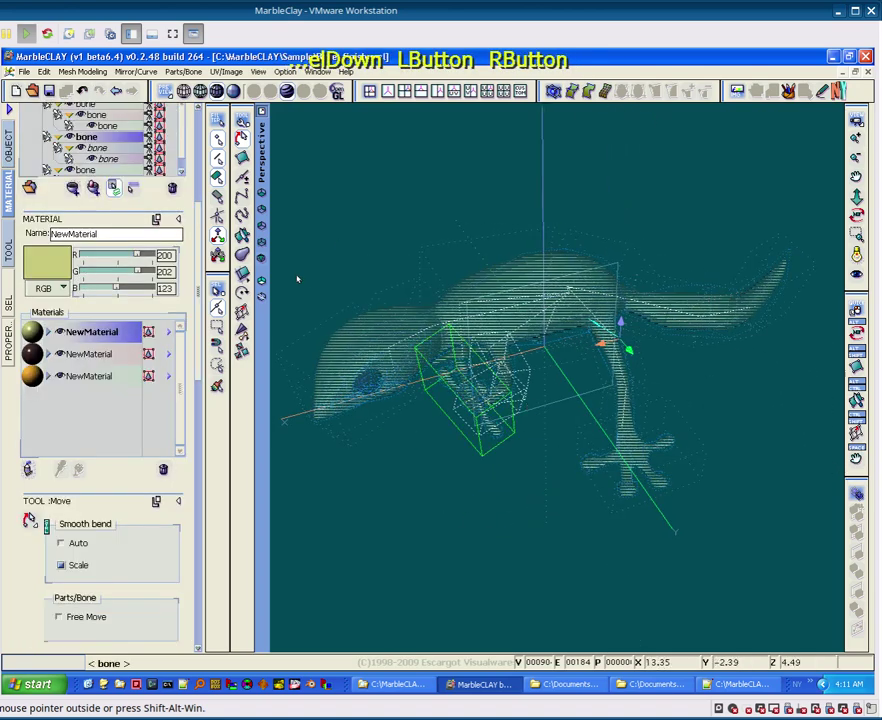
Step: Select the front leg bone and switch its manipulator to Move to raise the leg
{"action": "left_click", "coordinate": [104, 153]}
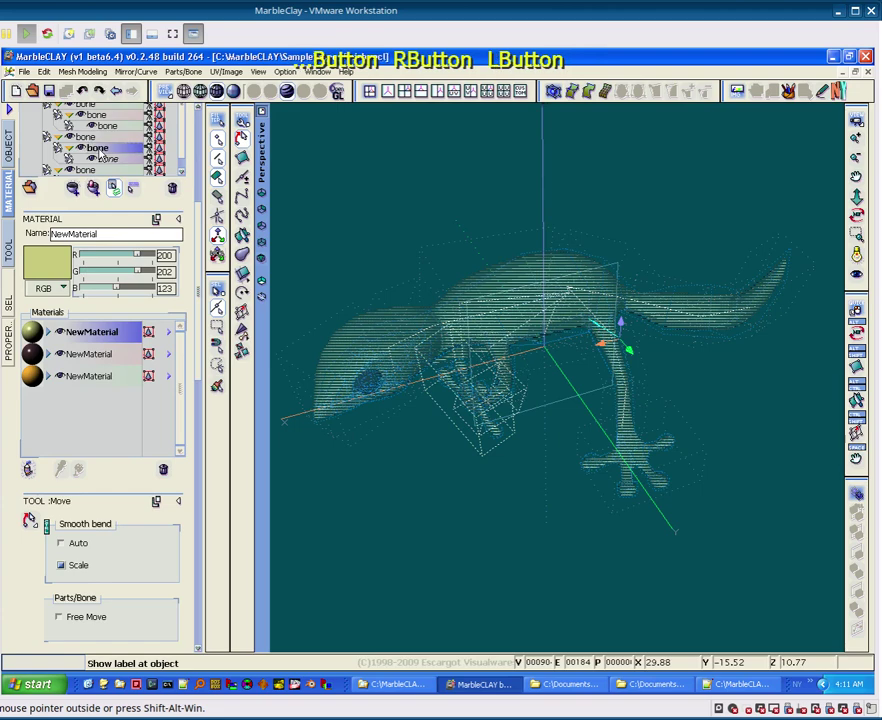
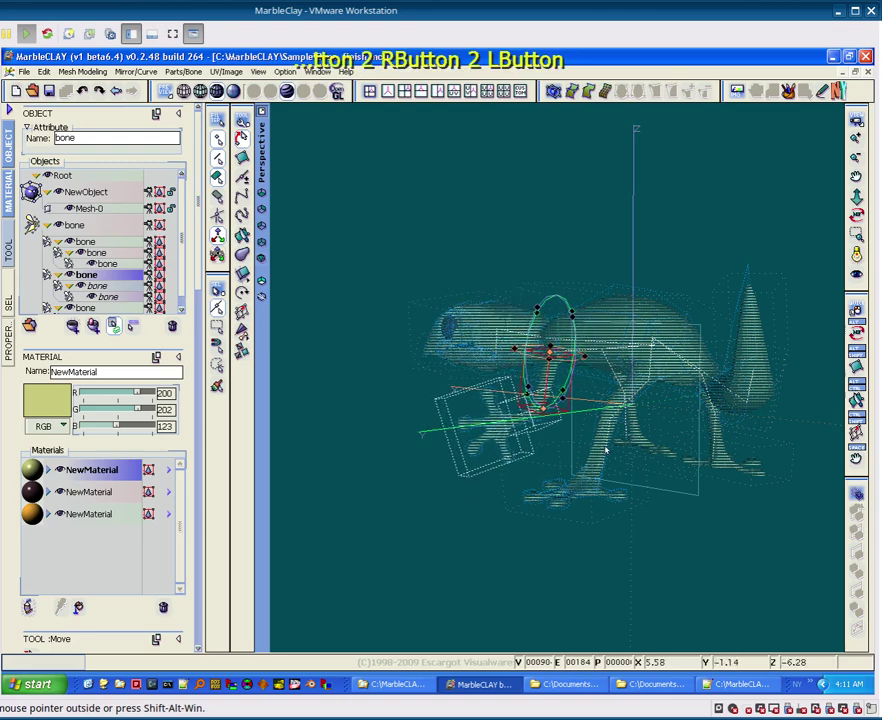
{"action": "key", "text": "Escape"}
{"action": "key", "text": "Escape"}
{"action": "key", "text": "Escape"}
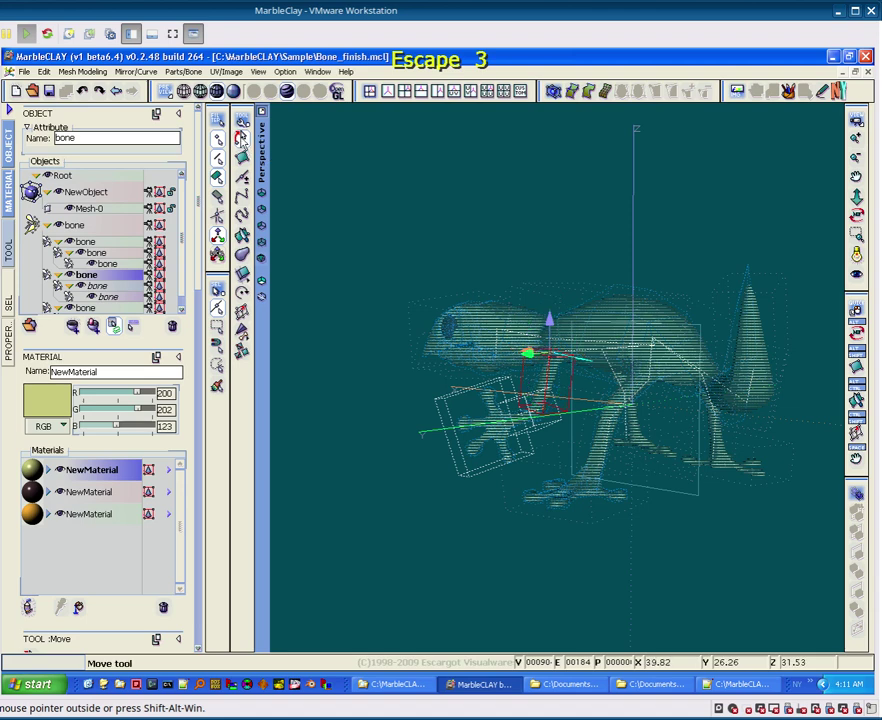
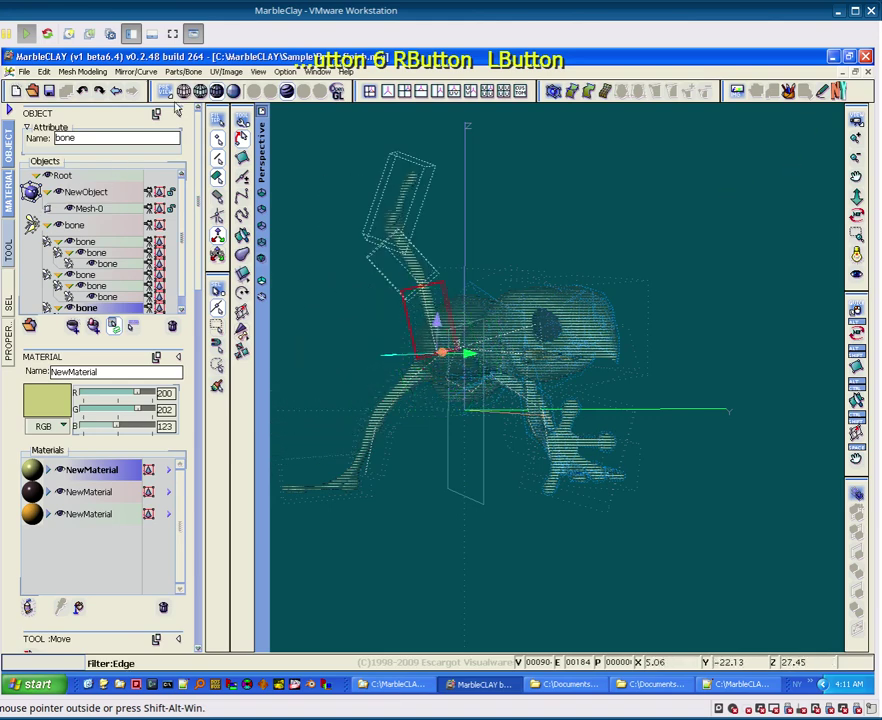
Step: Select the posed mesh and freeze it into a new object for export
{"action": "double_click", "coordinate": [65, 211]}
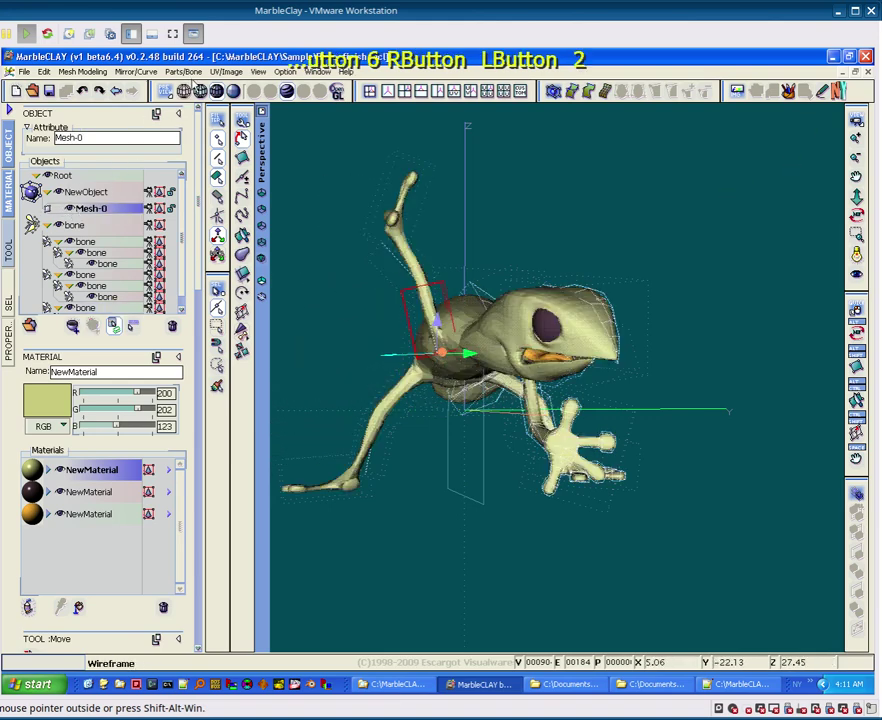
{"action": "left_click", "coordinate": [255, 72]}
{"action": "left_click", "coordinate": [203, 91]}
{"action": "left_click", "coordinate": [186, 244]}
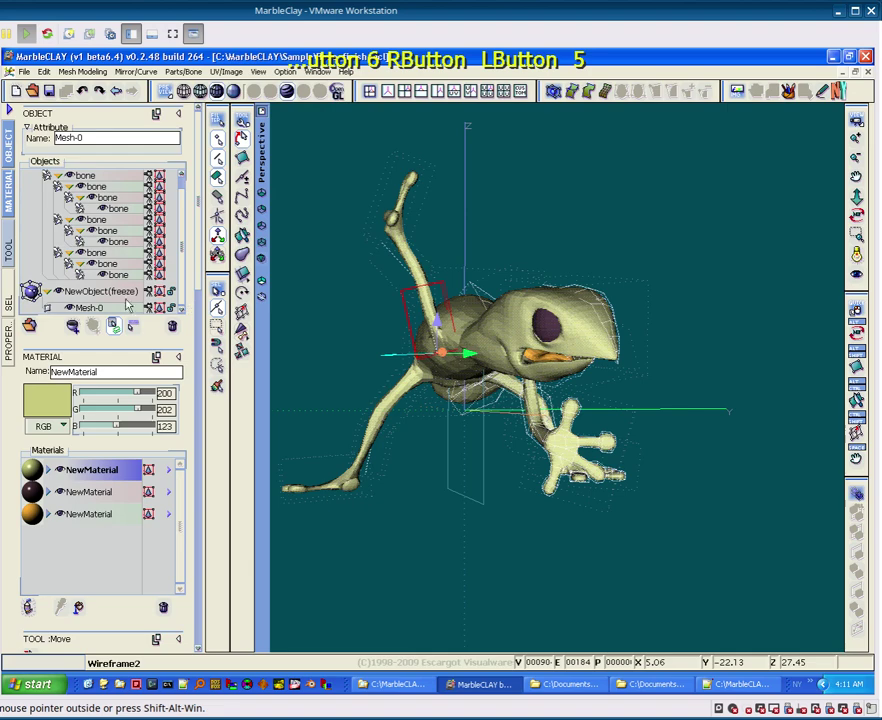
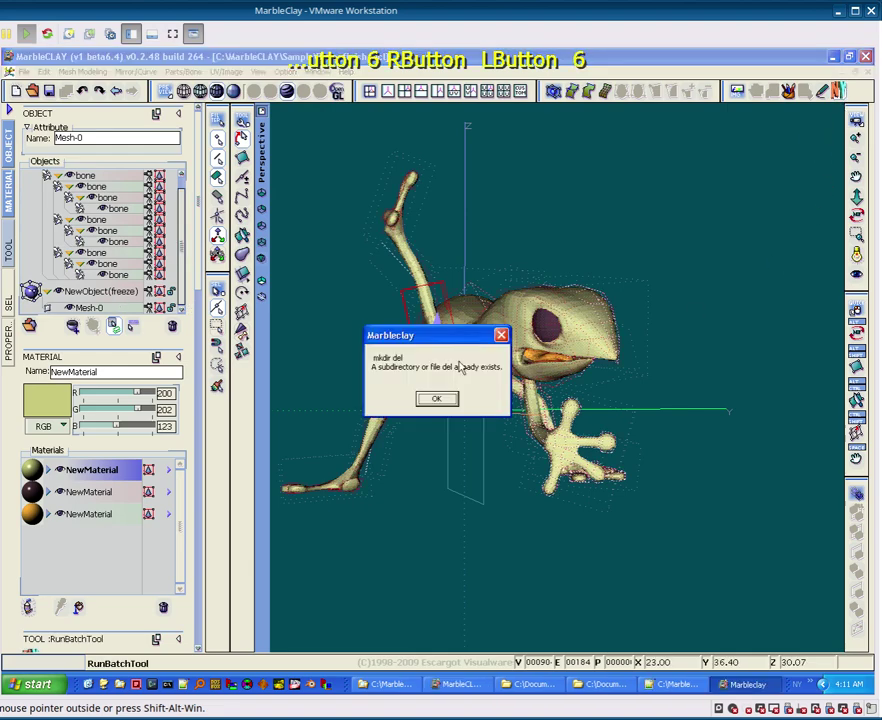
Step: Dismiss the mkdir warning and let the assimp batch export write test.dae
{"action": "left_click", "coordinate": [457, 403]}
{"action": "key", "text": "space"}
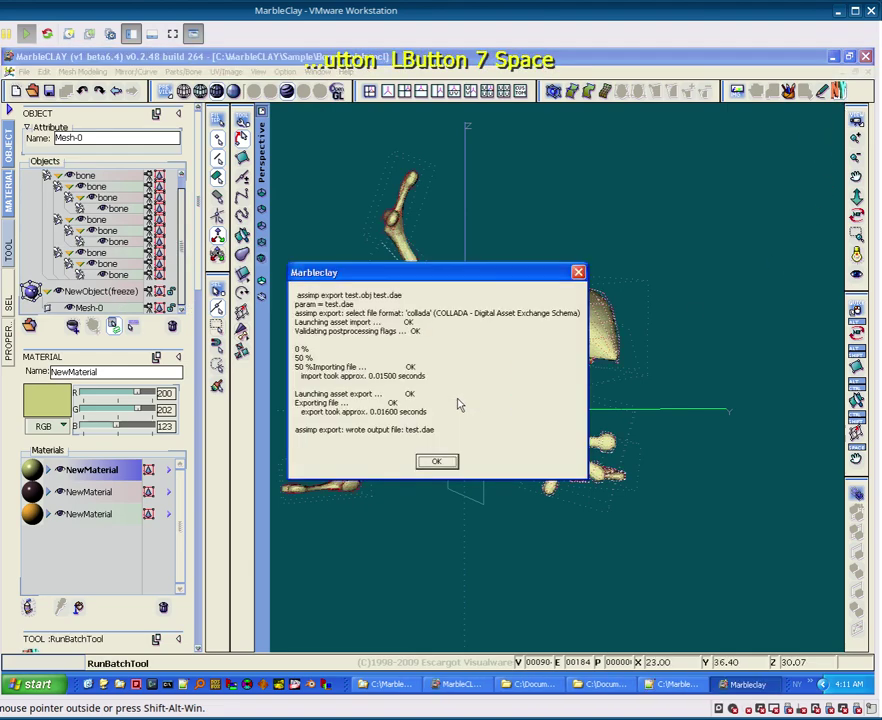
{"action": "key", "text": "space"}
{"action": "key", "text": "space"}
{"action": "key", "text": "space"}
{"action": "key", "text": "space"}
{"action": "key", "text": "space"}
{"action": "key", "text": "space"}
{"action": "key", "text": "space"}
{"action": "key", "text": "space"}
{"action": "key", "text": "space"}
{"action": "key", "text": "space"}
Step: Dismiss the export log and launch the GAME preview of the converted lizard
{"action": "left_click", "coordinate": [659, 547]}
{"action": "key", "text": "space"}
{"action": "key", "text": "space"}
{"action": "key", "text": "space"}
{"action": "key", "text": "space"}
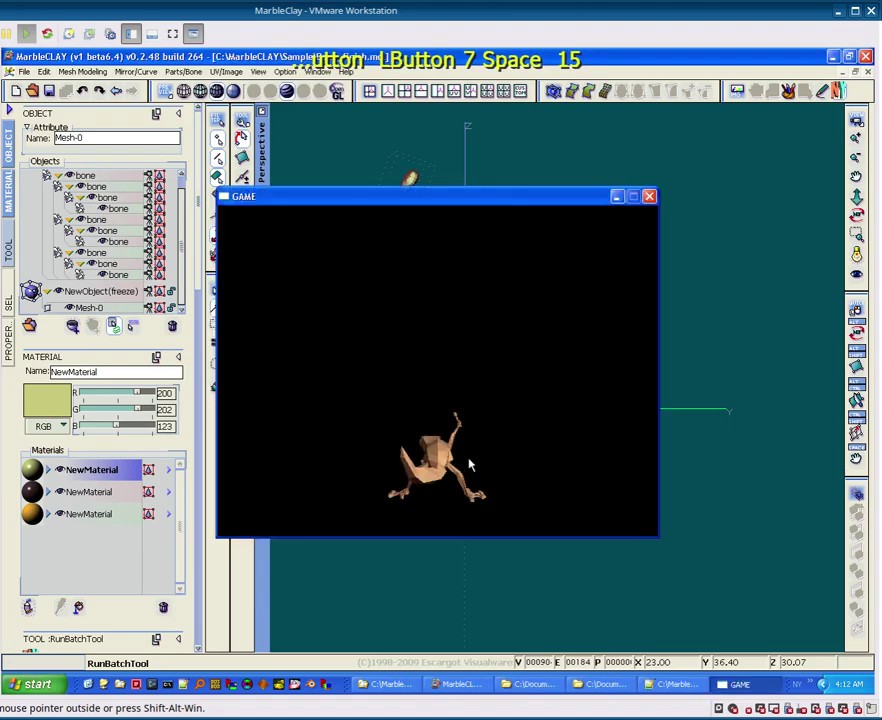
Step: Turn the exported lizard in the GAME window to check it from several angles
{"action": "key", "text": "space"}
{"action": "left_click", "coordinate": [477, 456]}
{"action": "key", "text": "space"}
{"action": "left_click", "coordinate": [487, 437]}
{"action": "key", "text": "space"}
{"action": "left_click", "coordinate": [500, 389]}
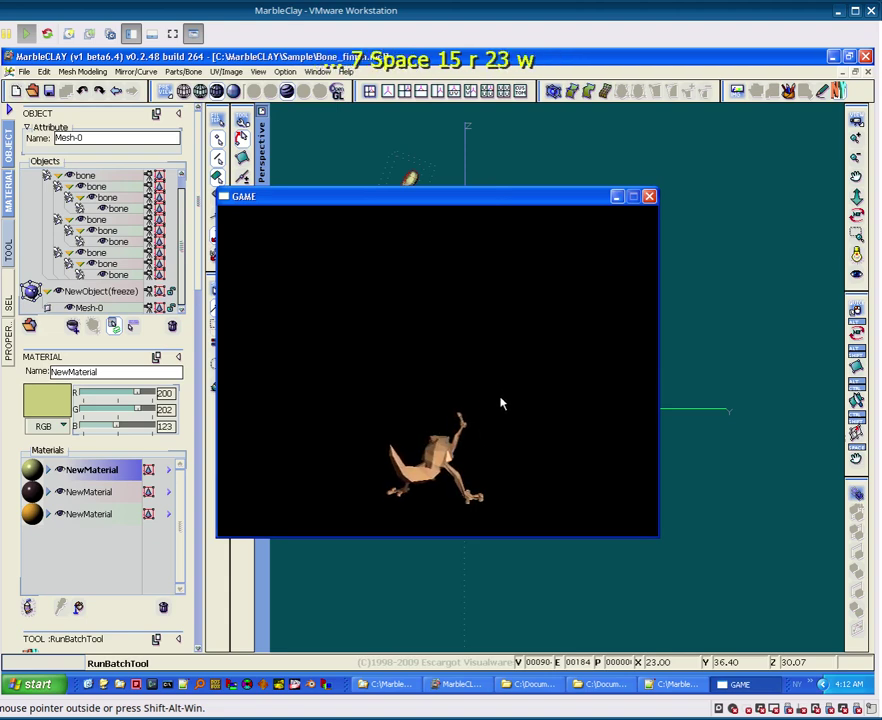
{"action": "key", "text": "space"}
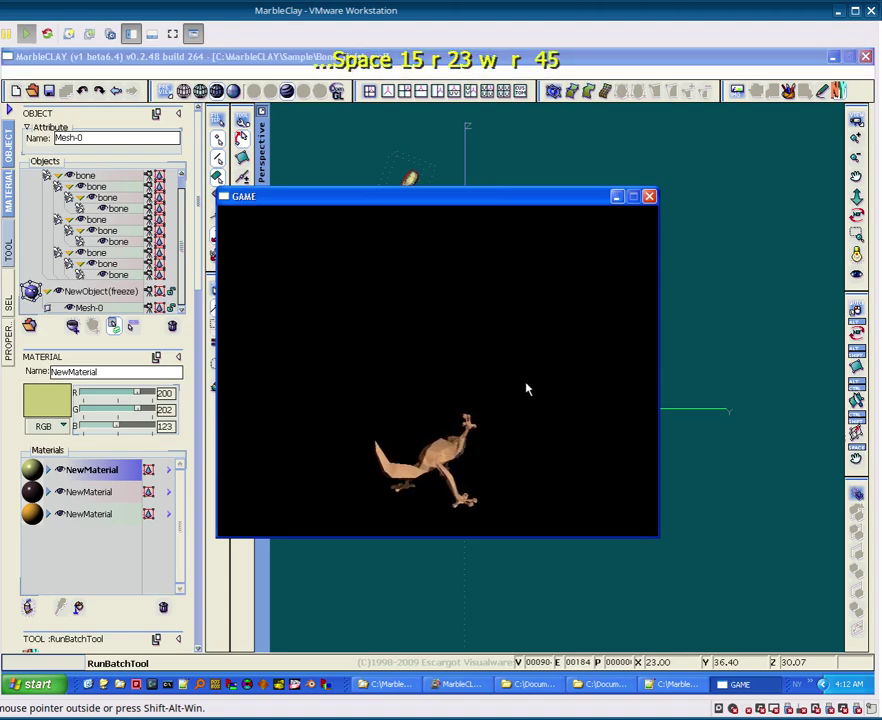
{"action": "key", "text": "space"}
{"action": "key", "text": "space"}
Step: Close the GAME preview and bring up MarbleCLAY's tutorial help page
{"action": "left_click", "coordinate": [655, 199]}
{"action": "left_click", "coordinate": [449, 493]}
{"action": "left_click", "coordinate": [447, 497]}
{"action": "left_click", "coordinate": [442, 499]}
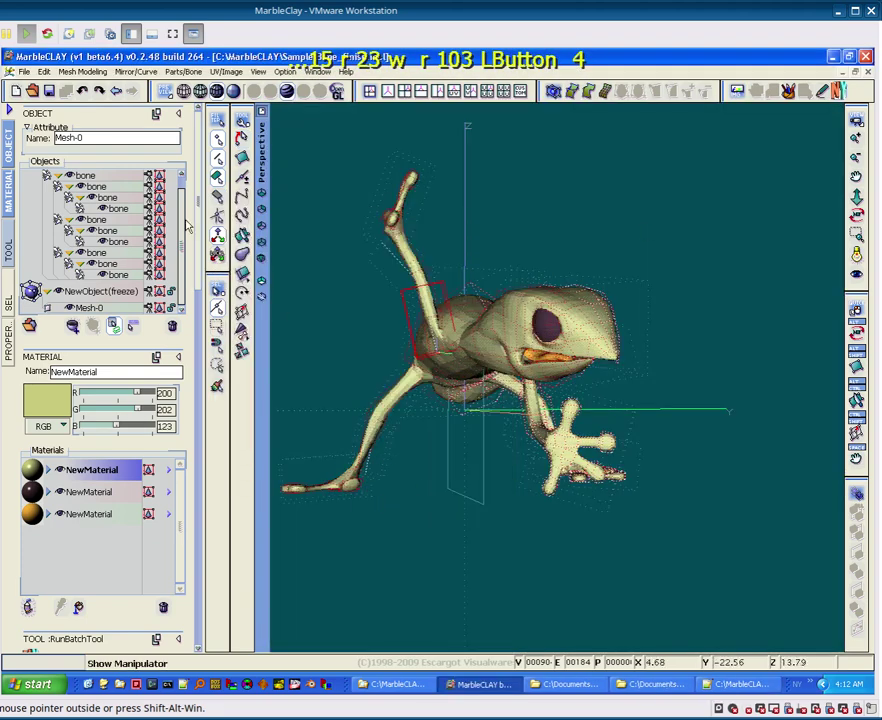
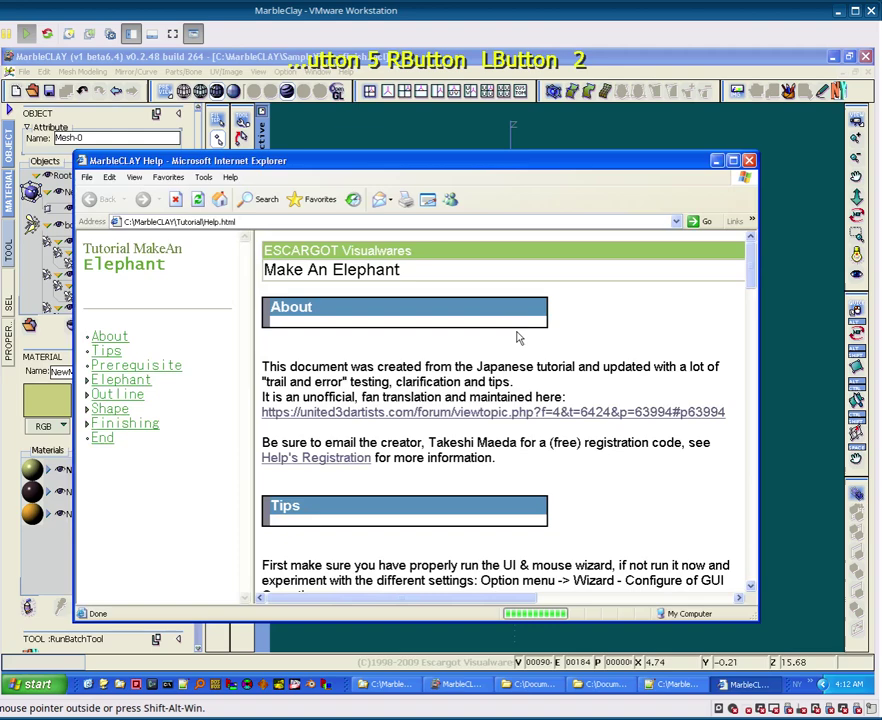
Step: Scroll the Make An Elephant tutorial to the Tips section, then close the help page
{"action": "scroll", "scroll_direction": "down", "scroll_amount": 3}
{"action": "scroll", "scroll_direction": "up", "scroll_amount": 3}
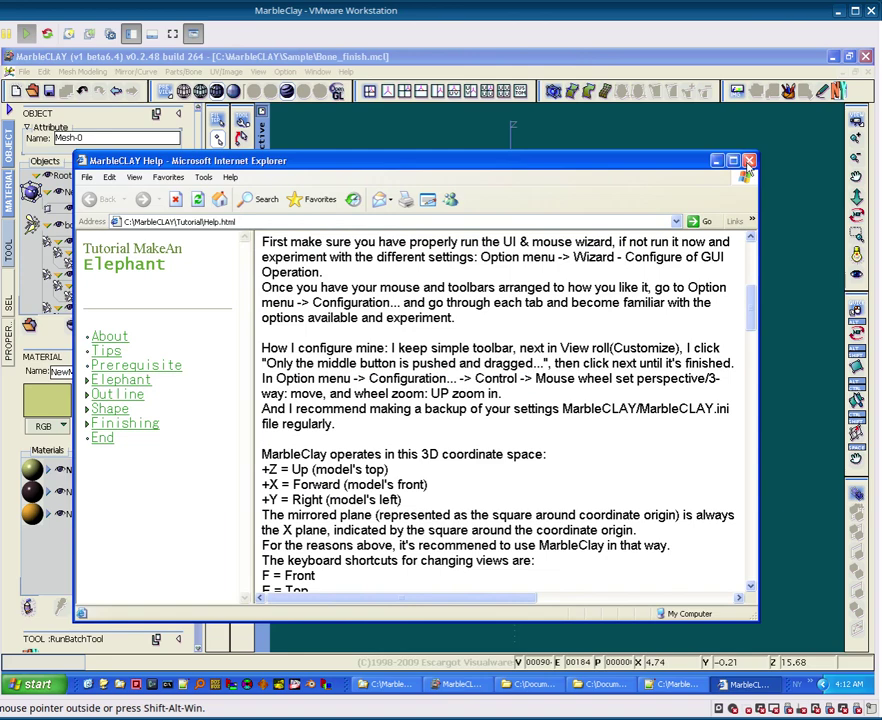
{"action": "left_click", "coordinate": [751, 166]}
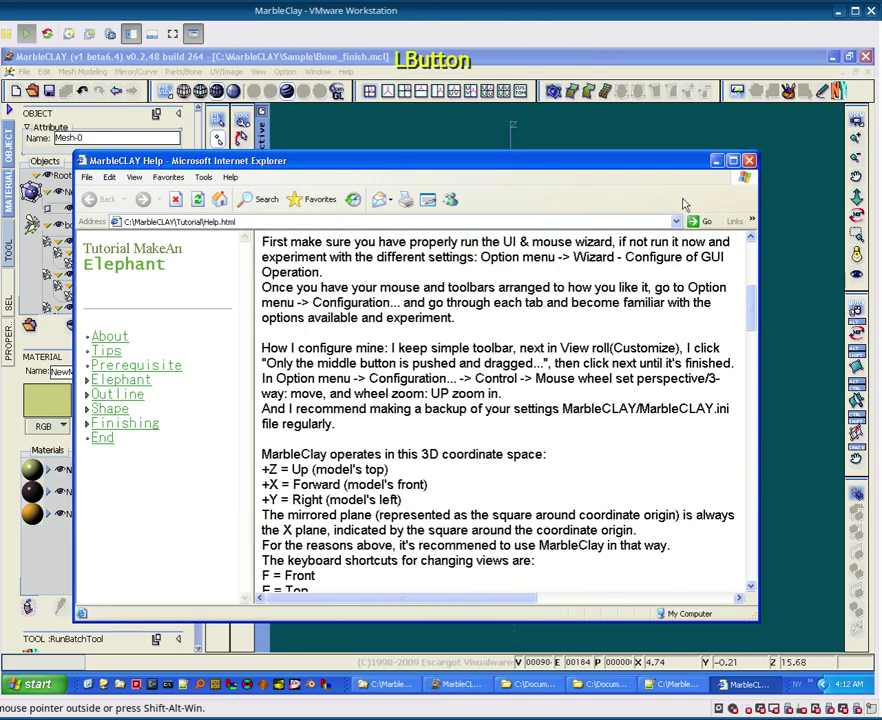